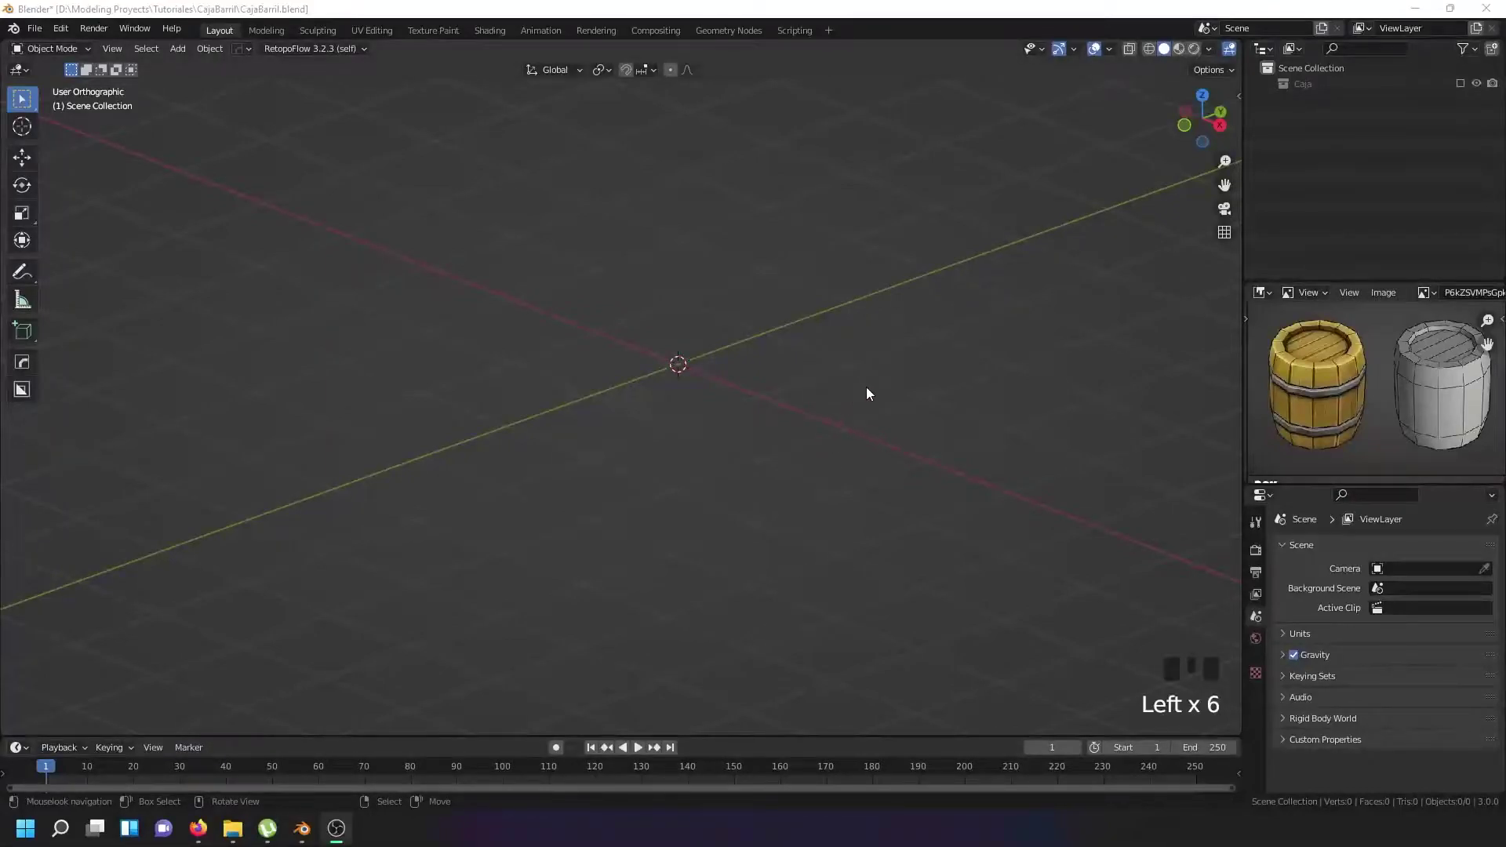
Add a 32-vertex, 1 m radius circle mesh at the scene origin.
left_click_drag(857, 359, 880, 355)
key("shift+a")
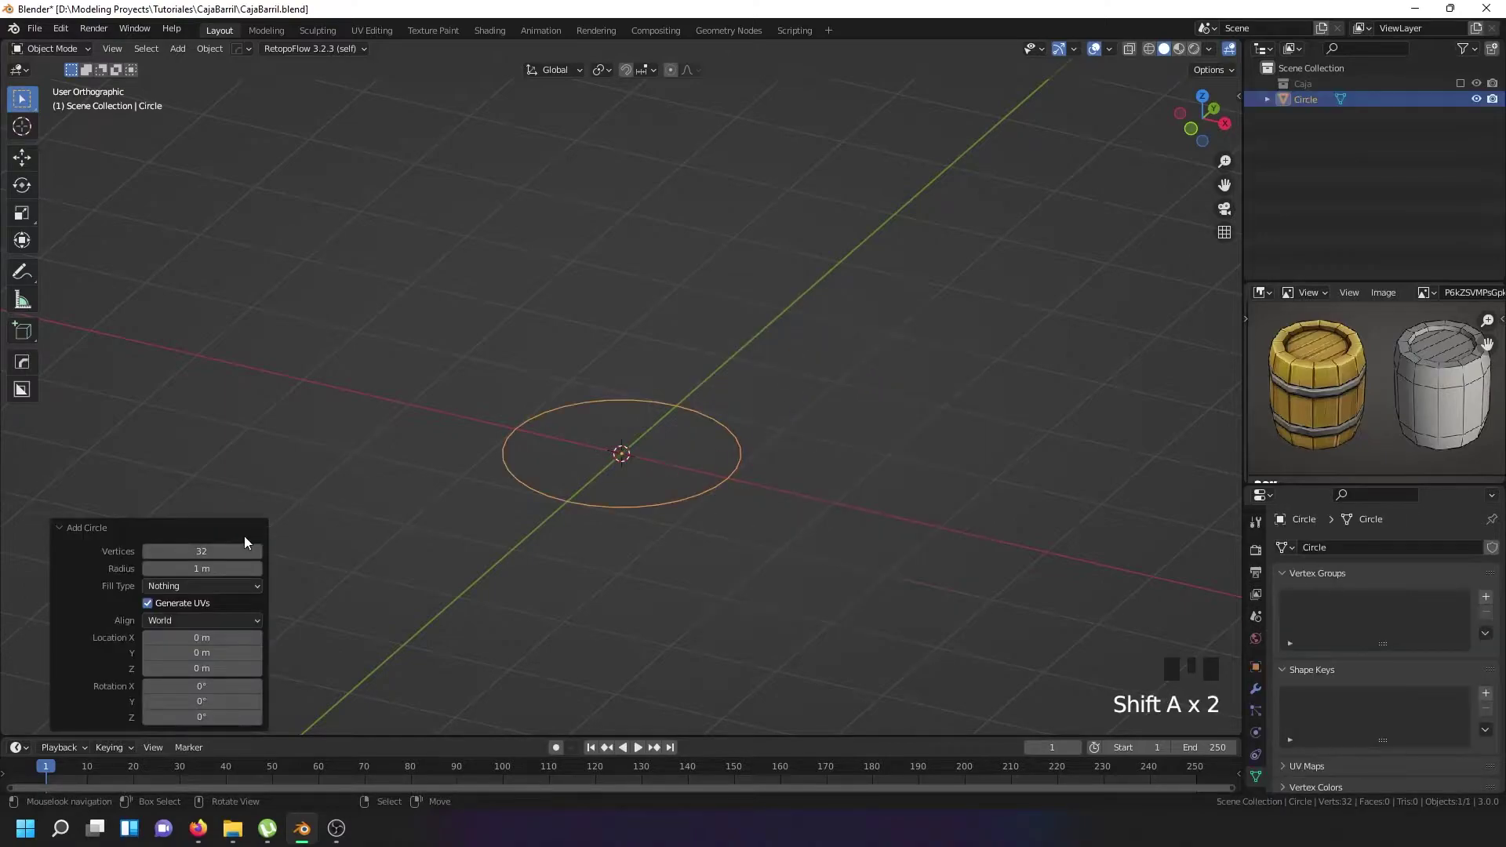
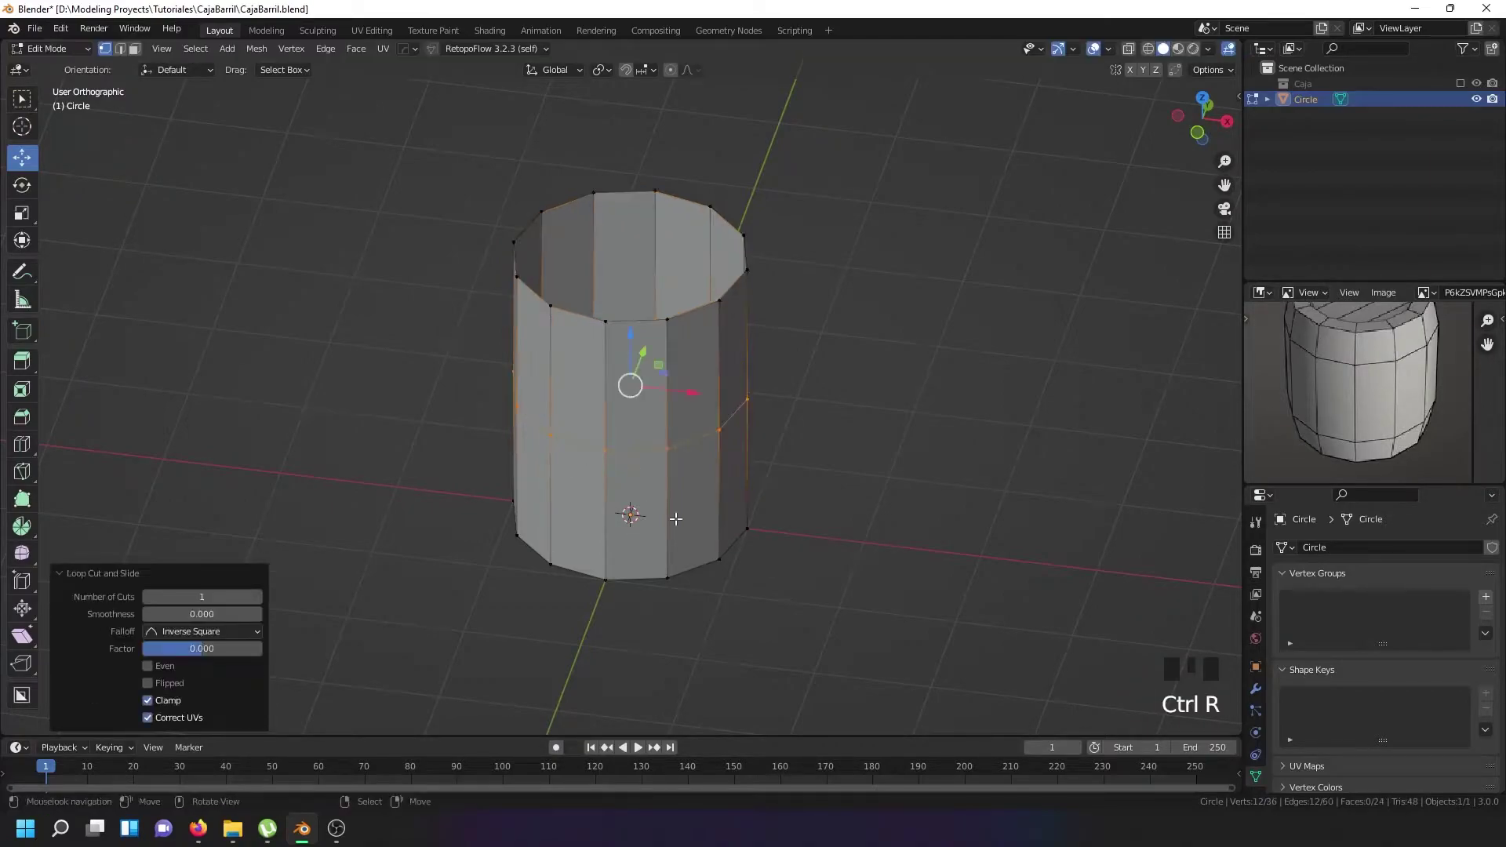
Add a middle edge loop, widen it into a bulge, then undo the extra body loops.
key("ctrl+b")
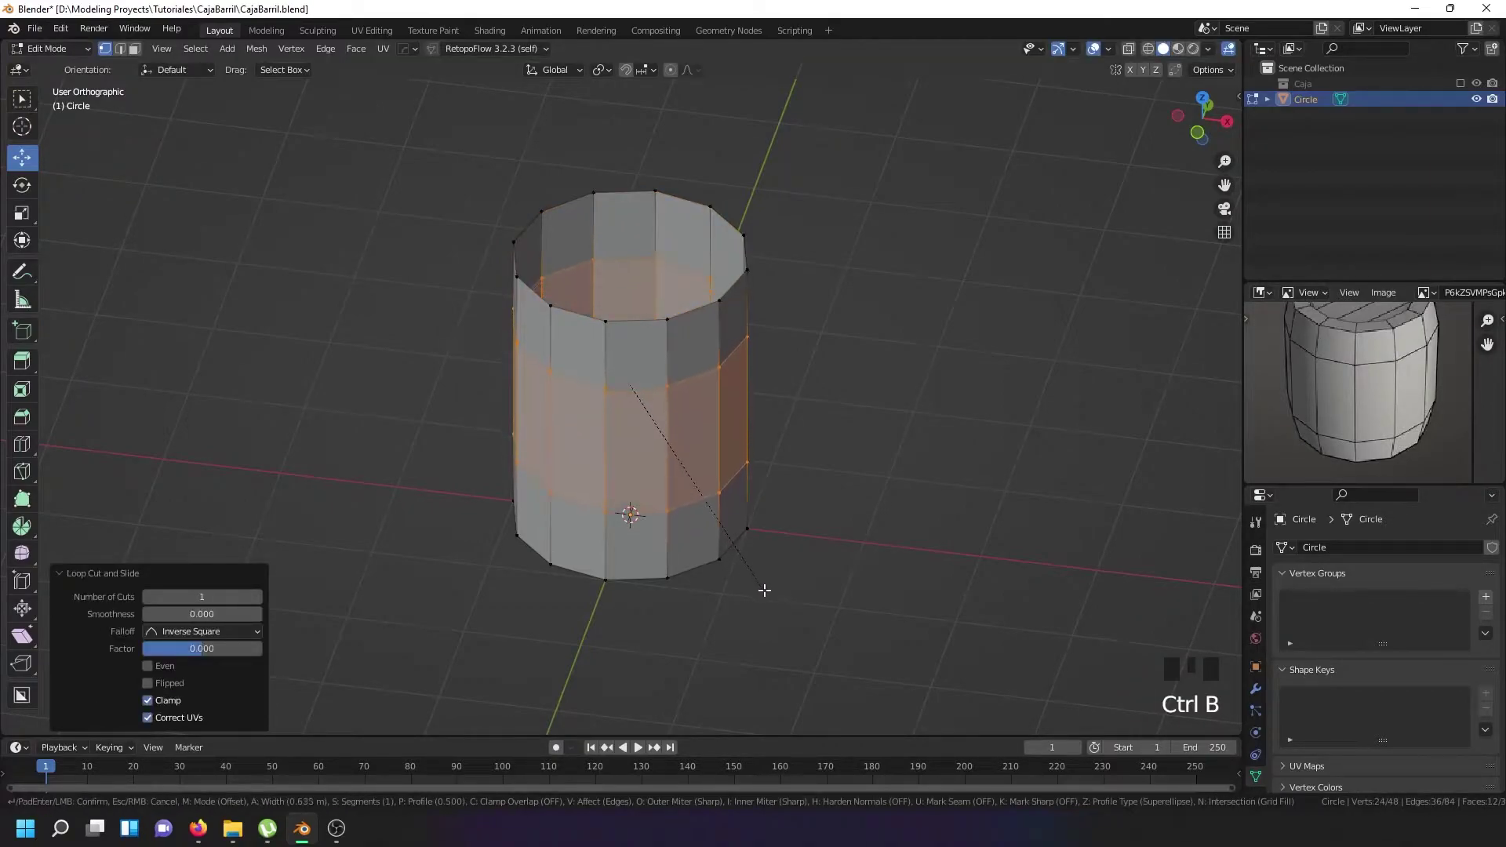
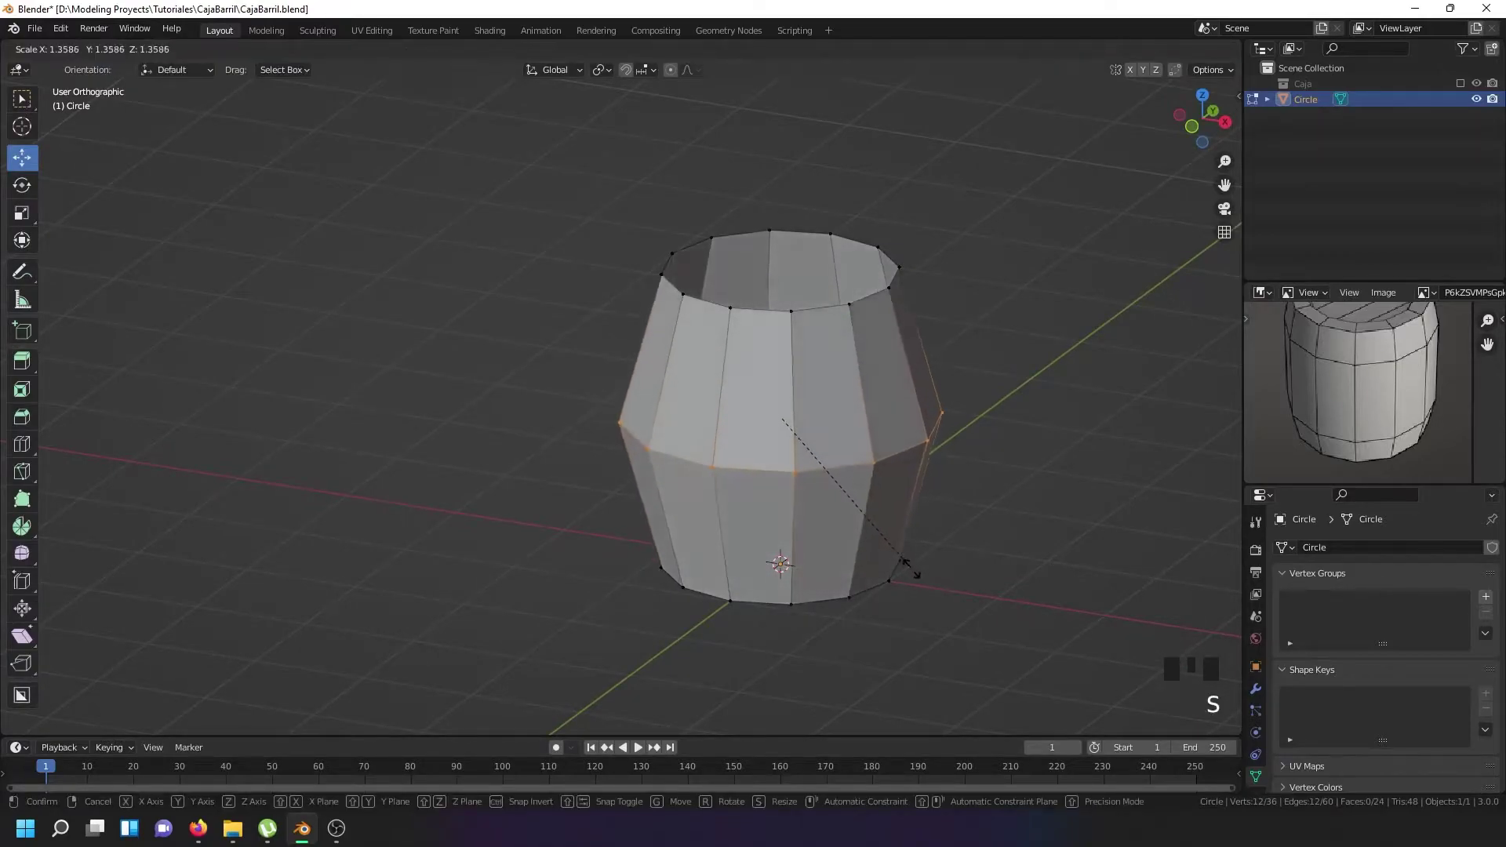
key("ctrl+b")
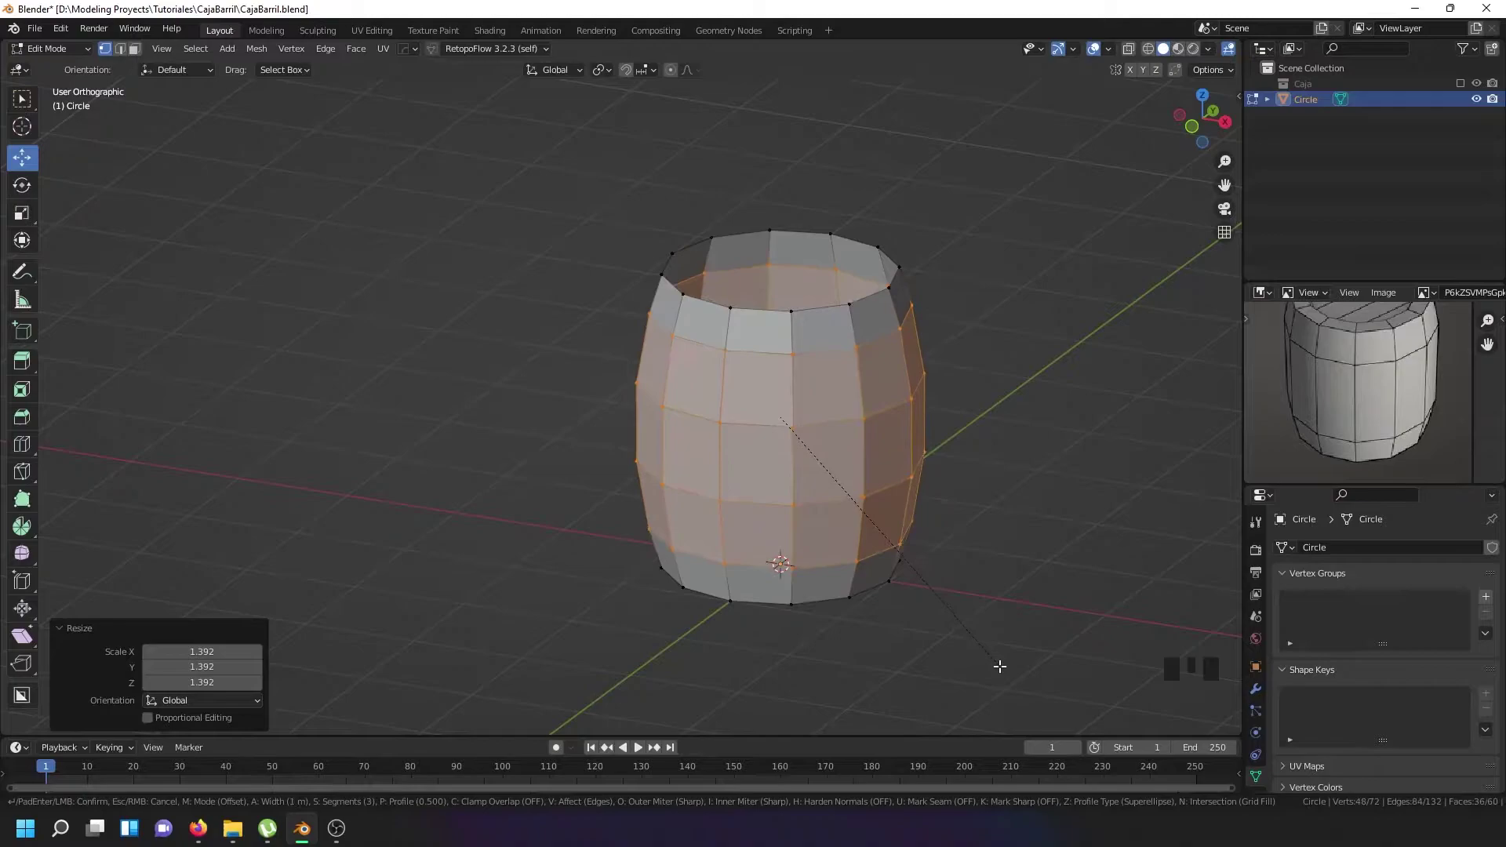
key("Tab")
left_click_drag(822, 488, 835, 475)
key("Tab")
key("ctrl+z")
key("ctrl+z")
key("ctrl+z")
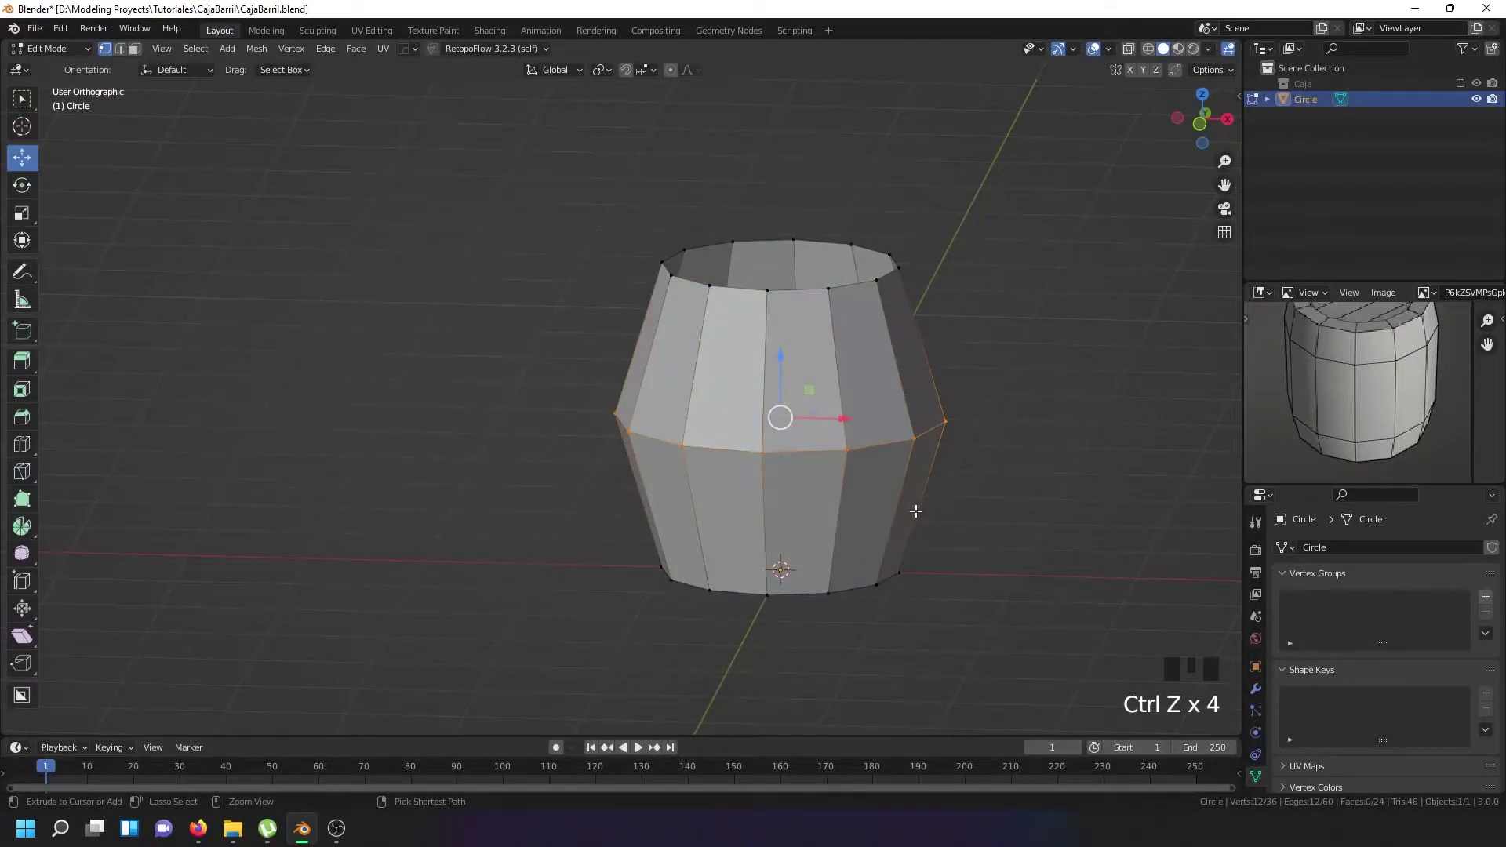
Add loops above and below the bulge and flatten the middle band to 0.935 height.
key("ctrl+b")
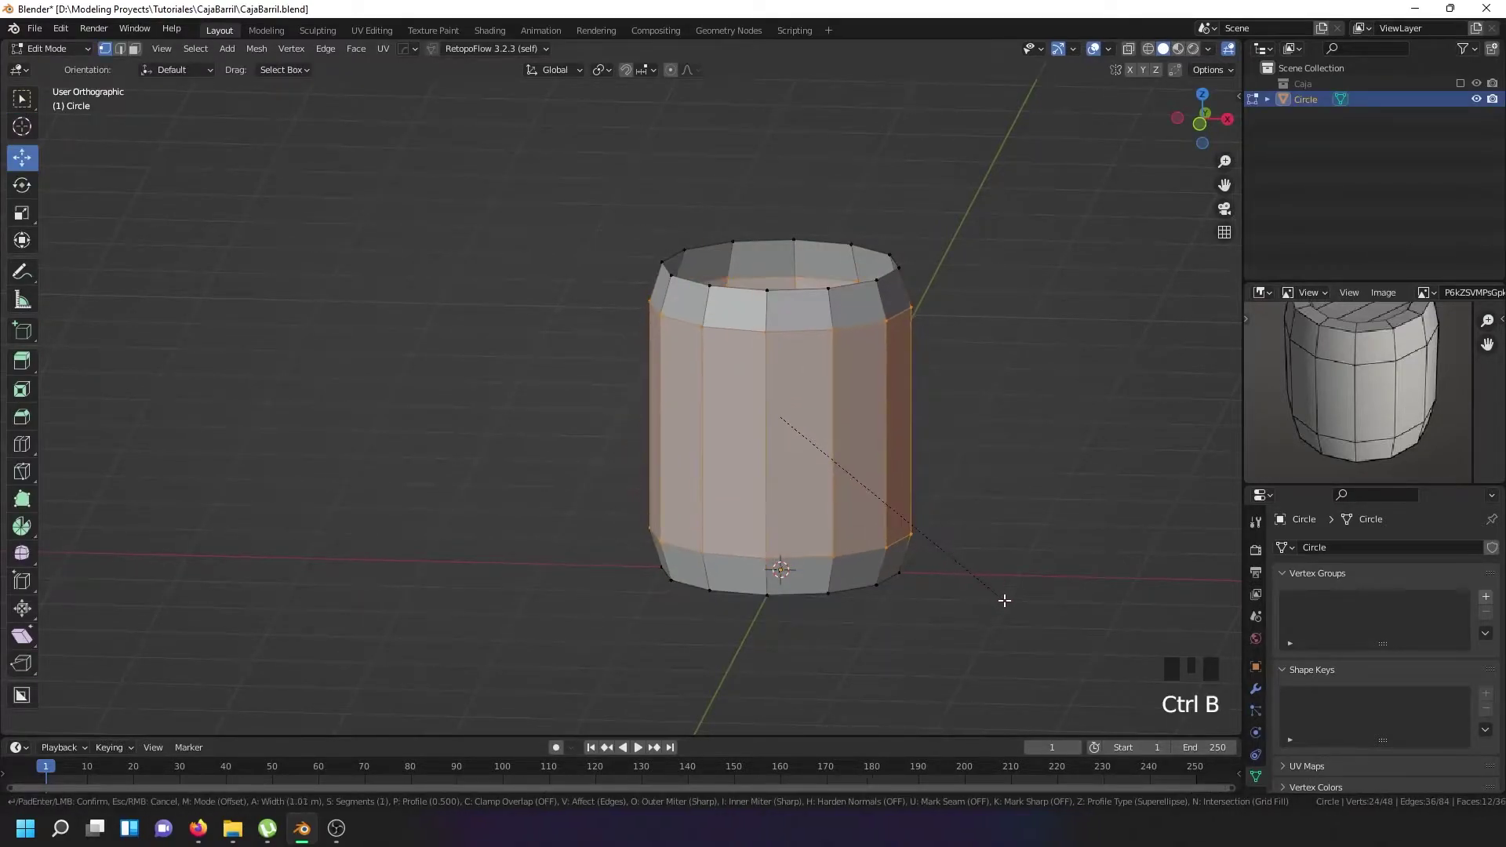
key("Tab")
left_click_drag(857, 404, 828, 408)
key("Tab")
key("s")
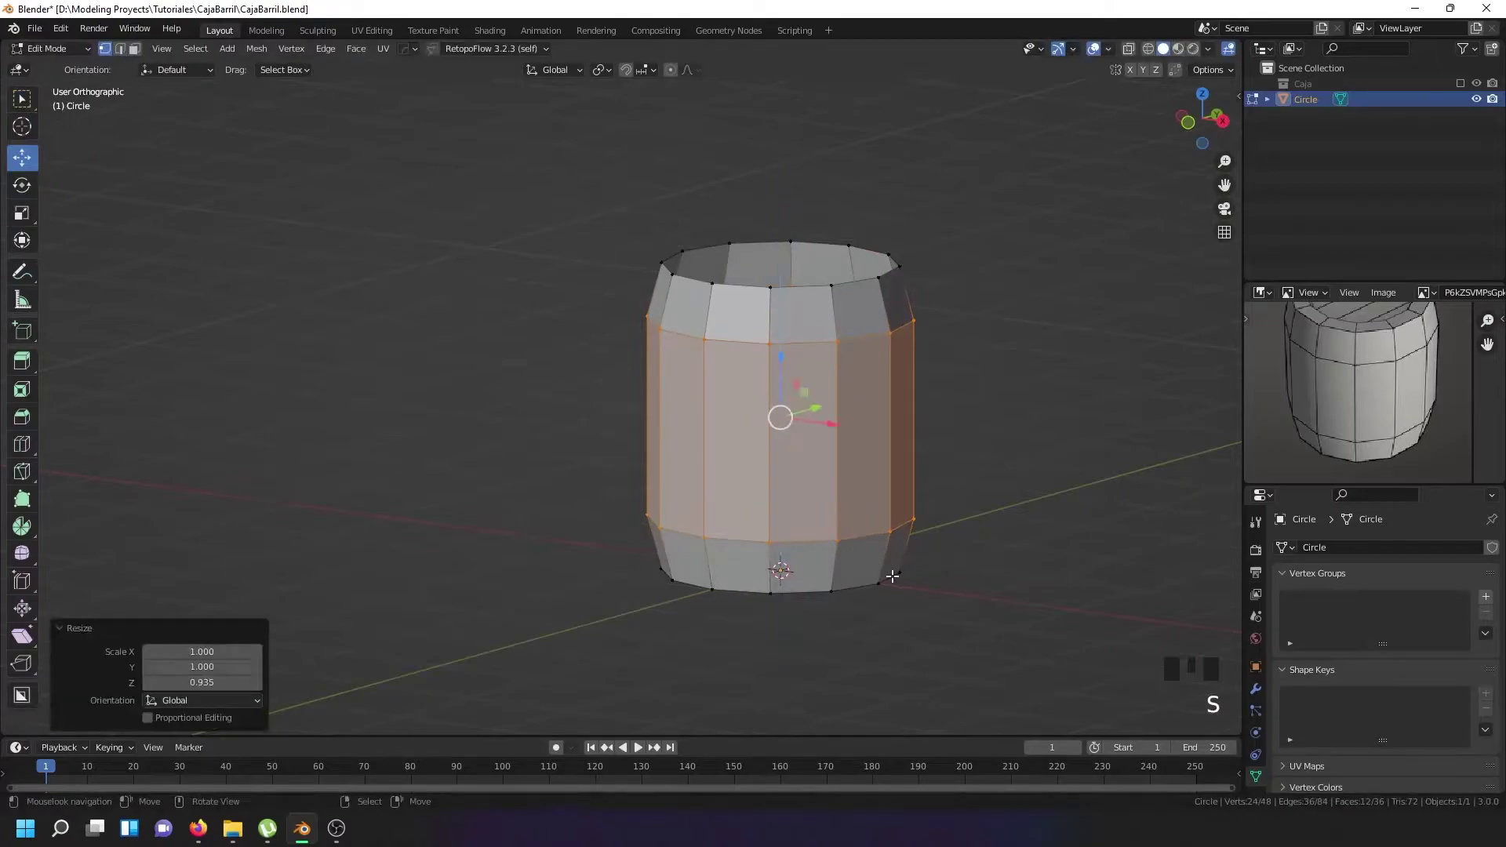
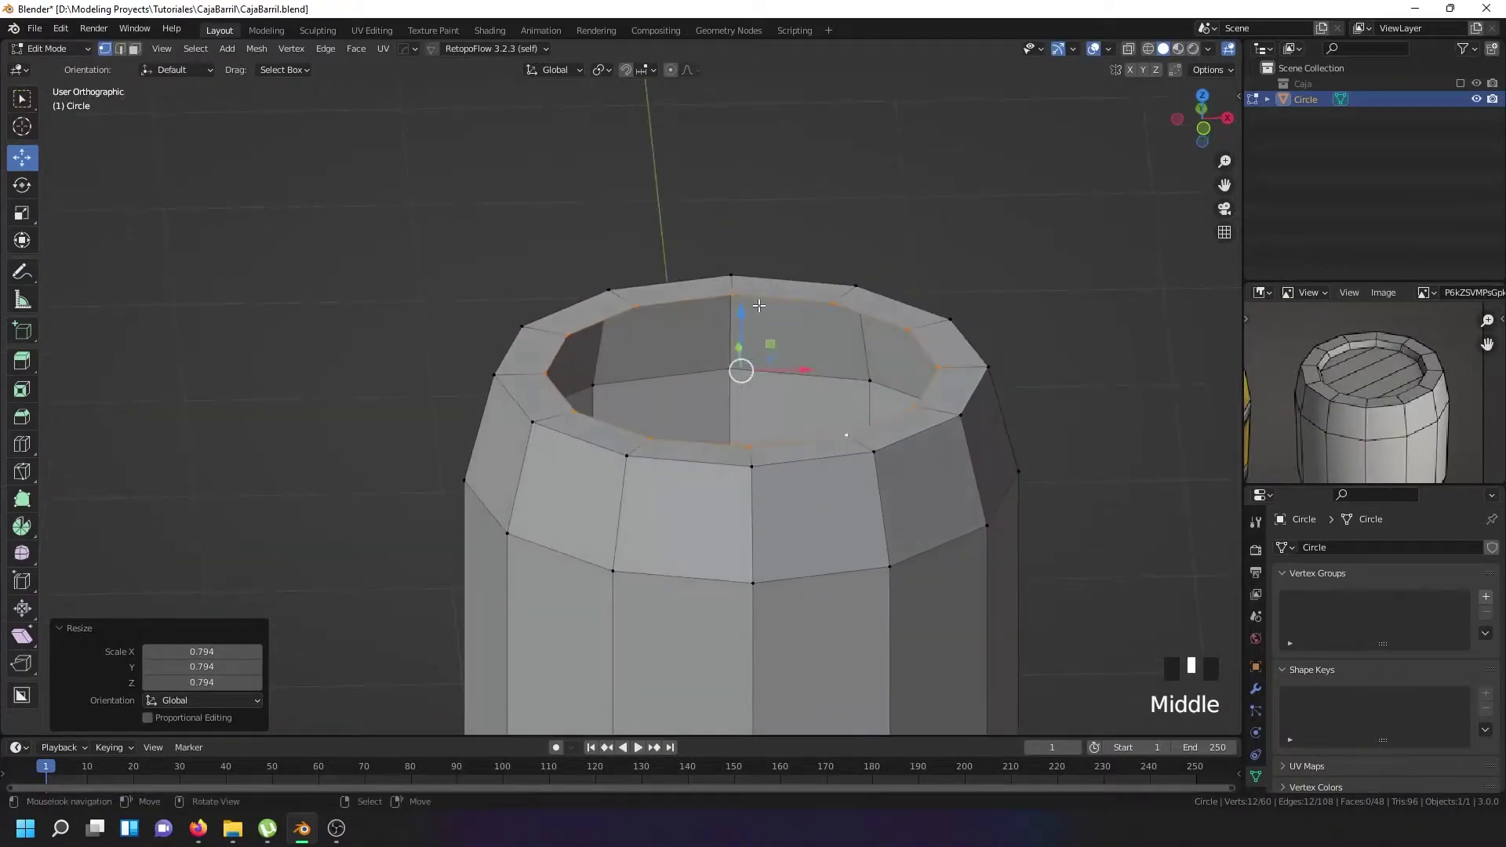
Extrude the inner rim down into the barrel to form a recessed lid edge.
key("e")
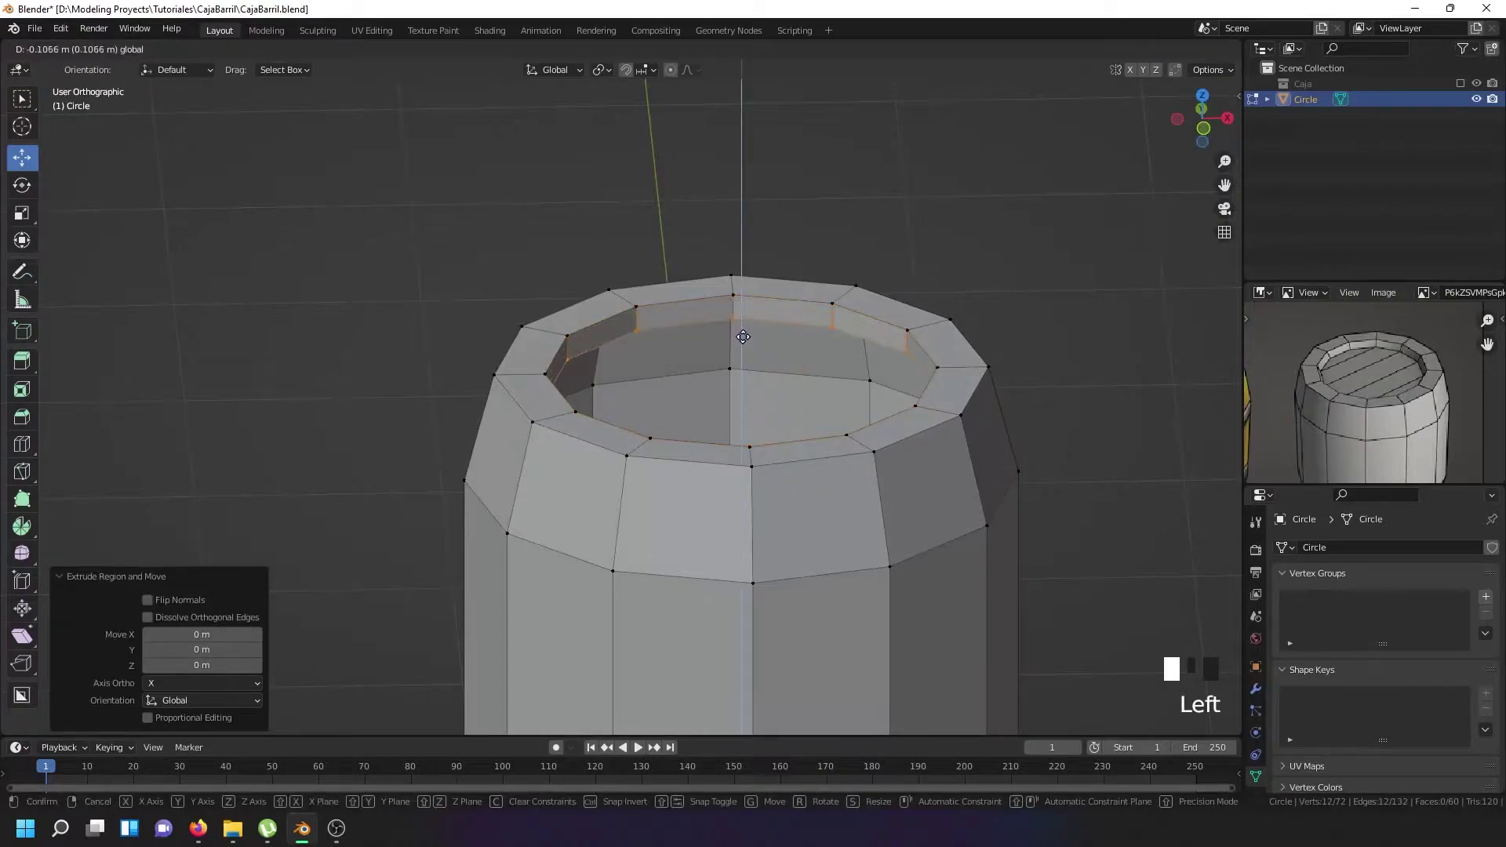
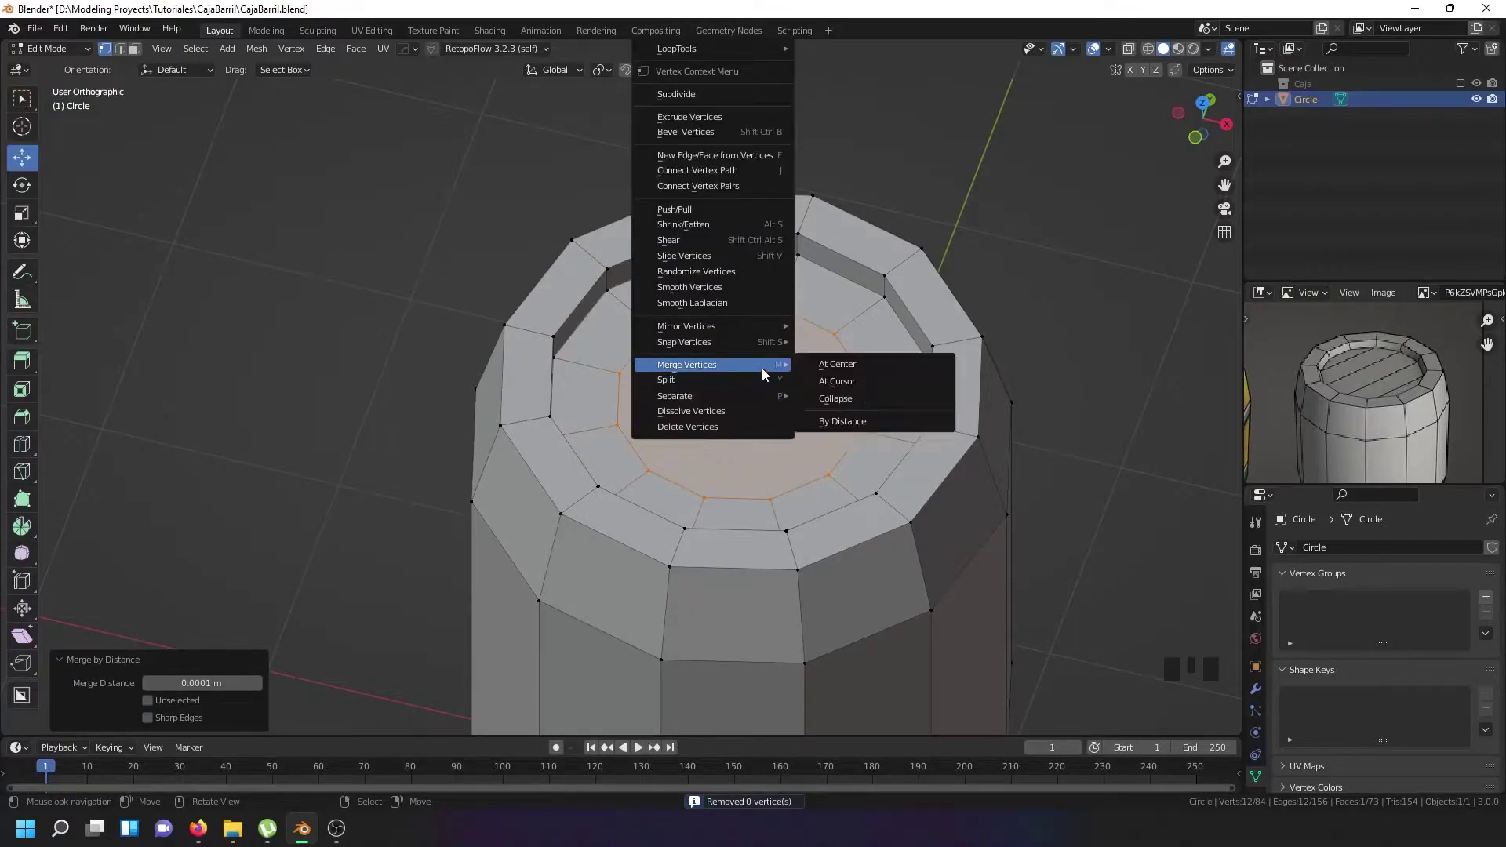
key("w")
left_click_drag(798, 370, 747, 395)
right_click(747, 395)
left_click_drag(772, 370, 793, 330)
scroll("down", 3)
Merge the lid vertices at center into a triangle fan and select the whole mesh.
key("Tab")
scroll("down", 3)
scroll("up", 3)
key("Tab")
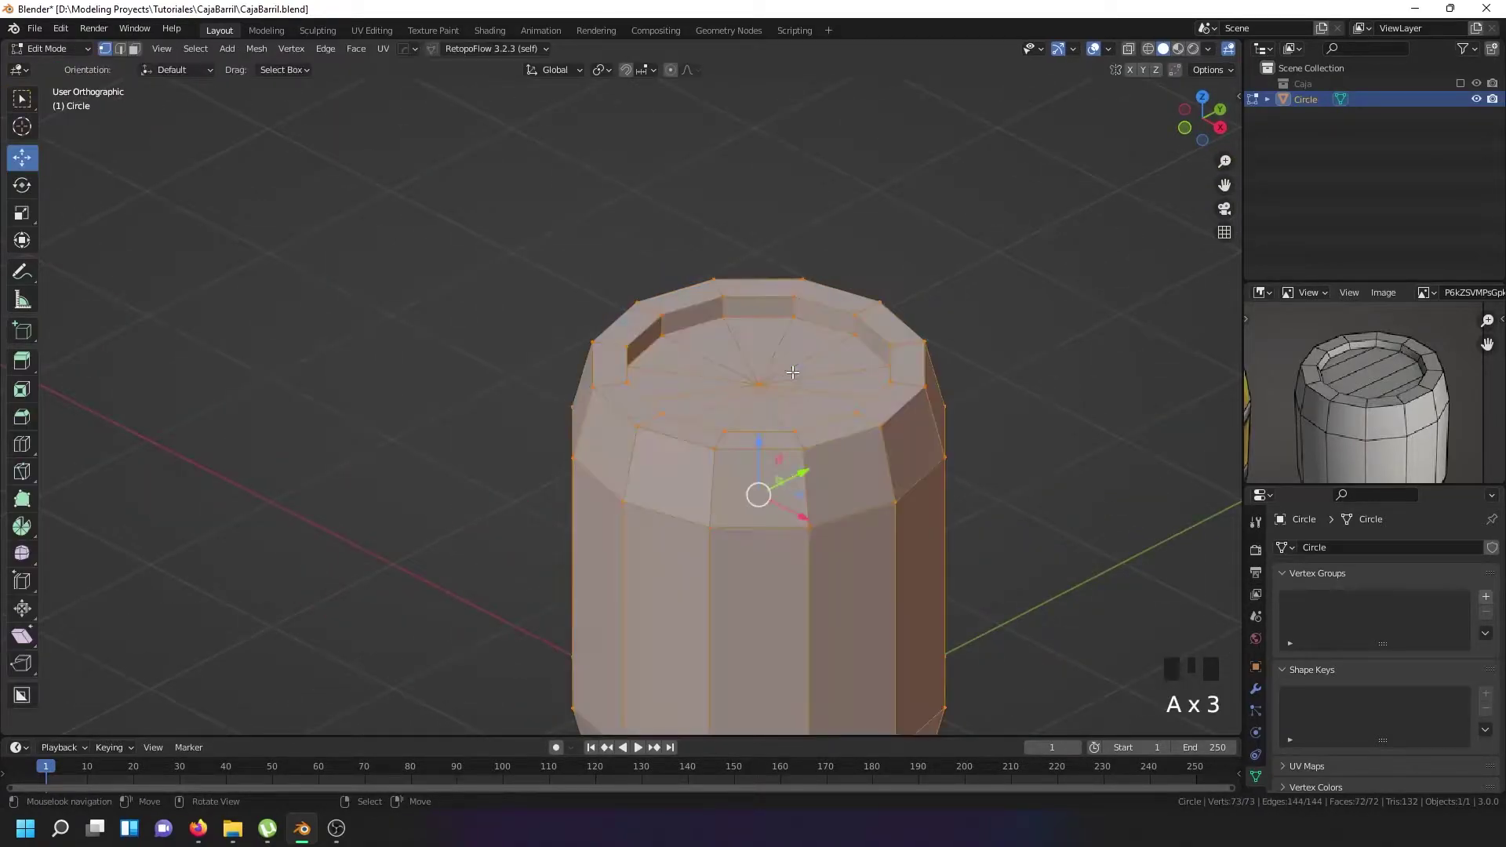
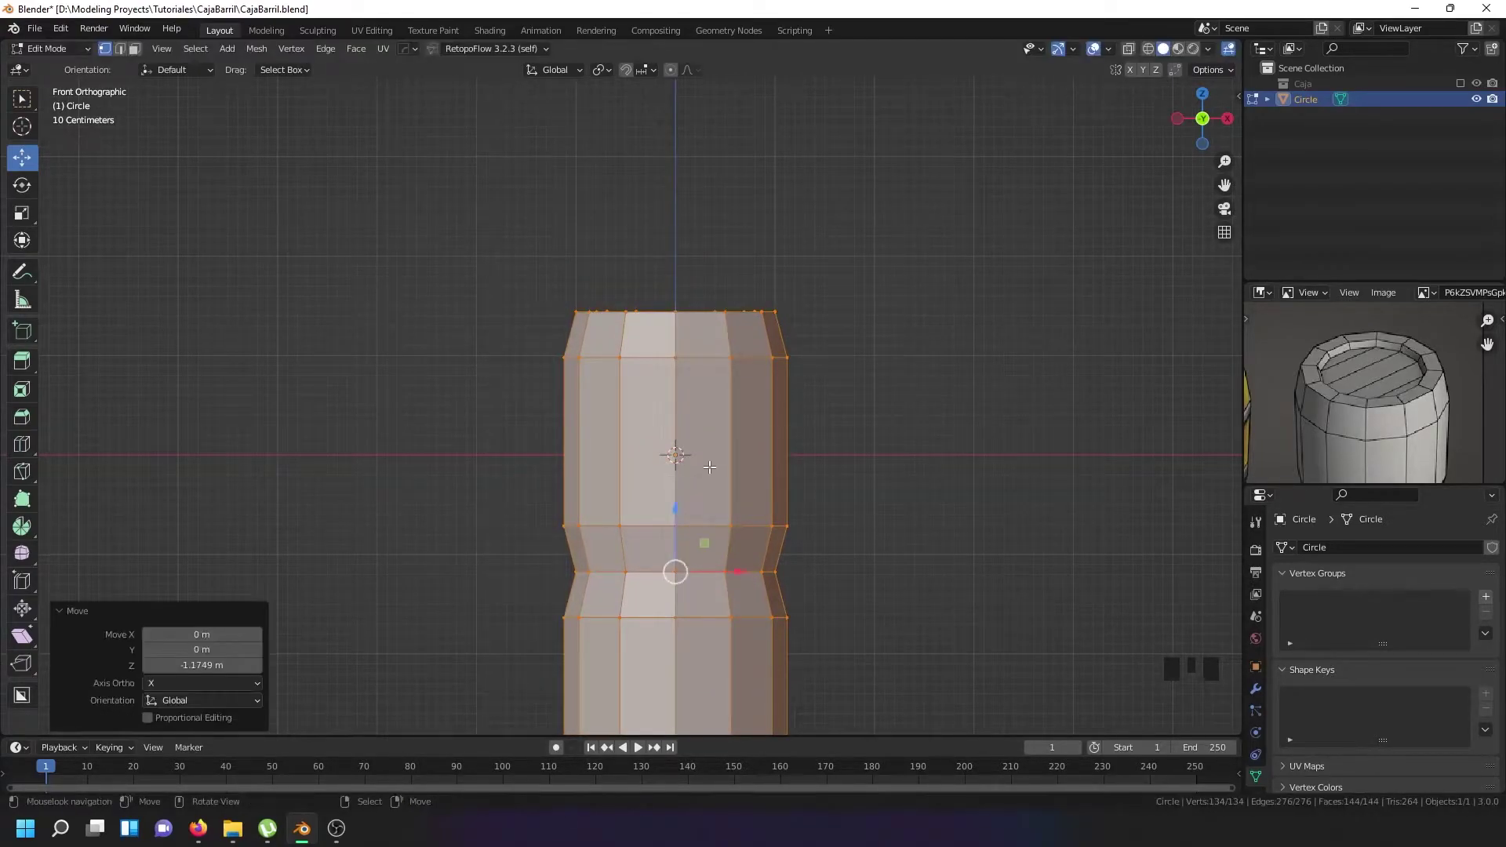
Symmetrize the top half onto the bottom in front view and squash the barrel along its height.
left_click_drag(704, 467, 700, 393)
key("Tab")
key("Tab")
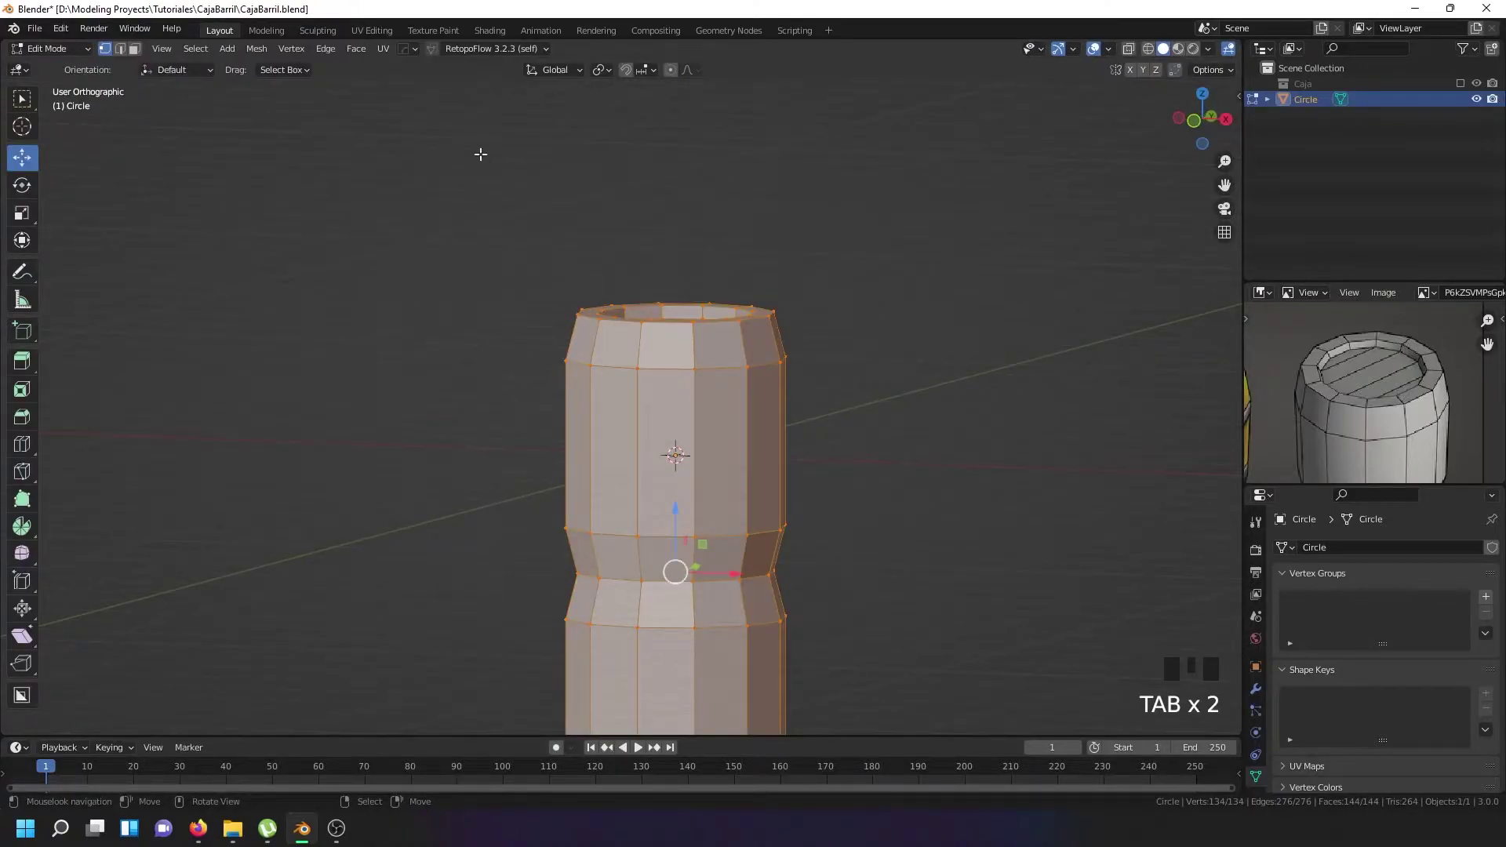
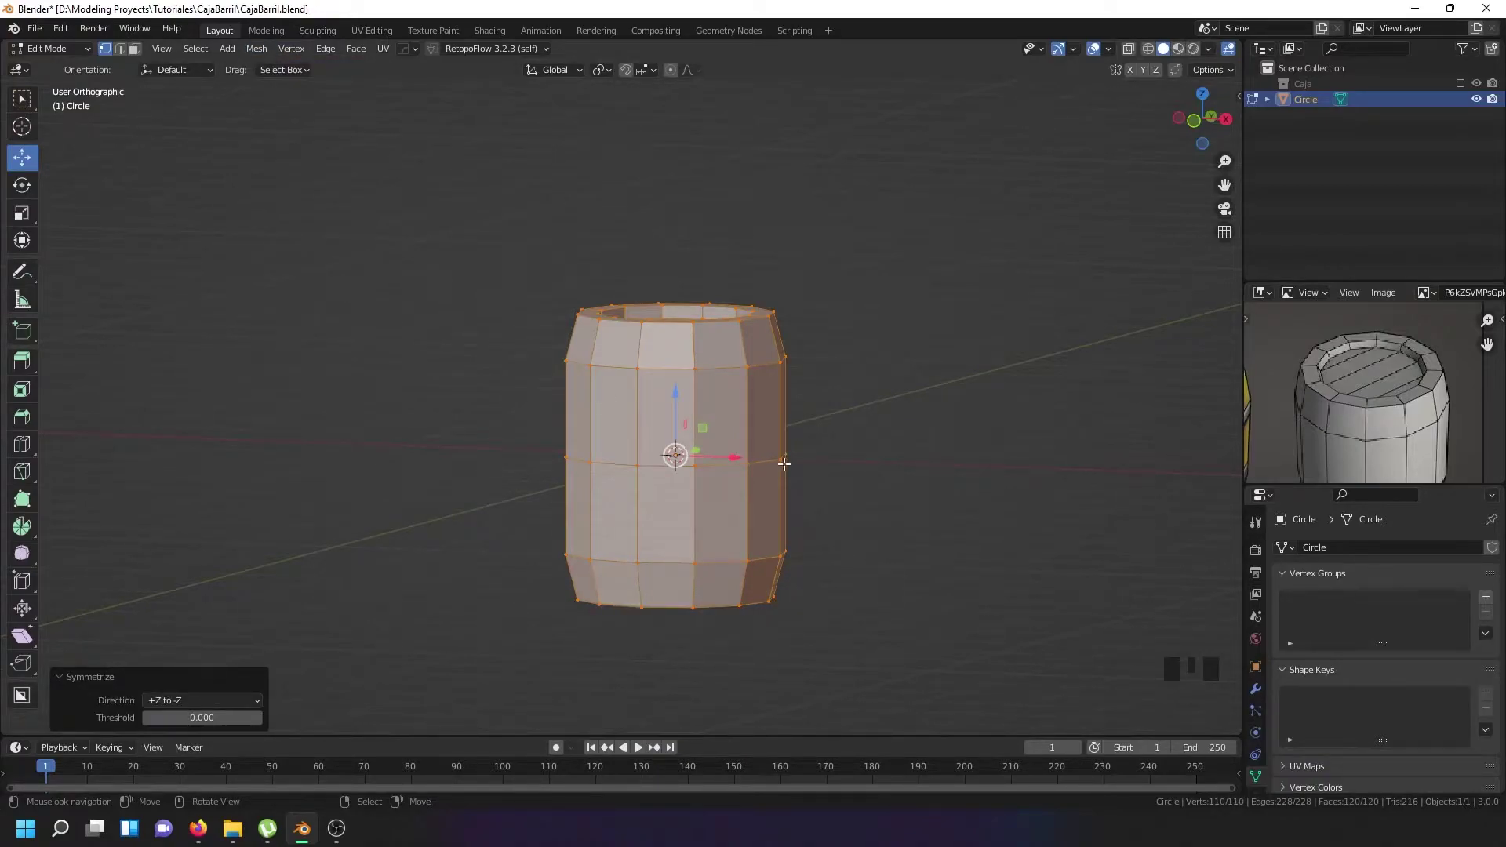
key("KP_1")
key("s")
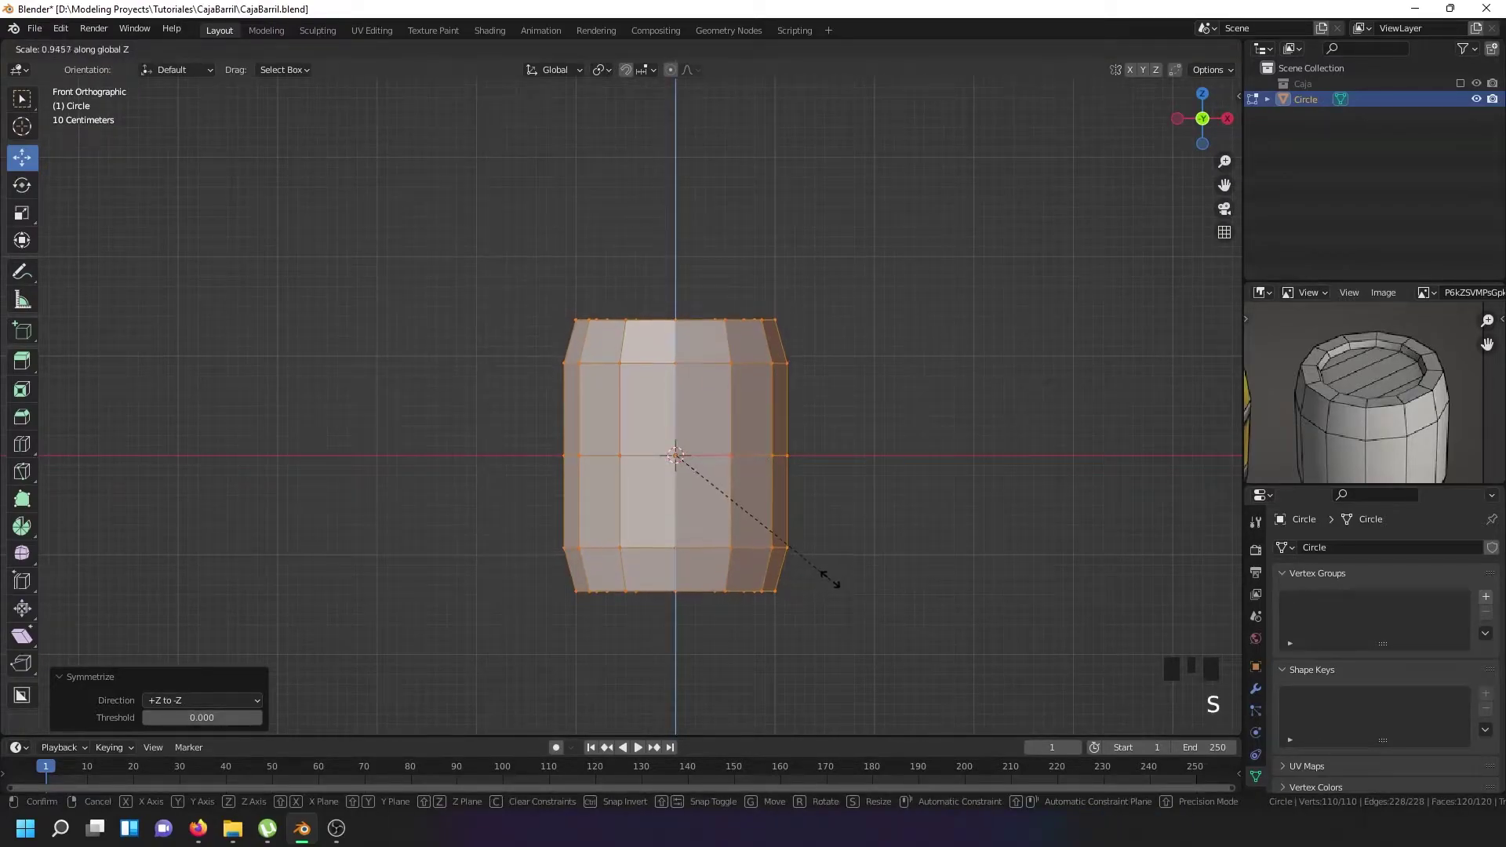
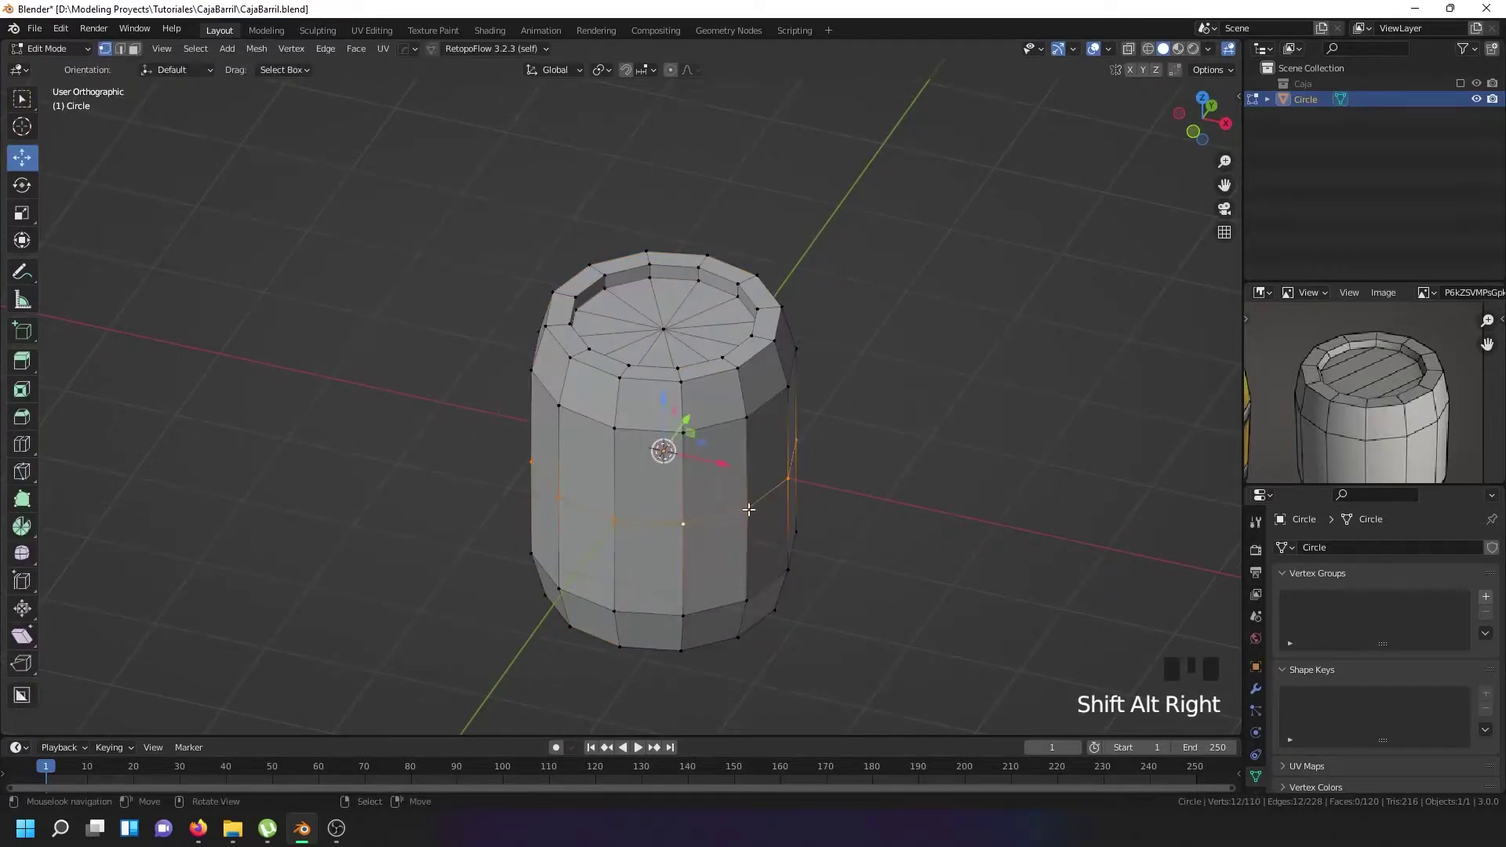
key("x")
right_click(690, 423)
right_click(705, 421)
right_click(718, 588)
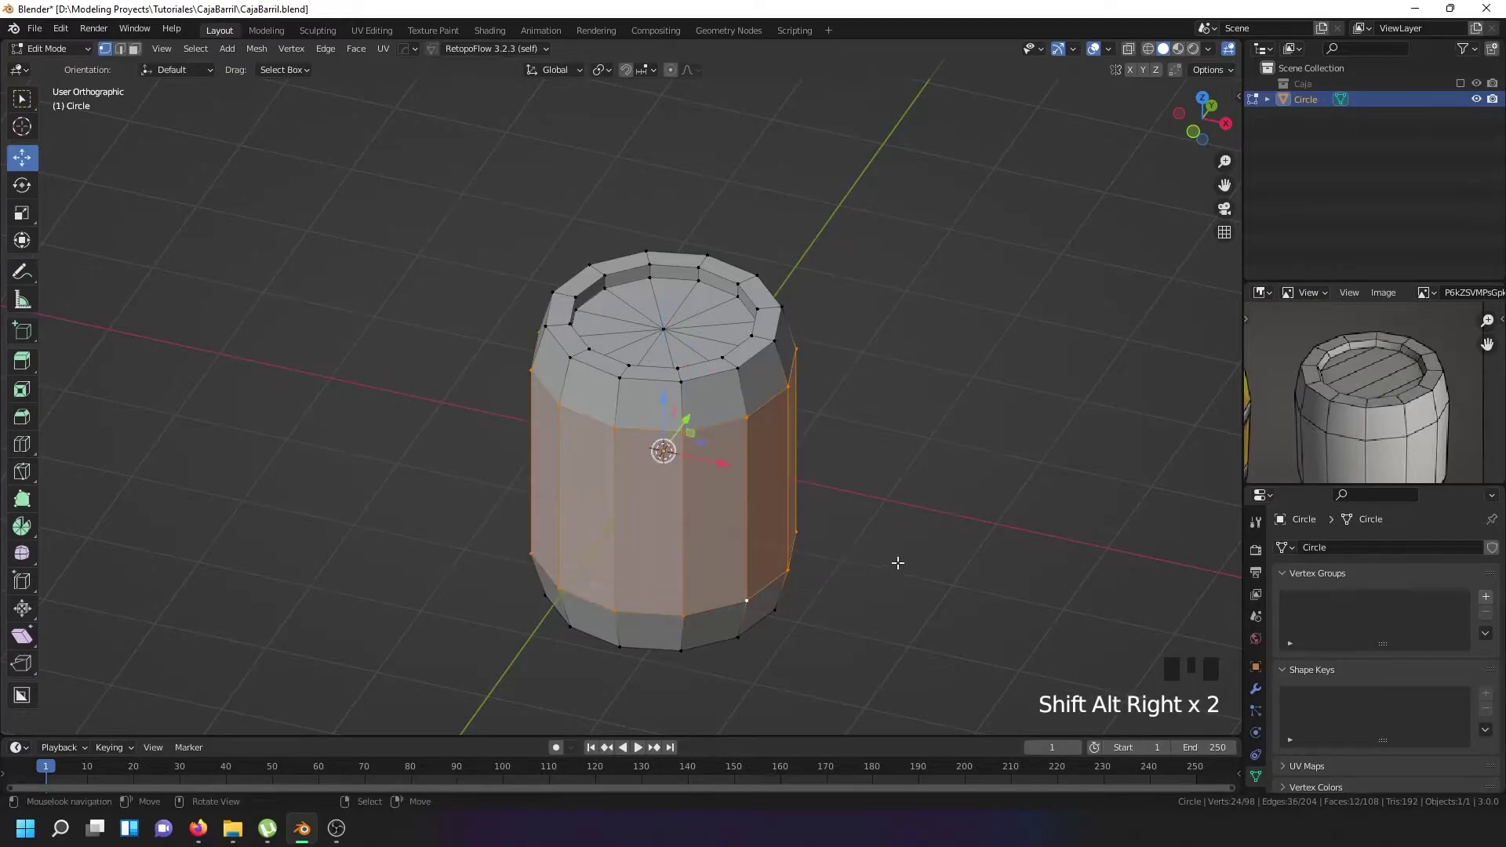
Shrink the middle band of faces and shade the closed barrel smooth in Object Mode.
key("alt+s")
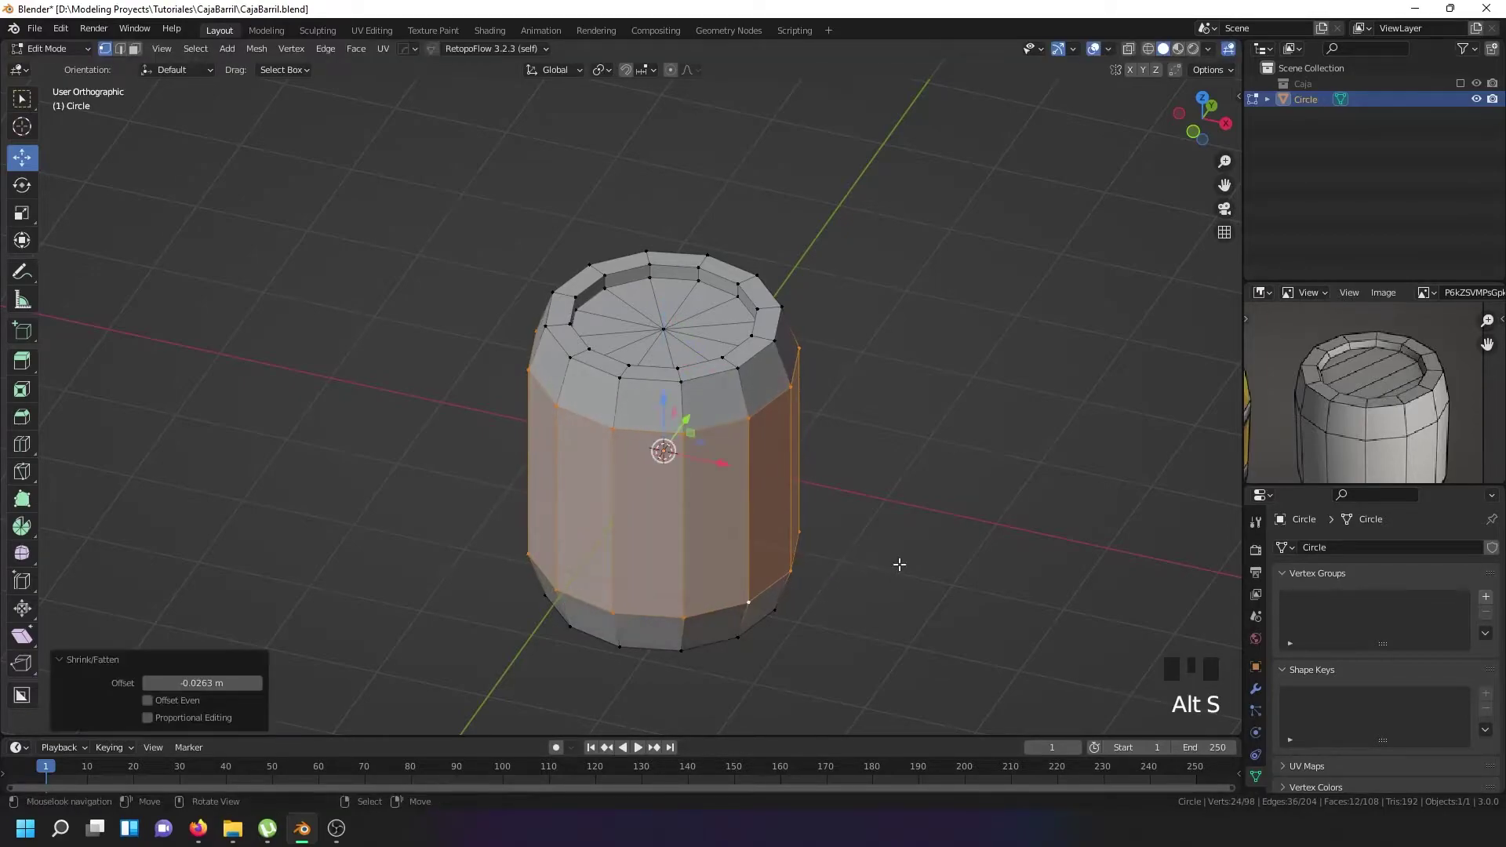
key("Tab")
left_click_drag(814, 510, 755, 472)
scroll("down", 3)
left_click_drag(749, 378, 304, 378)
left_click(304, 378)
left_click_drag(735, 483, 1377, 720)
double_click(1377, 719)
Orbit around the closed barrel to inspect both ends.
left_click_drag(902, 440, 738, 383)
scroll("up", 3)
scroll("up", 3)
scroll("down", 3)
left_click_drag(862, 502, 819, 412)
scroll("down", 3)
left_click_drag(807, 436, 798, 384)
Duplicate the barrel as Circle.001, hide the original, and select the copy's vertical edge loops.
key("shift+d")
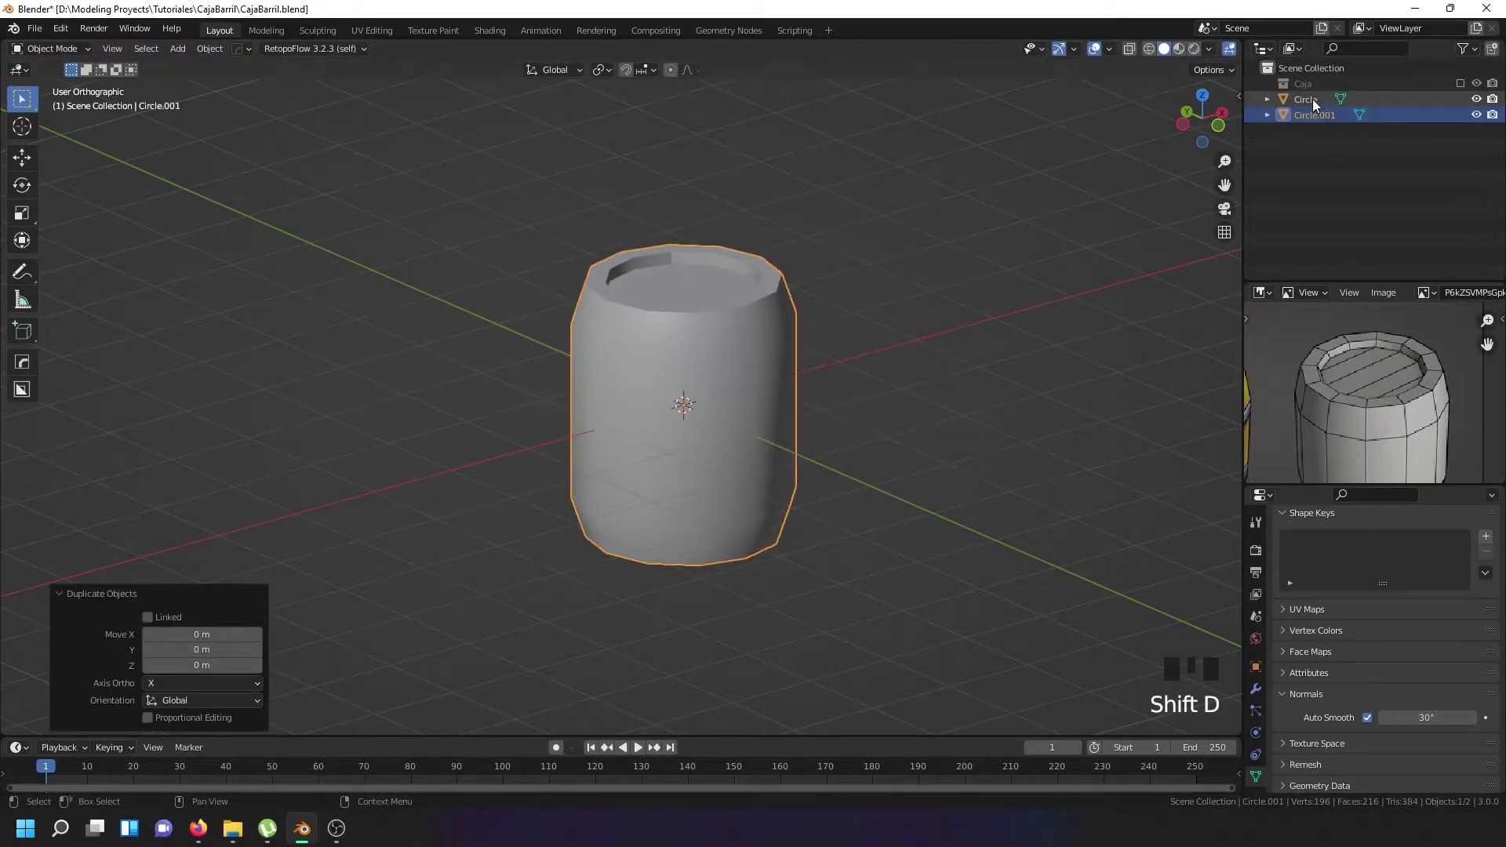
left_click(1486, 104)
key("Tab")
left_click_drag(682, 323, 723, 361)
scroll("up", 3)
right_click(723, 360)
right_click(723, 360)
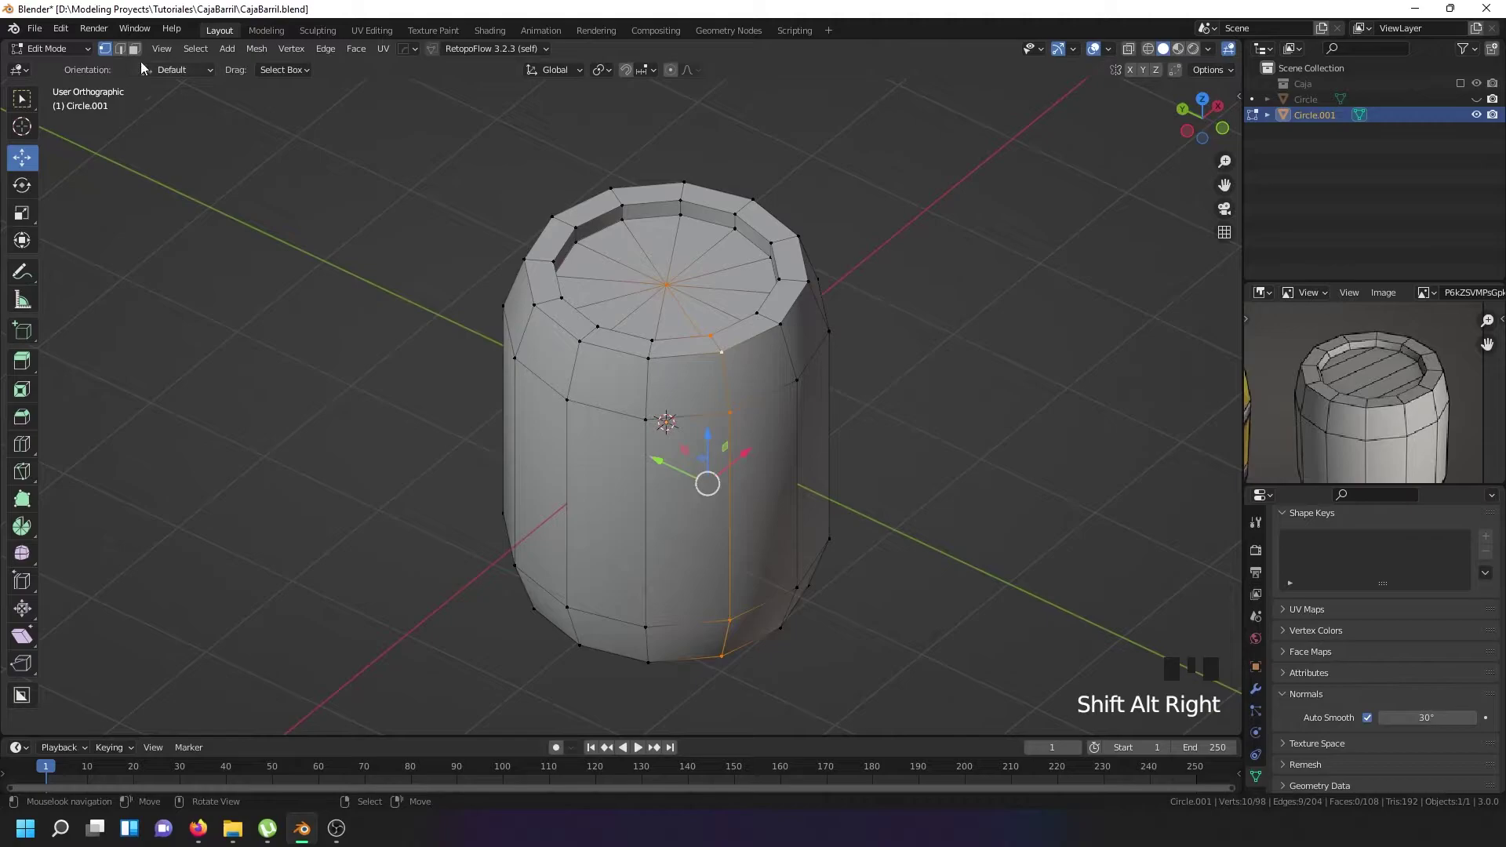
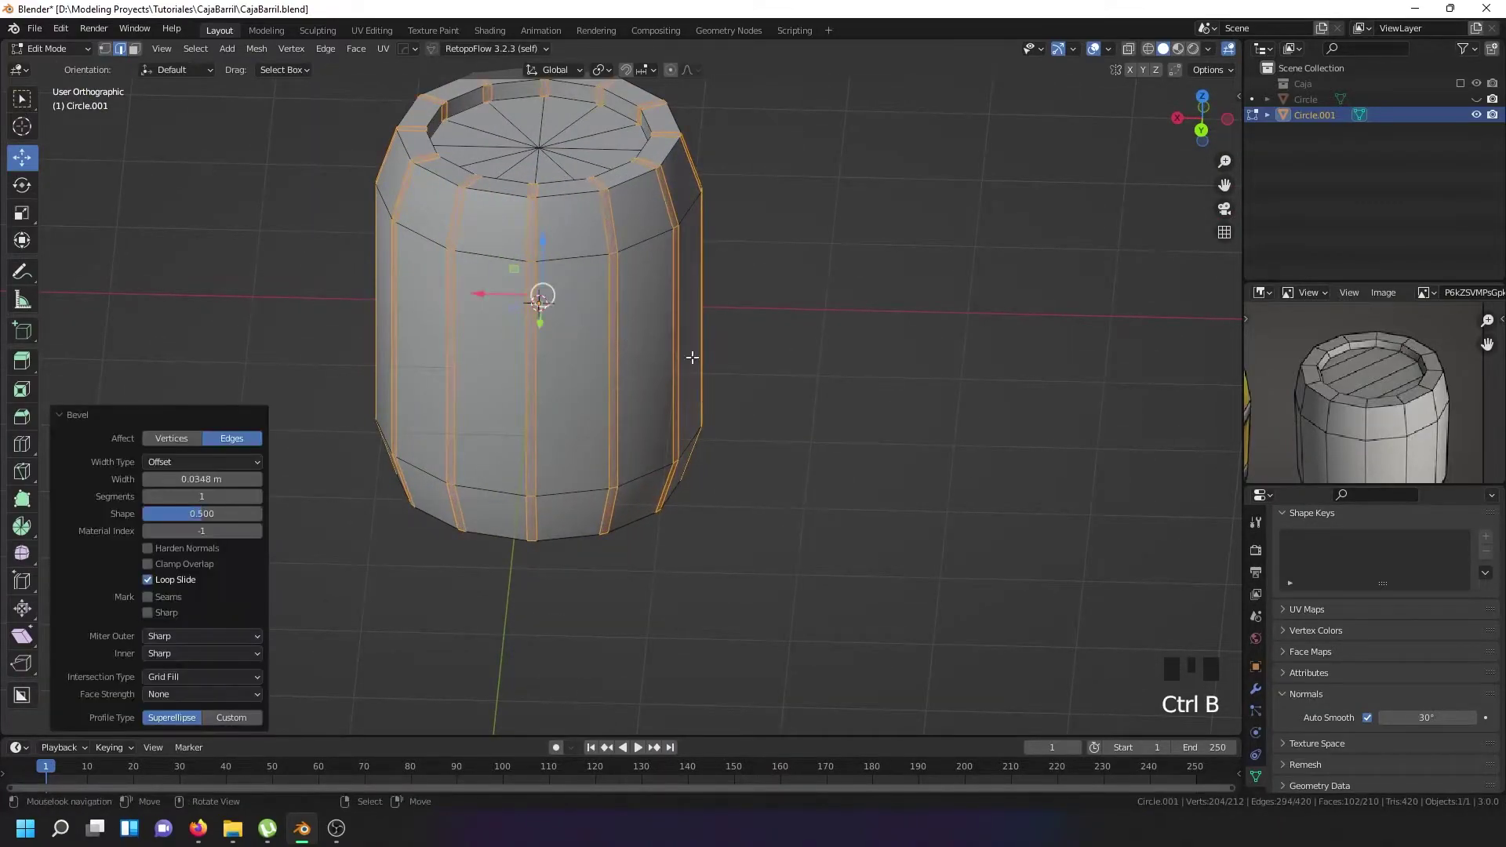
Inspect the bevelled rim and shrink the extruded stave strips inward along their normals.
left_click_drag(661, 294, 576, 244)
scroll("up", 3)
scroll("up", 3)
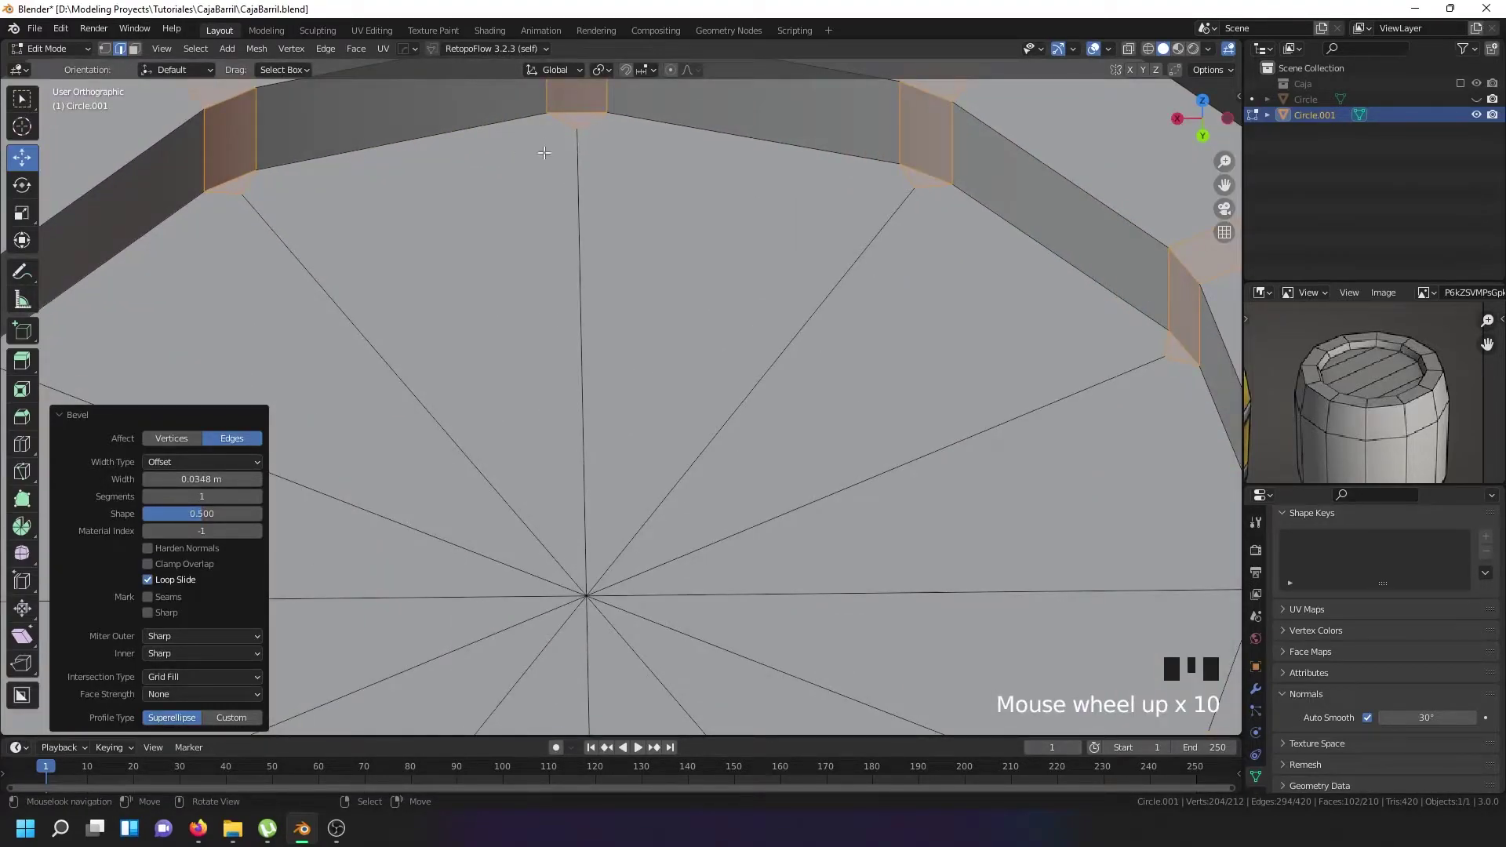
scroll("down", 3)
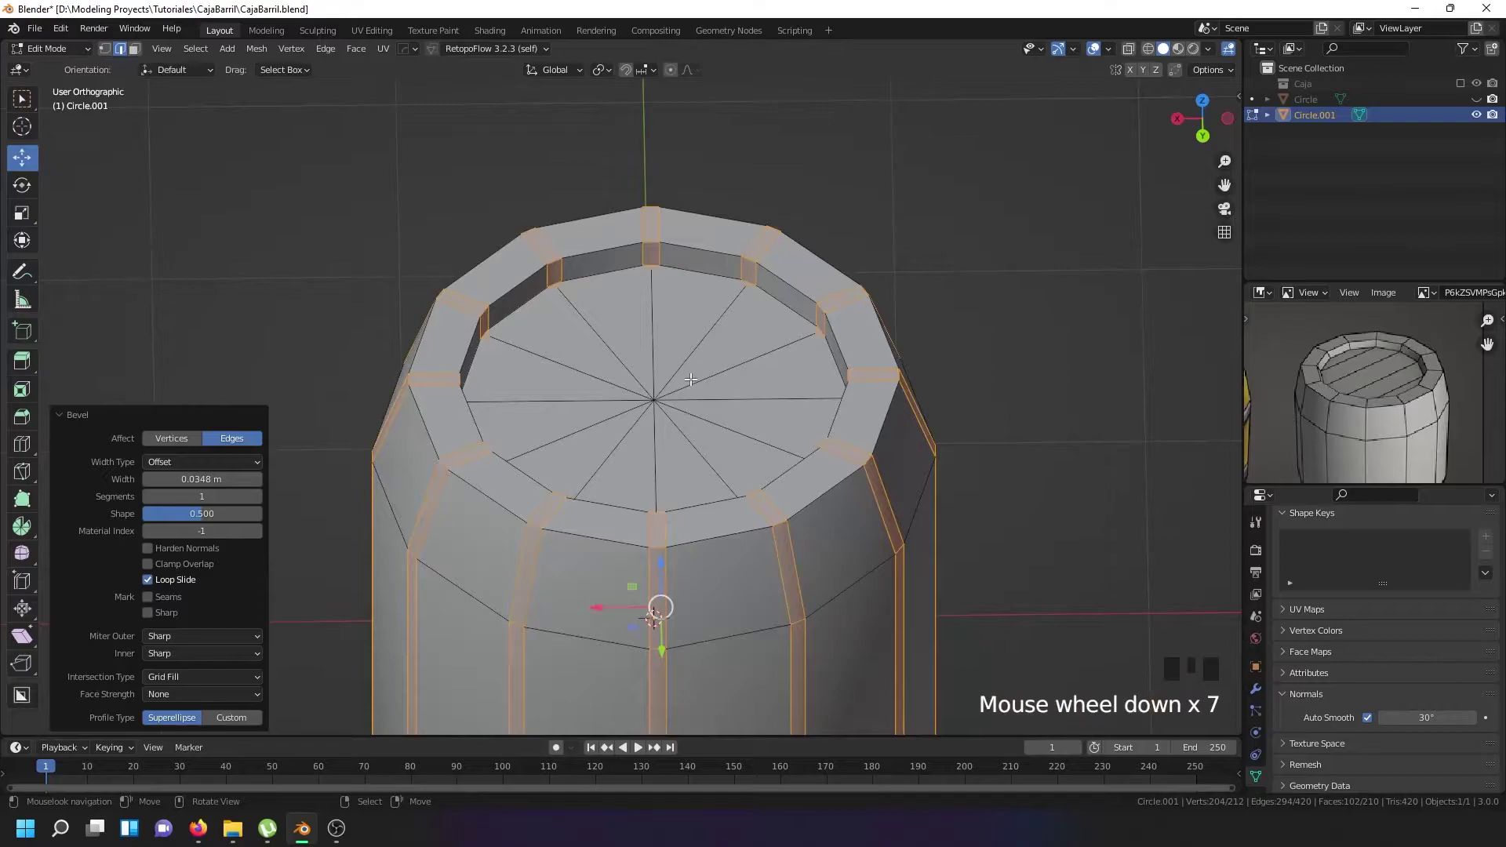
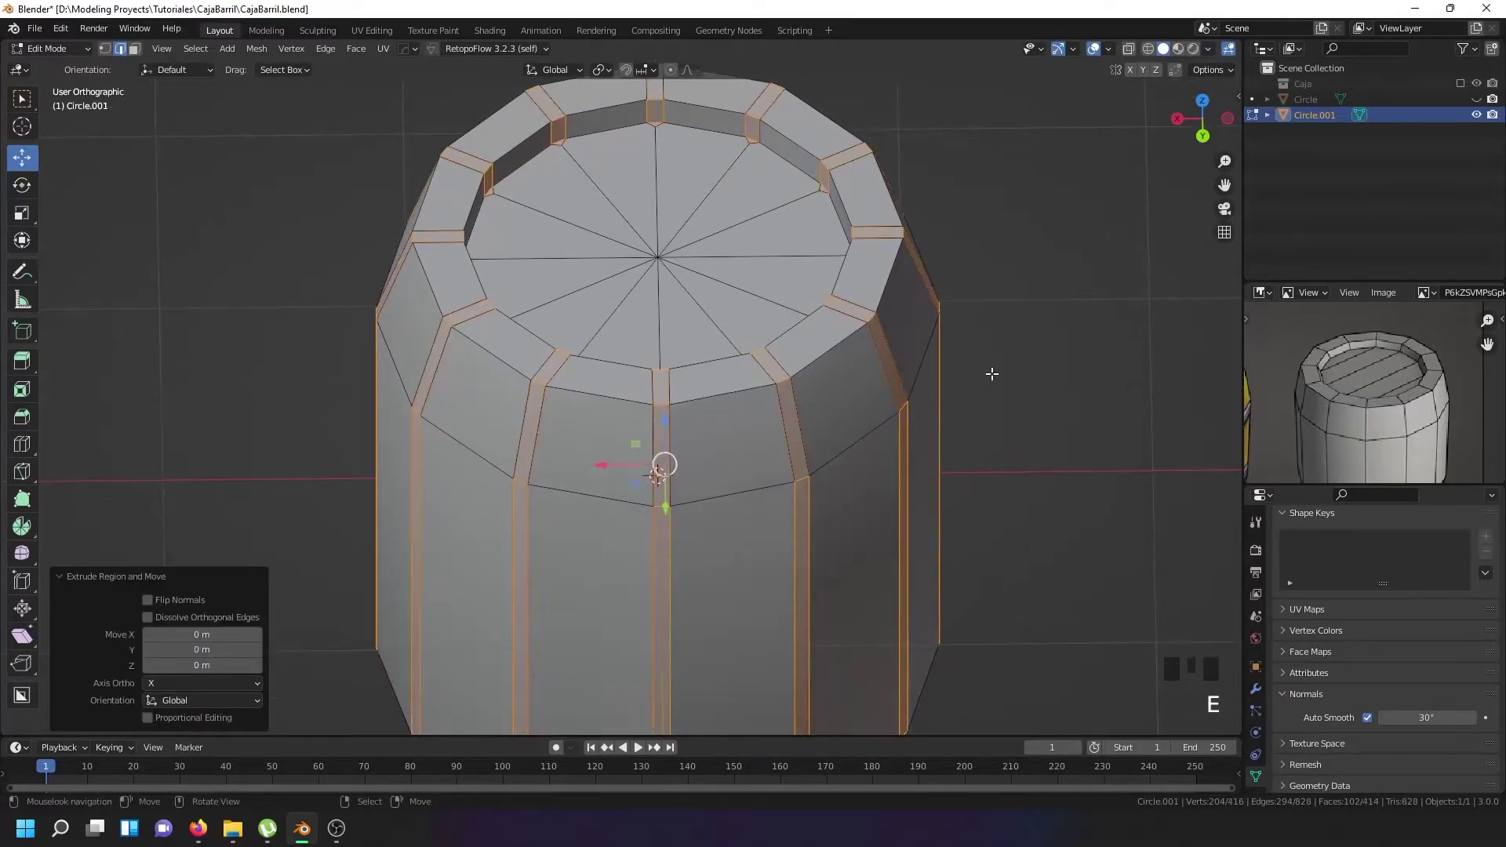
key("alt+s")
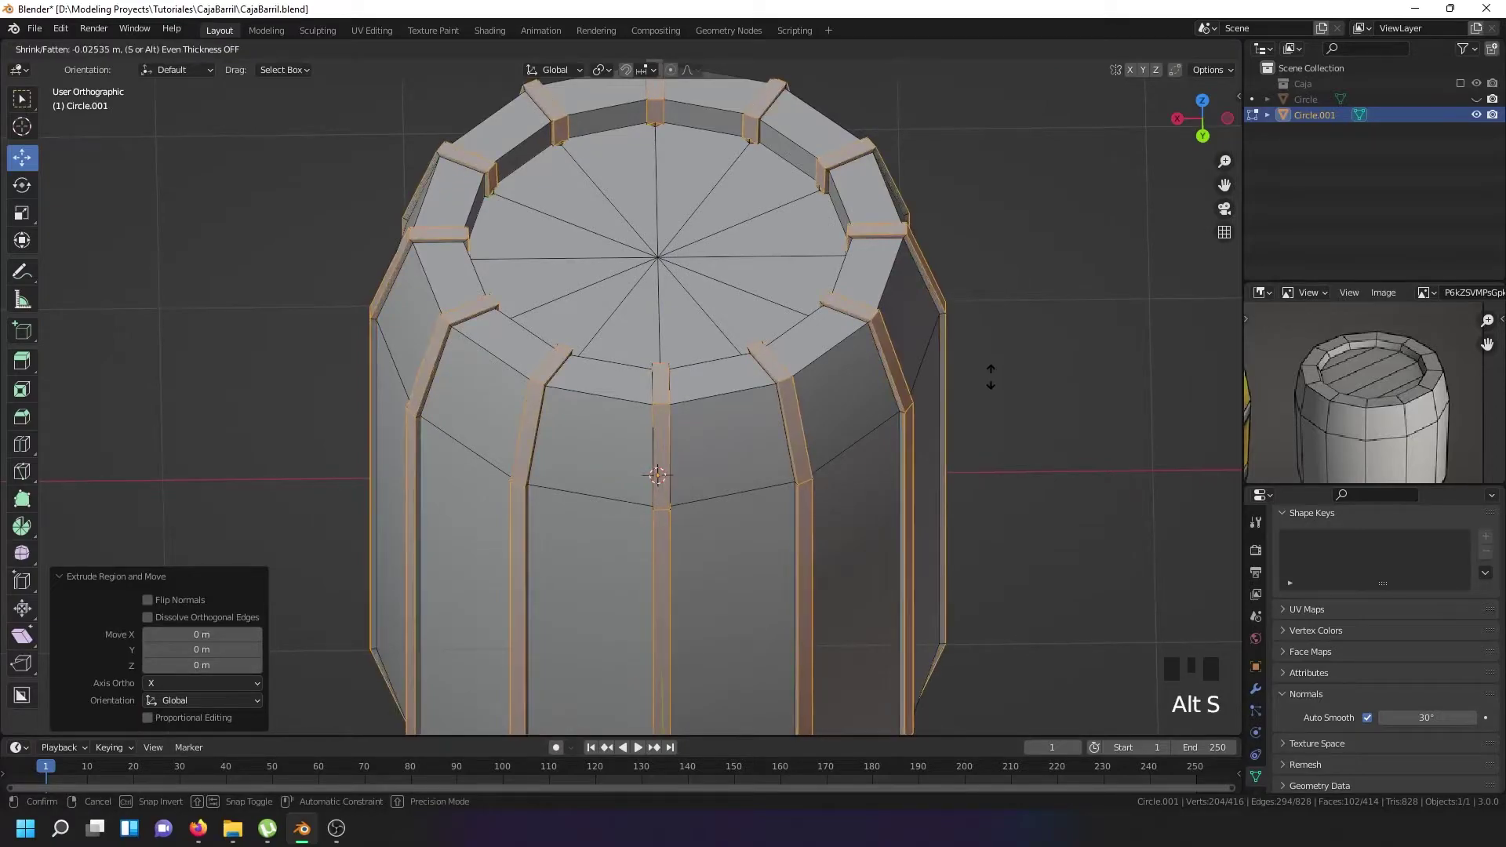
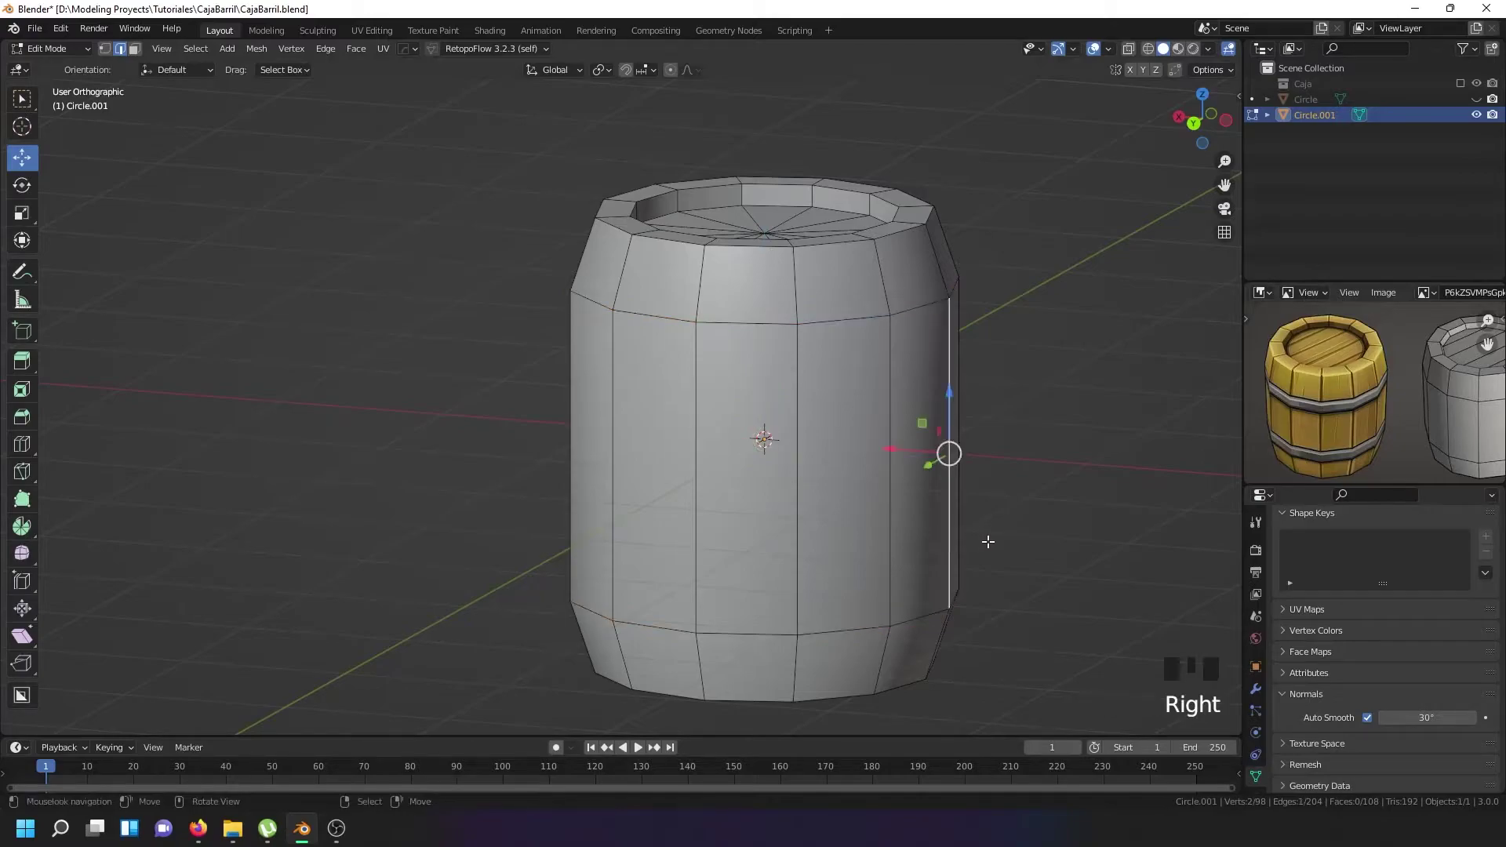
Revert the grooves and flatten the hoop band edge loops along the vertical axis.
key("ctrl+z")
key("shift+d")
key("s")
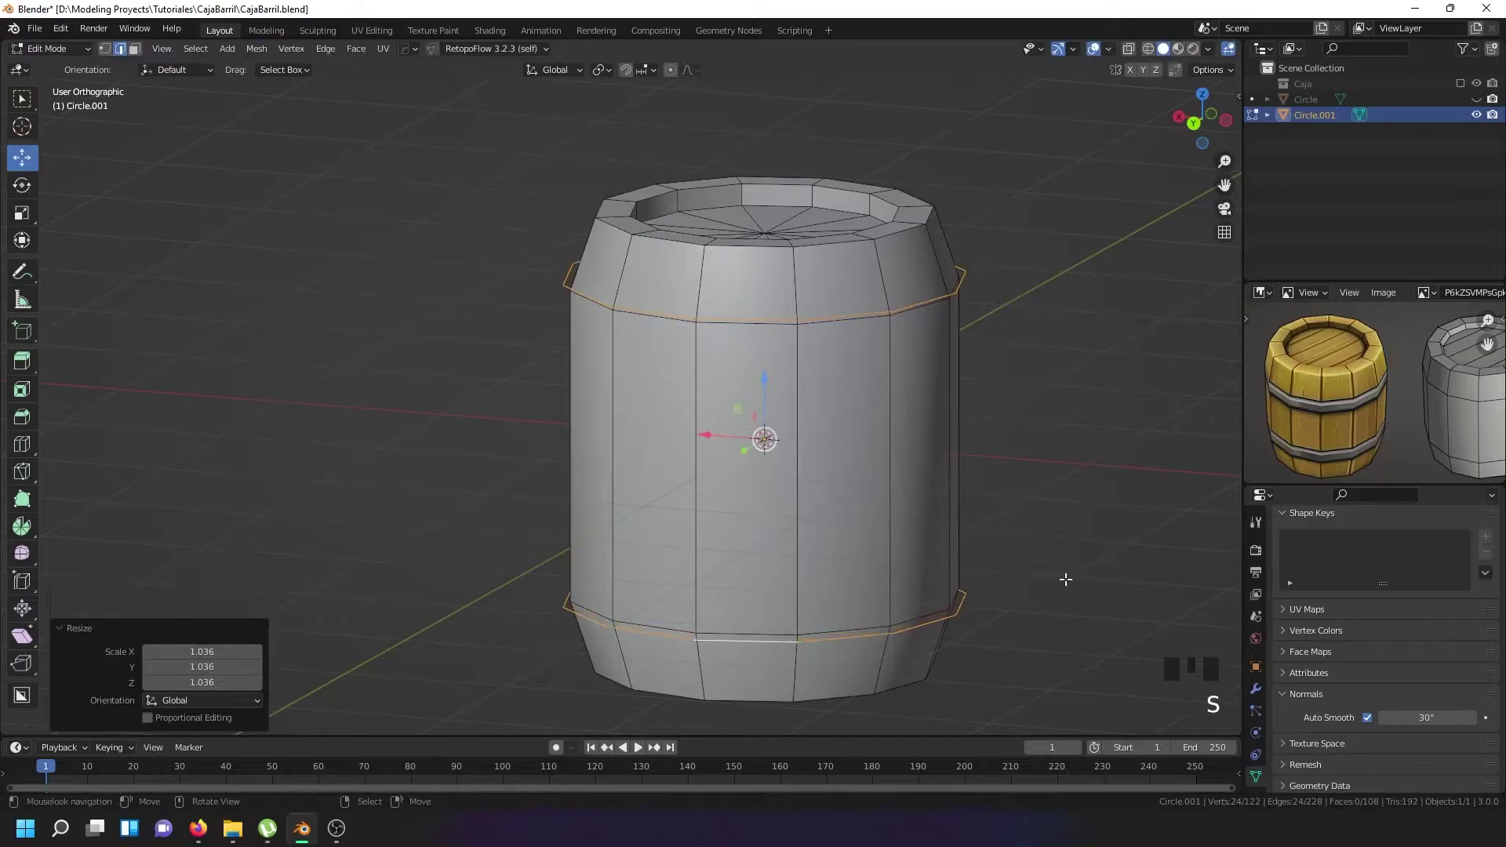
key("e")
key("s")
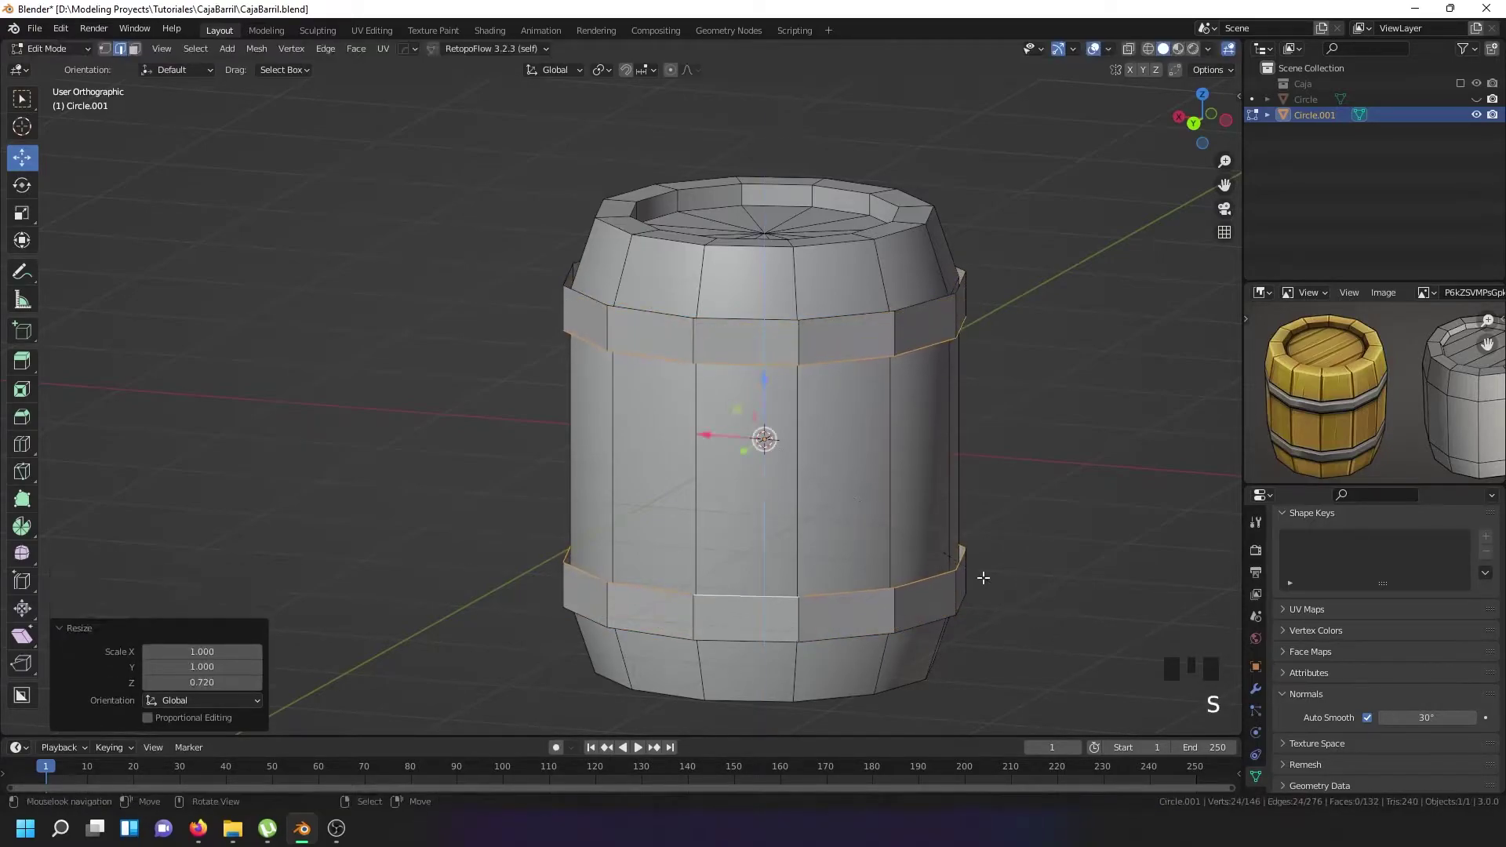
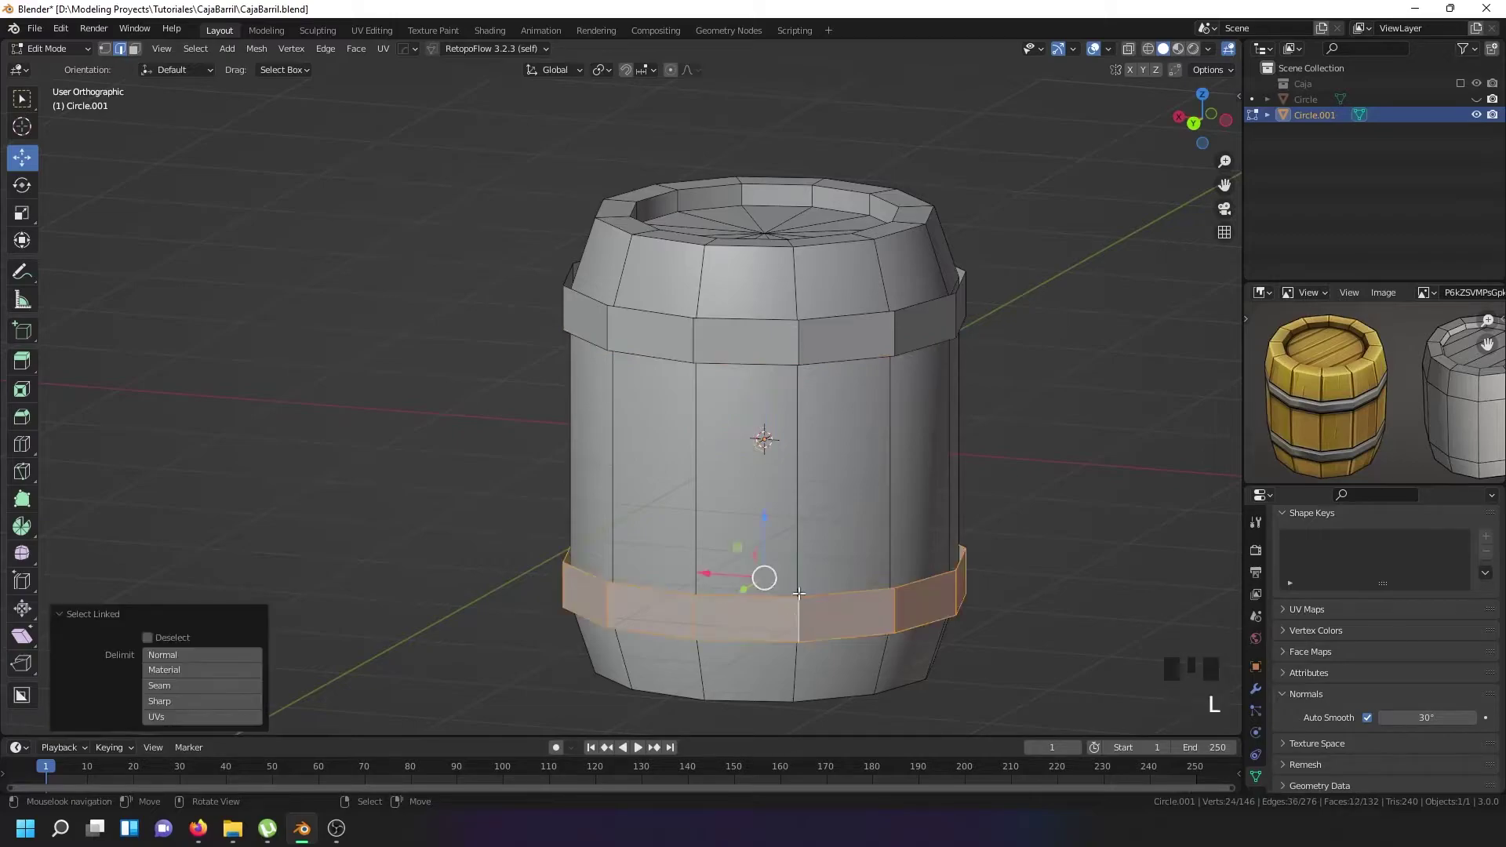
Extrude both hoop band face loops outward, then undo the attempt with flipped normals.
key("l")
key("e")
key("alt+s")
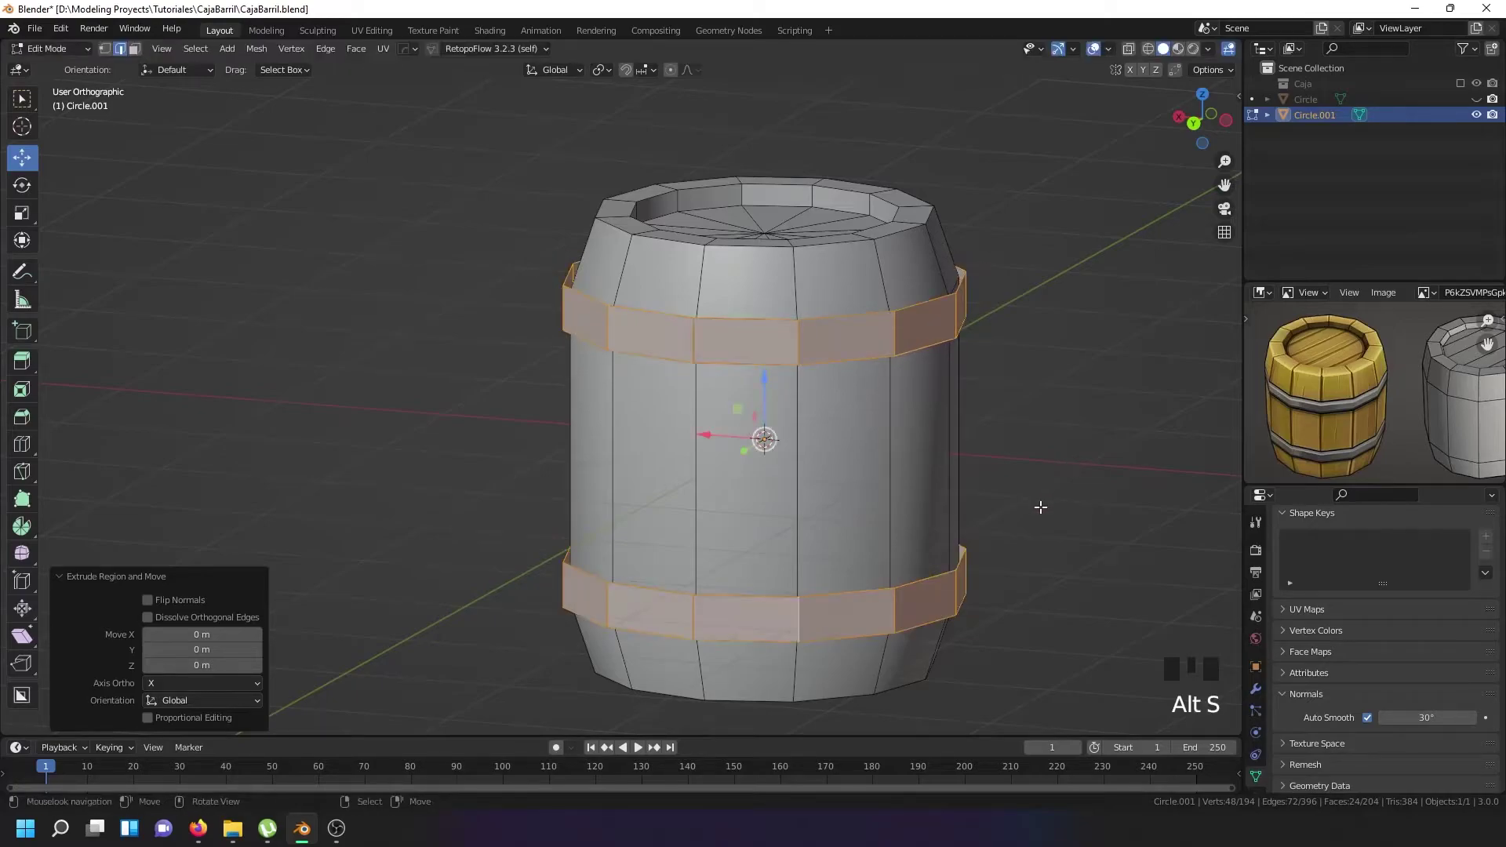
key("ctrl+n")
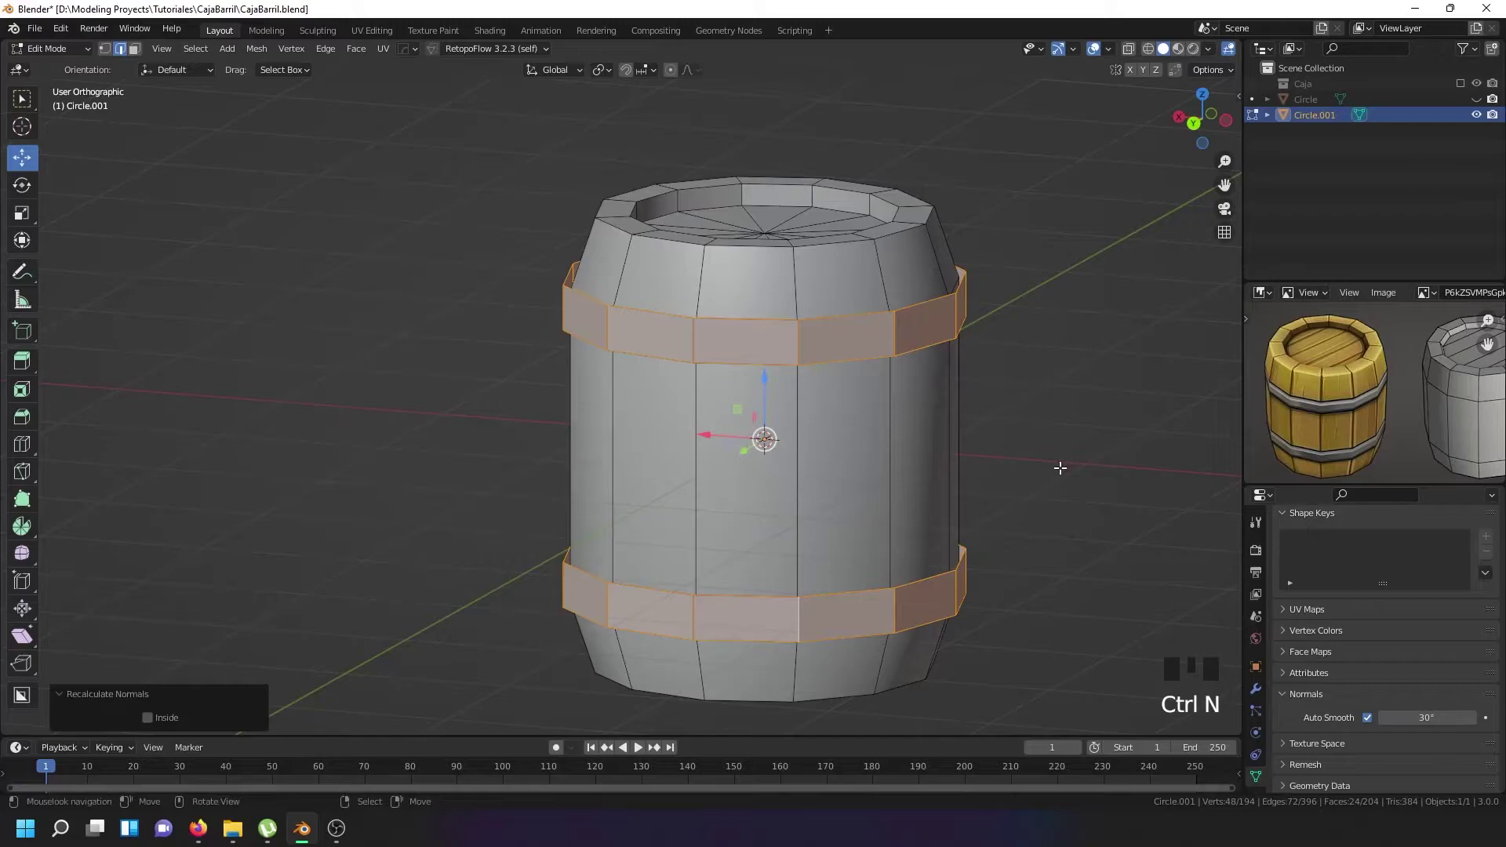
key("ctrl+z")
key("ctrl+z")
key("ctrl+z")
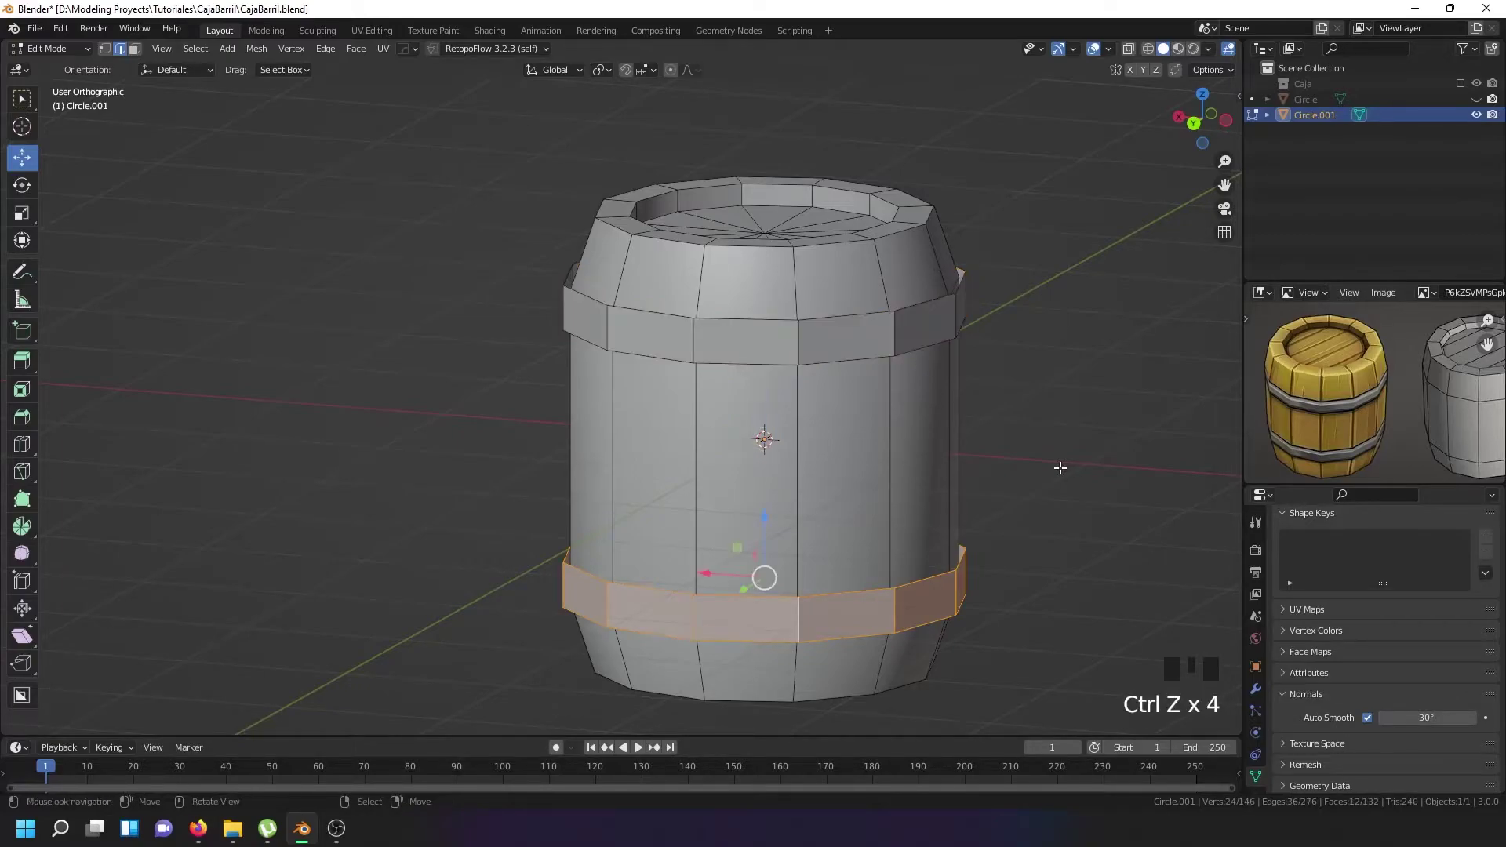
Re-extrude the two hoop bands so they stand out from the body near top and bottom.
key("l")
key("e")
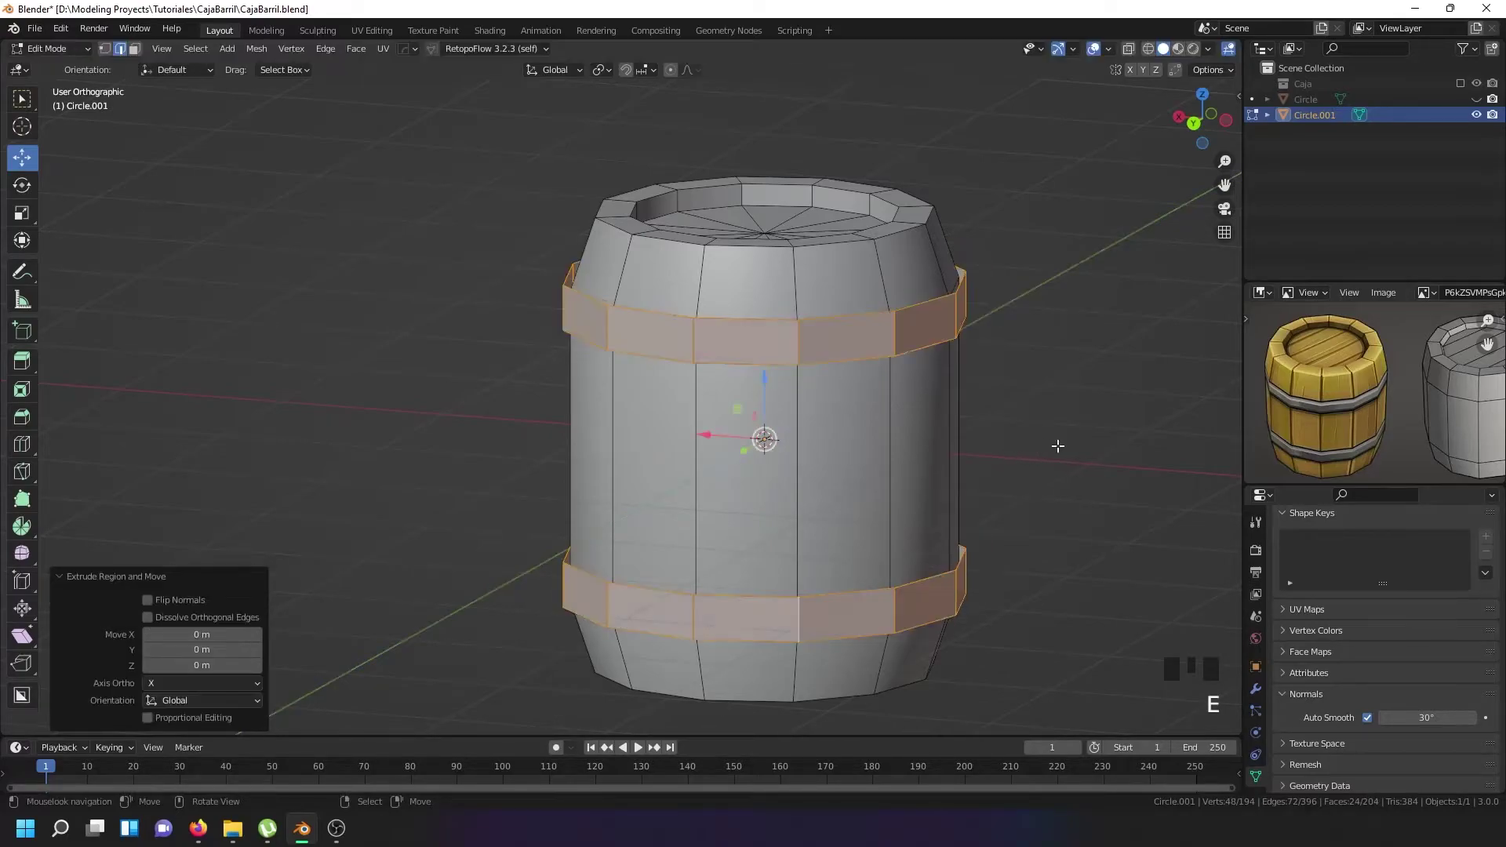
key("alt+s")
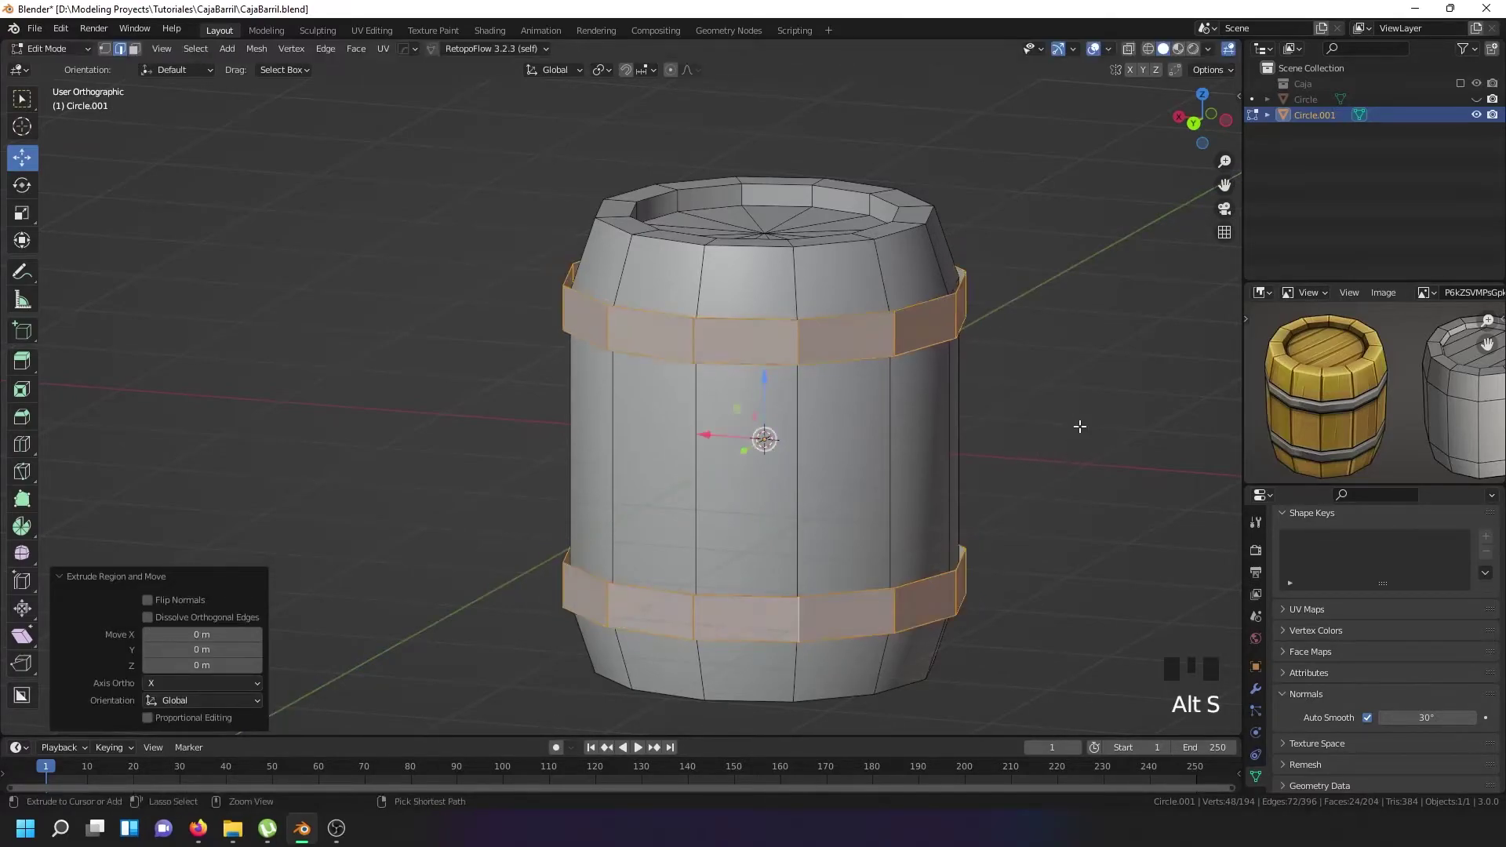
key("ctrl+z")
key("ctrl+z")
key("ctrl+z")
key("ctrl+z")
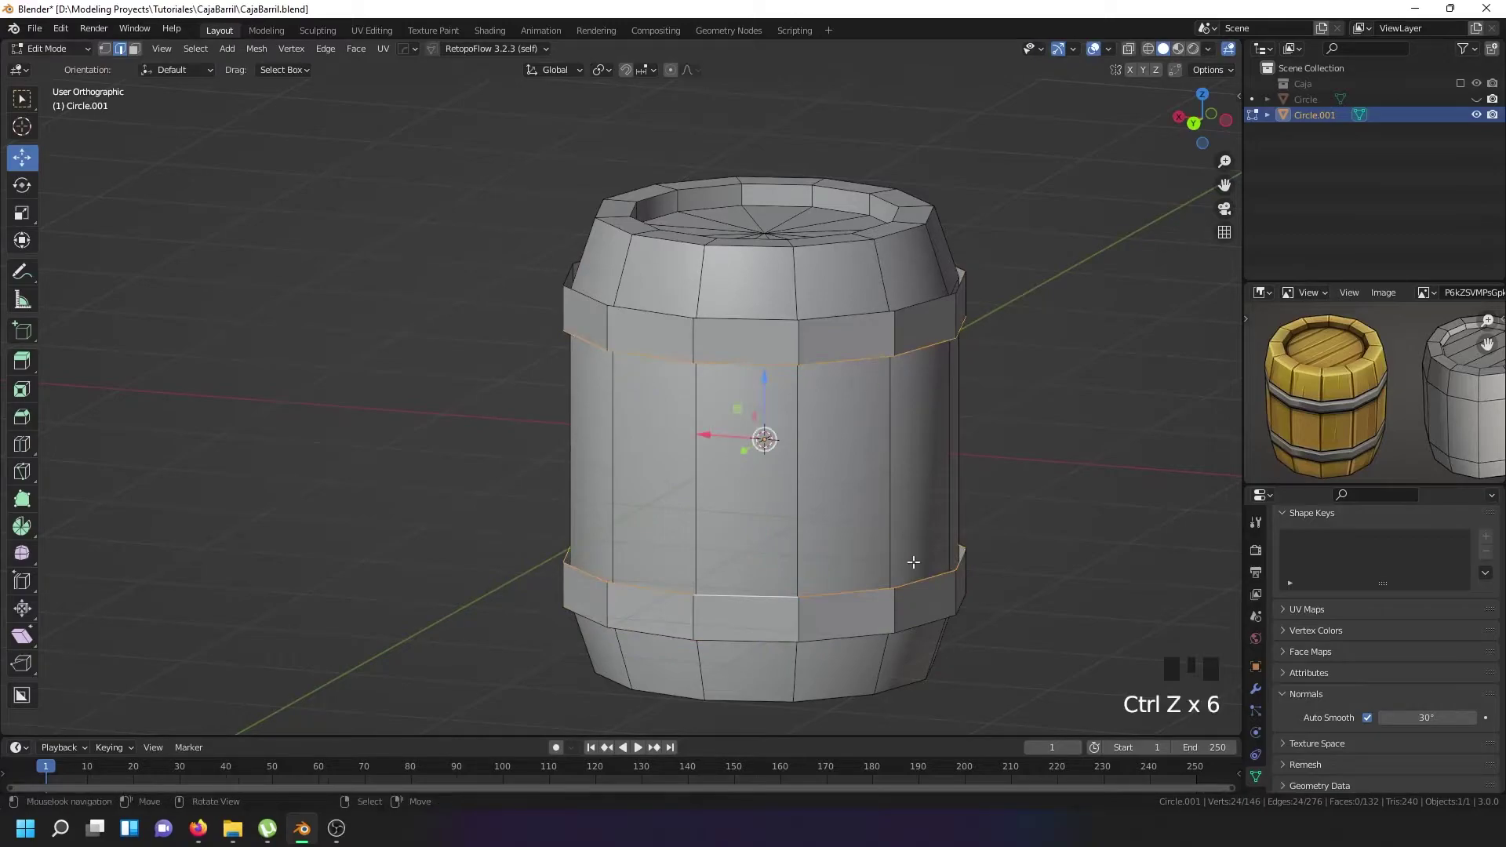
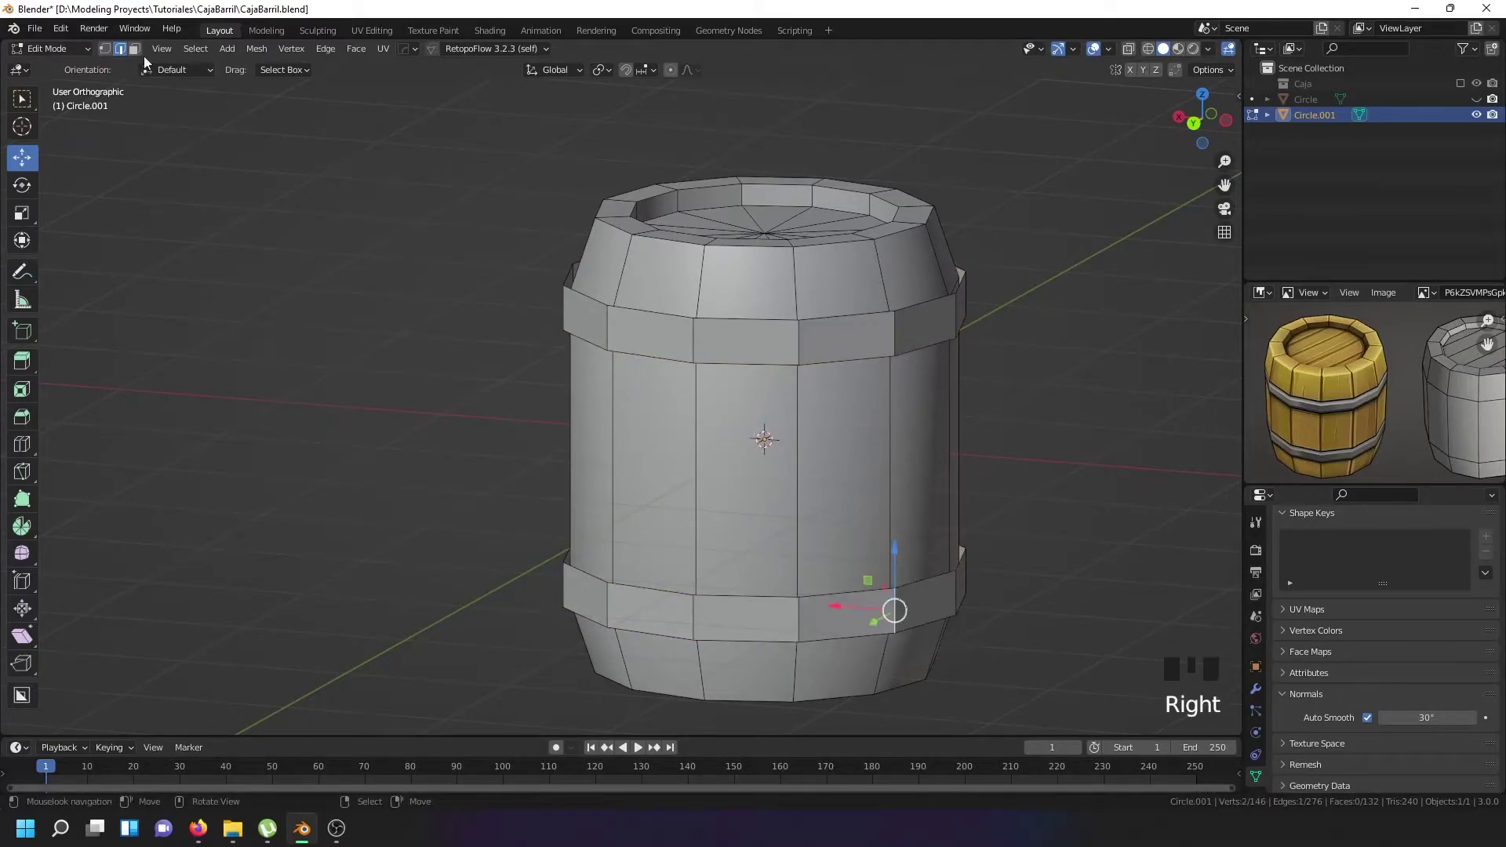
left_click(107, 51)
key("a")
key("a")
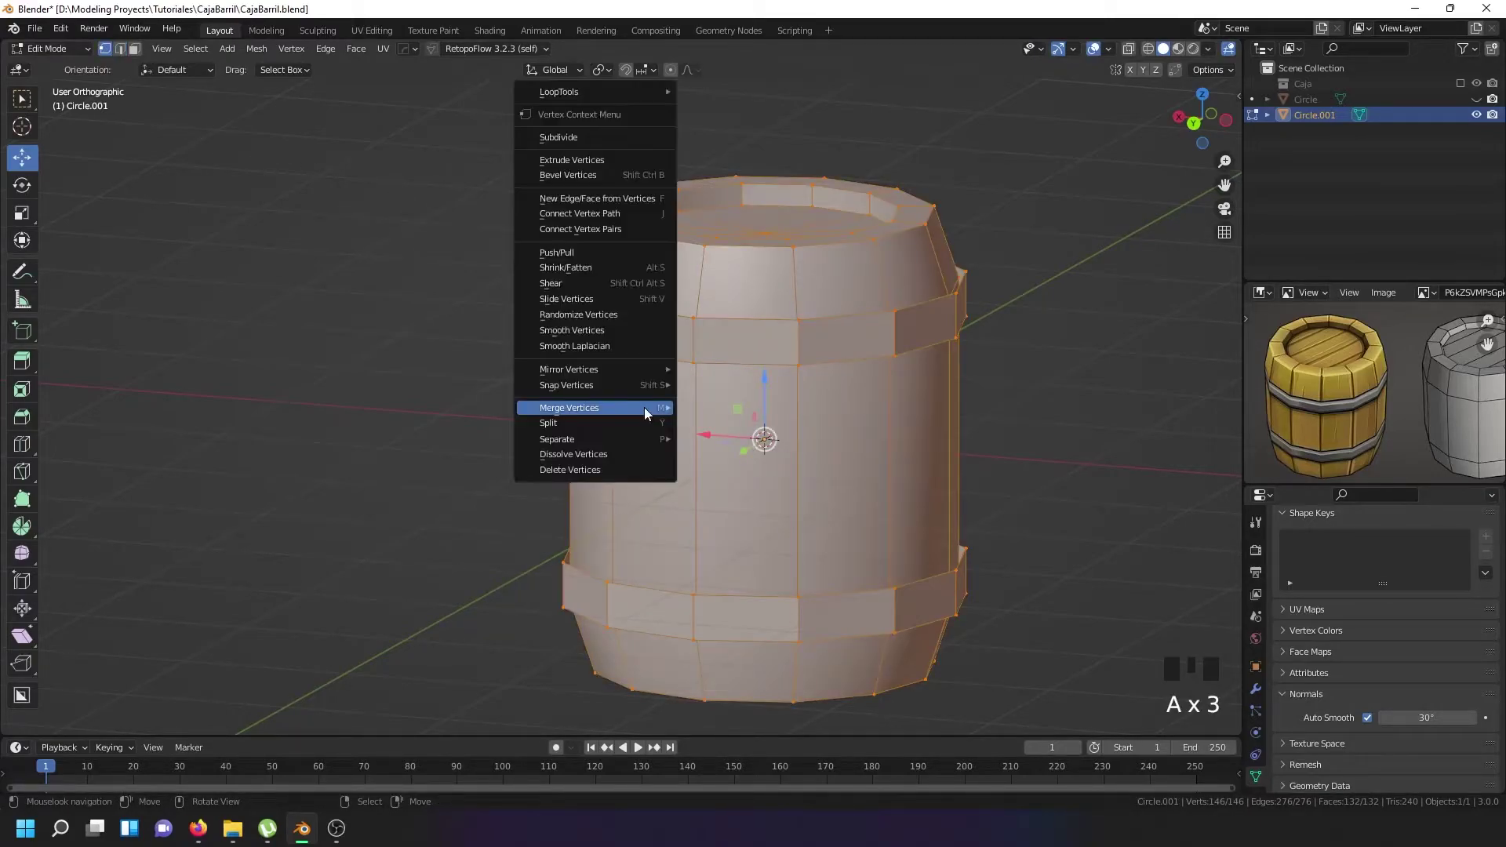
key("w")
right_click(698, 633)
right_click(699, 629)
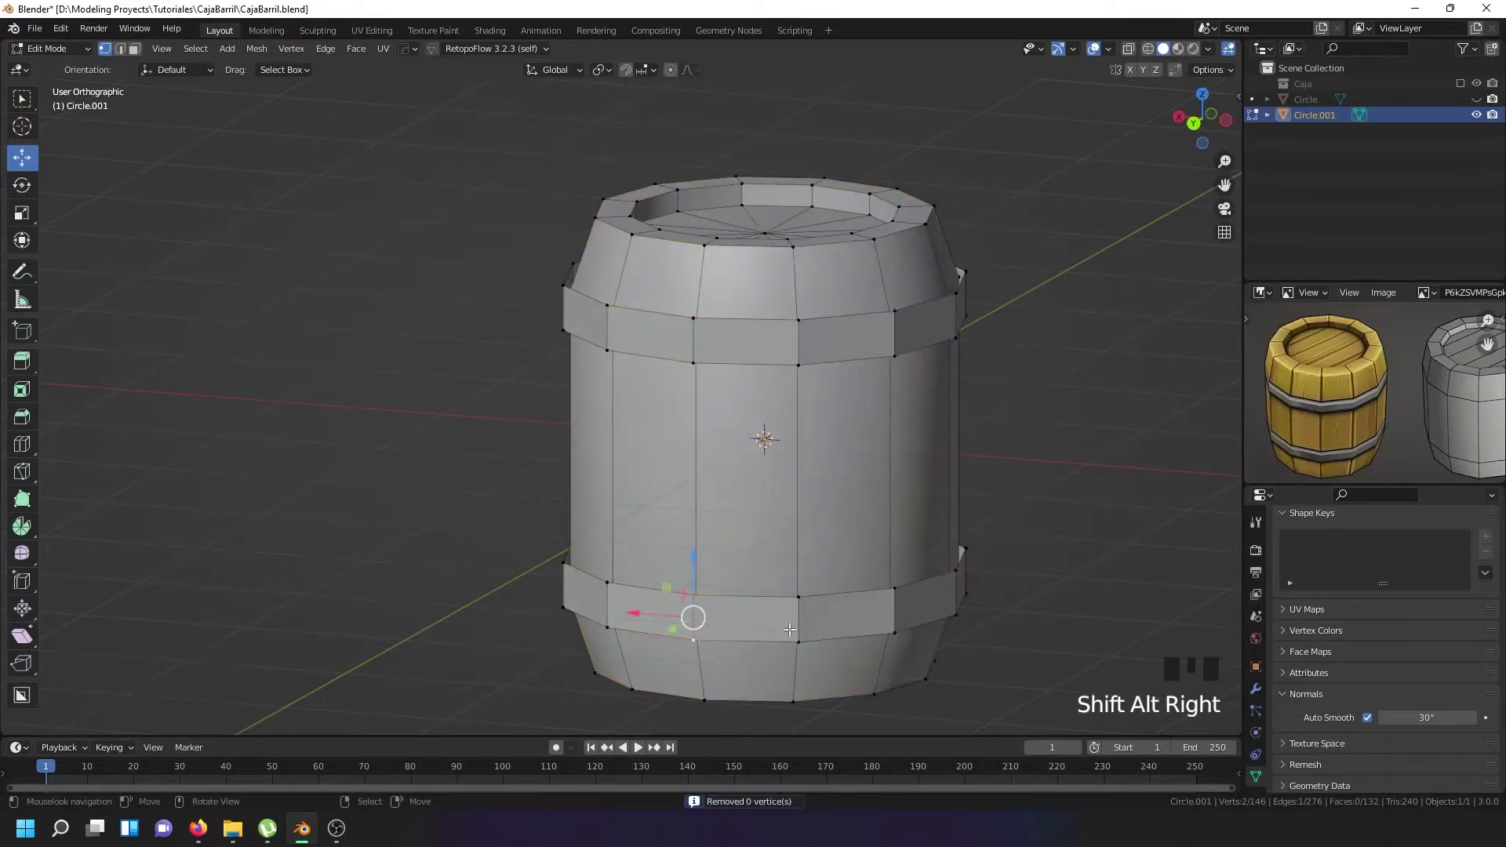
right_click(789, 625)
key("l")
key("e")
key("alt+s")
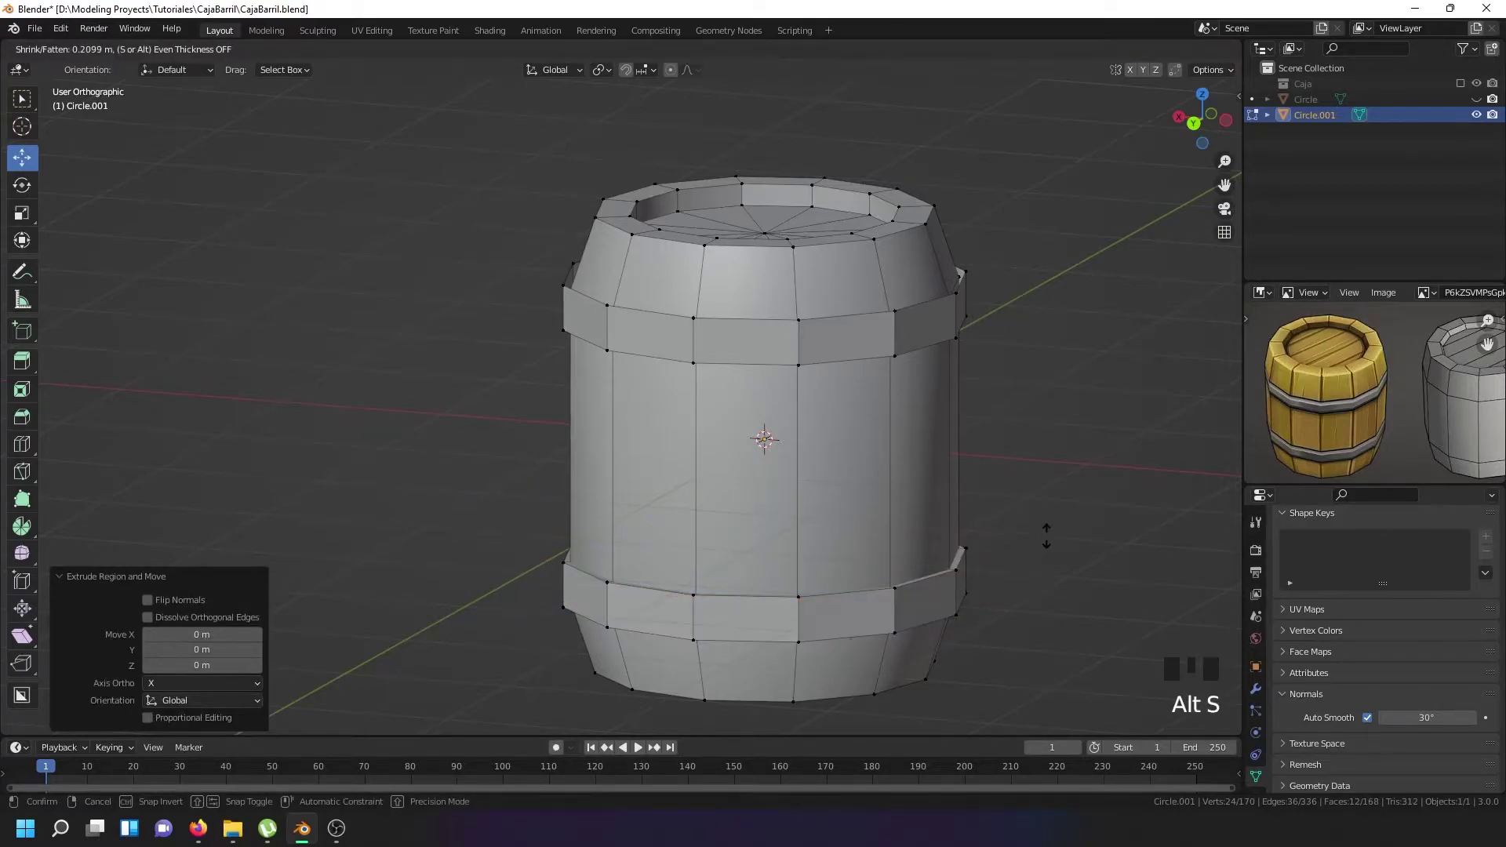
key("Tab")
key("Tab")
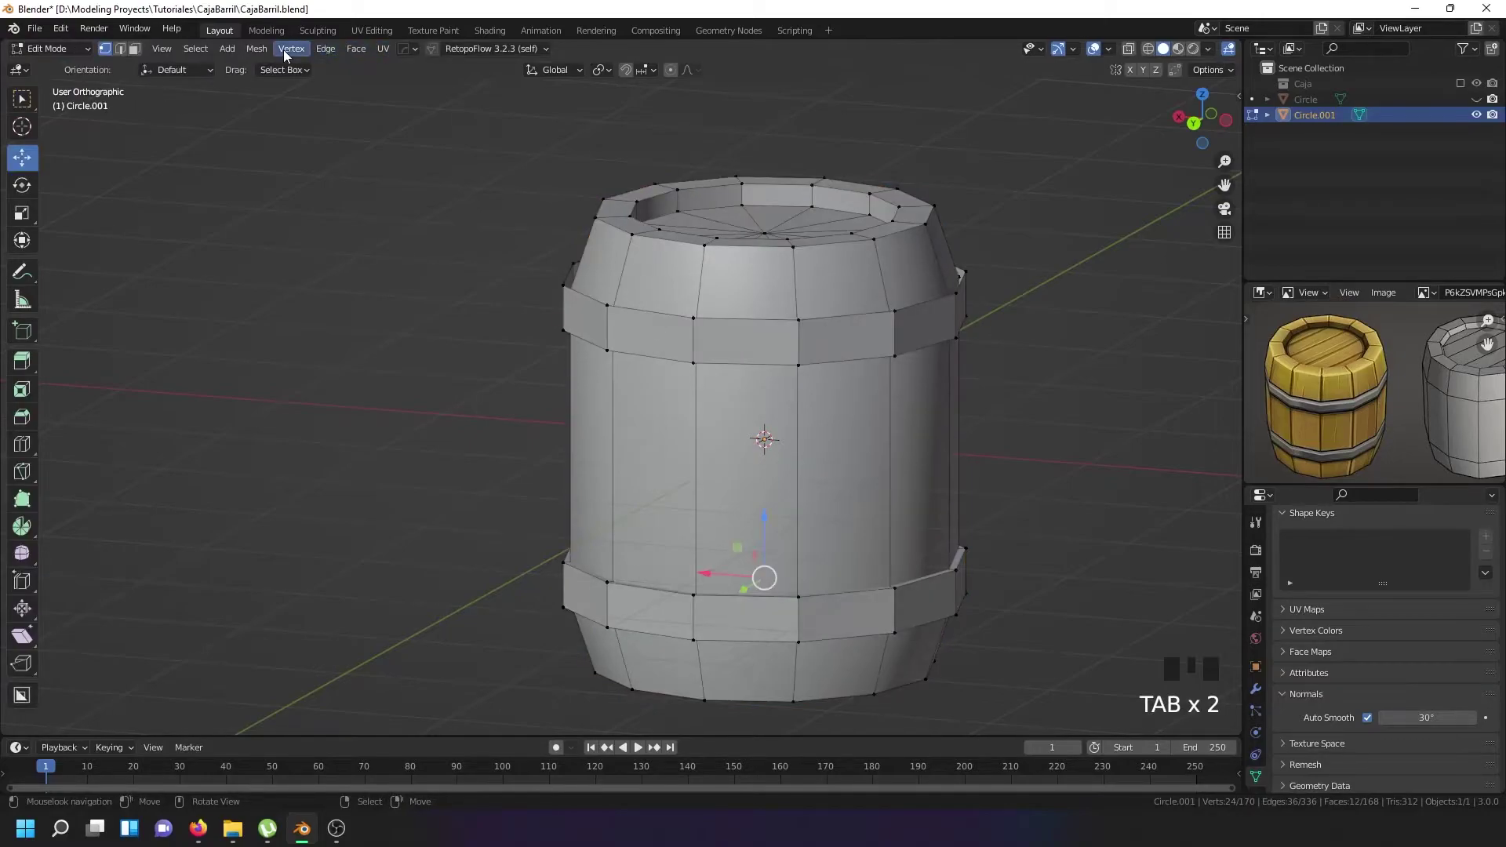
Select all of Circle.001 and symmetrize it from −Z to +Z so both ends get hoop bands.
key("a")
key("a")
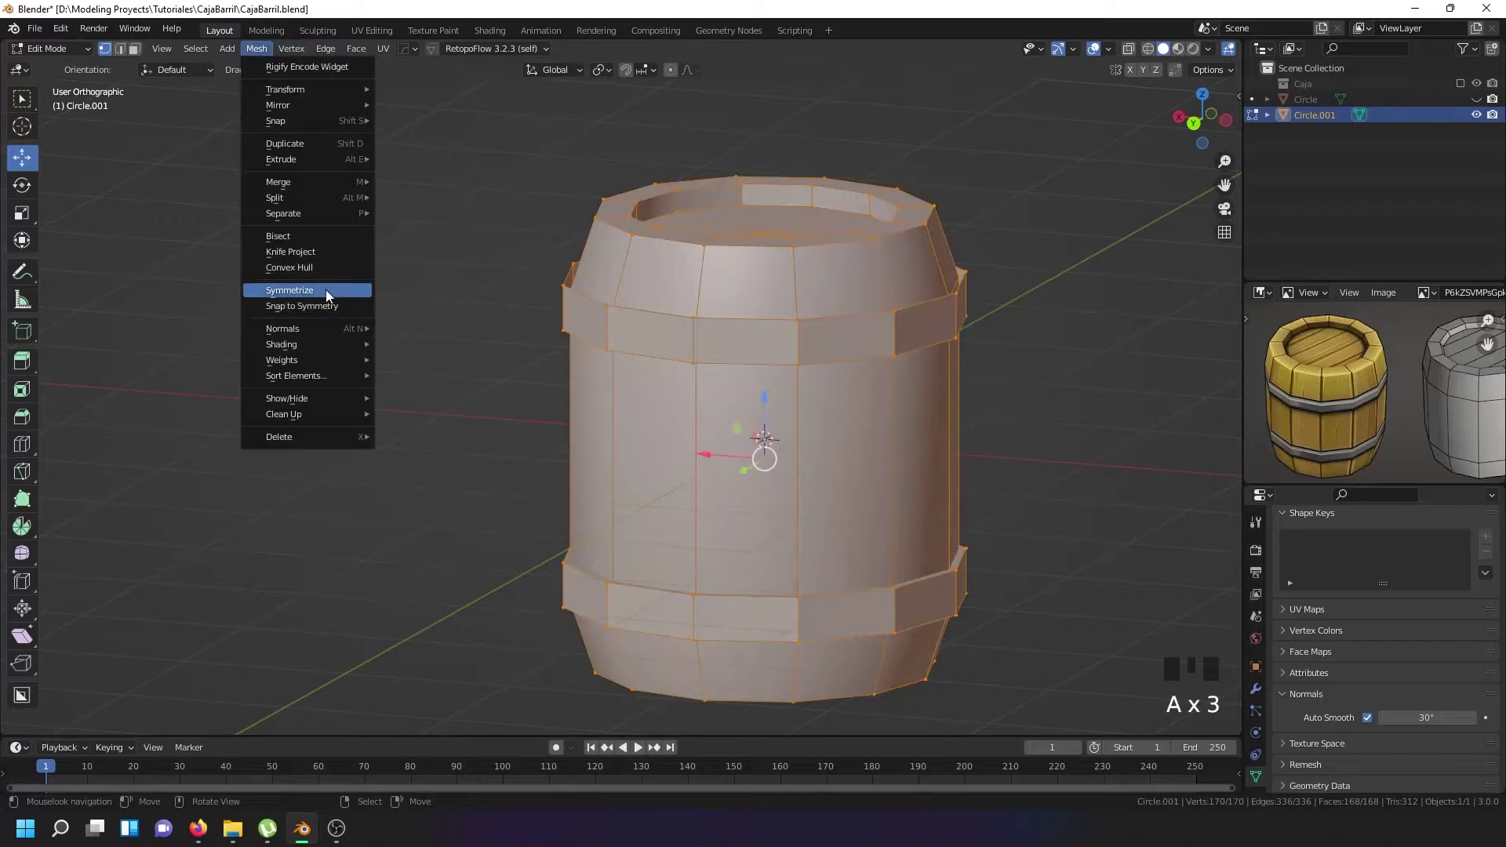
left_click_drag(332, 296, 209, 619)
key("Tab")
left_click_drag(791, 402, 717, 362)
key("Tab")
left_click_drag(707, 314, 710, 372)
key("Tab")
left_click_drag(939, 461, 851, 537)
Orbit to check the mirrored top and bottom and select a vertical stave edge loop.
scroll("up", 3)
left_click_drag(712, 563, 806, 353)
scroll("down", 3)
left_click_drag(852, 336, 792, 467)
right_click(793, 467)
key("Tab")
right_click(760, 483)
right_click(759, 483)
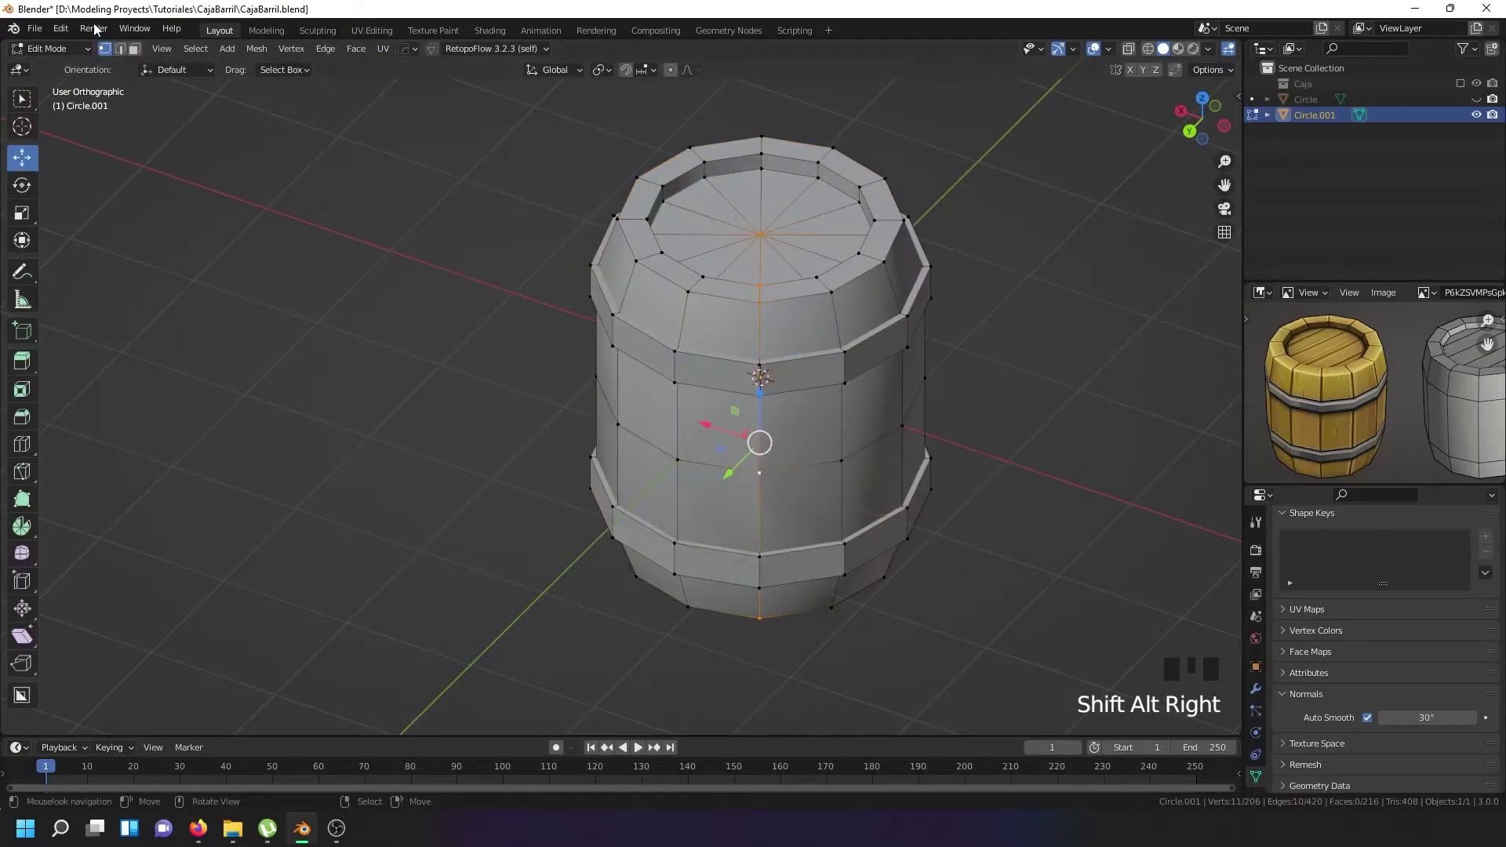
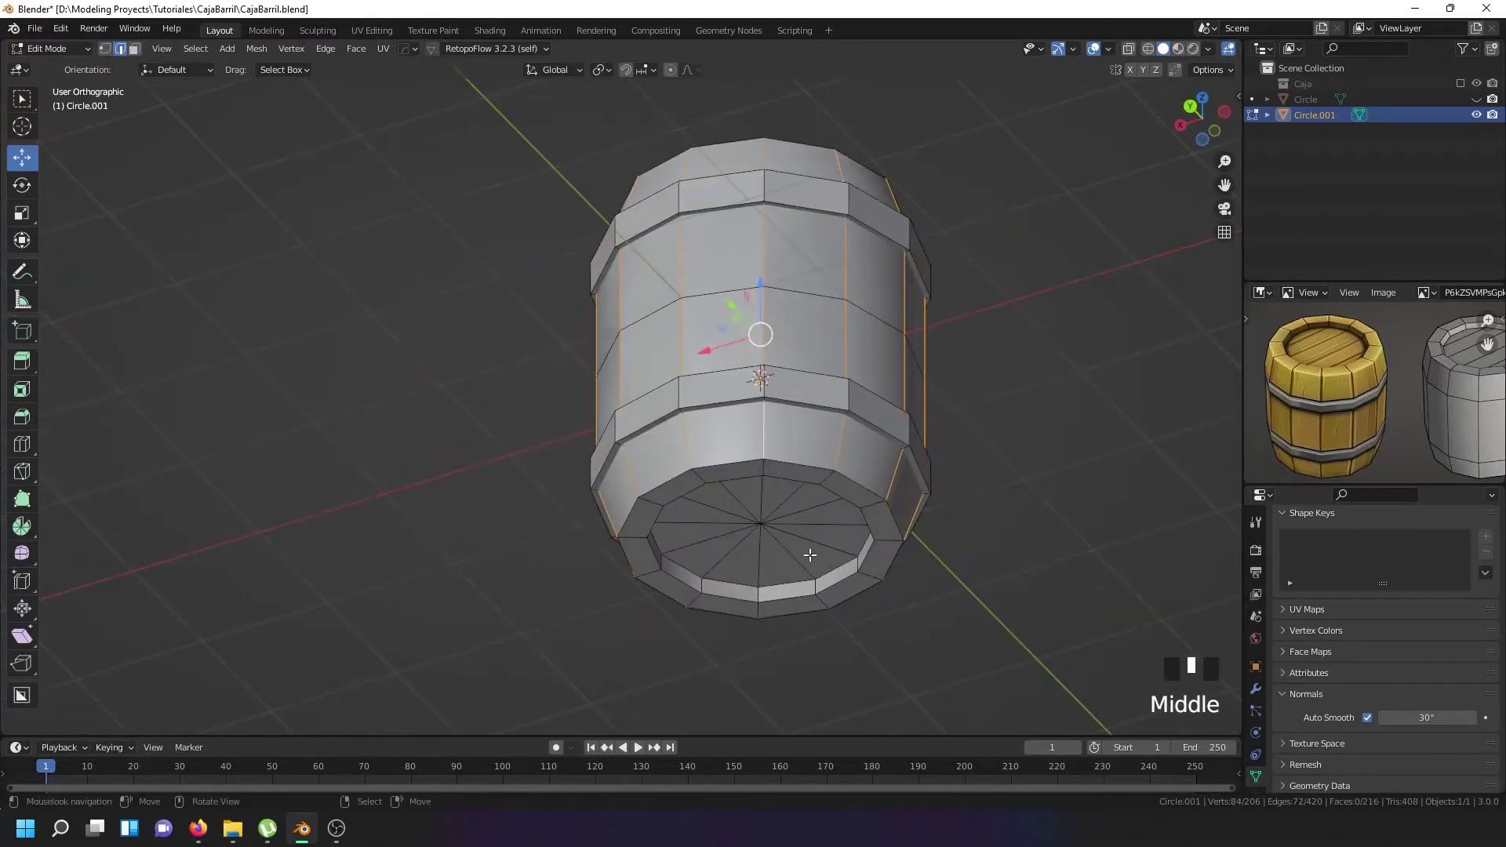
Bevel the vertical edges between the staves into thin strips and push them inward as grooves.
scroll("up", 3)
right_click(757, 628)
left_click_drag(756, 627, 758, 599)
left_click_drag(909, 365, 925, 452)
scroll("up", 3)
key("ctrl+b")
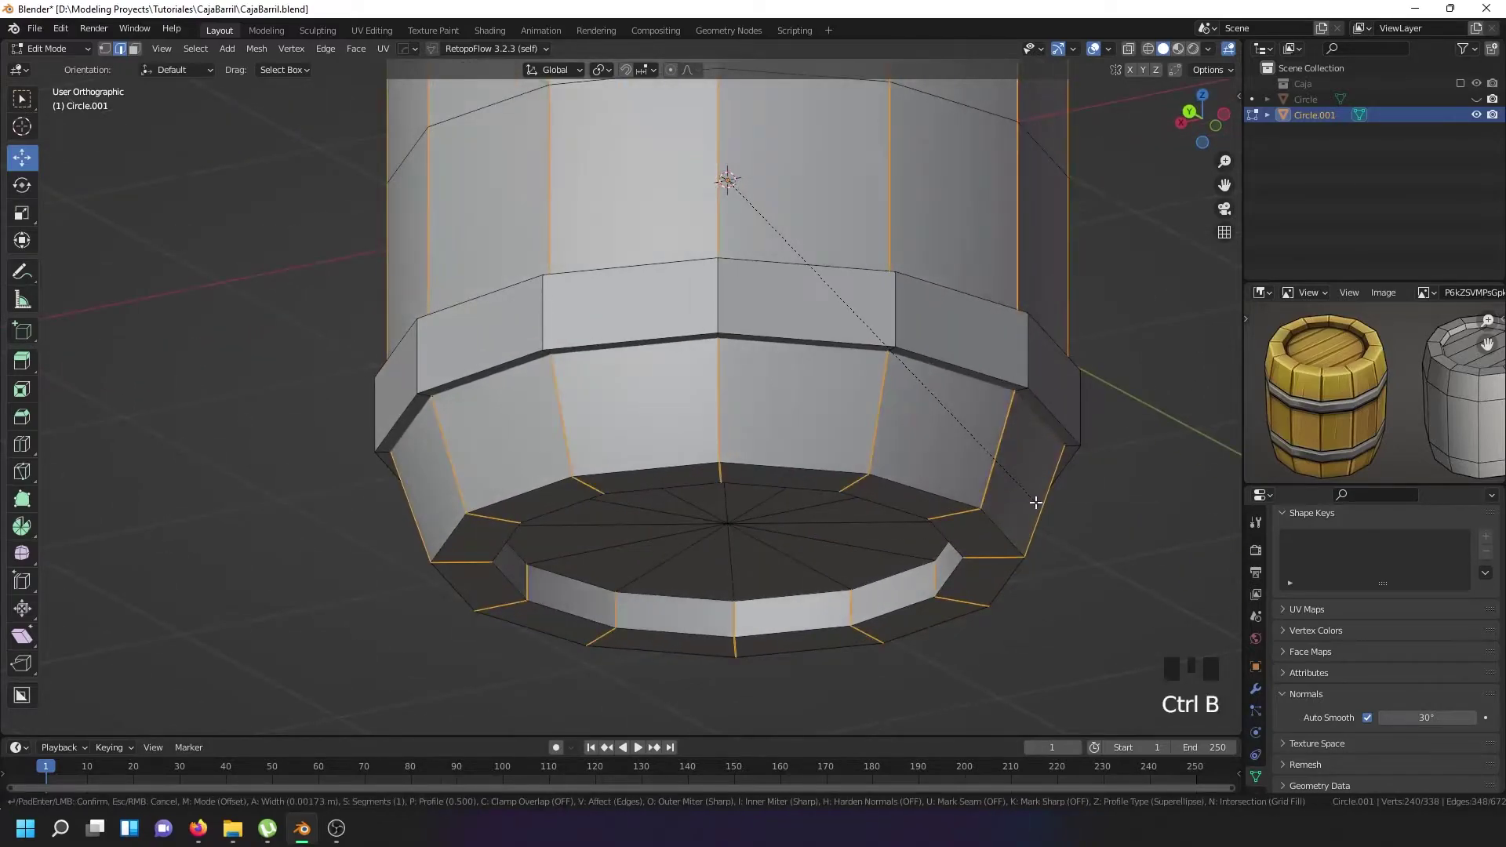
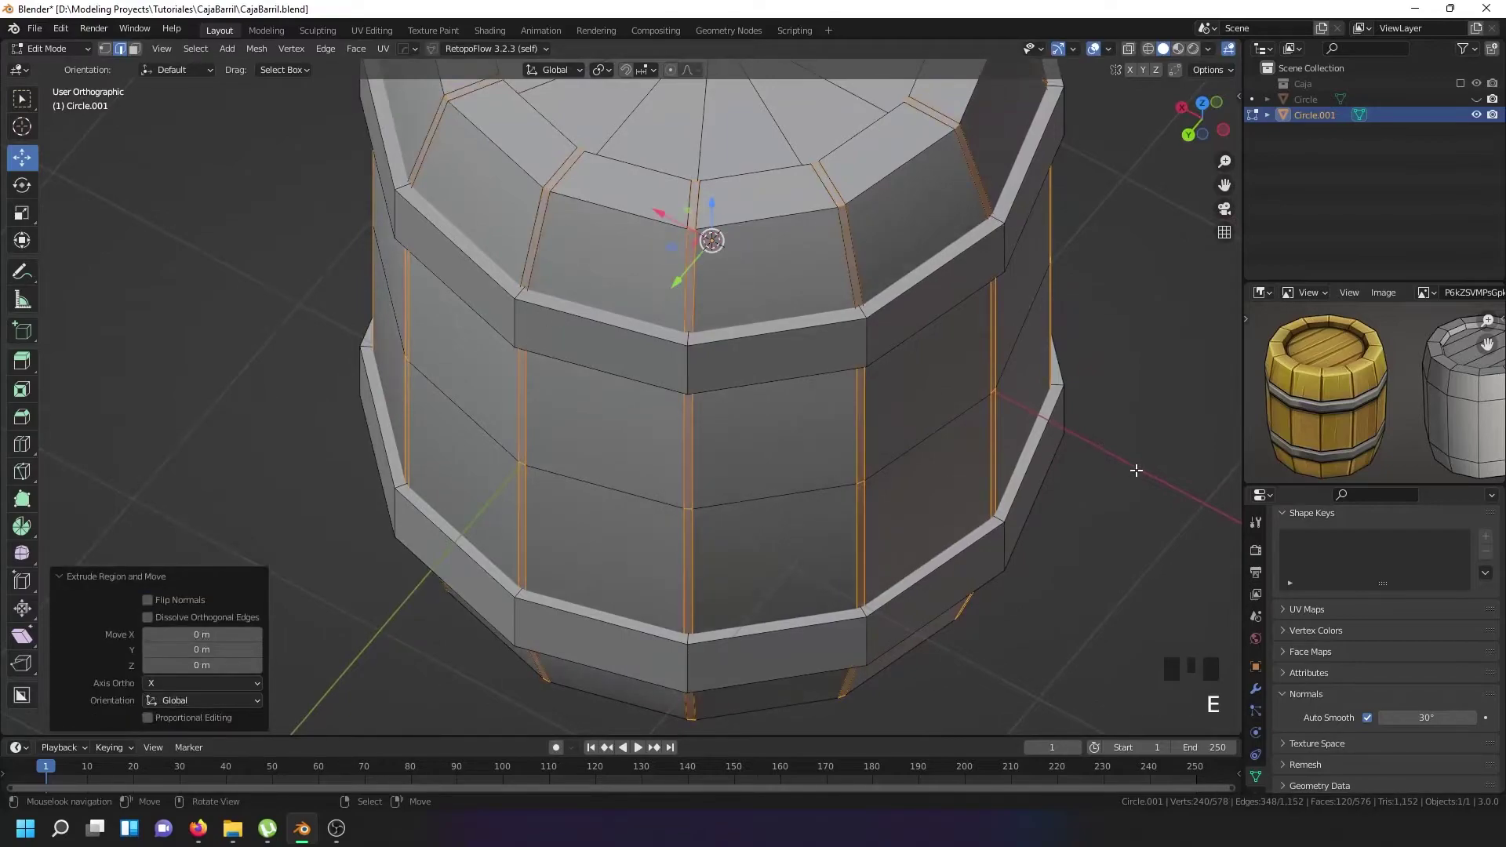
key("alt+s")
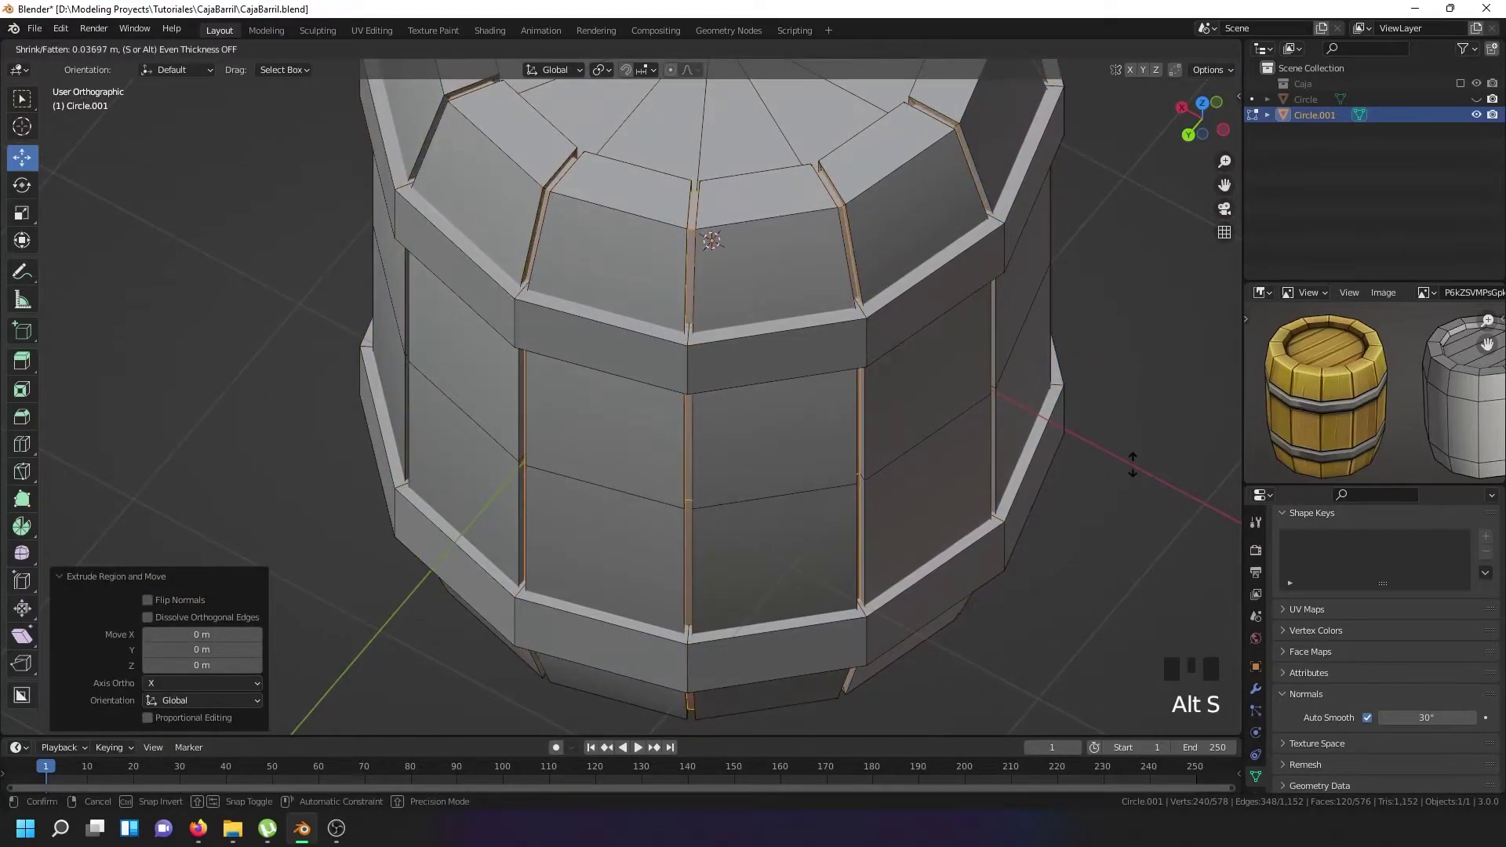
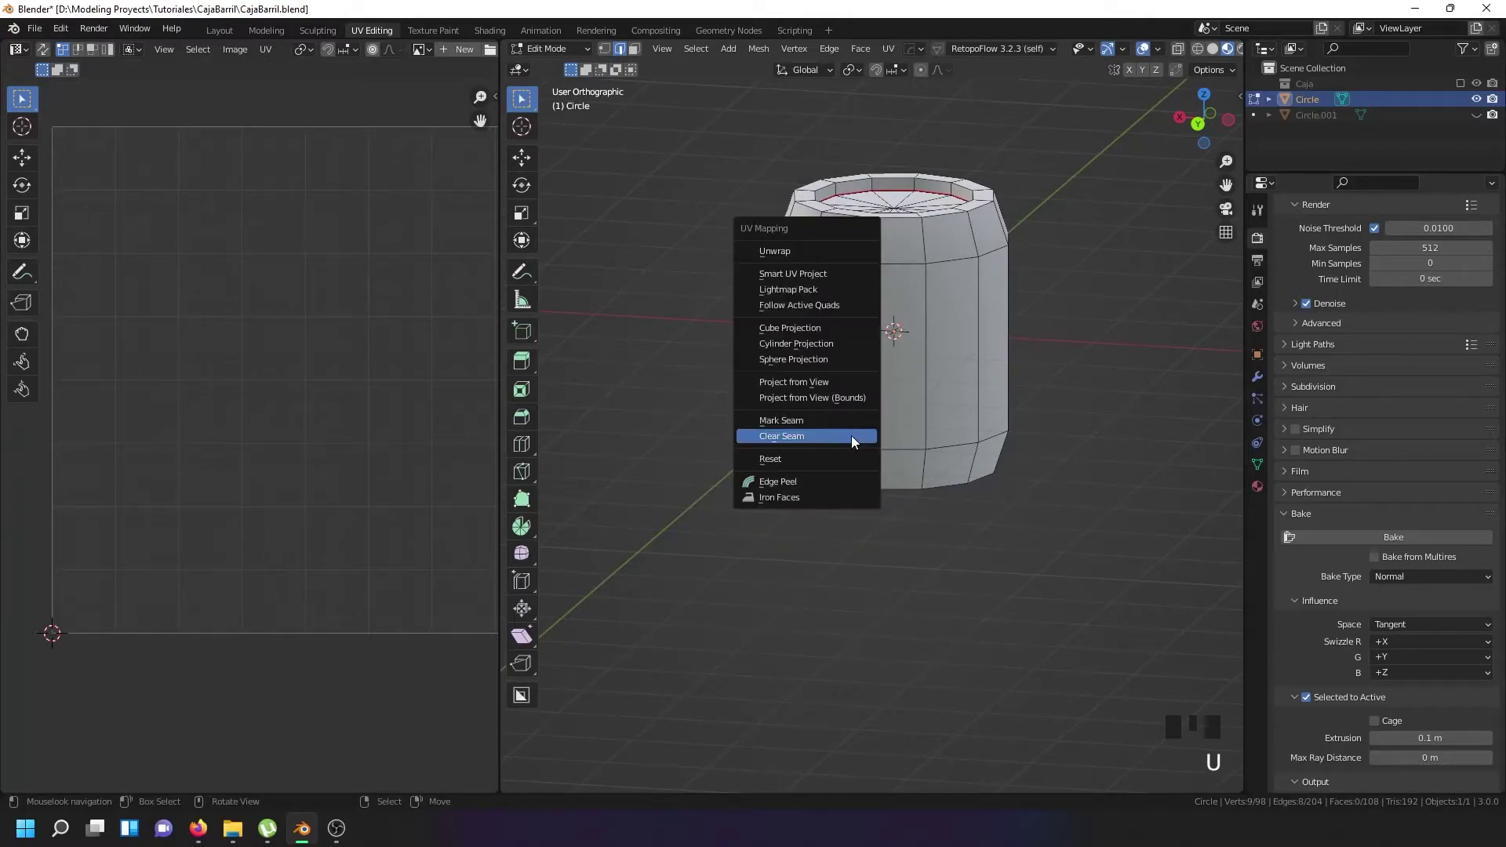
Mark a vertical seam on Circle, select all and unwrap into two lid discs and a side strip.
key("u")
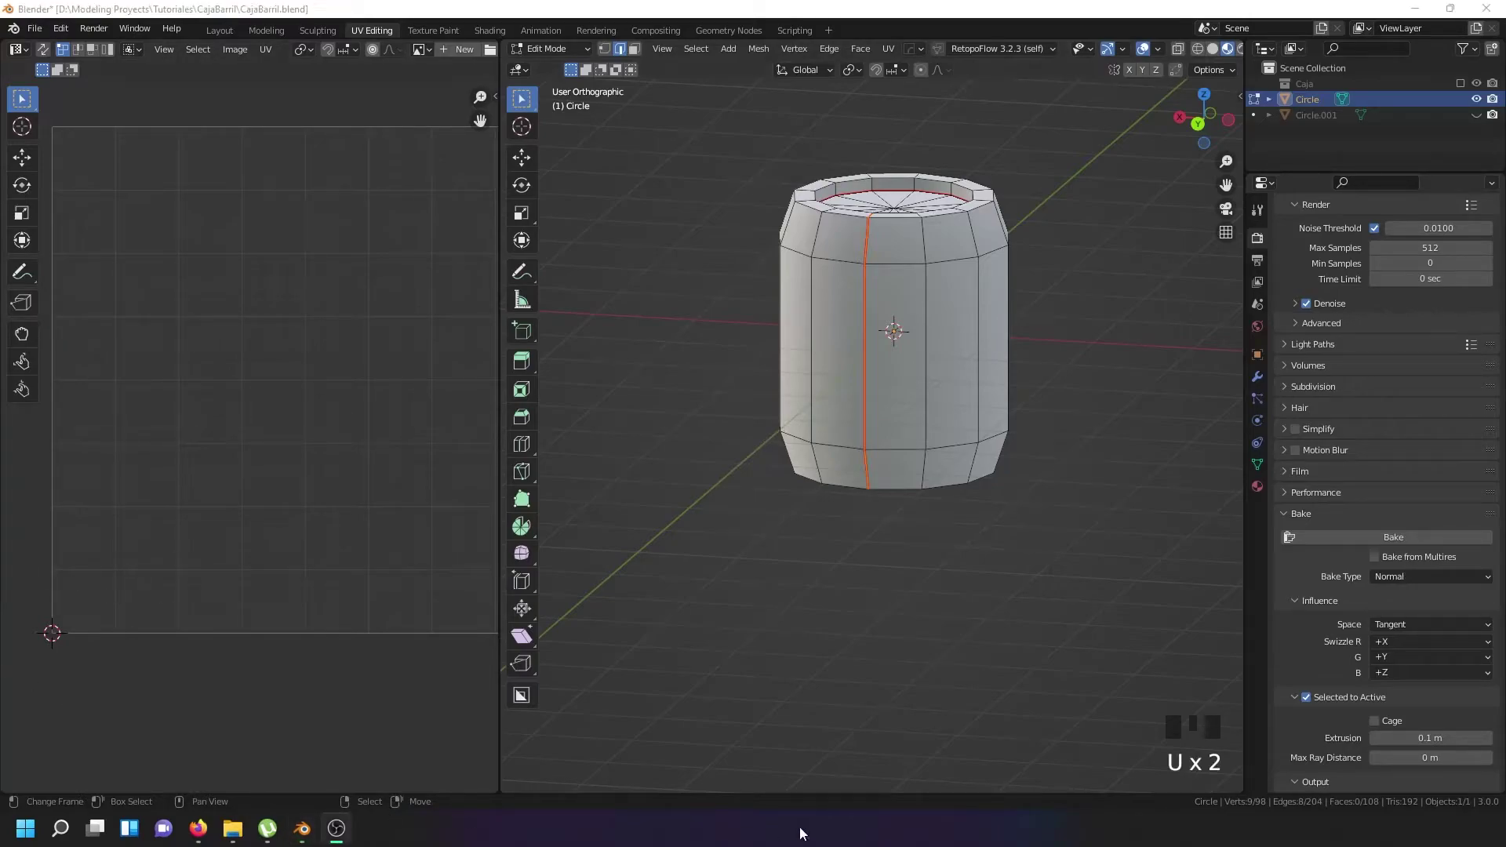
right_click(913, 473)
key("a")
key("a")
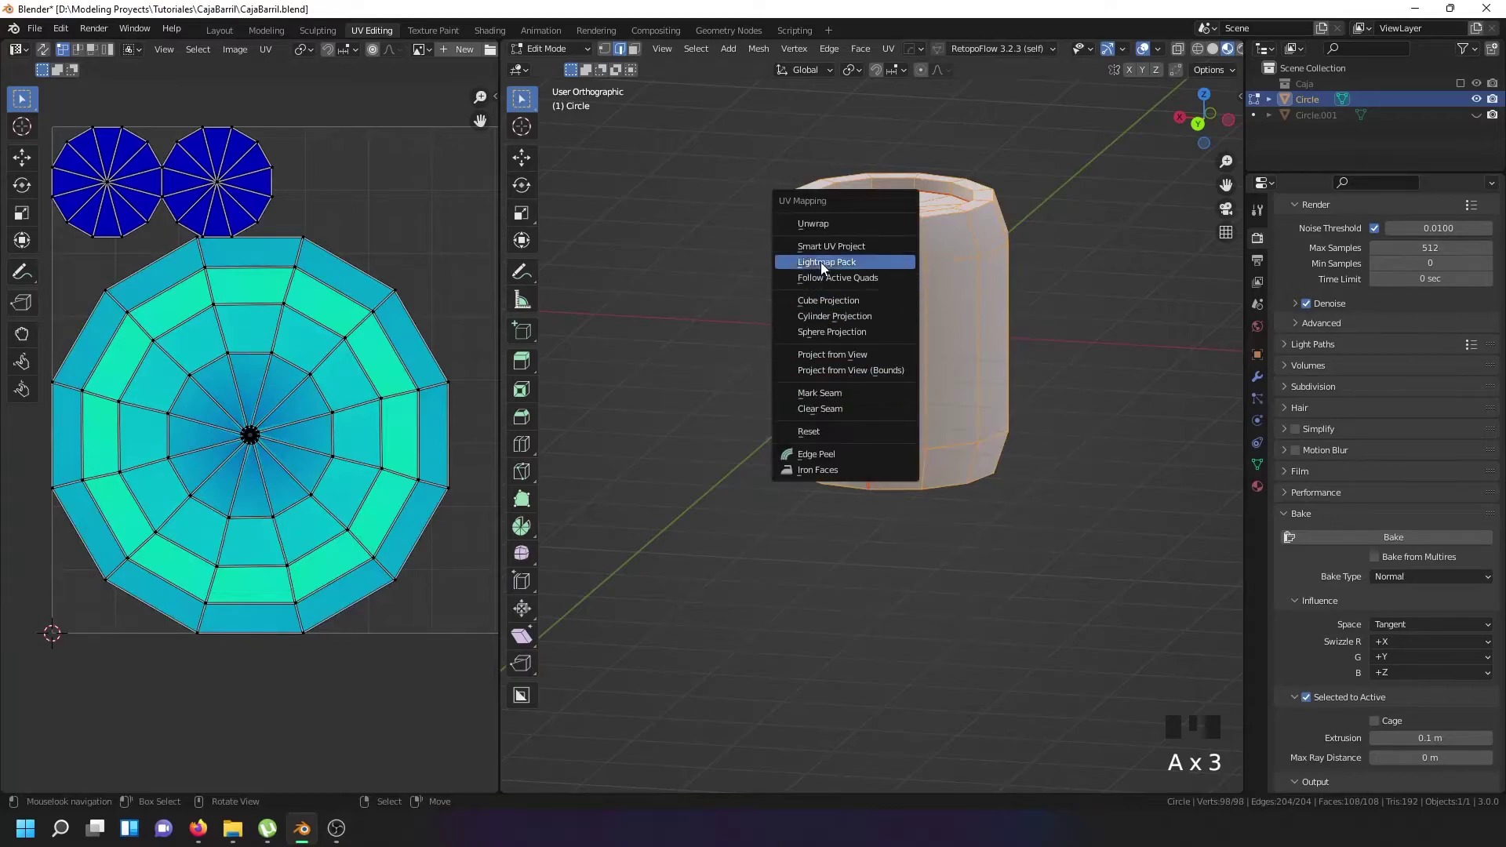
key("u")
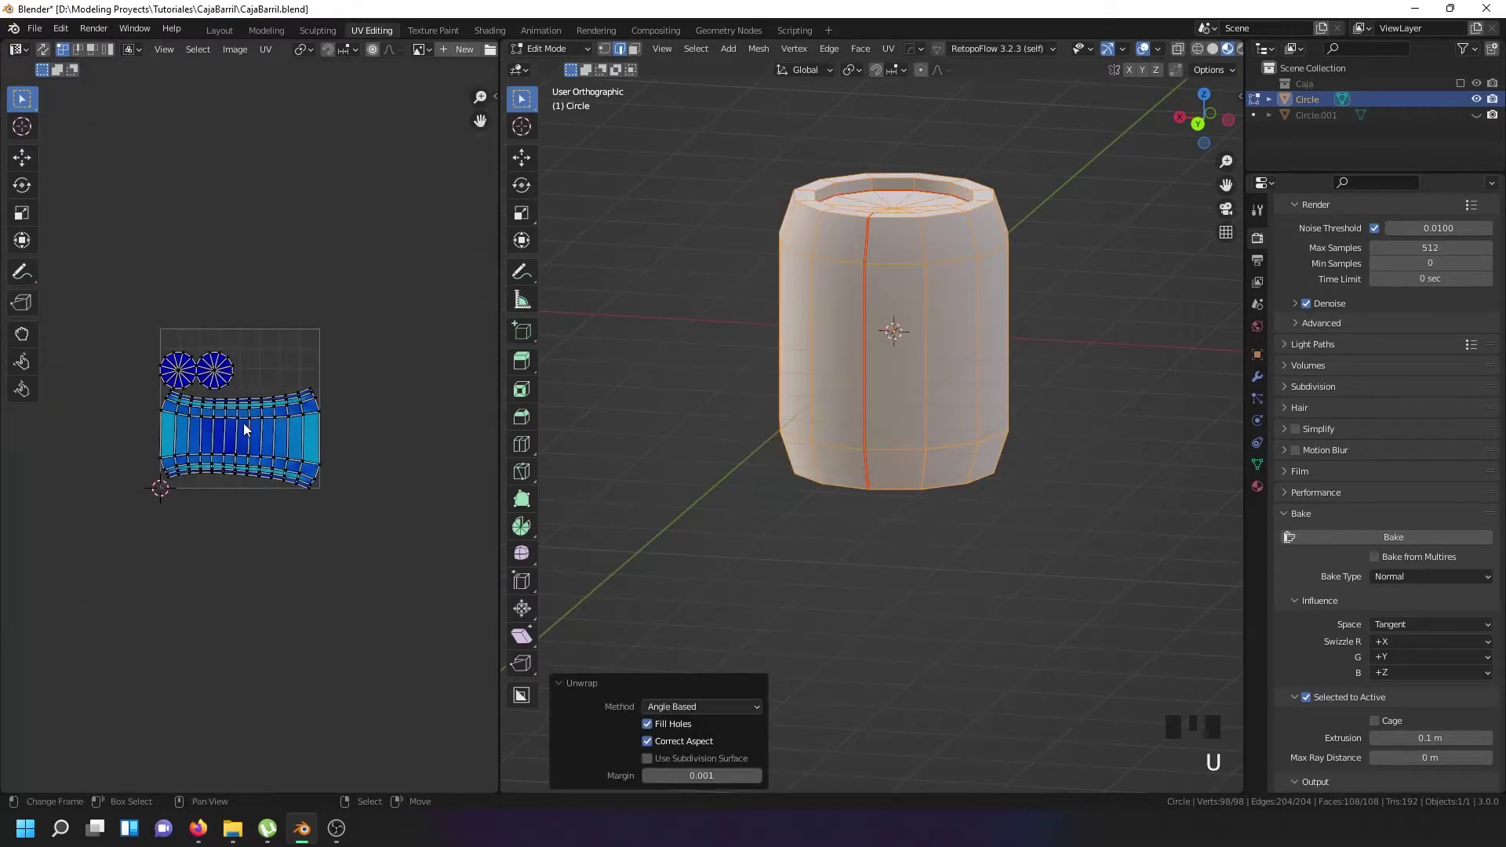
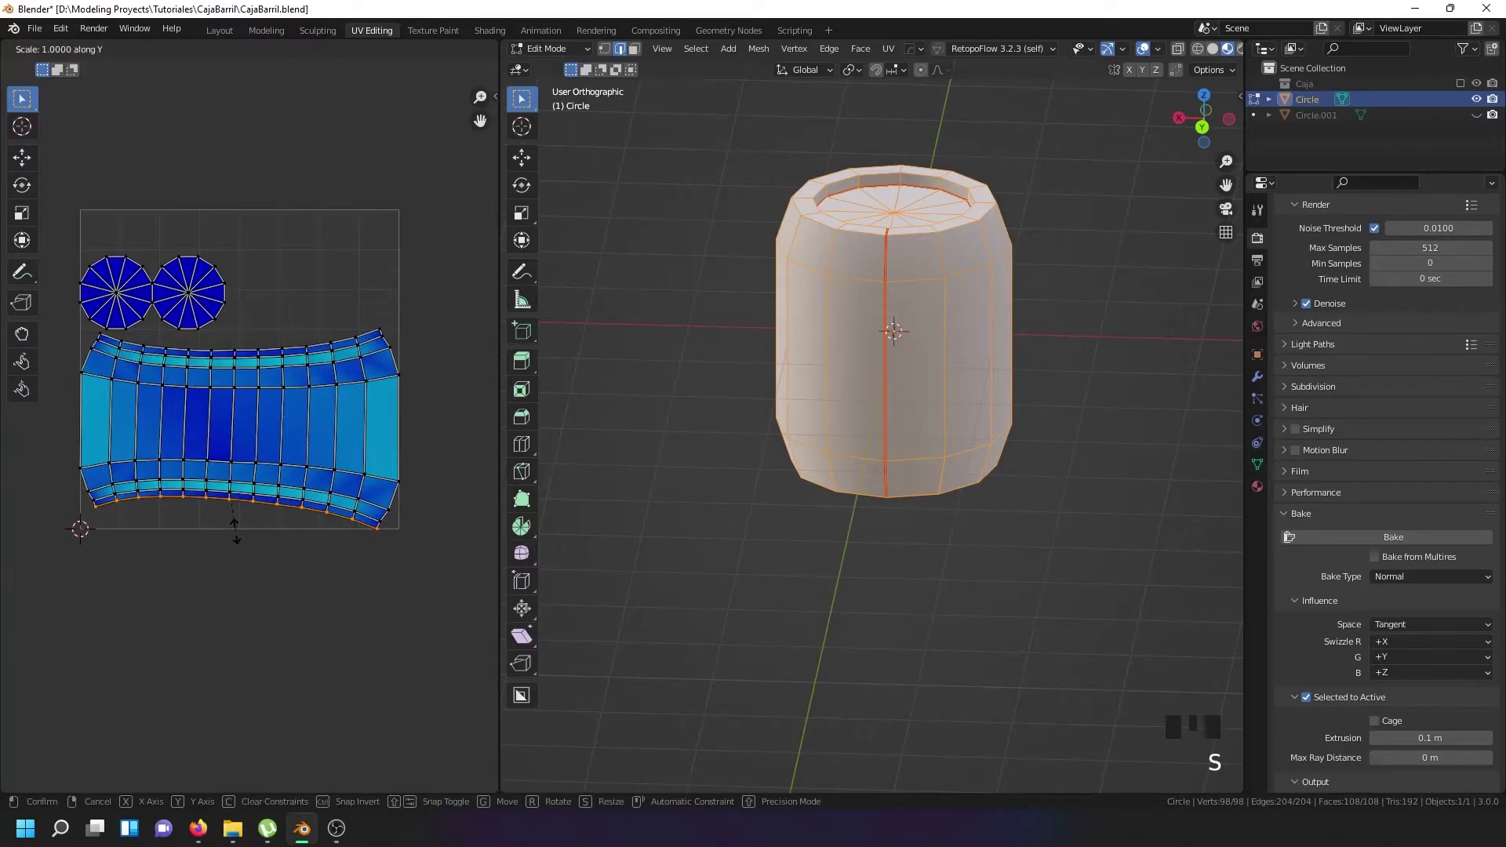
Try stretching the bottom UV row along its height, then cancel the attempt.
right_click(208, 491)
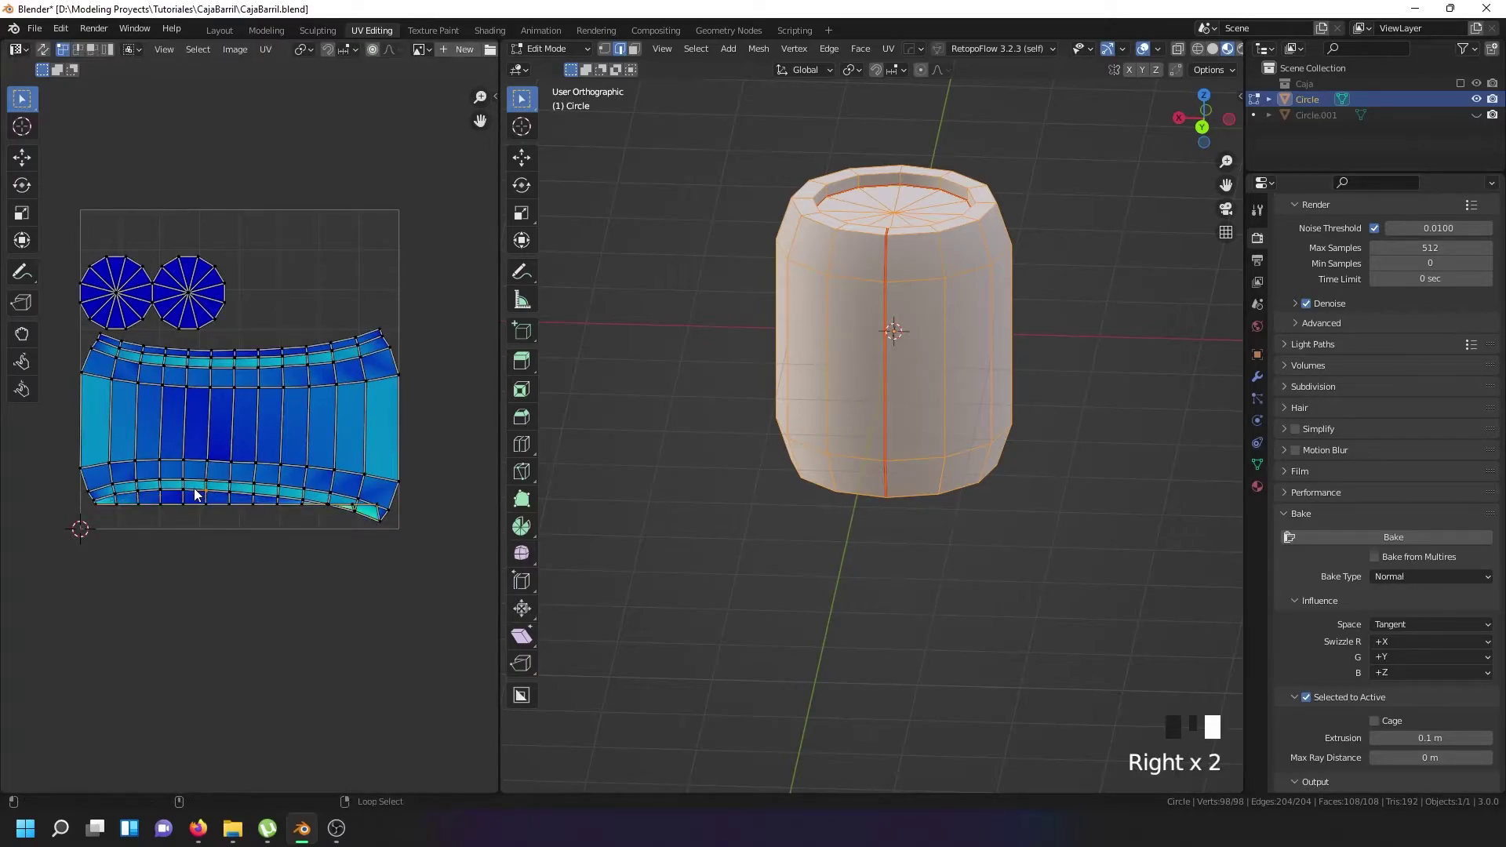
key("s")
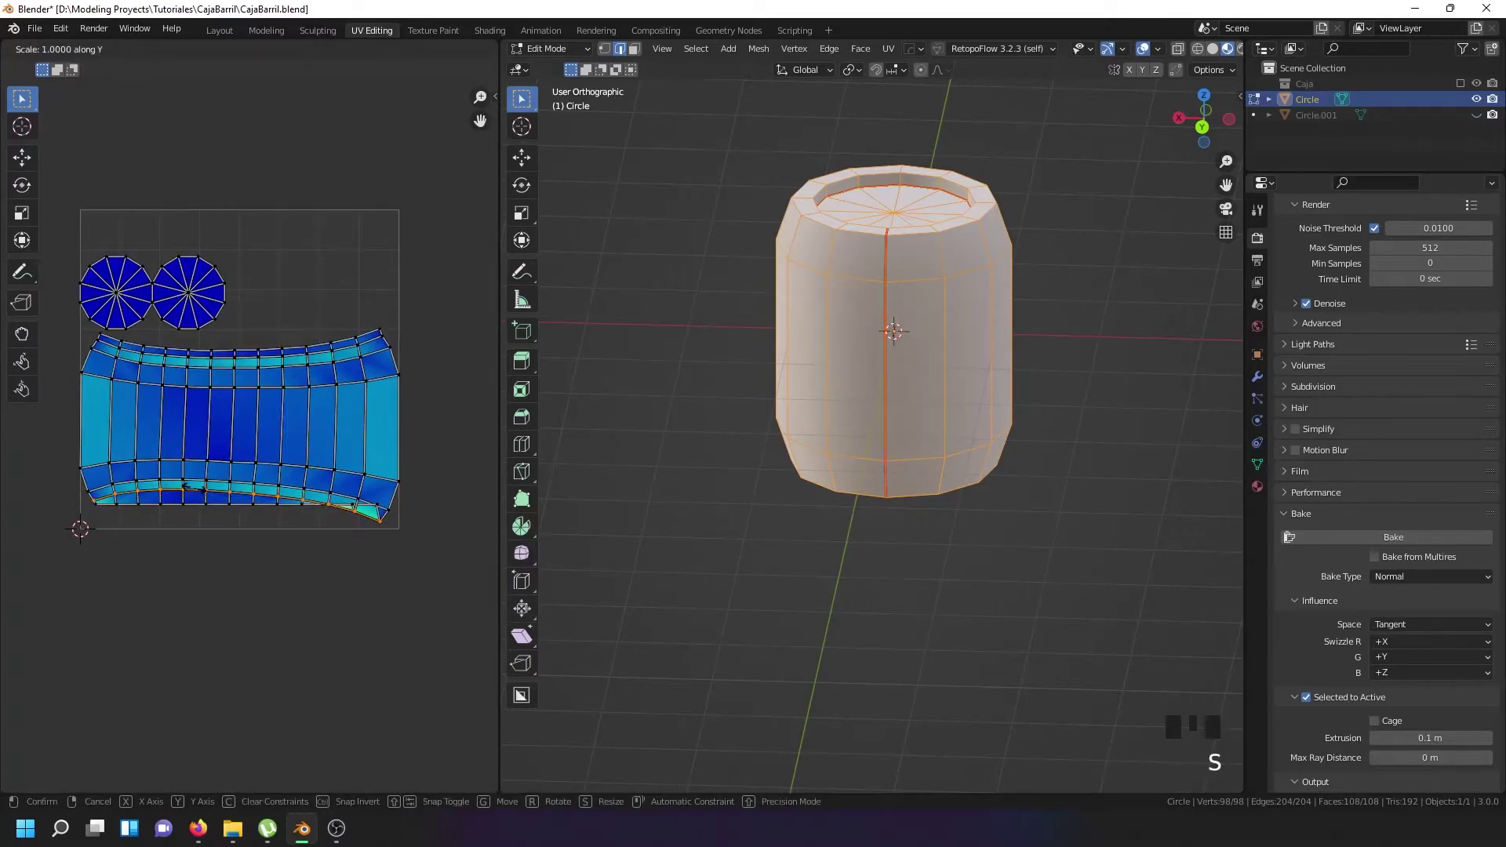
right_click(207, 491)
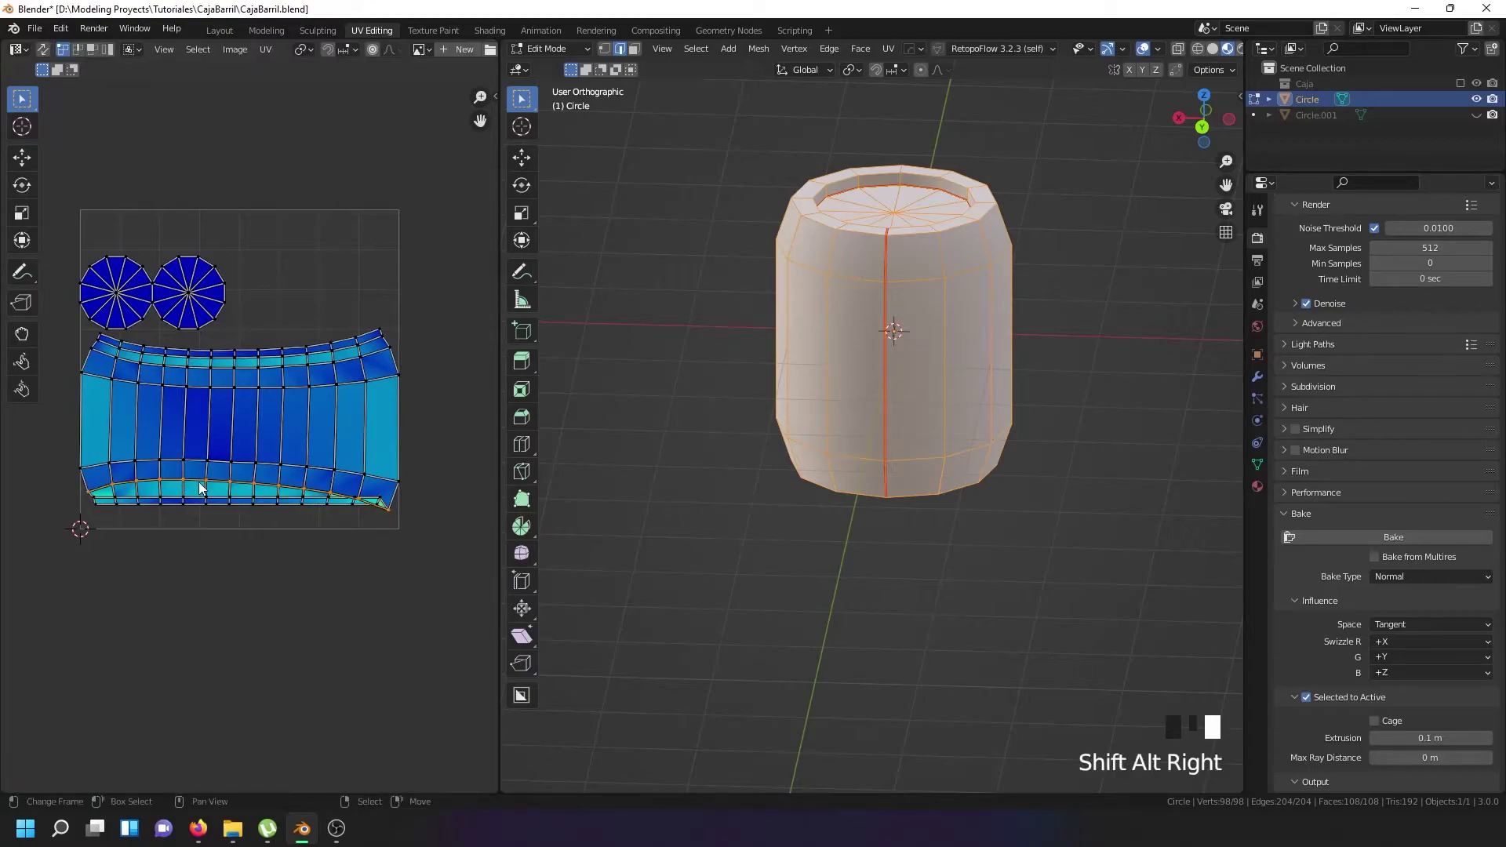
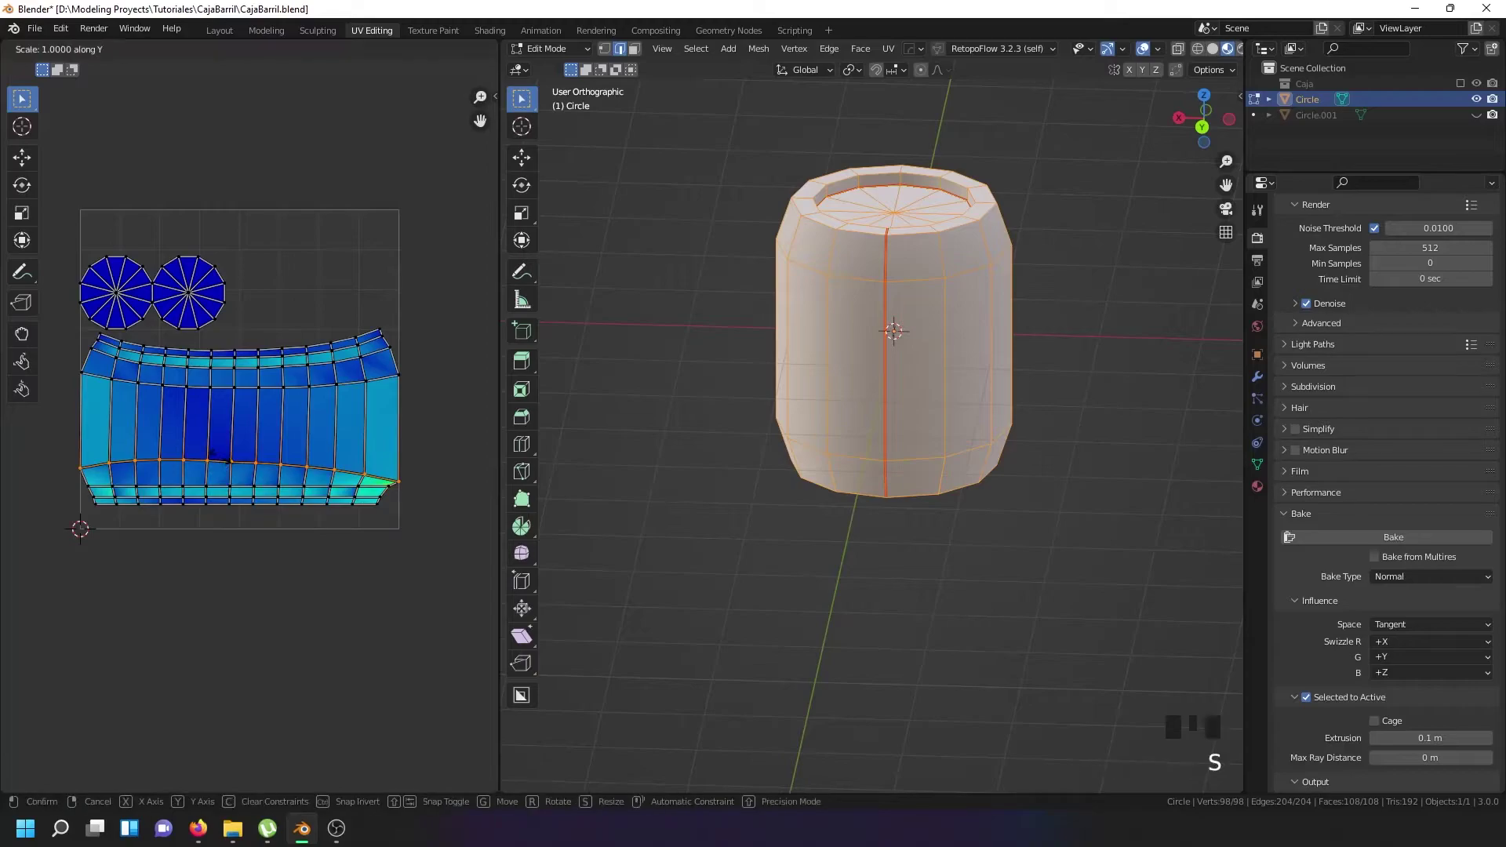
Flatten three horizontal edge rows of the side island into straight lines with S, Y, 0.
right_click(231, 399)
key("s")
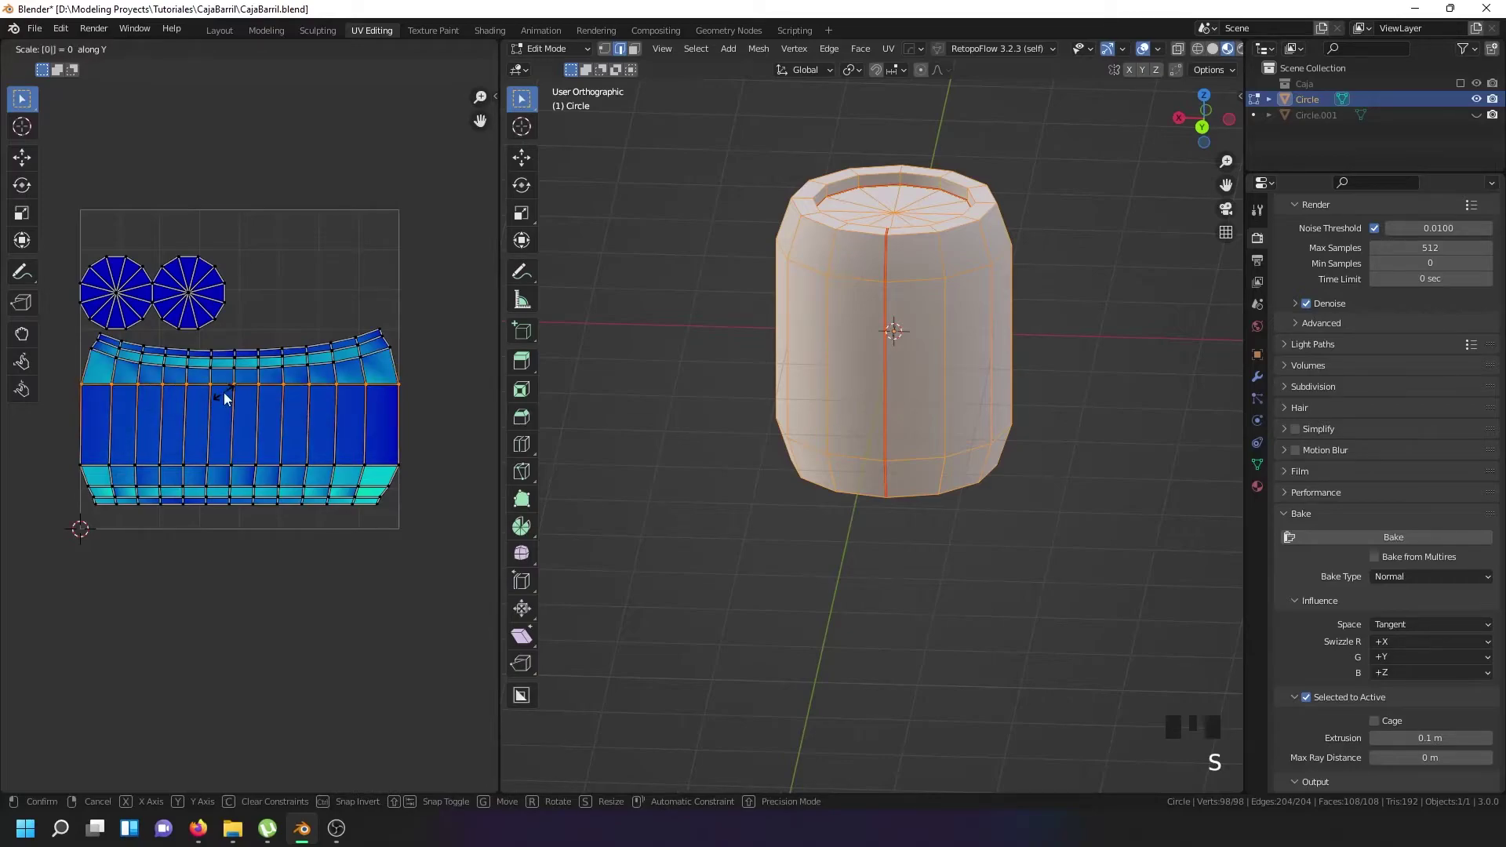
right_click(226, 378)
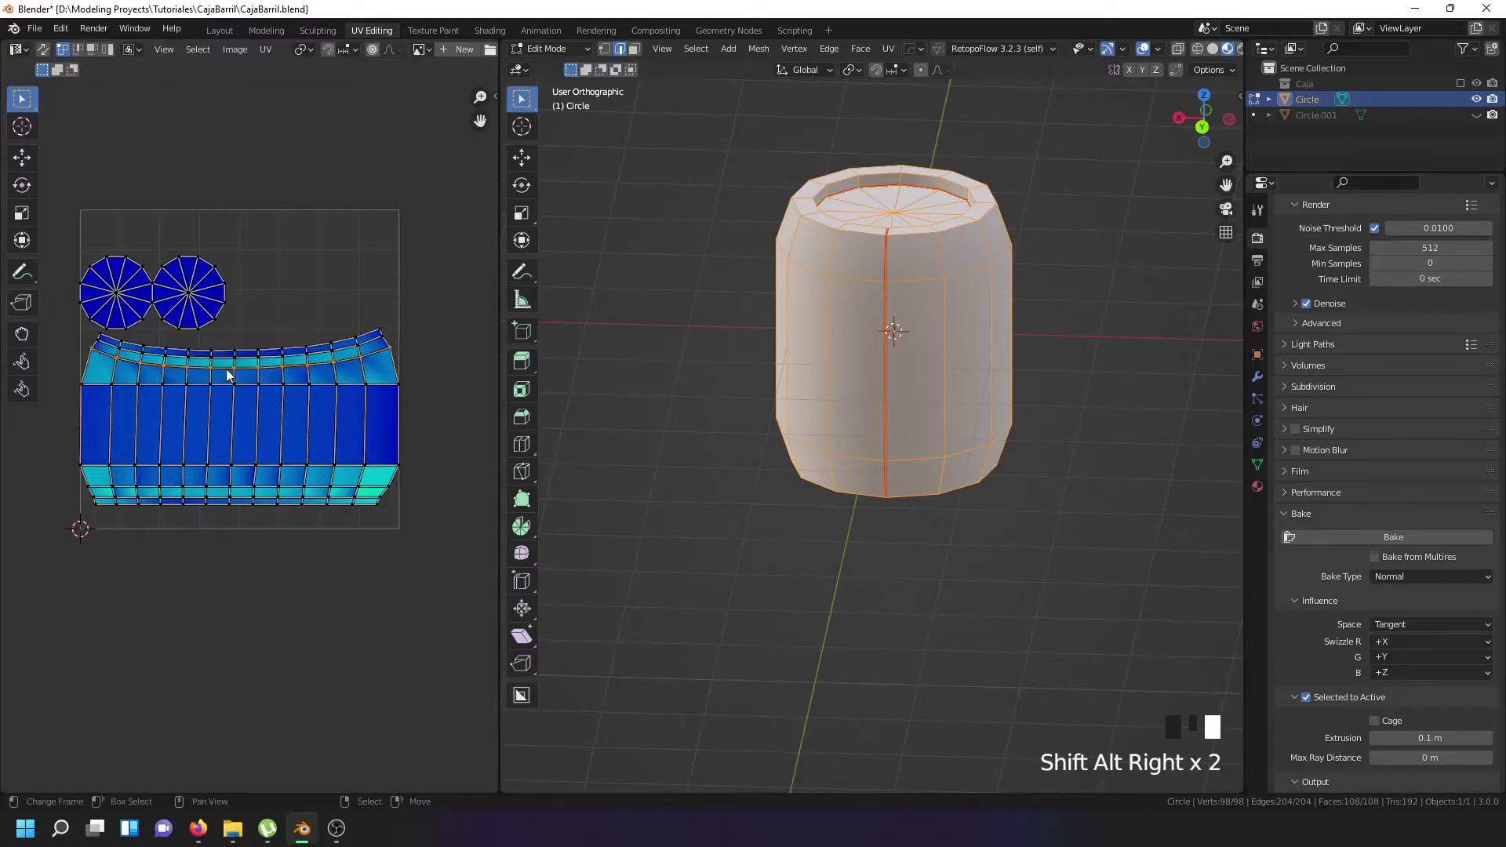
key("s")
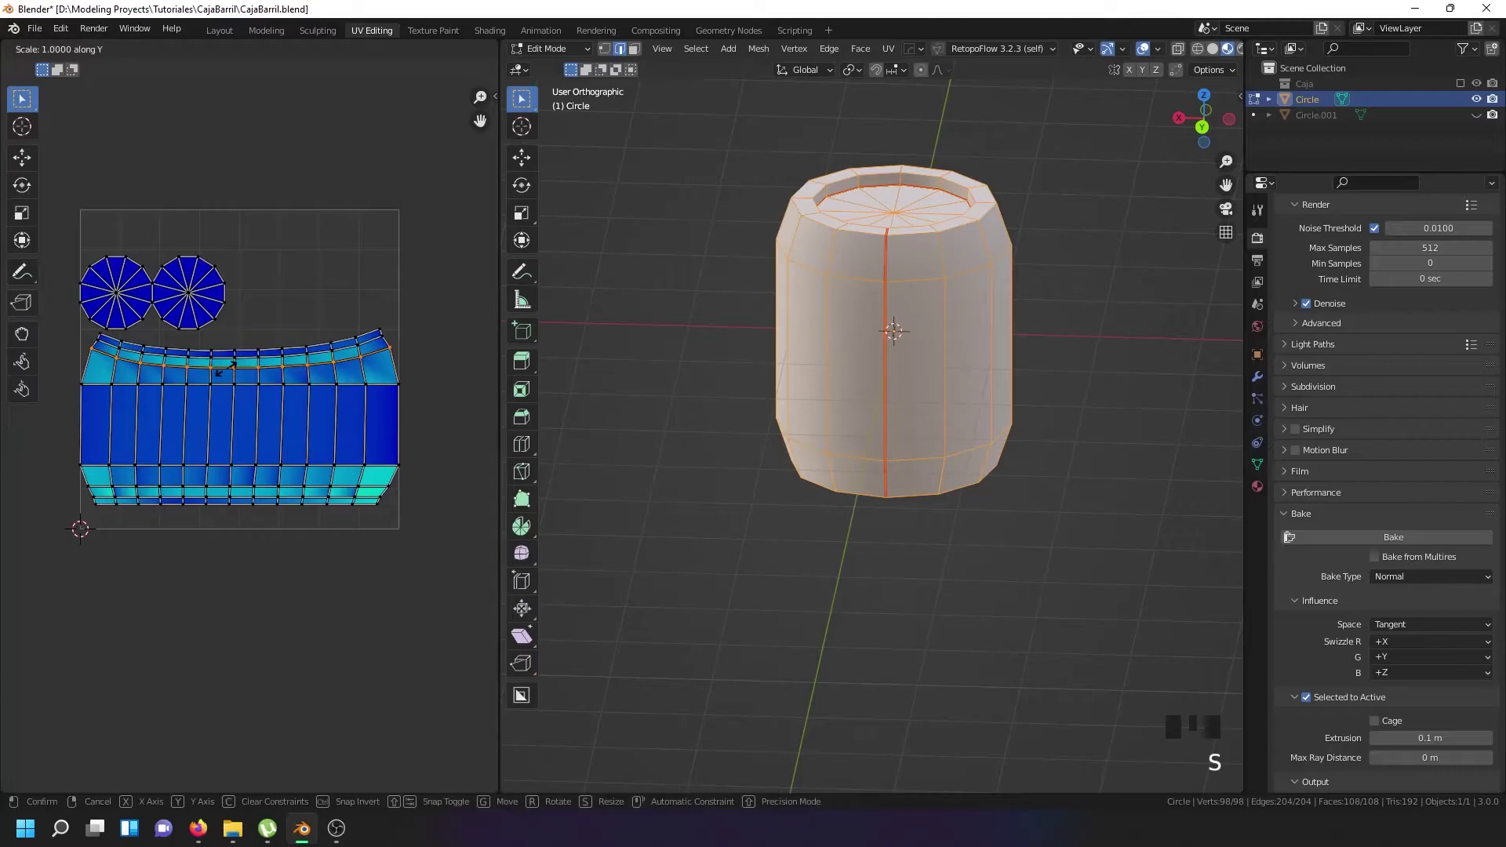
right_click(224, 367)
key("s")
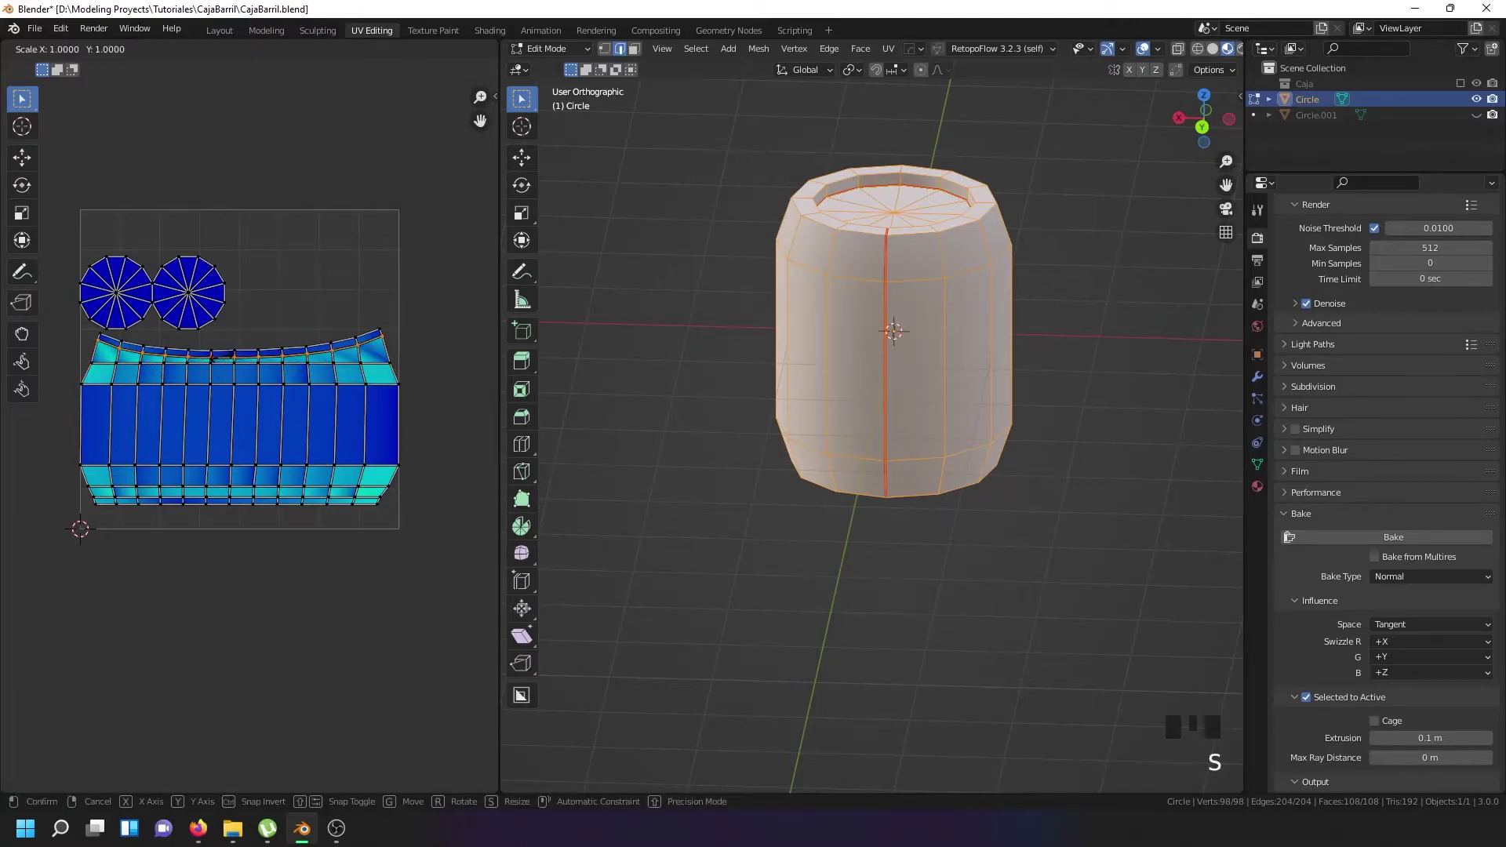
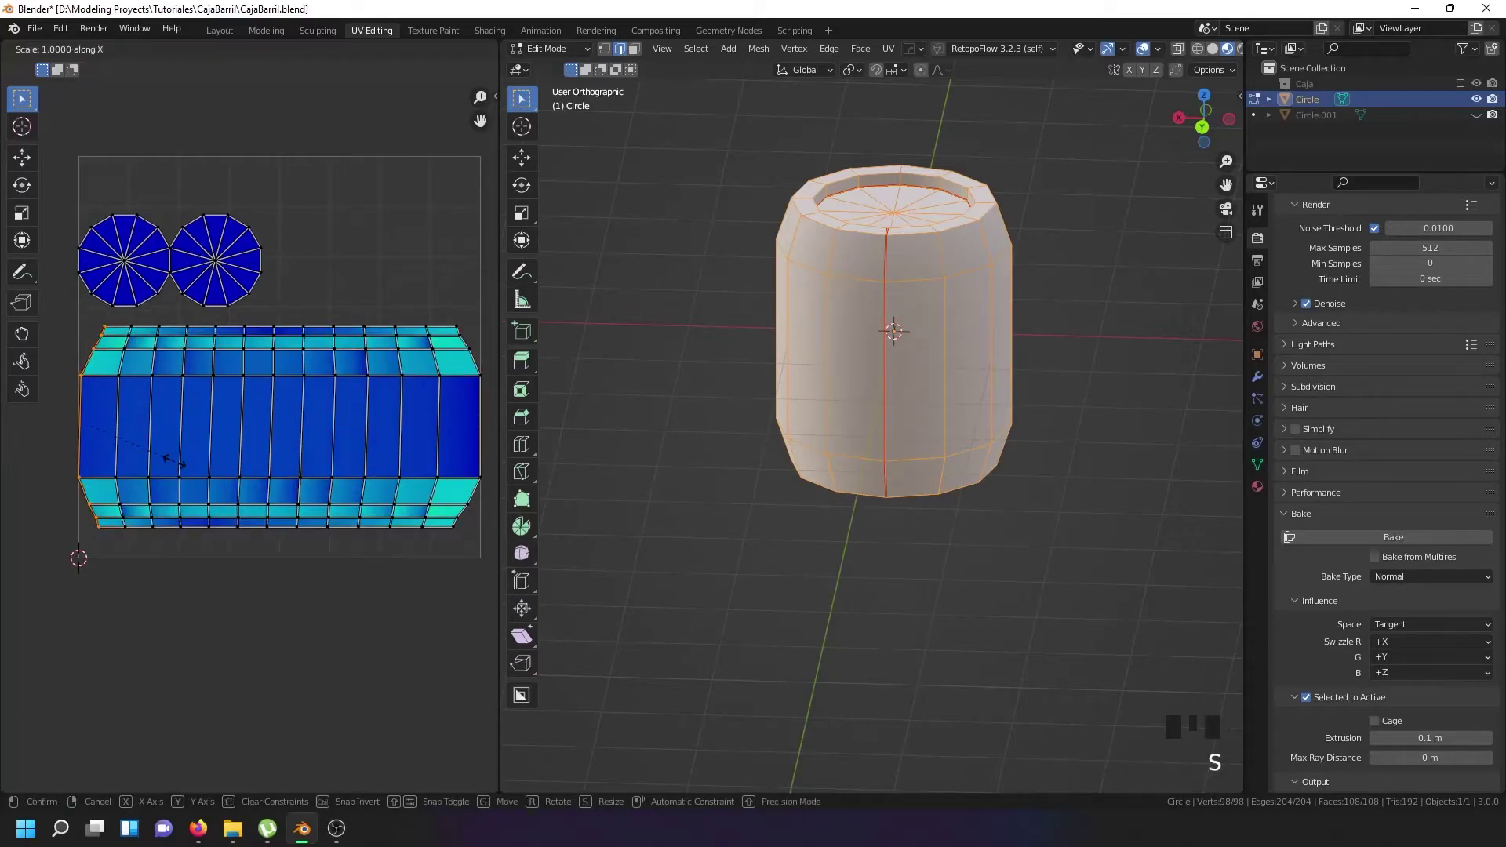
Straighten three leftmost vertical edge columns of the side island upright with S, X, 0.
right_click(130, 431)
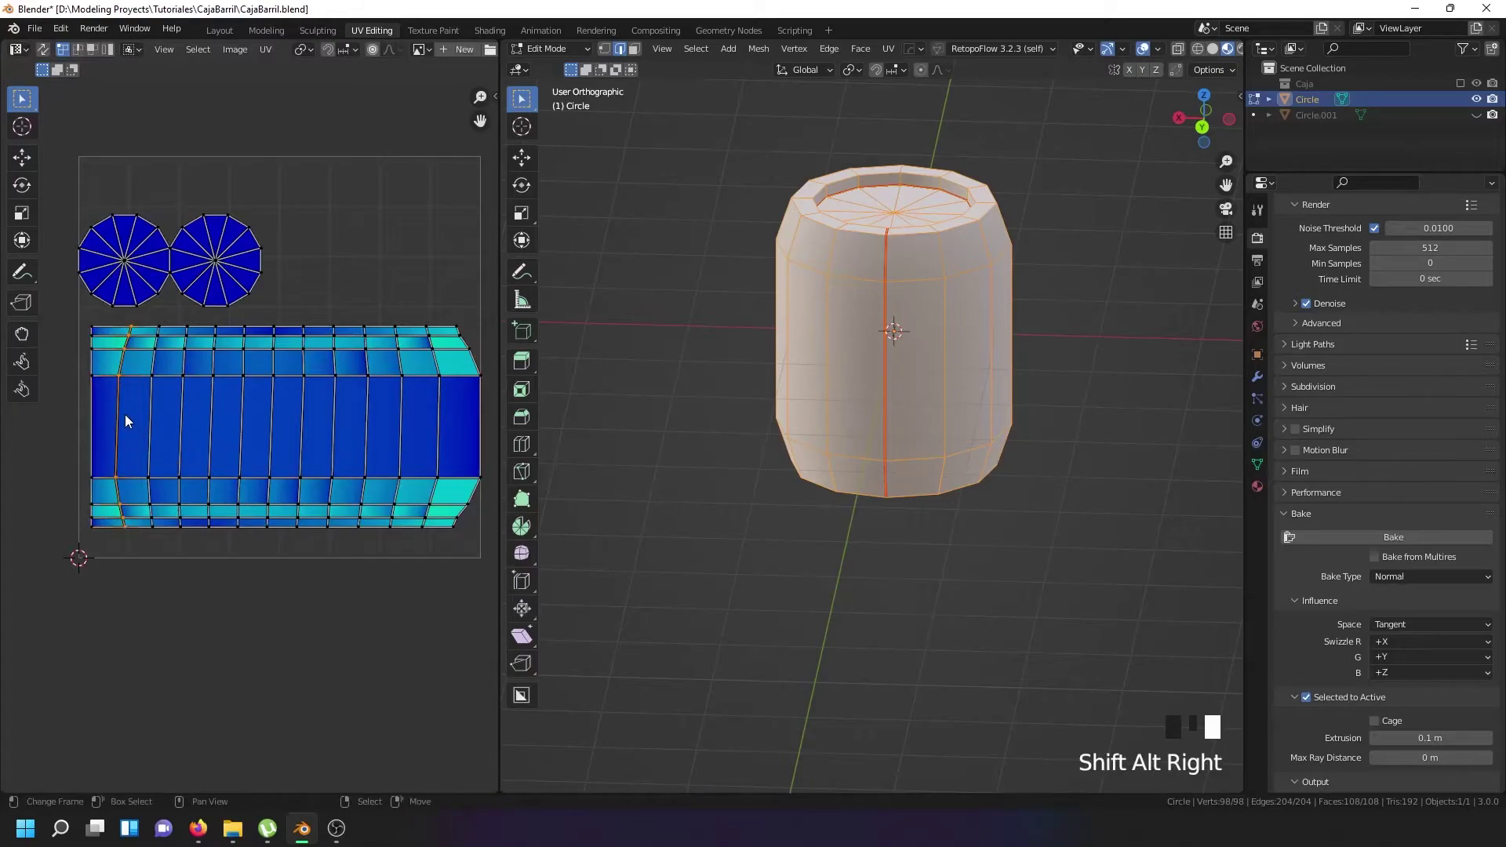
key("s")
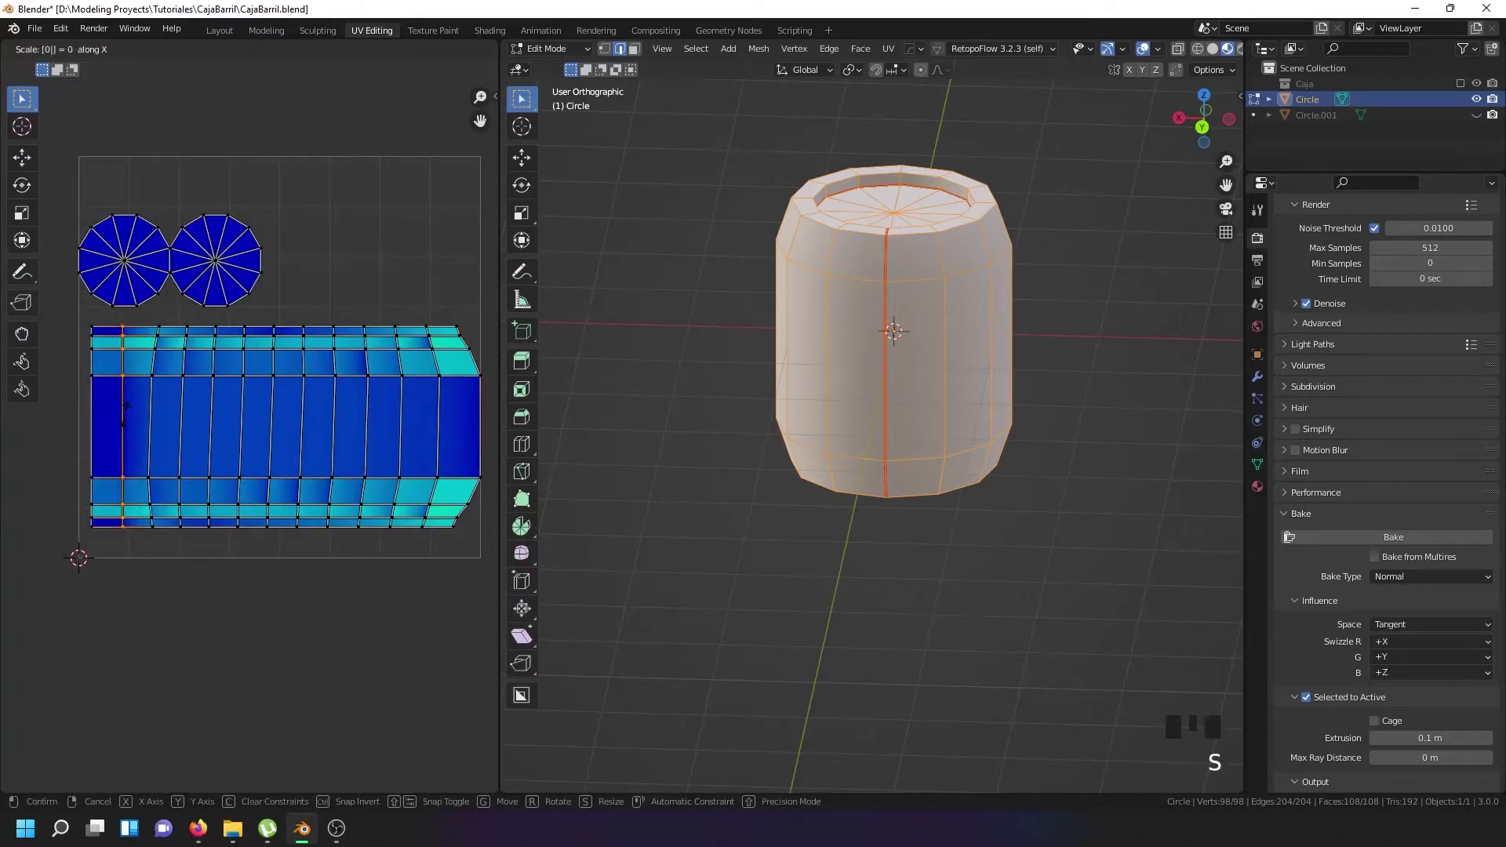
right_click(151, 406)
key("s")
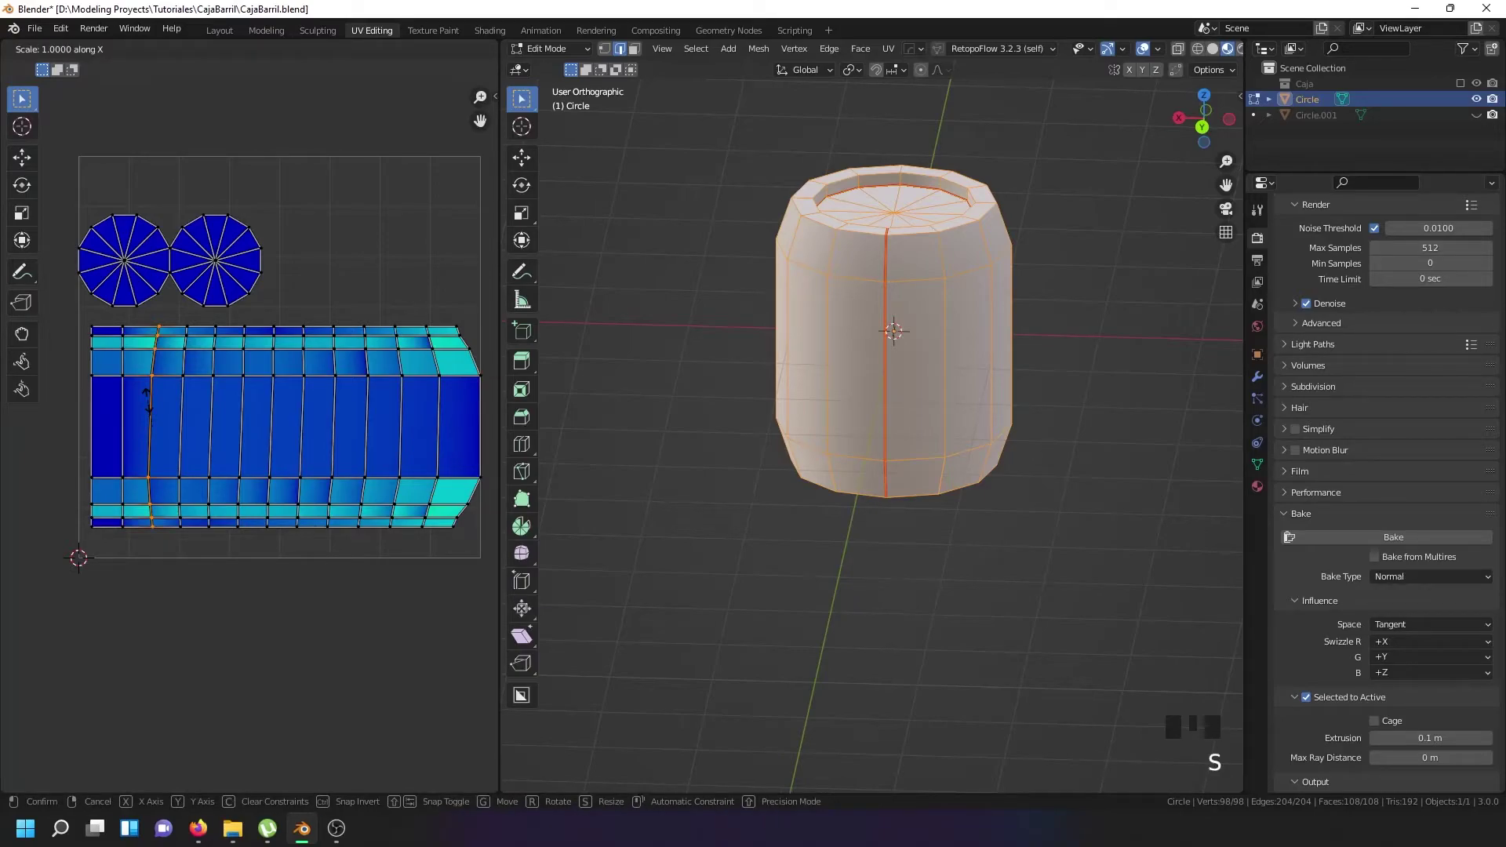
right_click(194, 409)
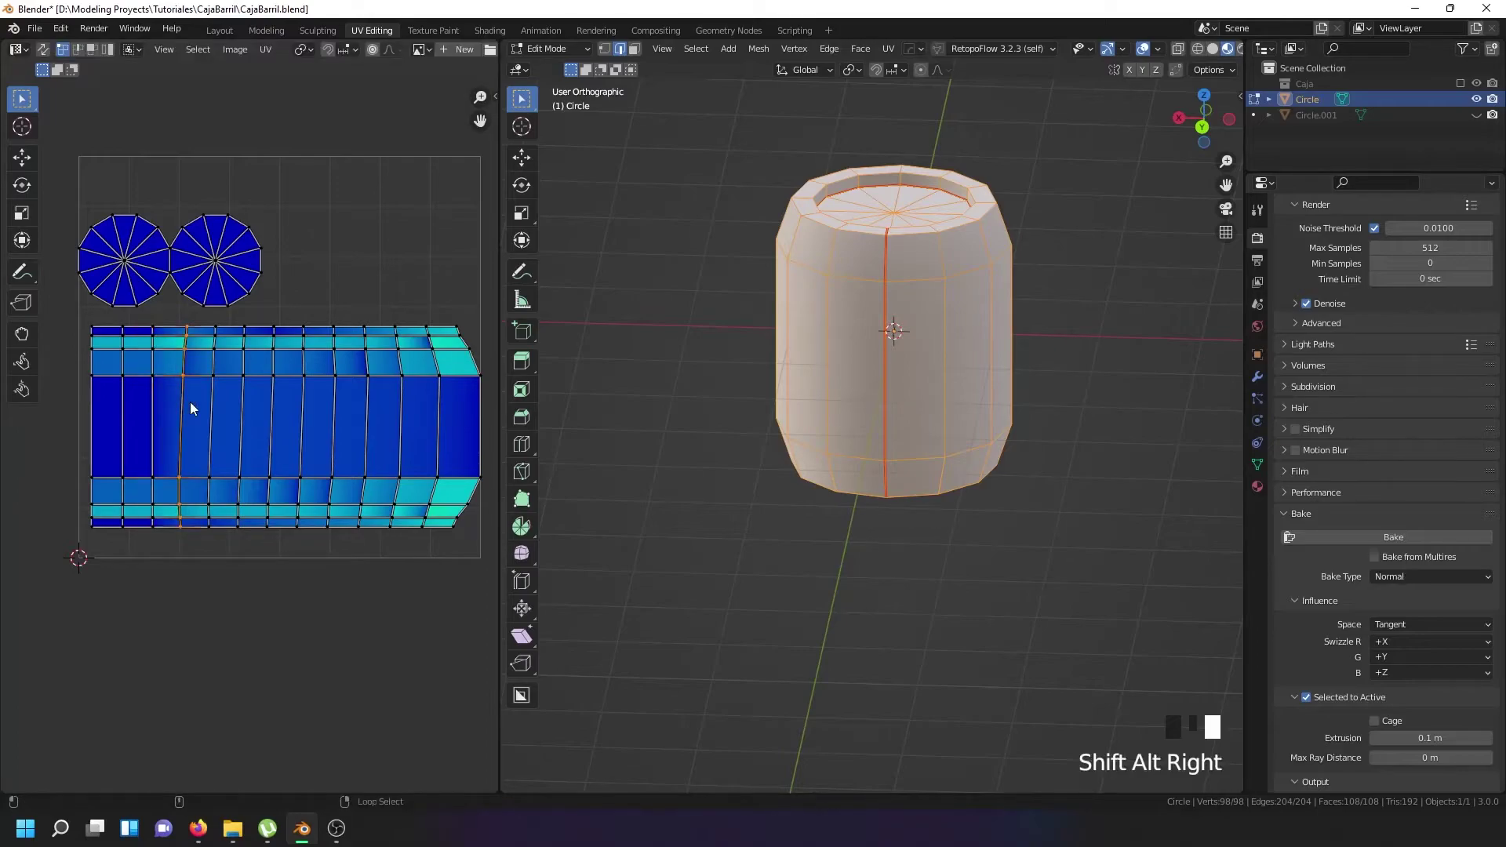
key("s")
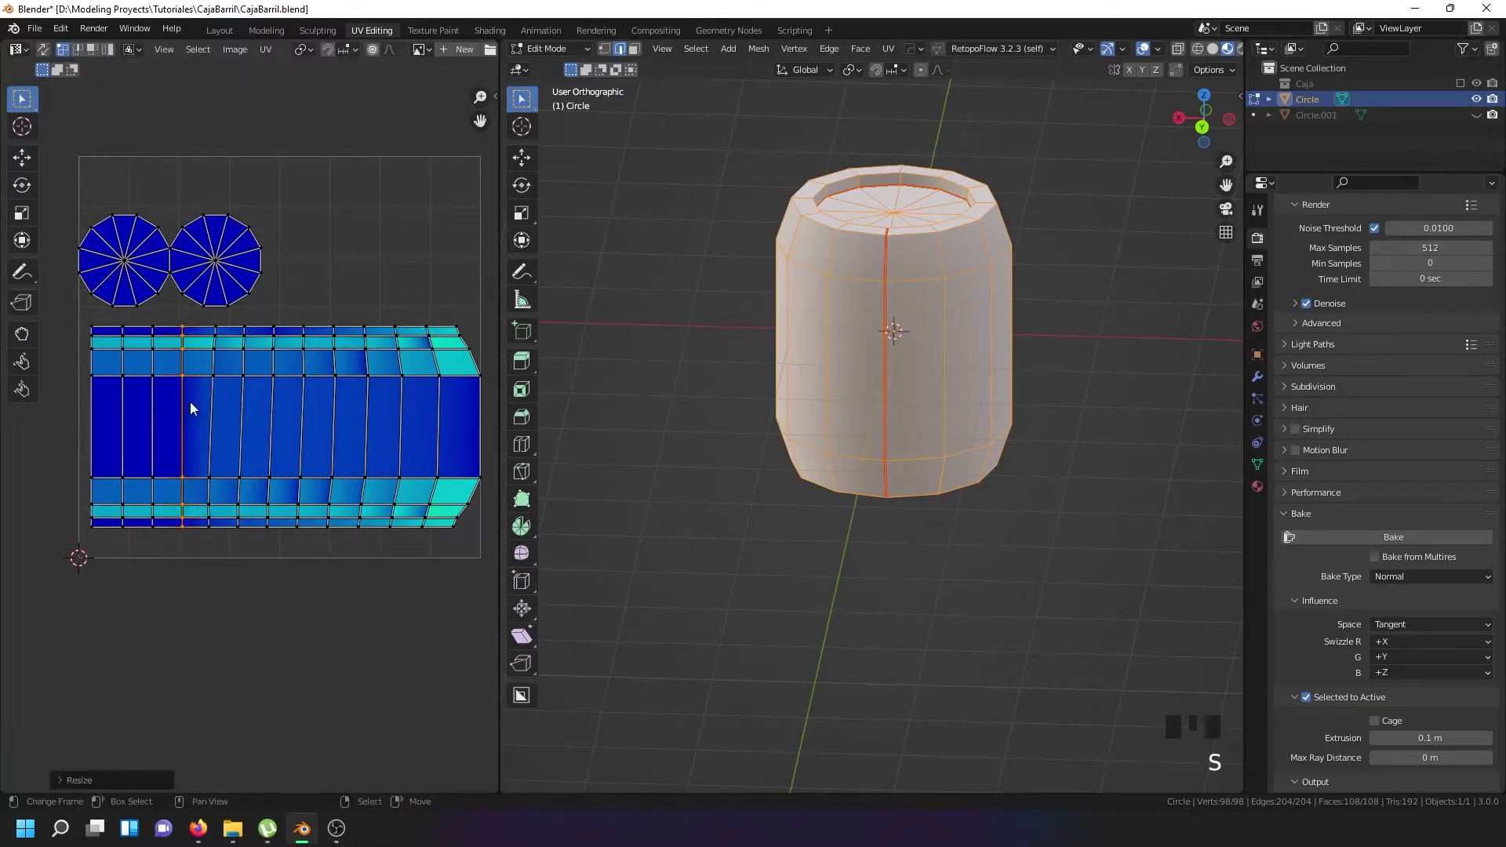
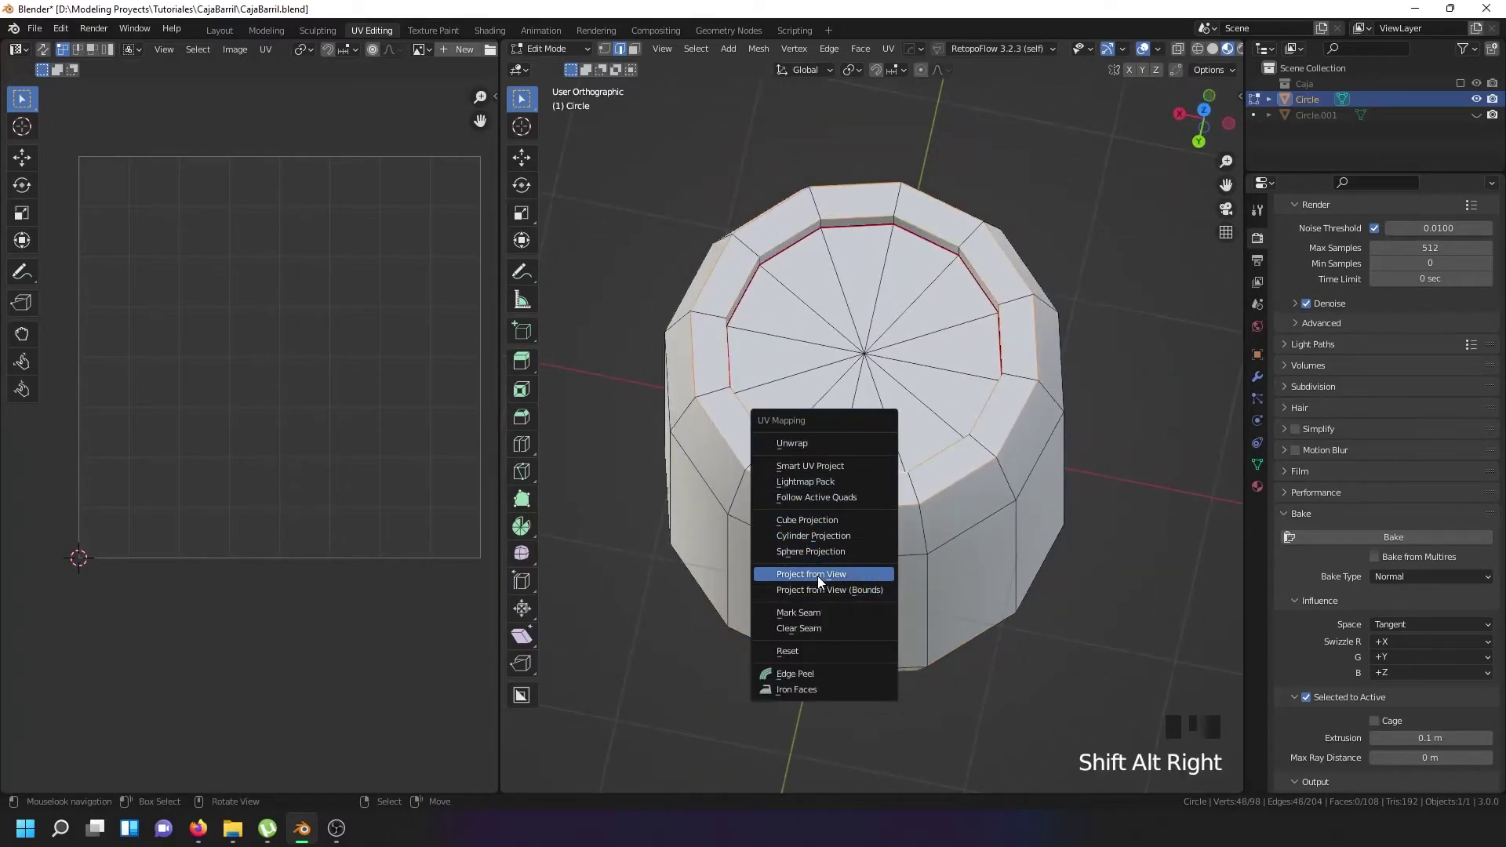
Select the whole barrel mesh and unwrap it again into fresh UV islands including rim rings.
key("u")
left_click_drag(858, 562, 892, 160)
scroll("down", 3)
key("a")
key("a")
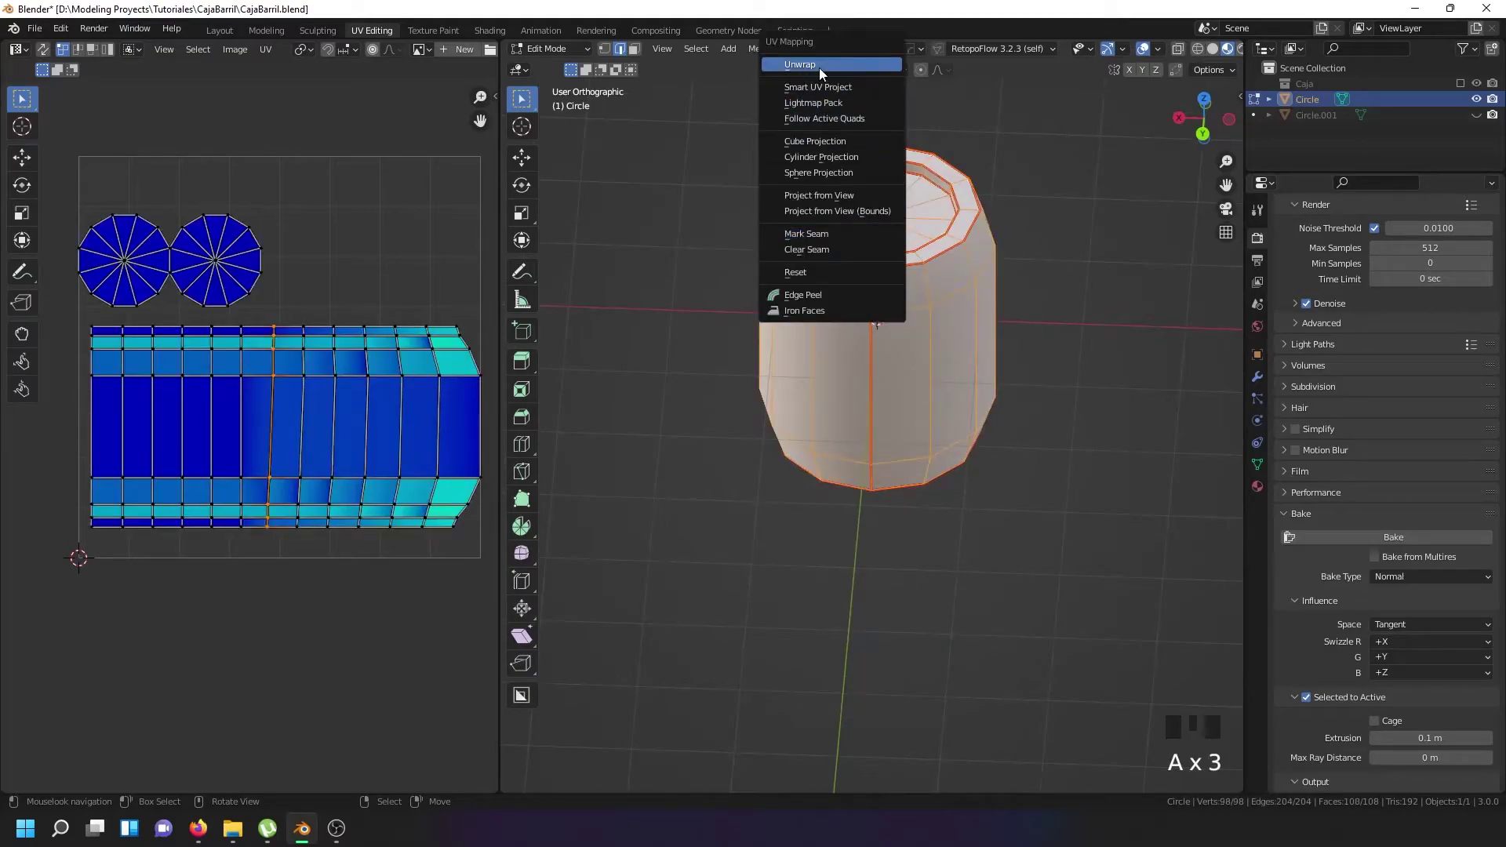
key("u")
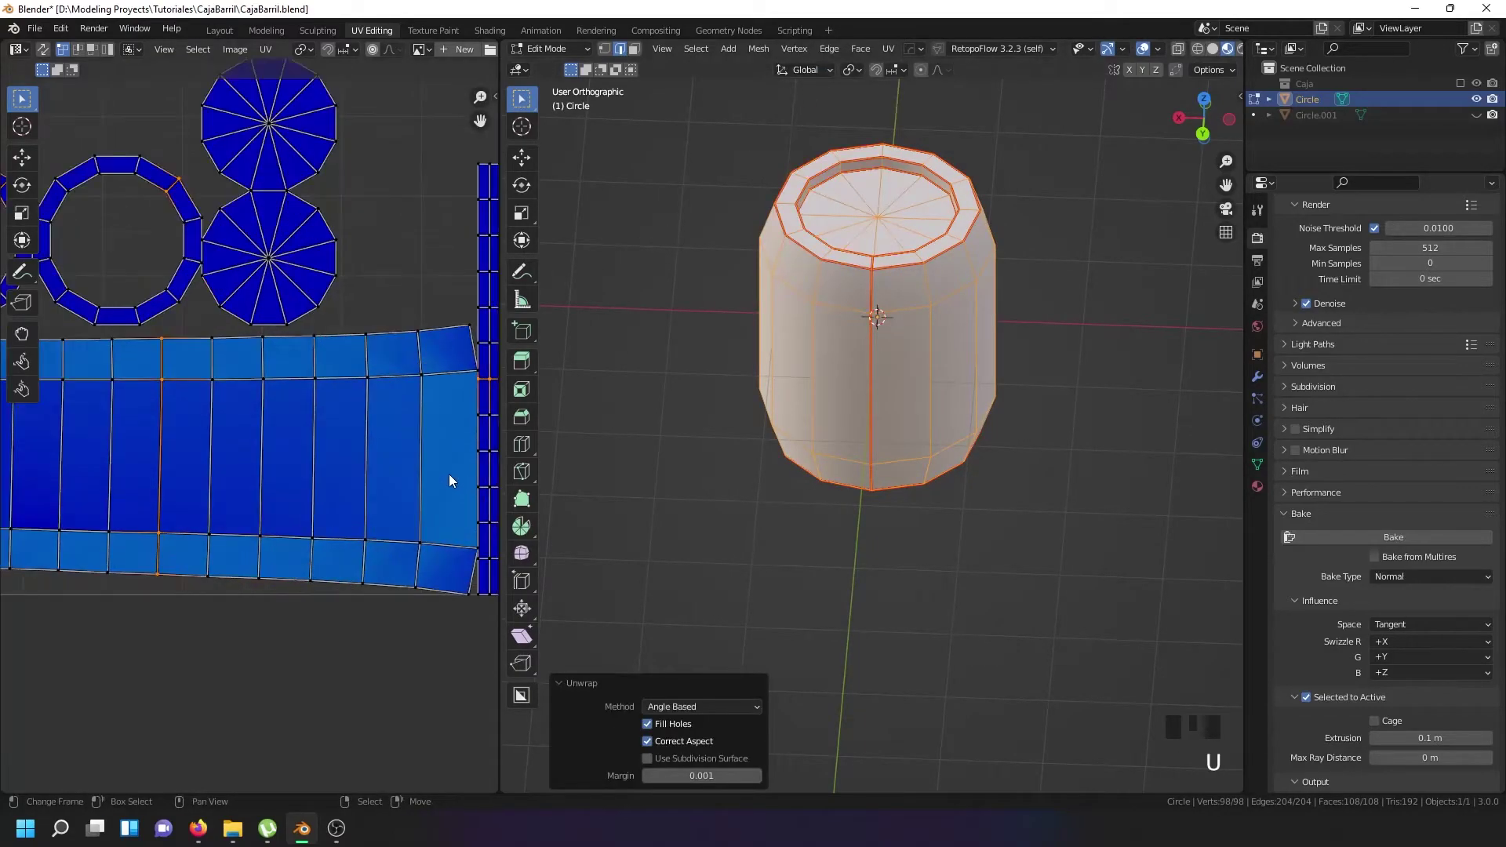
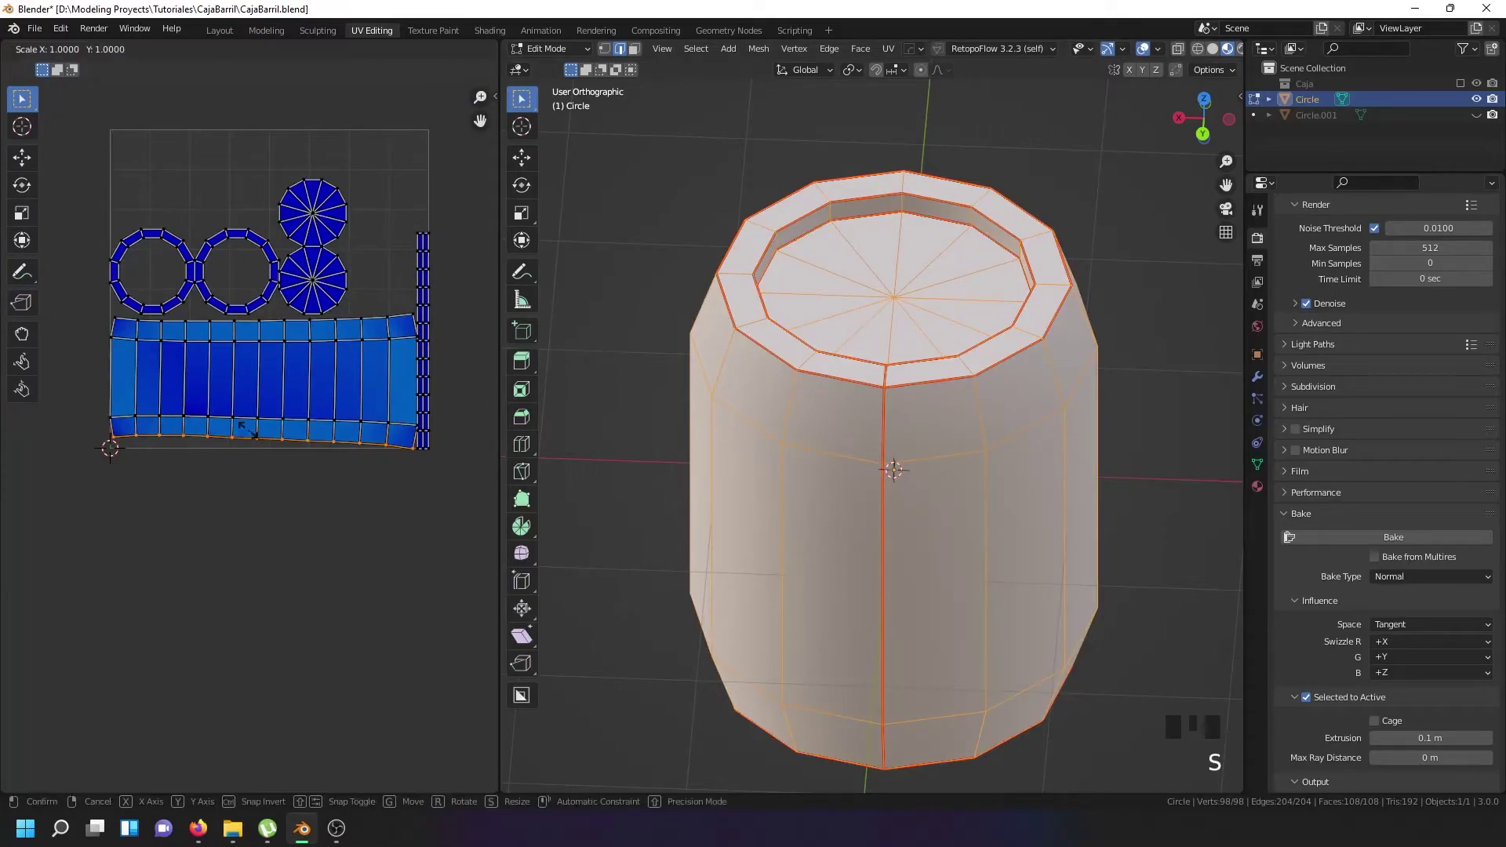
Flatten three horizontal edge rows of the new side strip into straight lines.
right_click(237, 416)
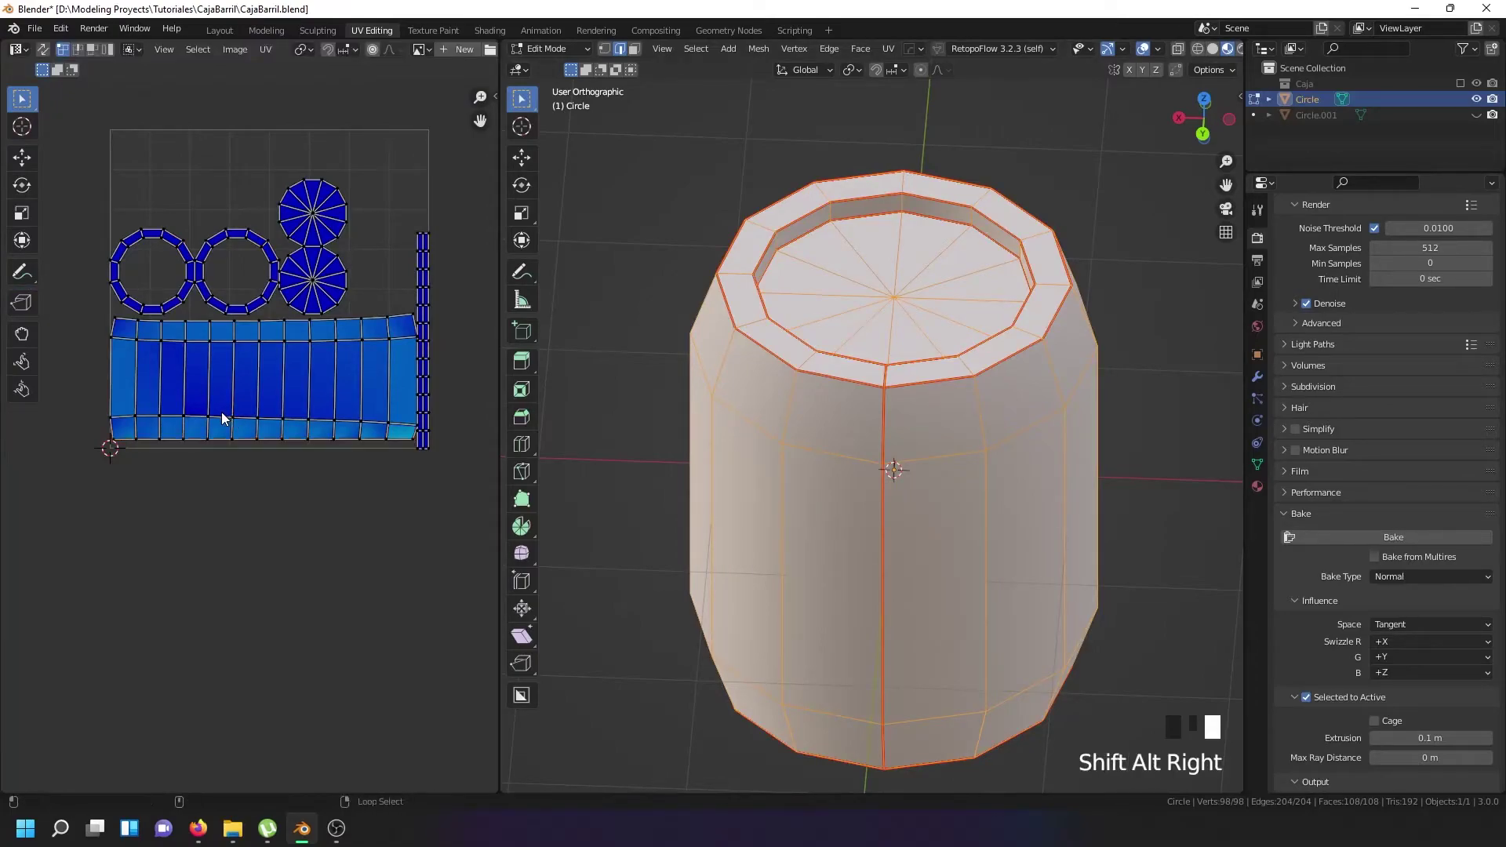
key("s")
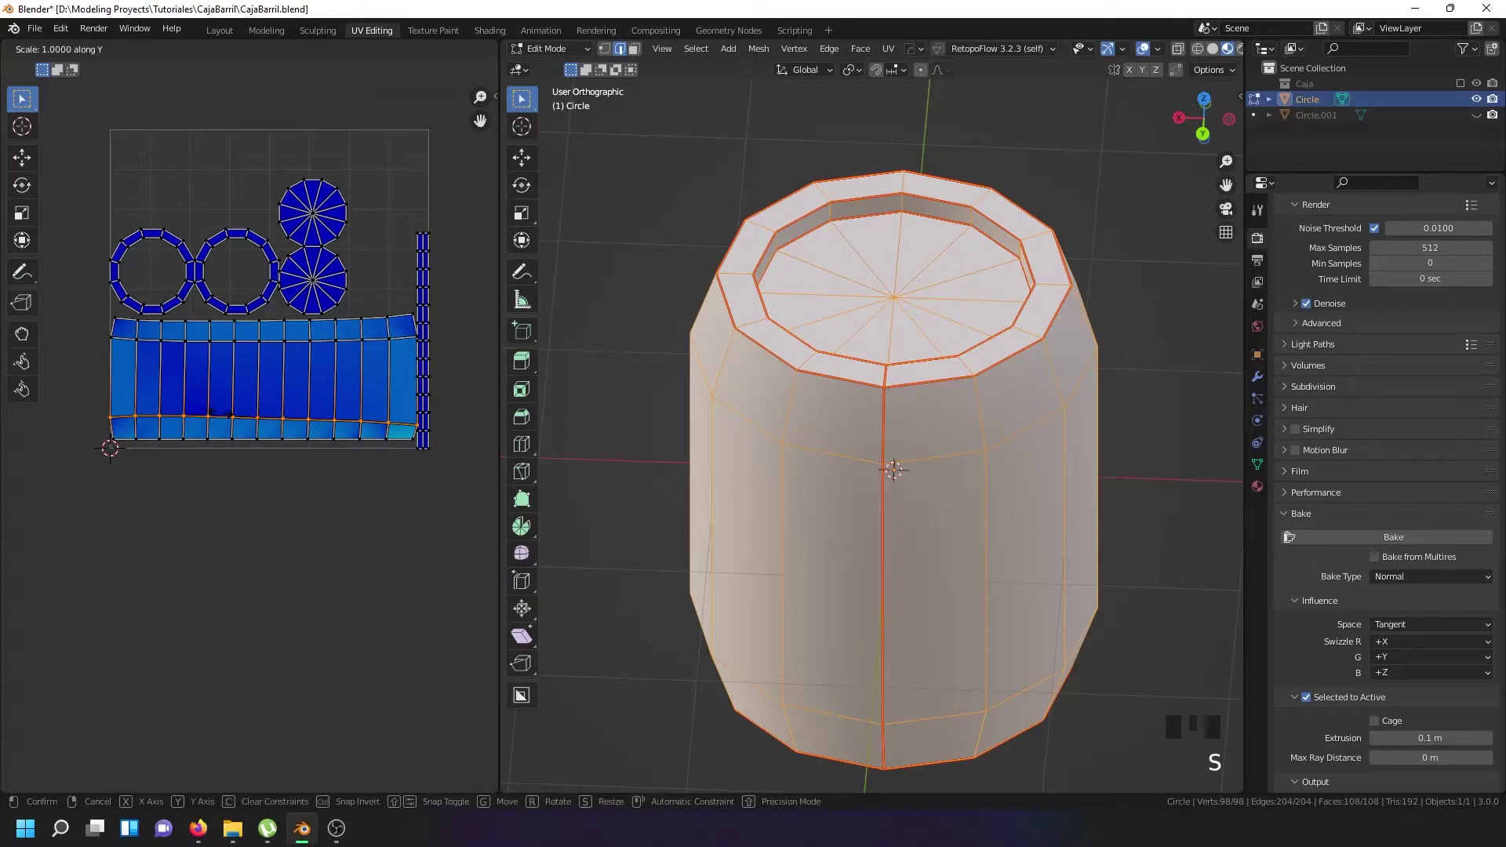
right_click(225, 335)
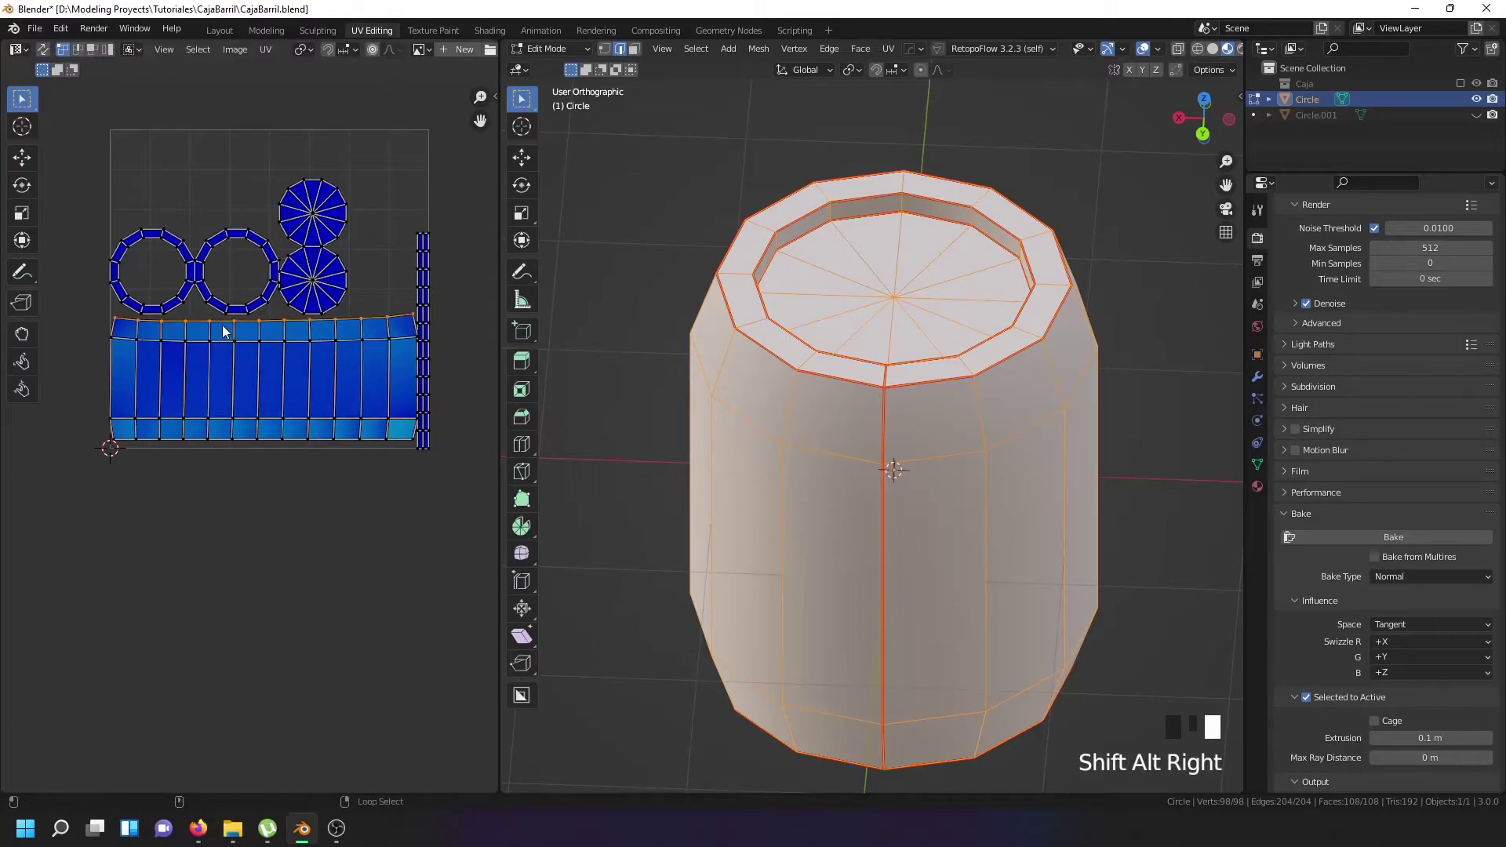
key("s")
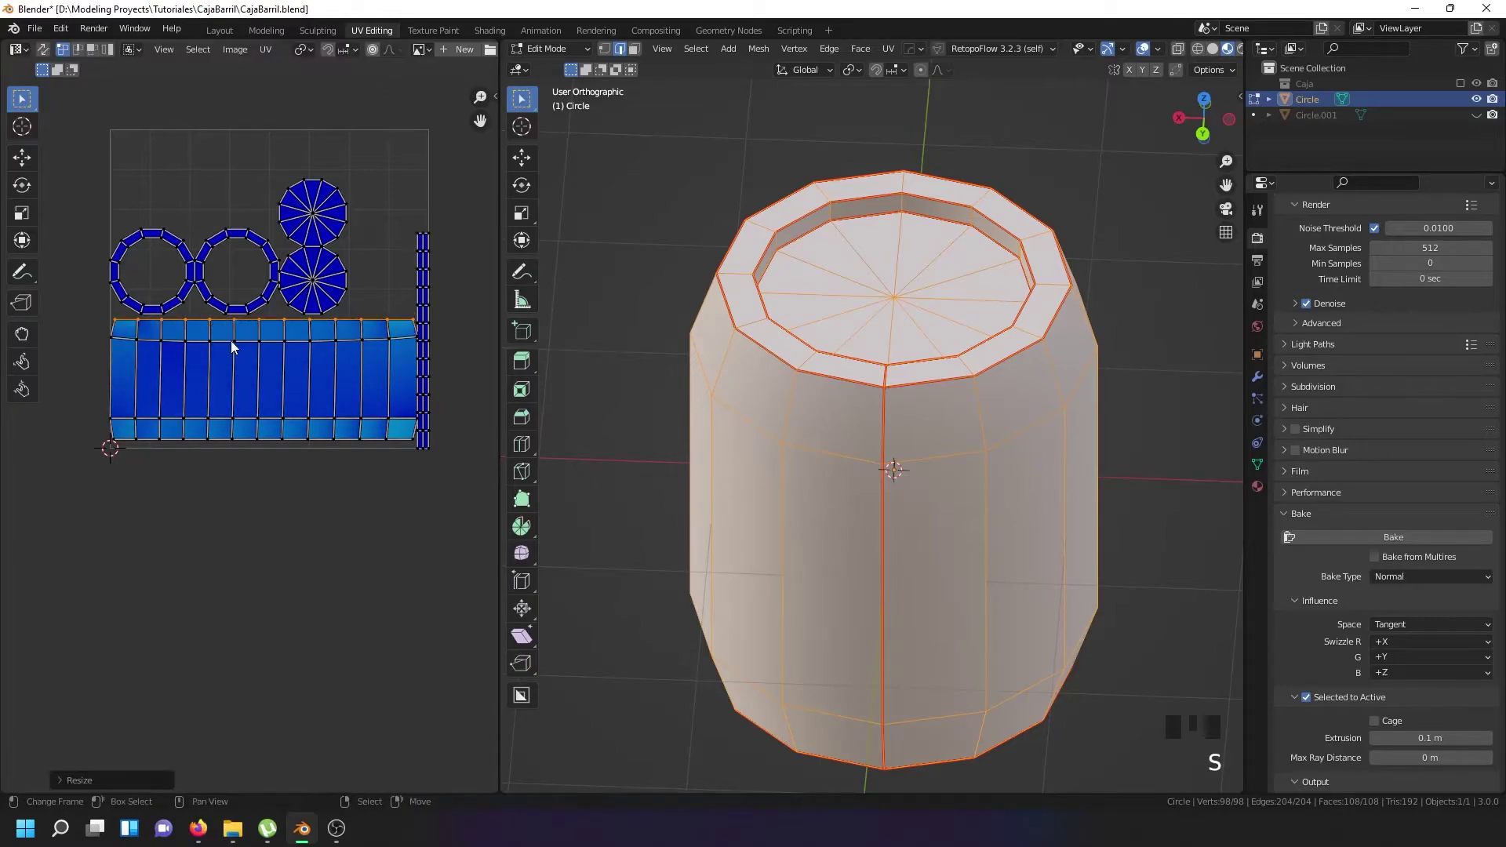
right_click(236, 343)
key("s")
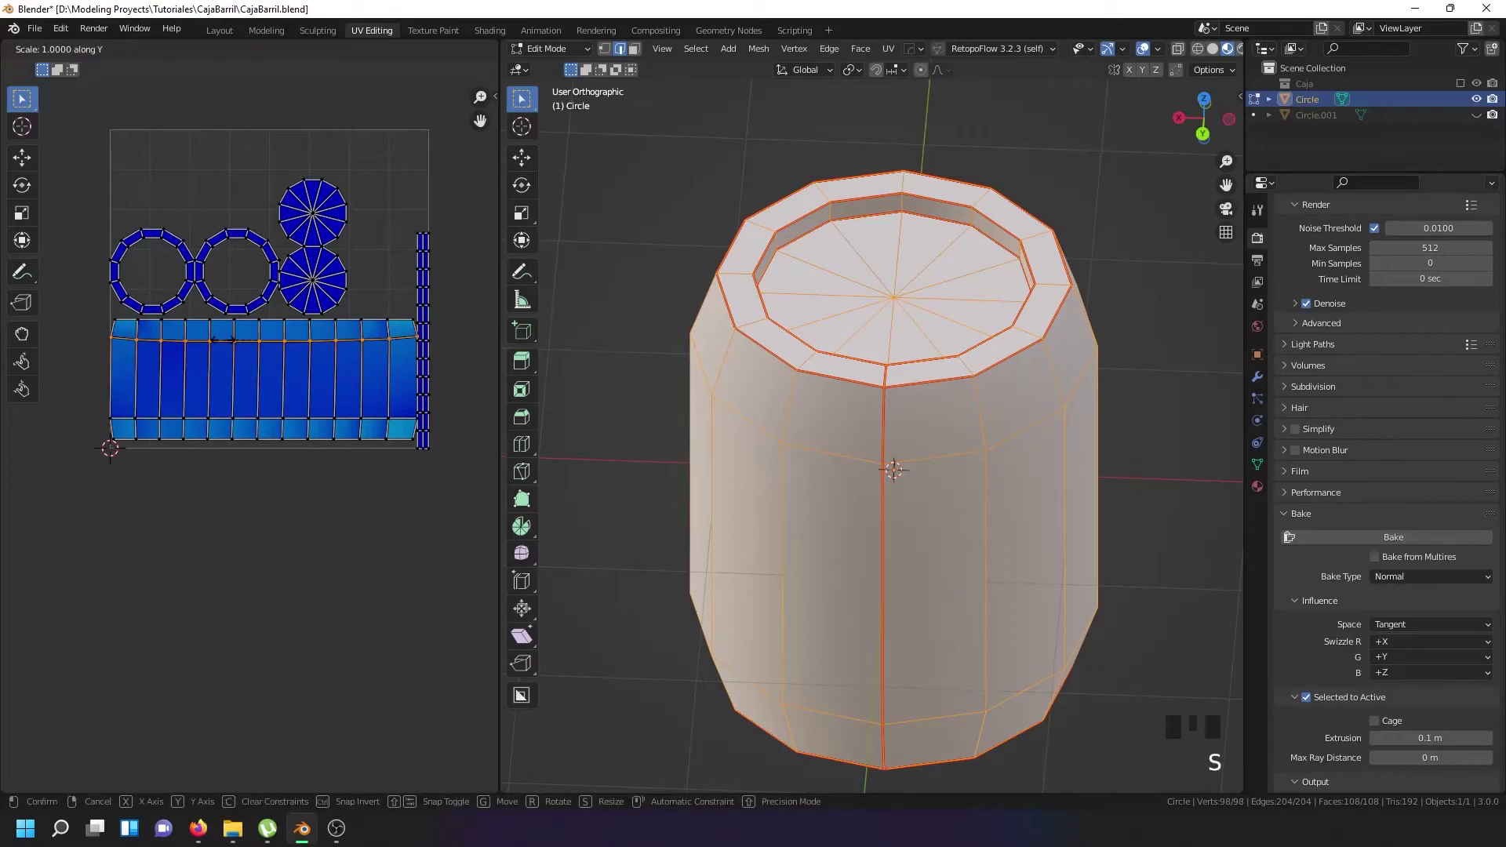
Straighten the left-hand vertical edge columns of the side strip upright one by one.
right_click(122, 375)
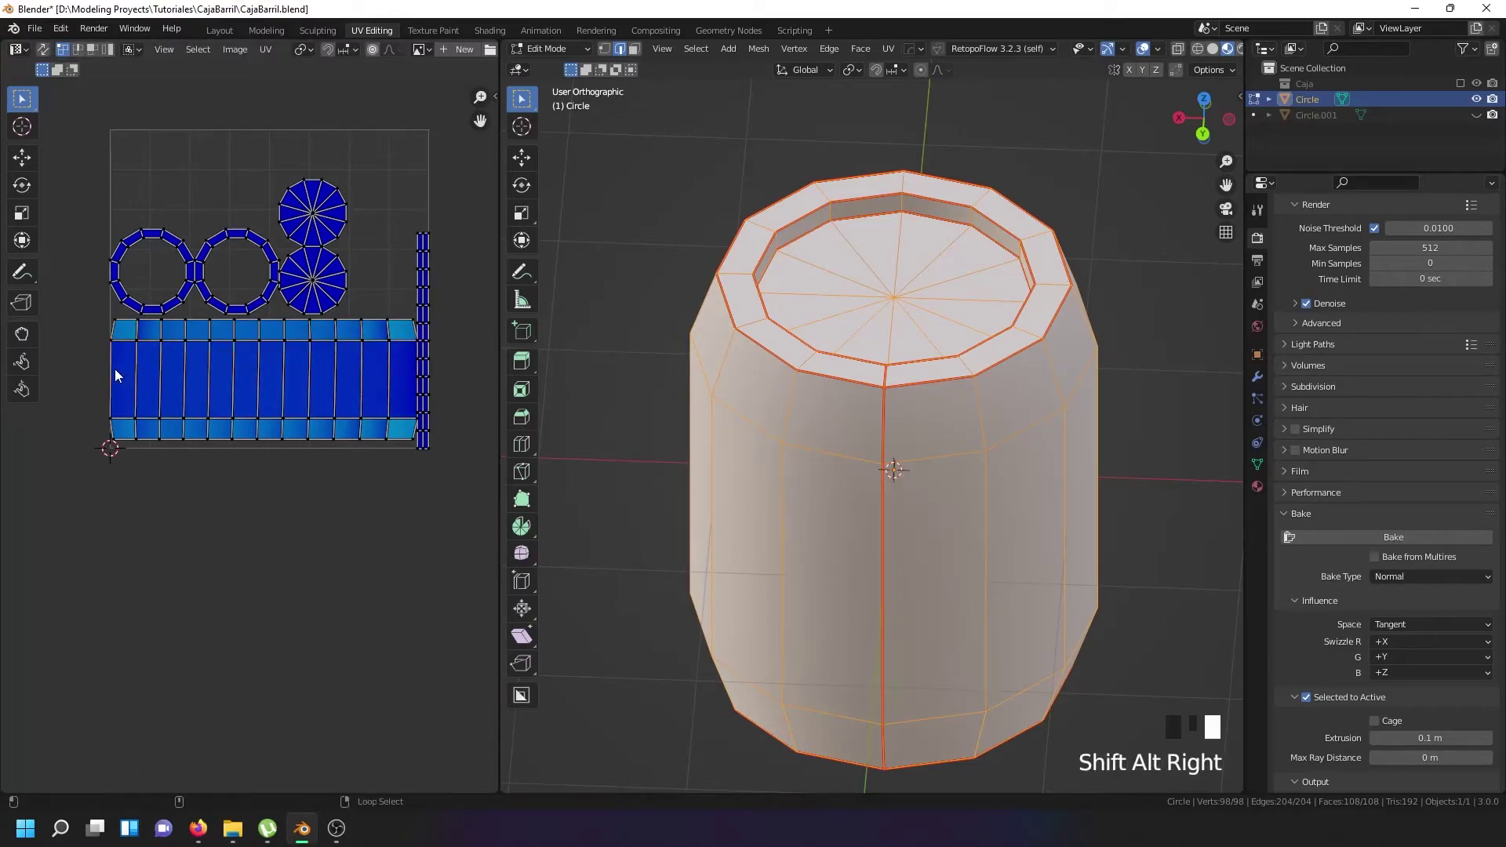
key("s")
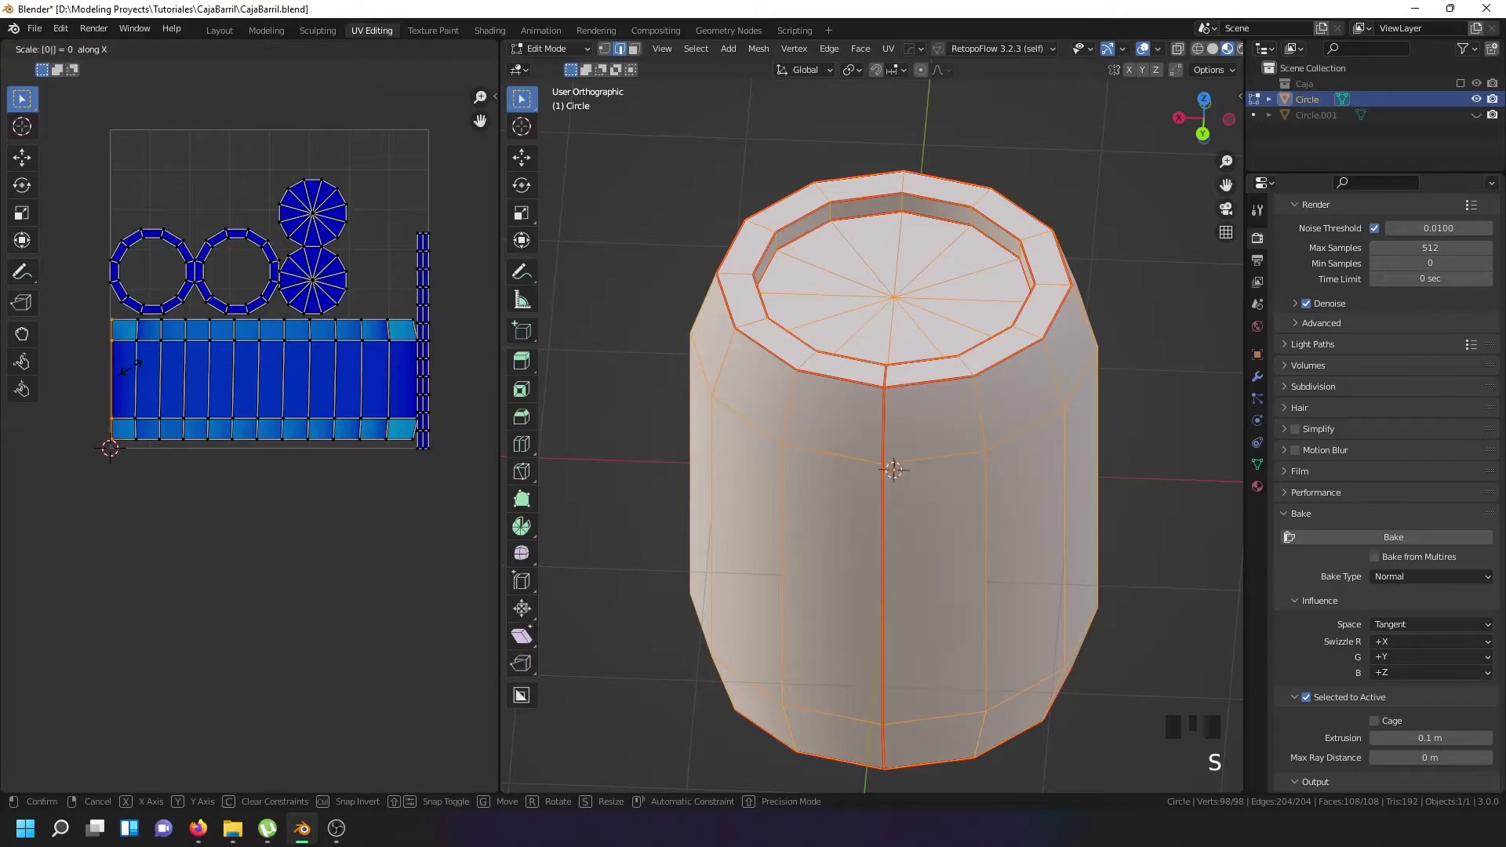
right_click(148, 366)
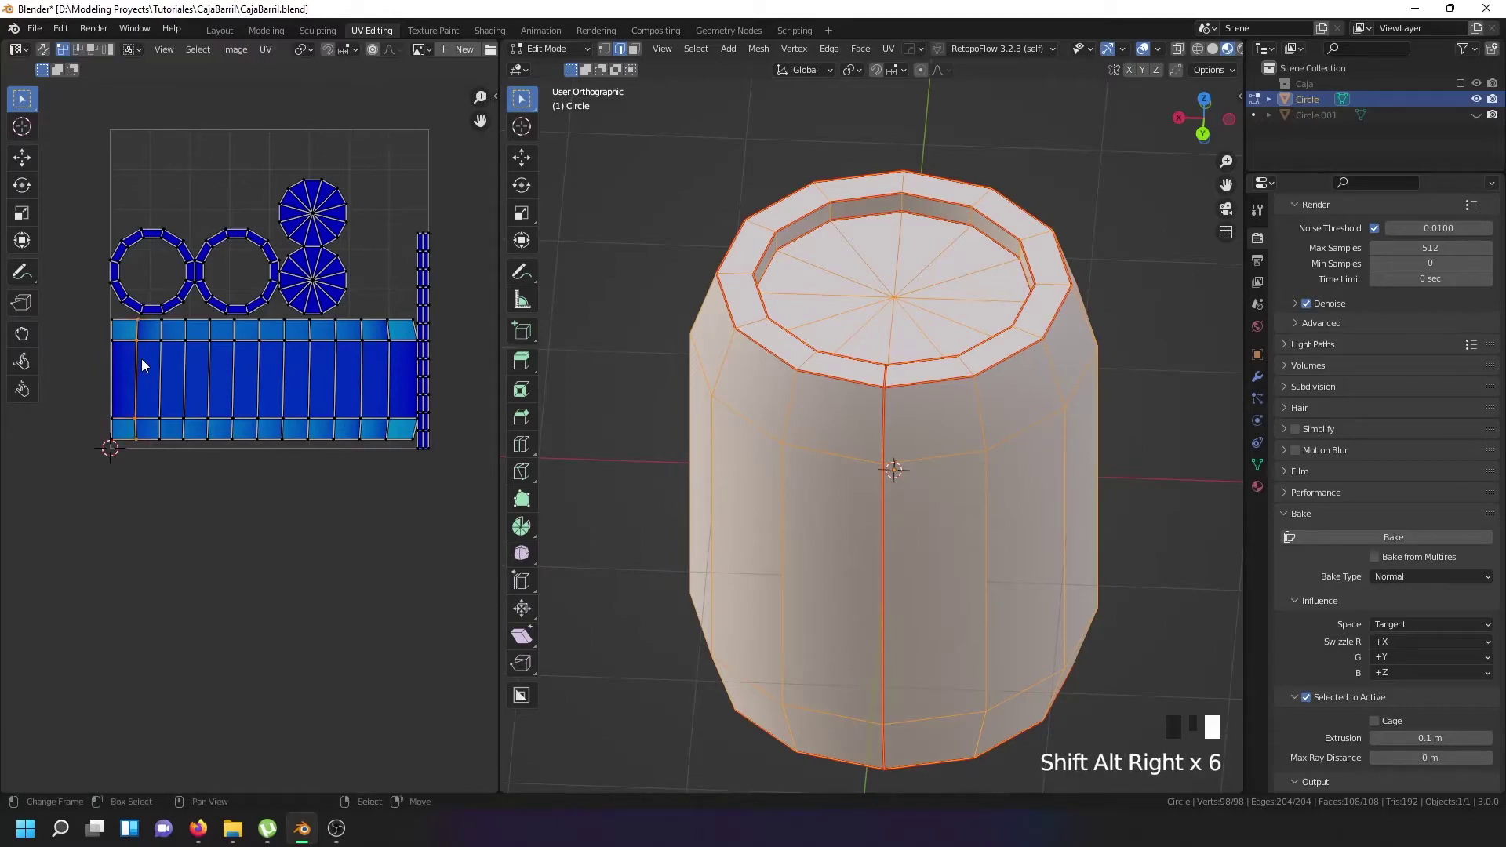
key("s")
right_click(160, 356)
key("s")
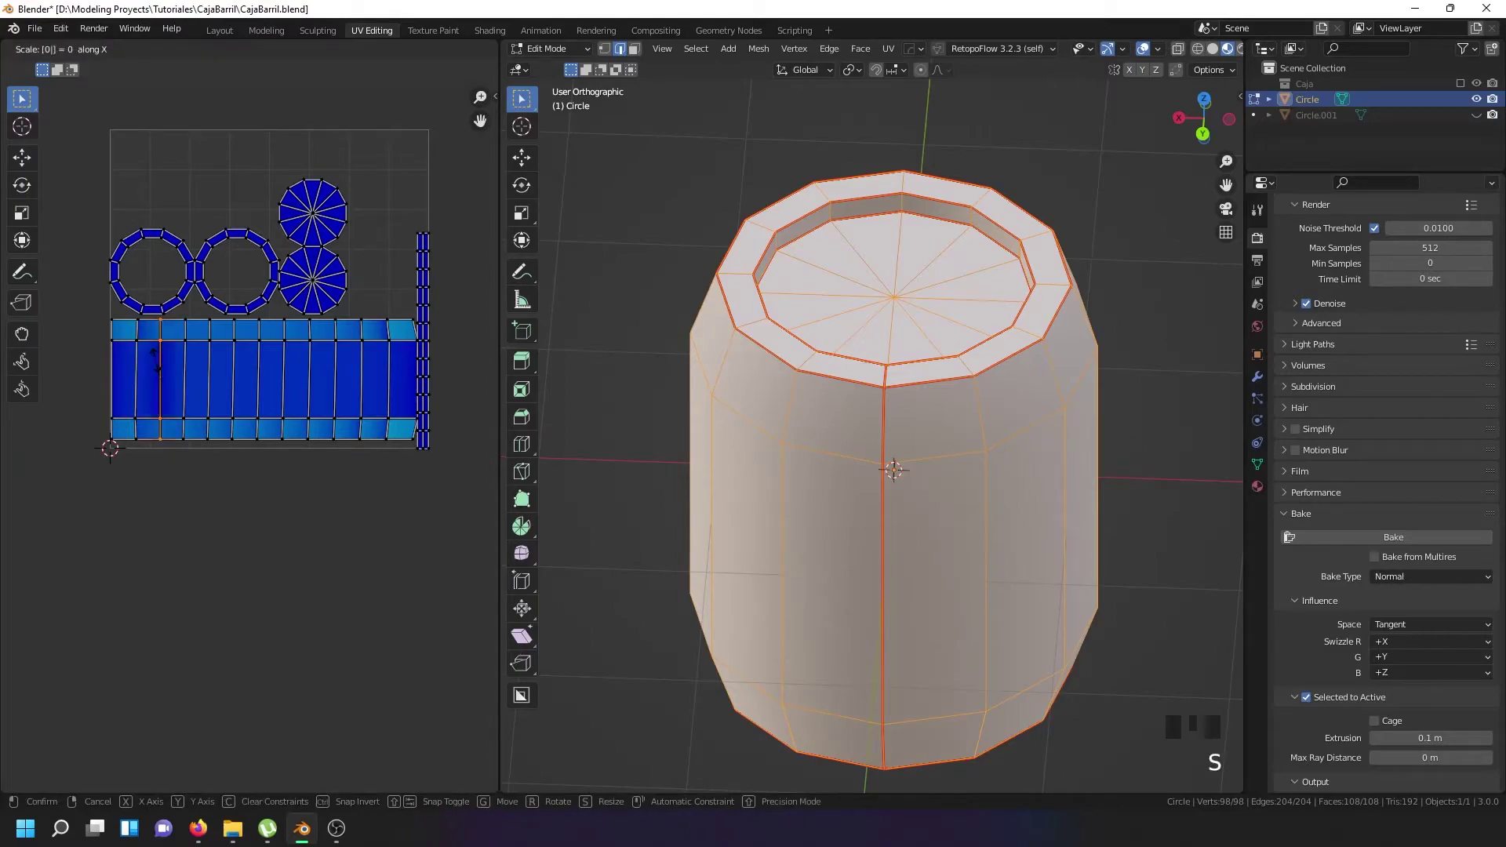
right_click(142, 374)
key("s")
right_click(192, 364)
key("s")
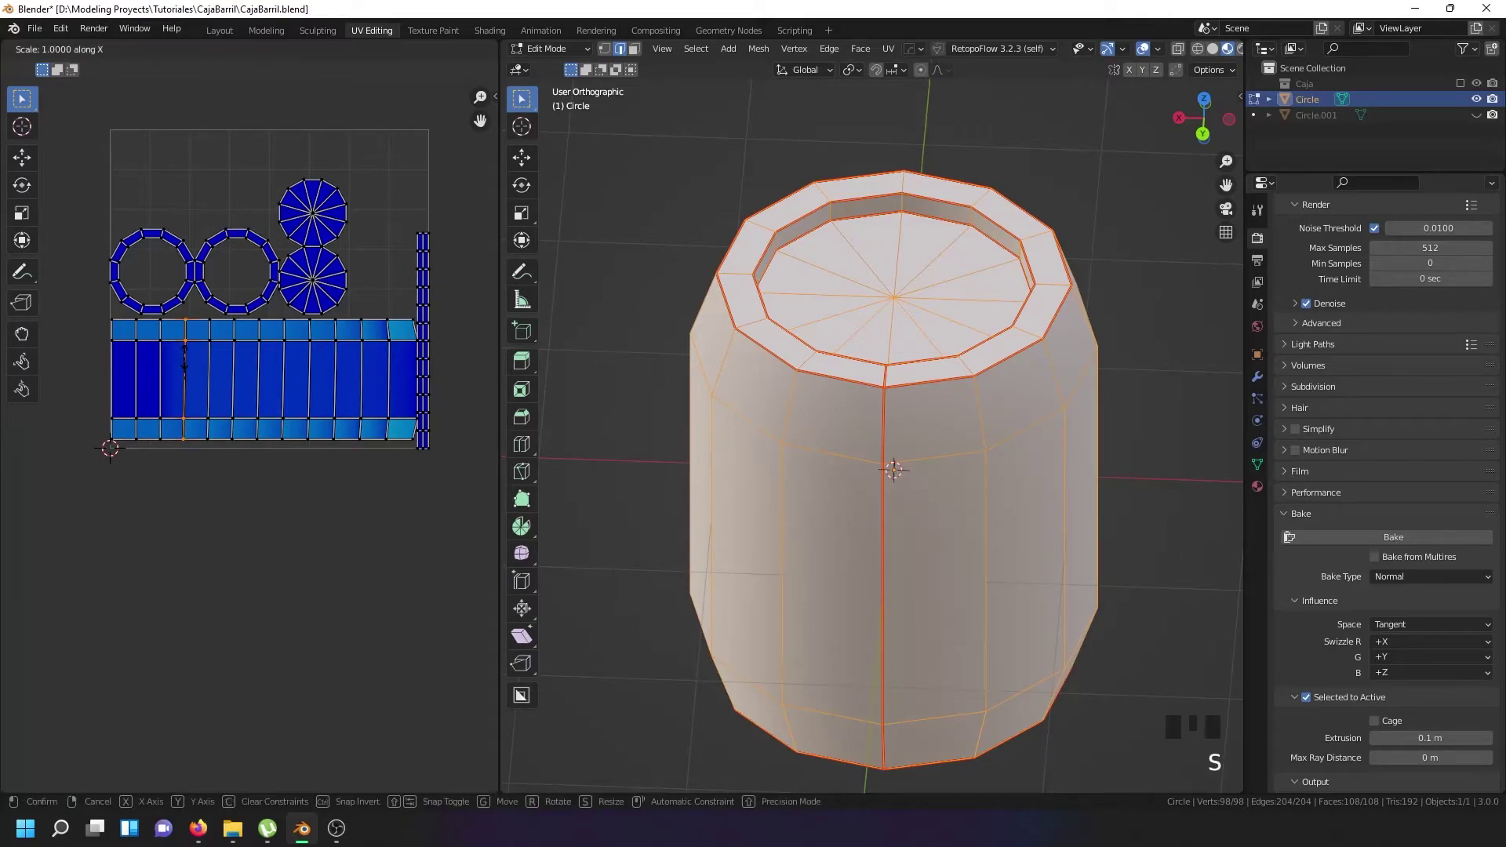
right_click(229, 371)
key("s")
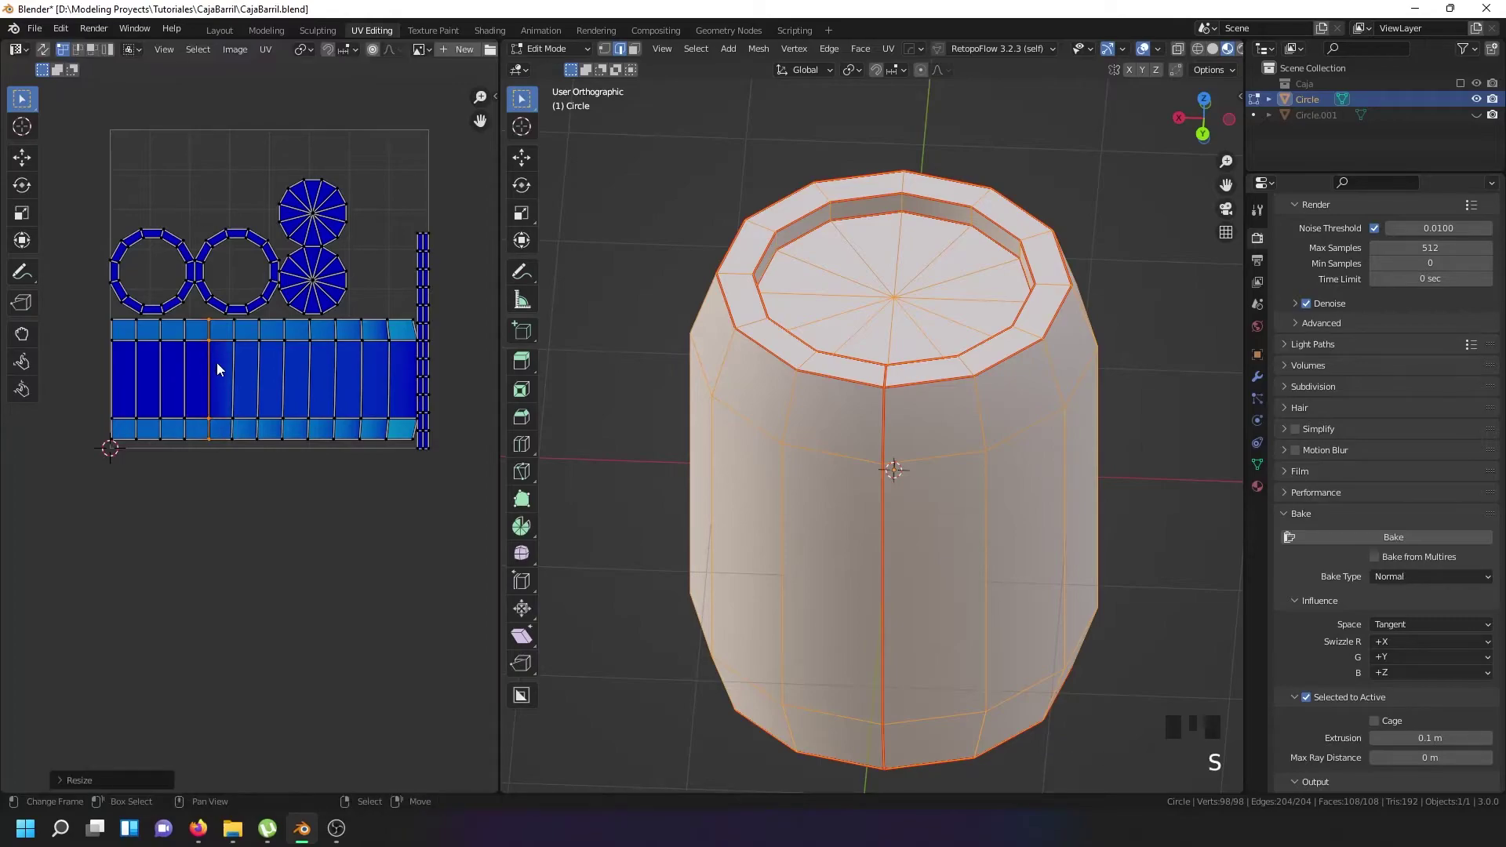
Straighten the remaining right-hand vertical edge columns through to the strip's end edge.
right_click(230, 368)
key("s")
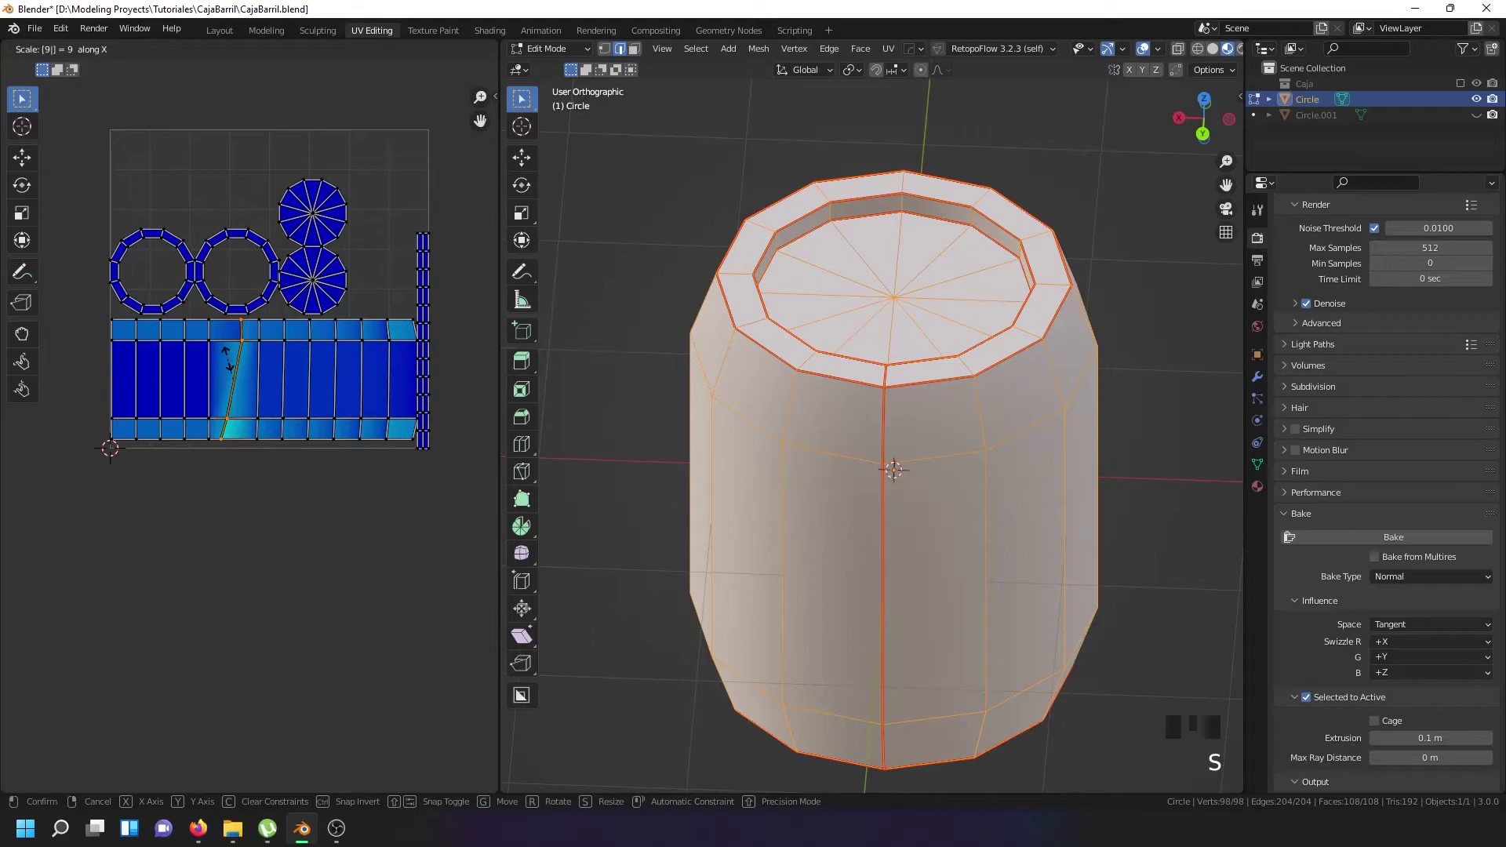
right_click(262, 360)
key("s")
right_click(283, 357)
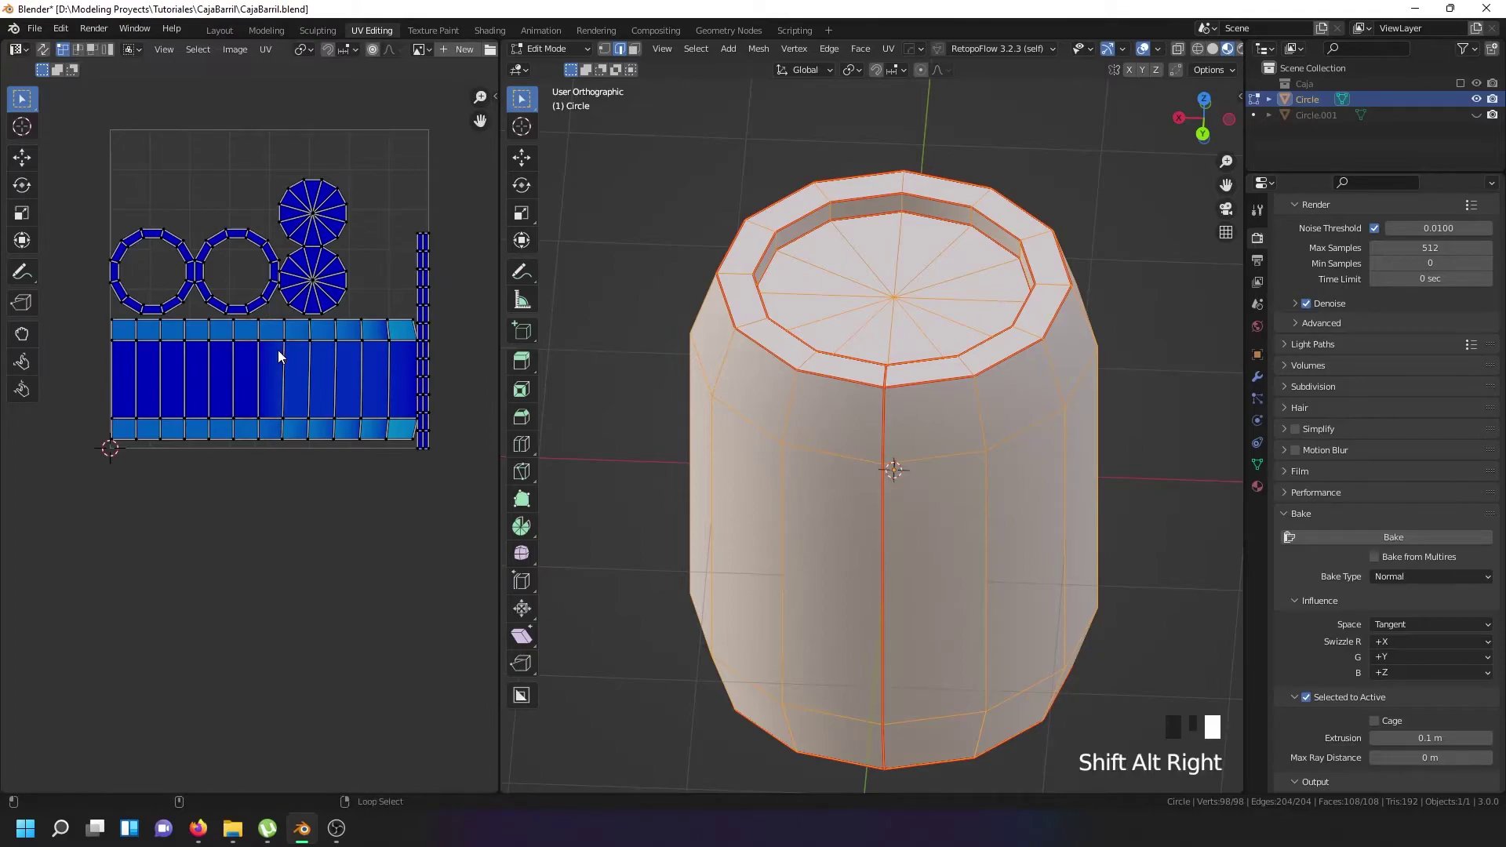
key("s")
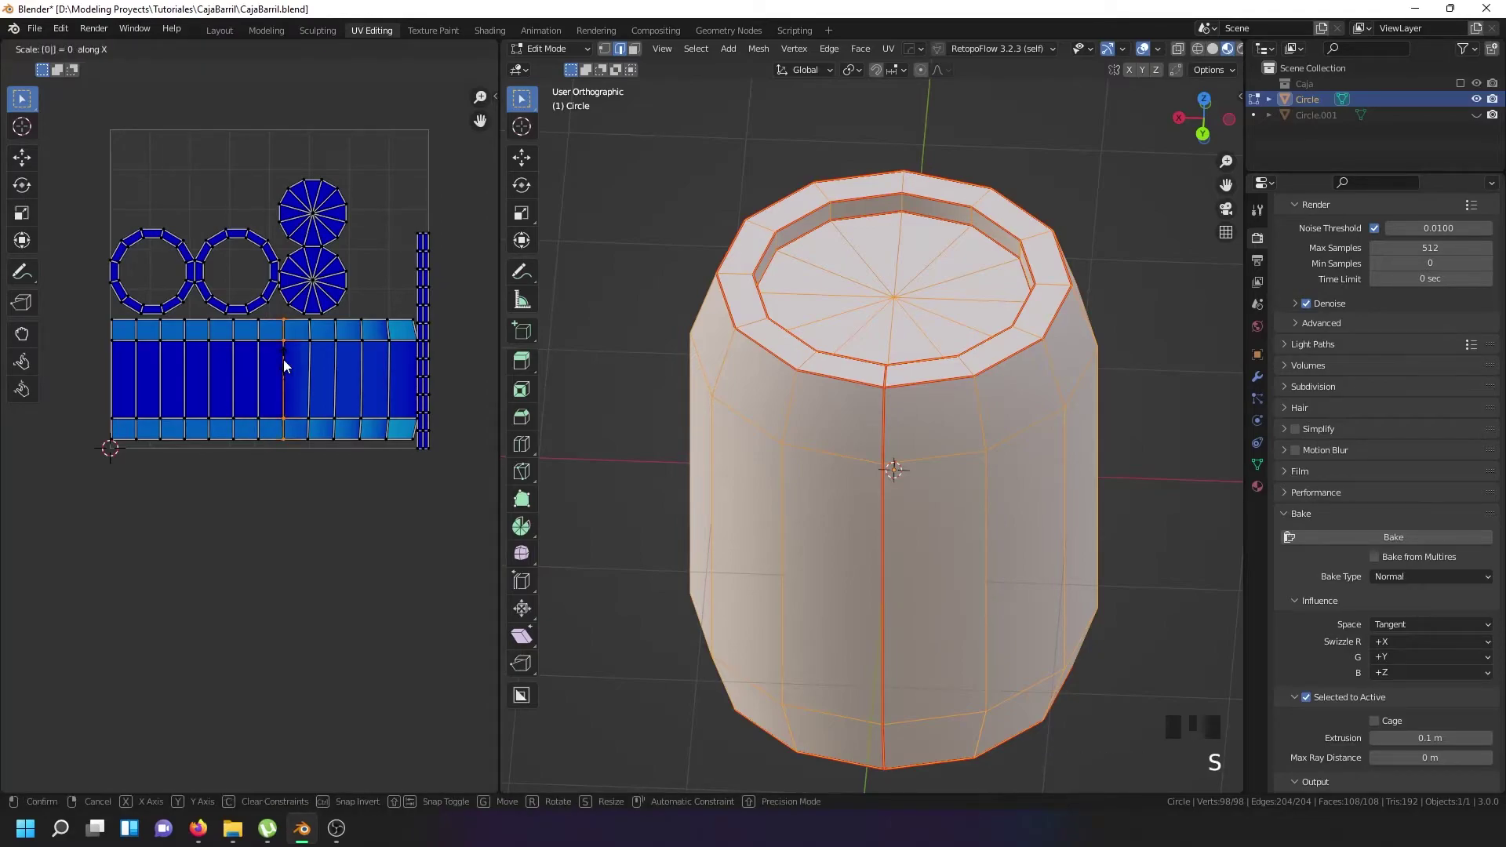
right_click(316, 366)
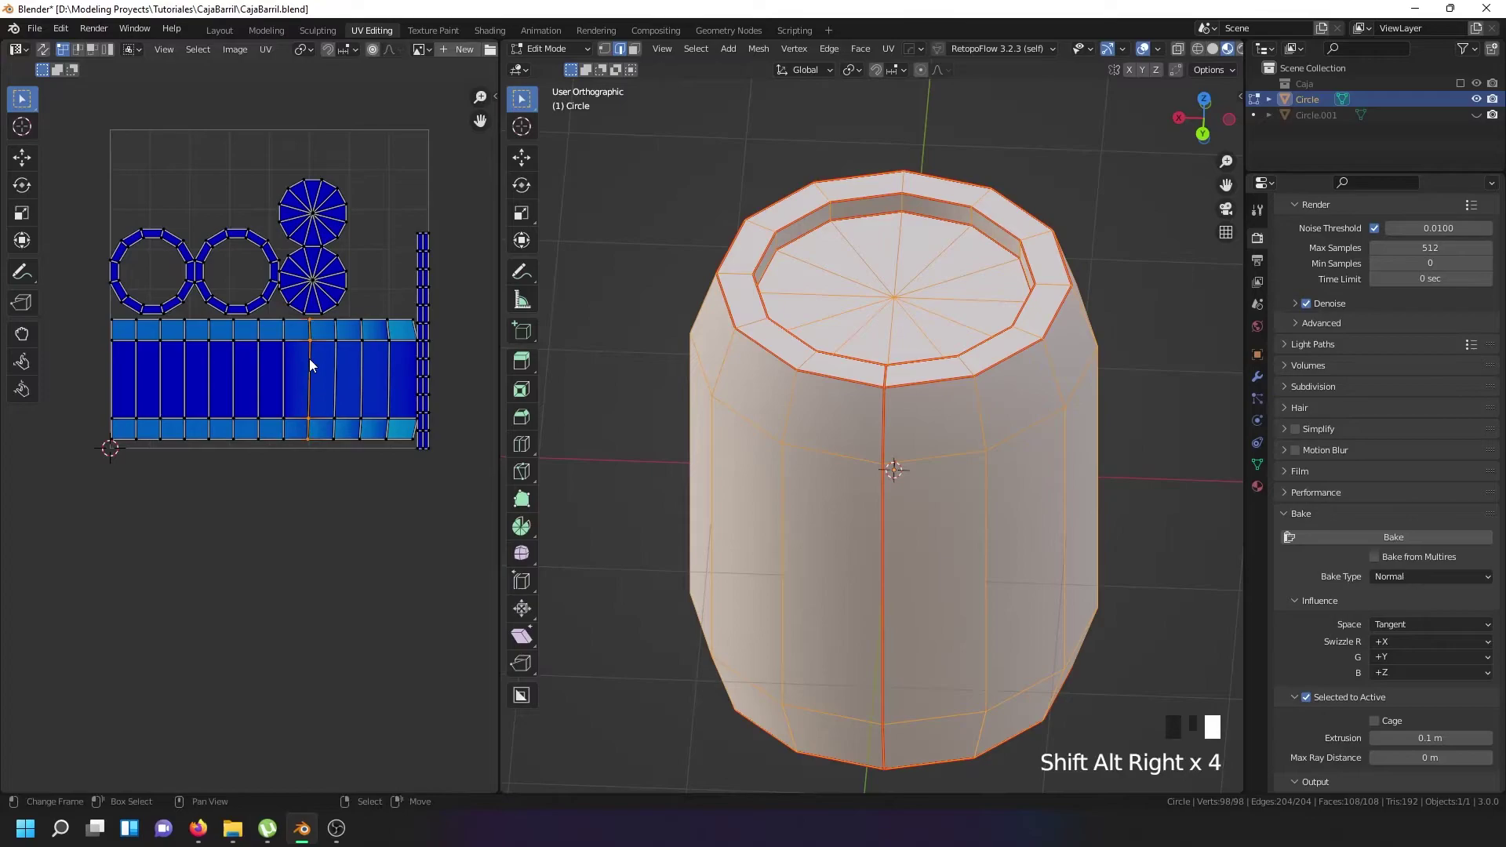
key("s")
right_click(332, 365)
key("s")
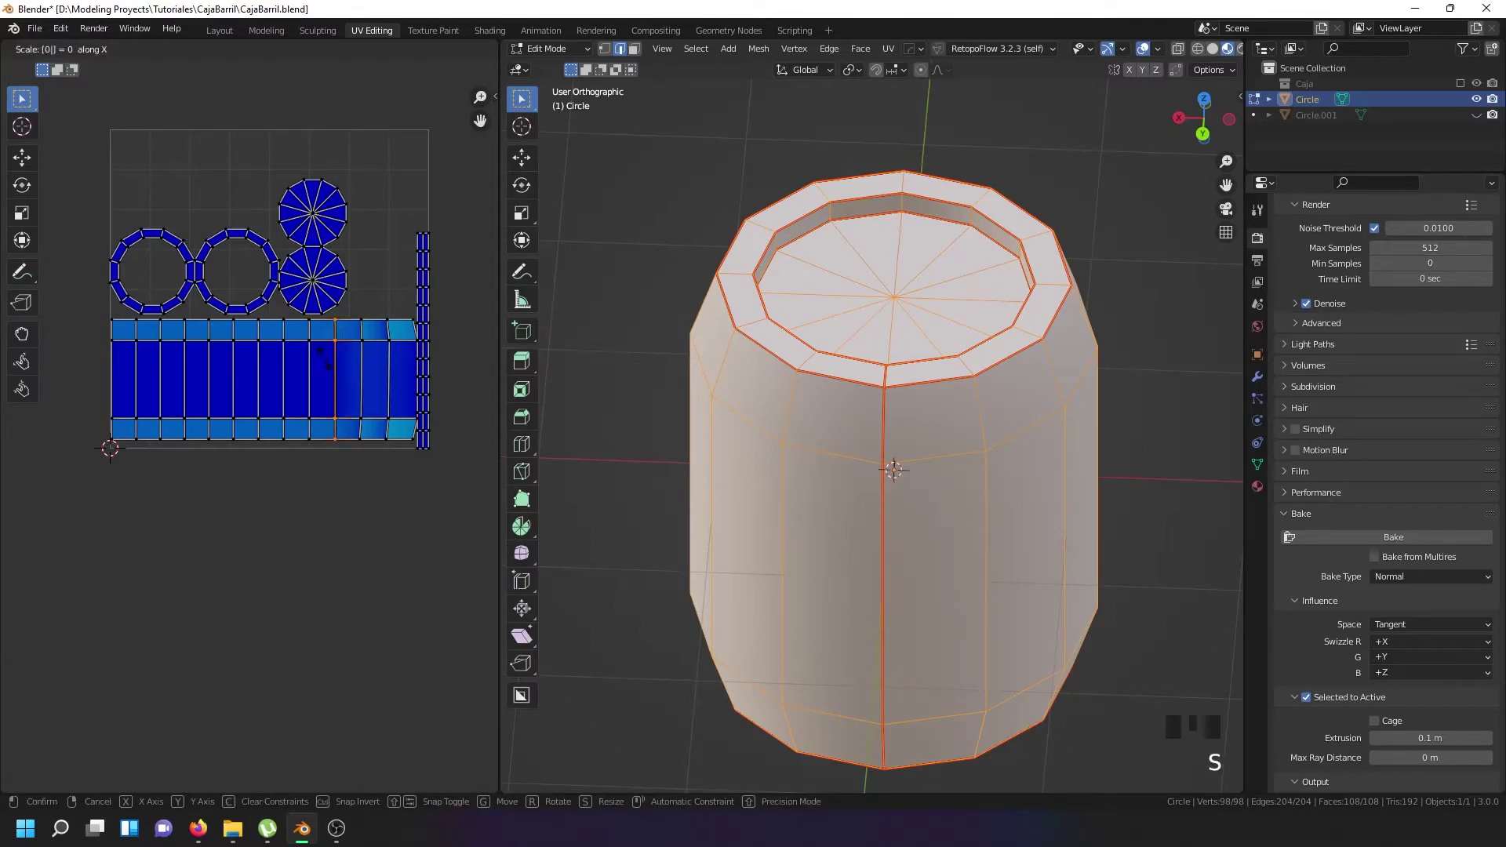
right_click(356, 359)
key("s")
right_click(396, 353)
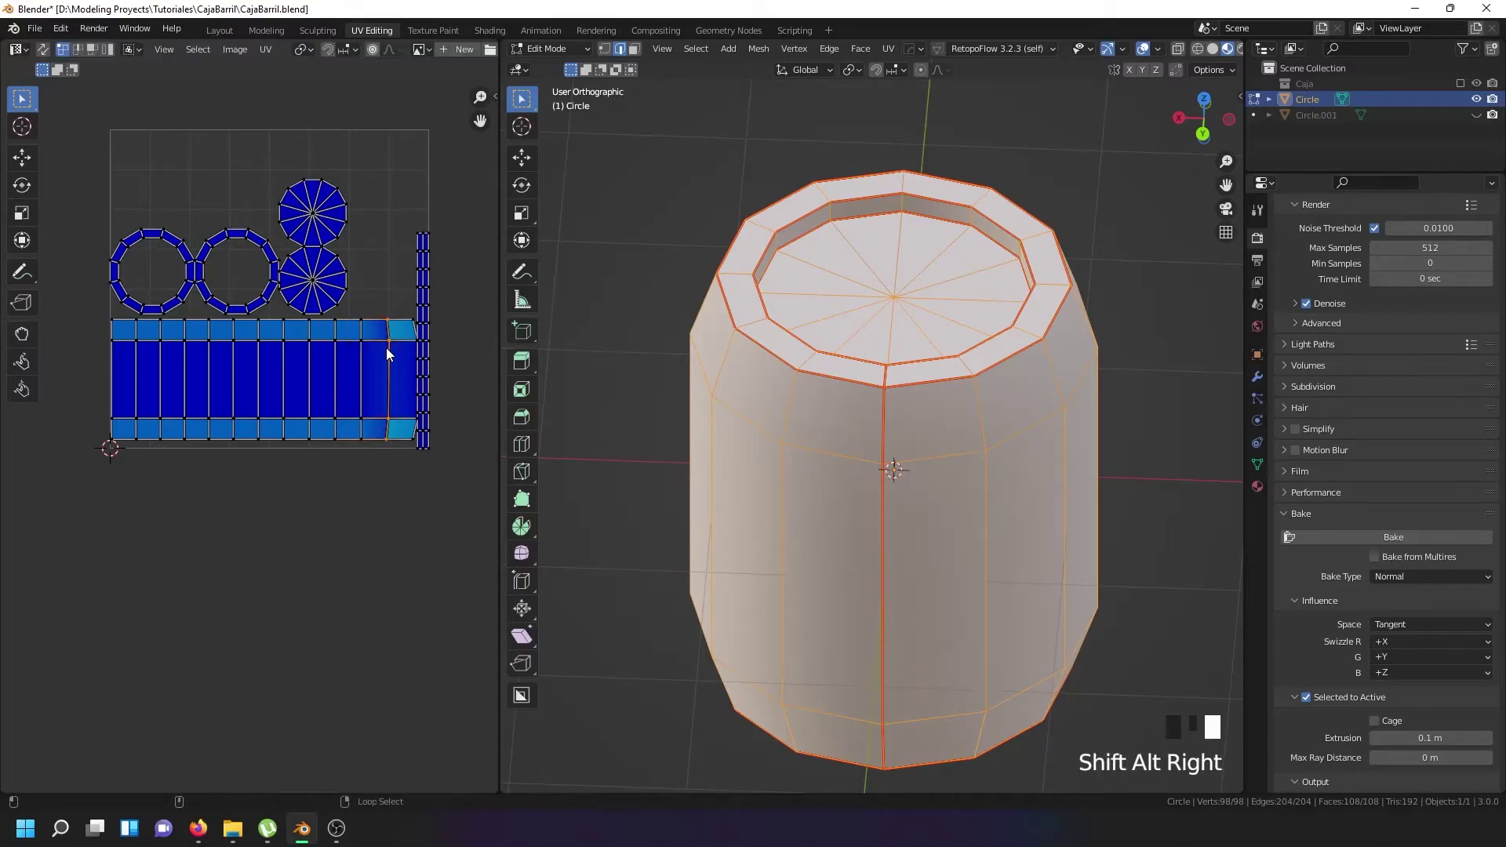
key("s")
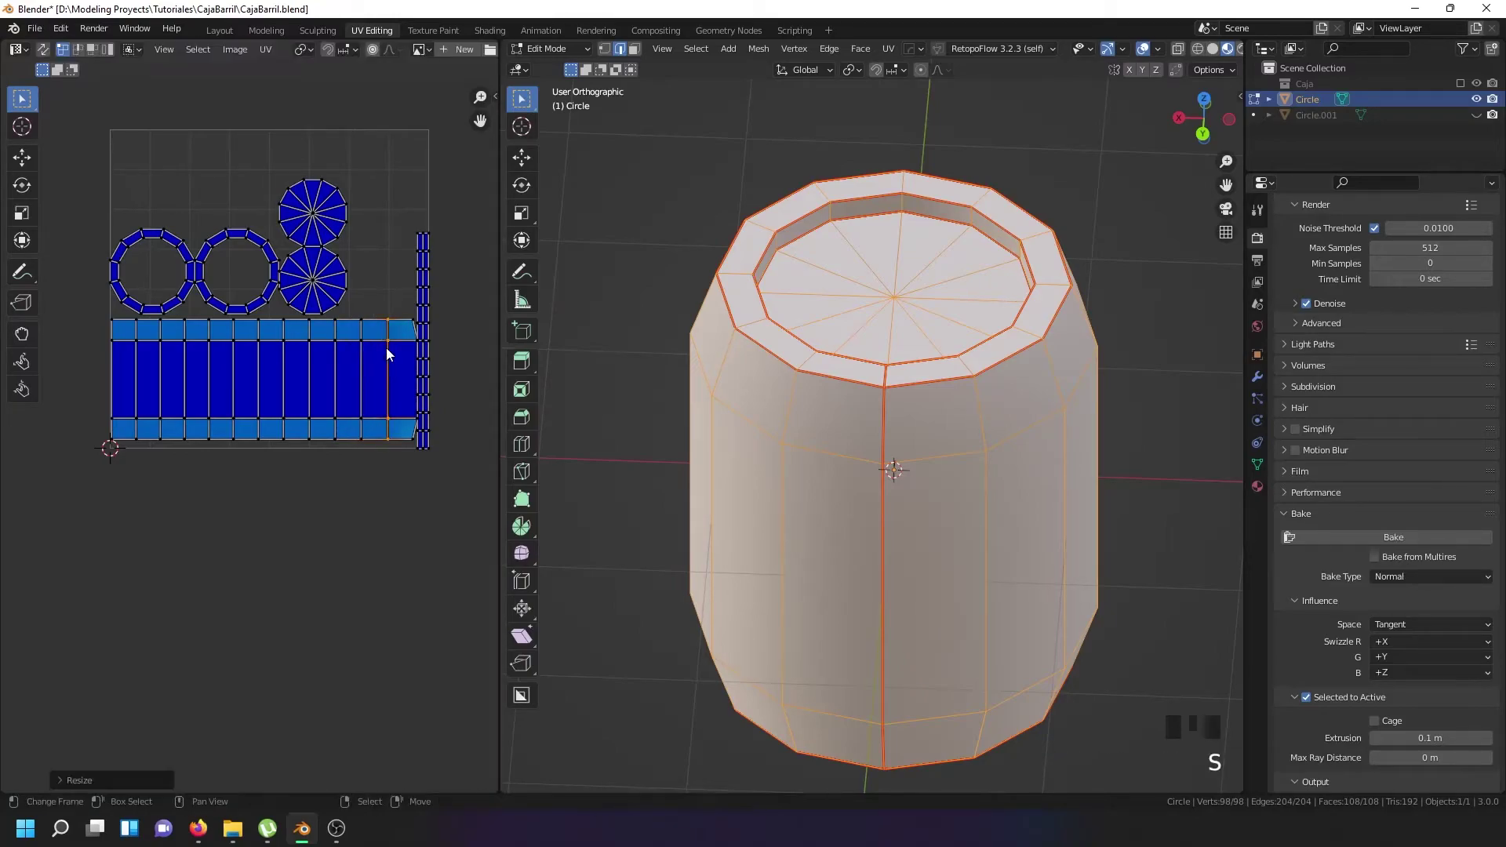
right_click(418, 331)
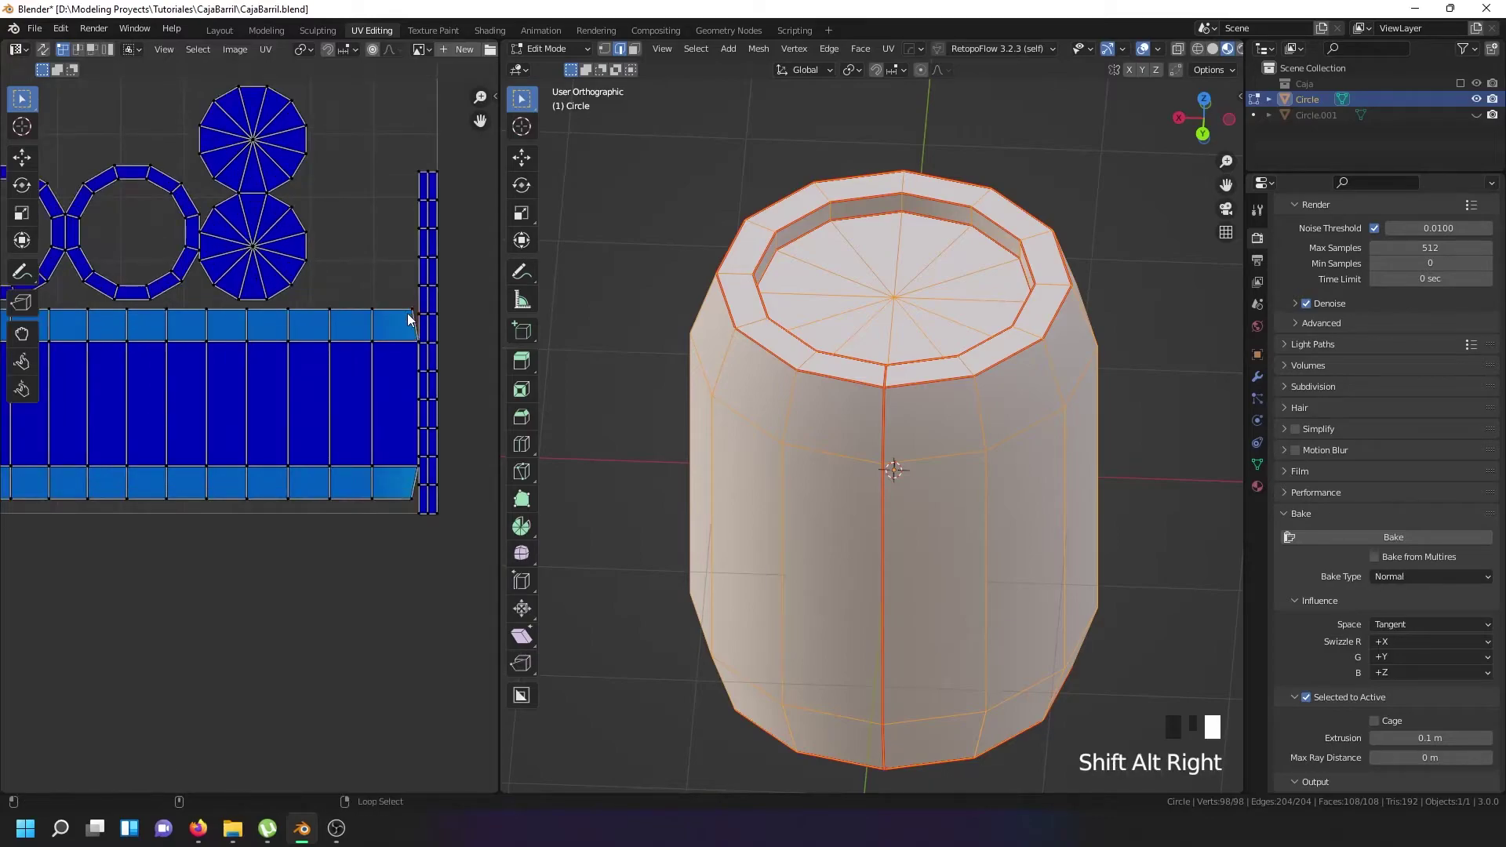
key("s")
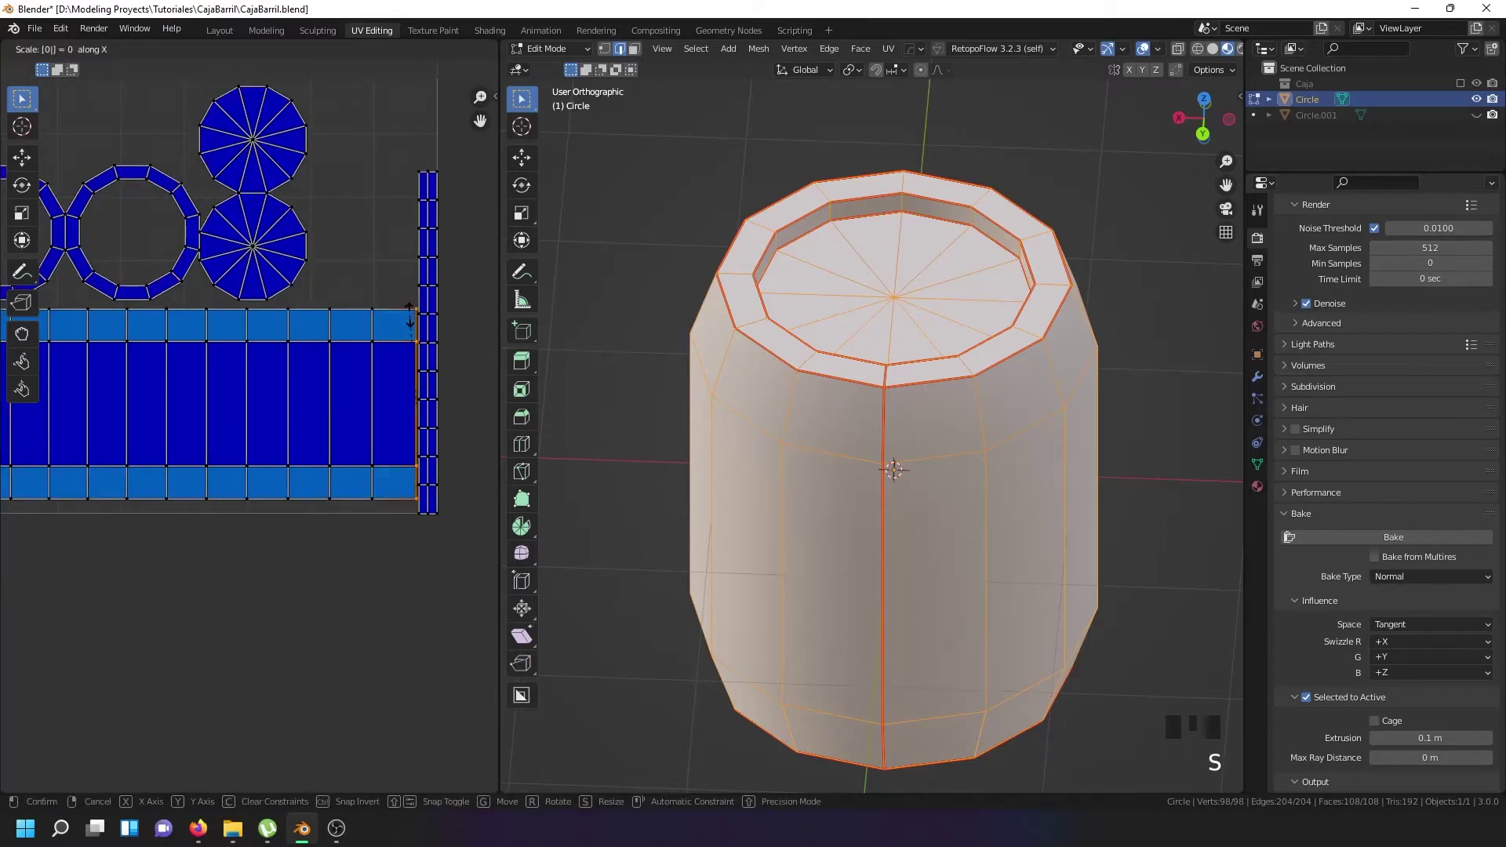
Line up the side strip's top UV row and move it into place.
left_click_drag(394, 316, 154, 452)
key("g")
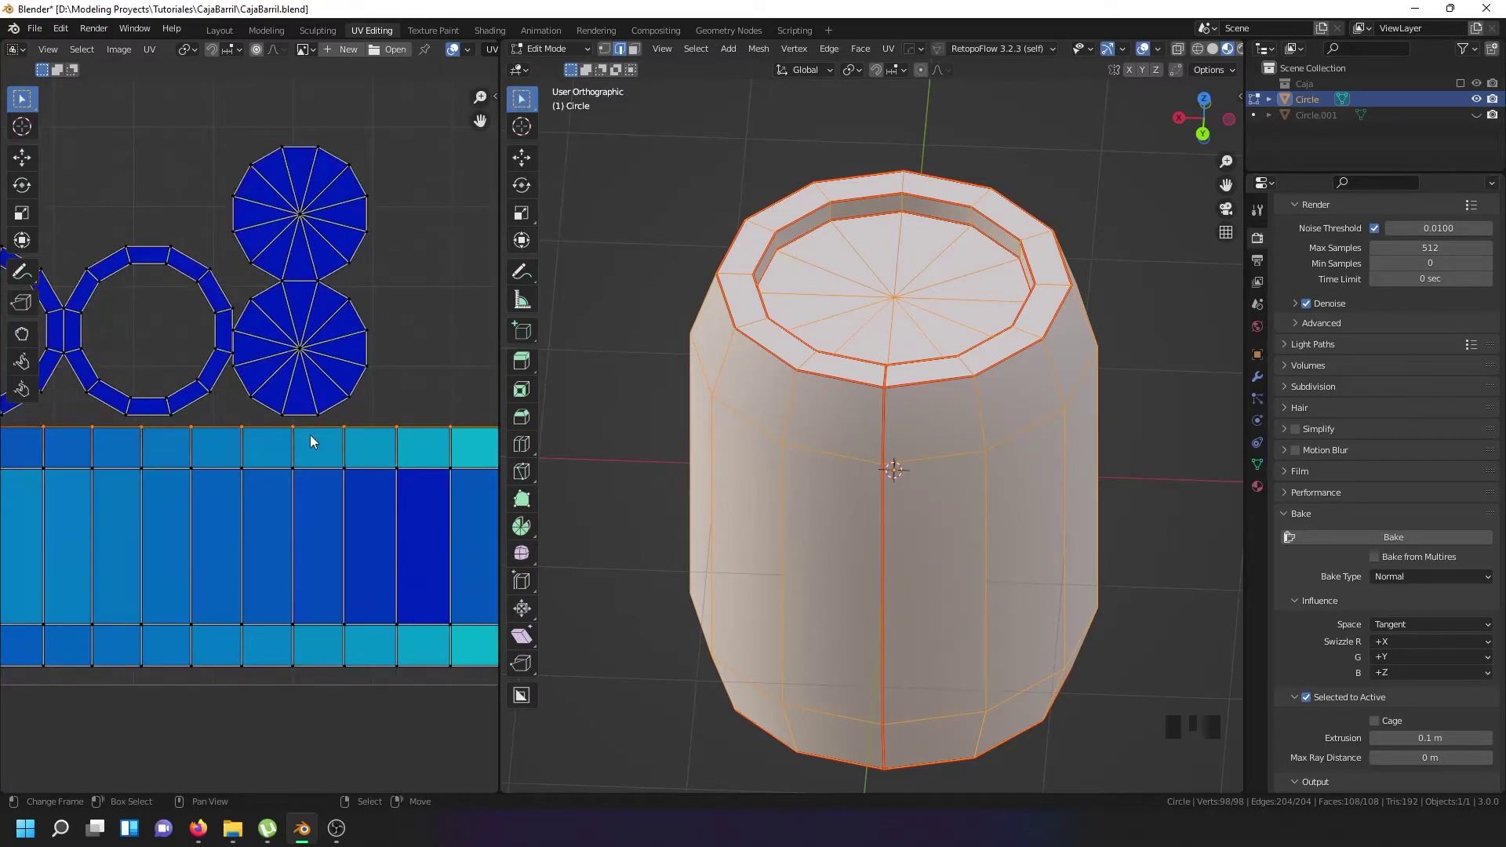
key("g")
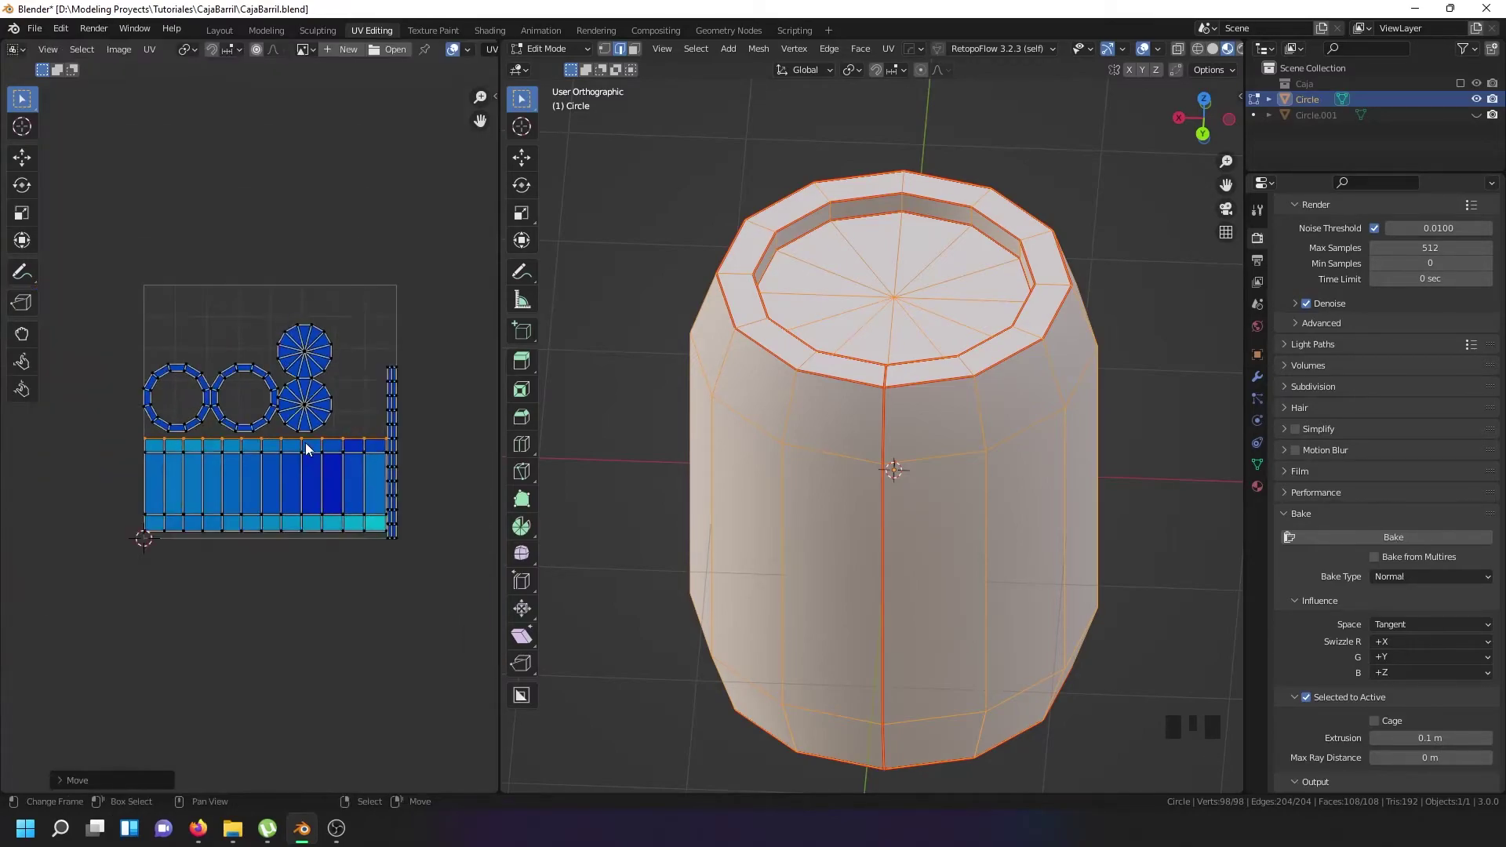
key("Tab")
key("Tab")
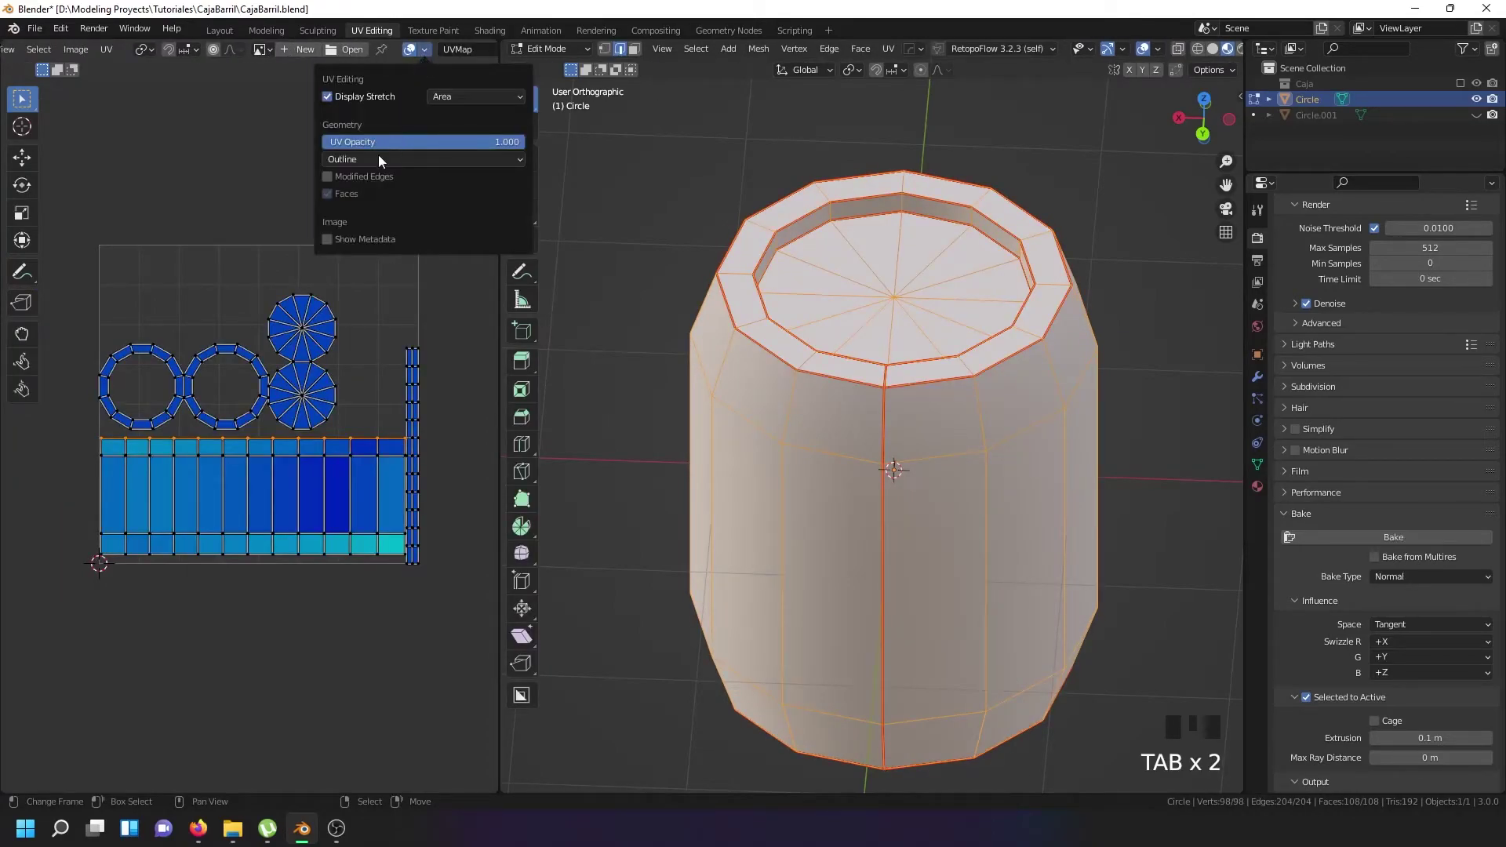
Turn off UV stretch colouring, select all islands and pack them inside the UV square.
key("a")
key("a")
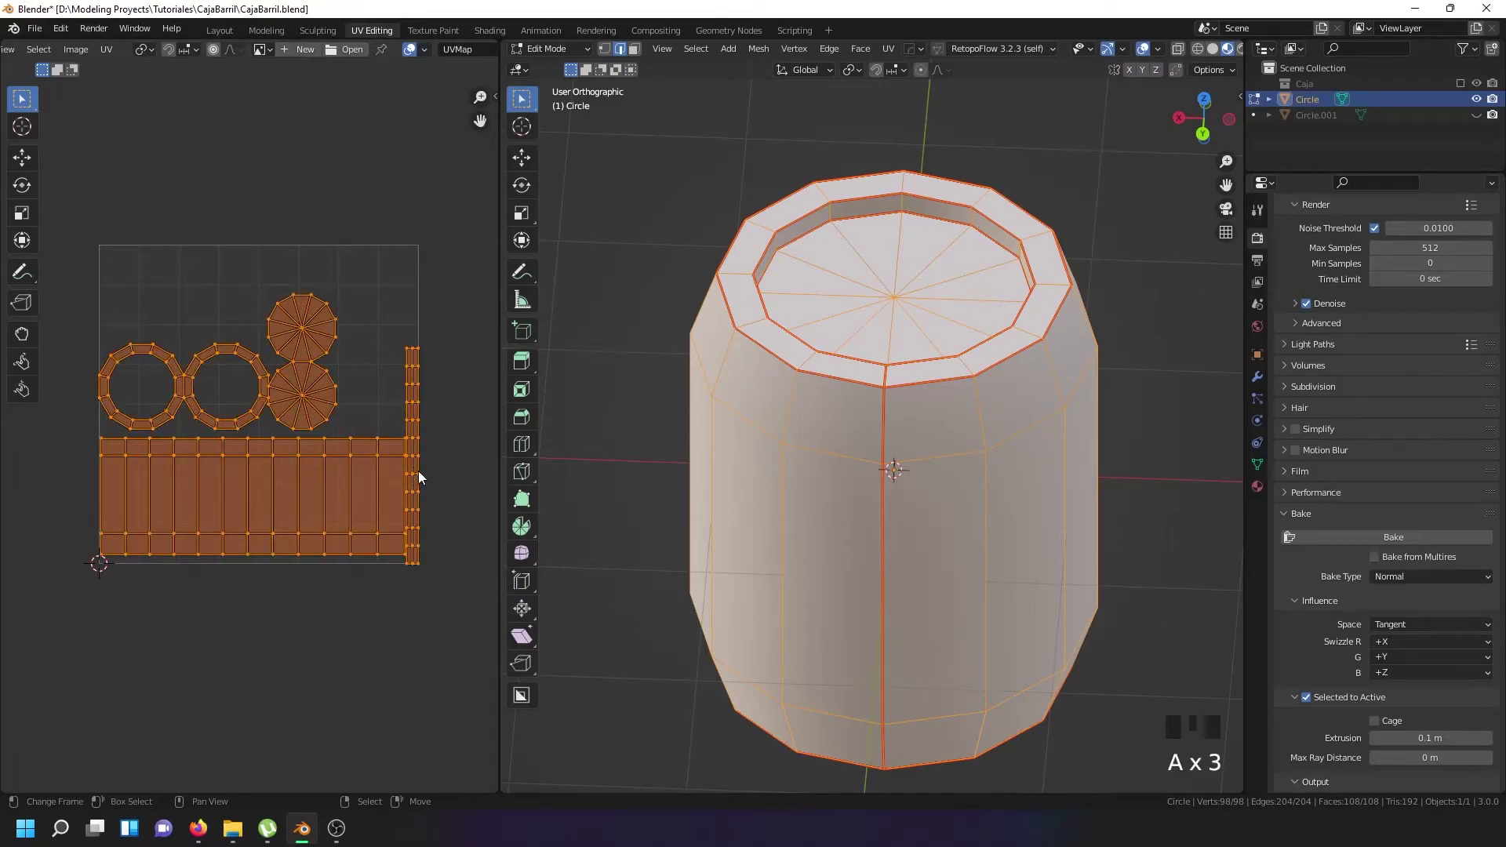
key("n")
left_click_drag(276, 384, 1139, 278)
key("Tab")
key("Tab")
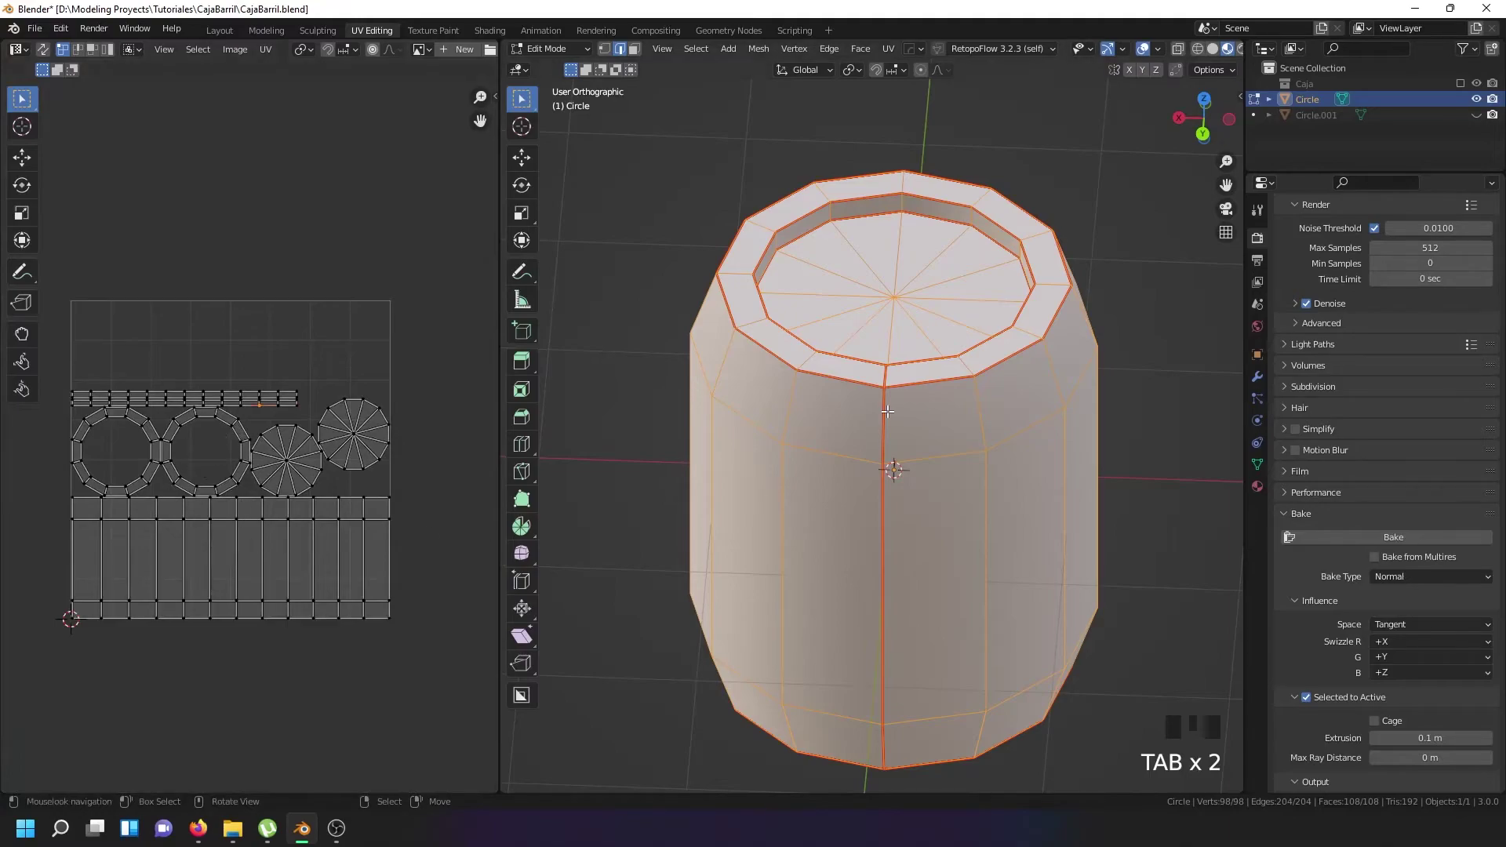
Return to object mode and give the barrel a new material with an Image Texture base colour.
key("Tab")
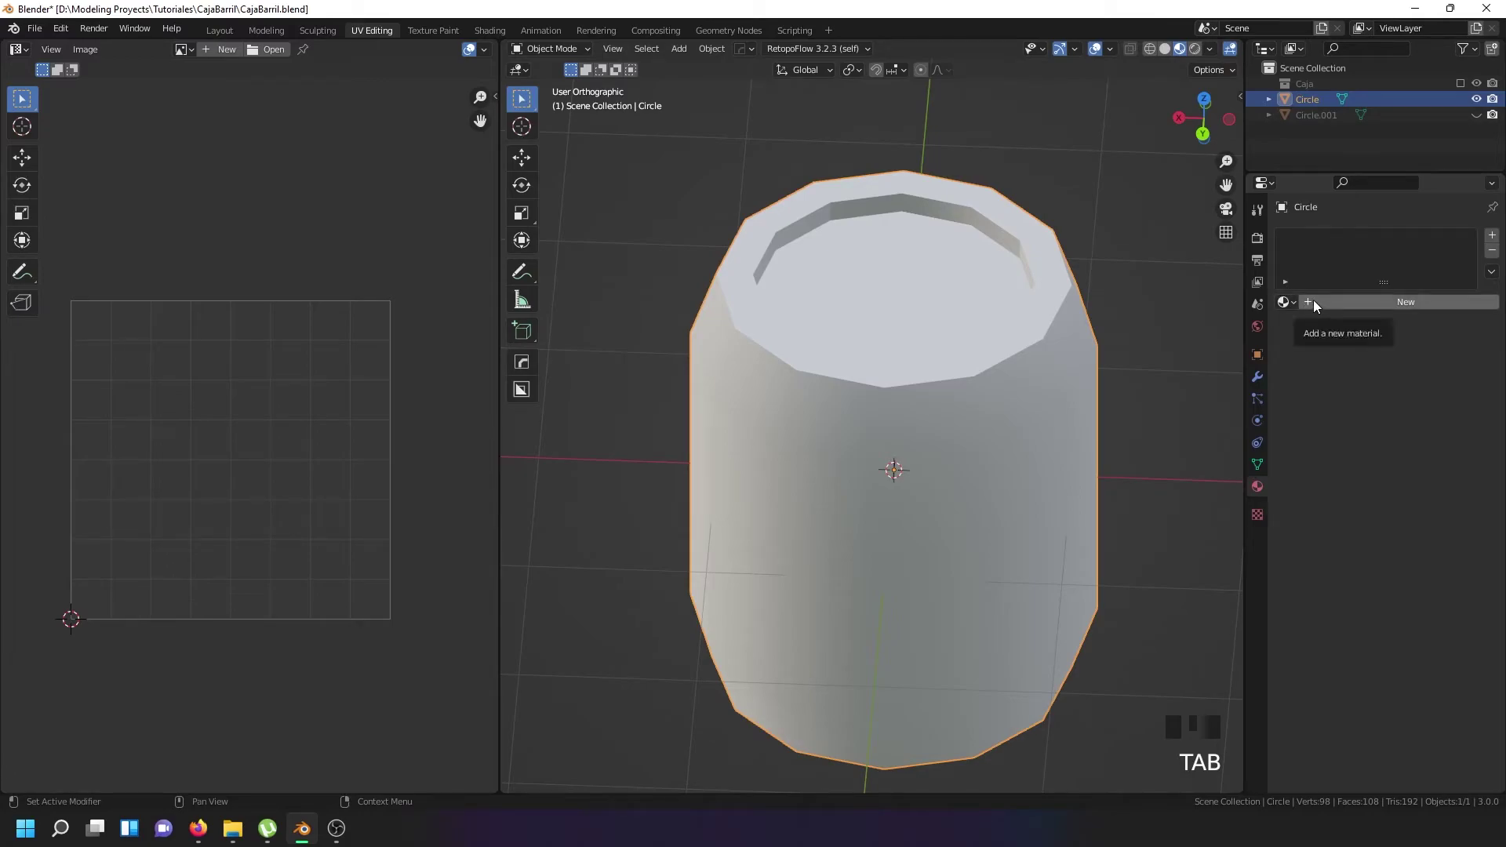
left_click_drag(1321, 307, 1096, 548)
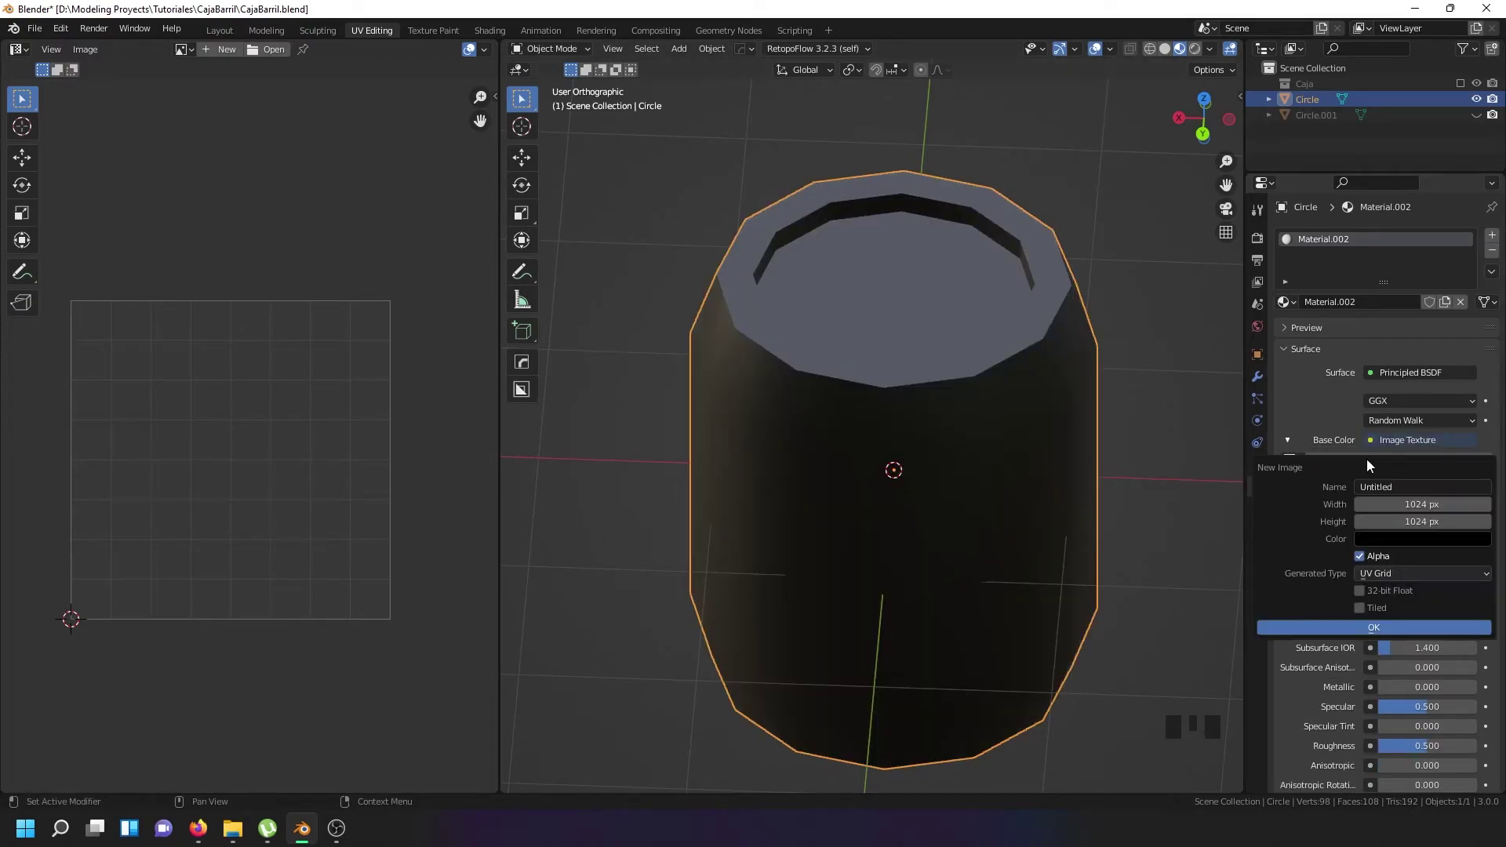
Create the new UV Grid checker image and inspect it across the barrel from several angles.
left_click(1382, 590)
left_click(1366, 627)
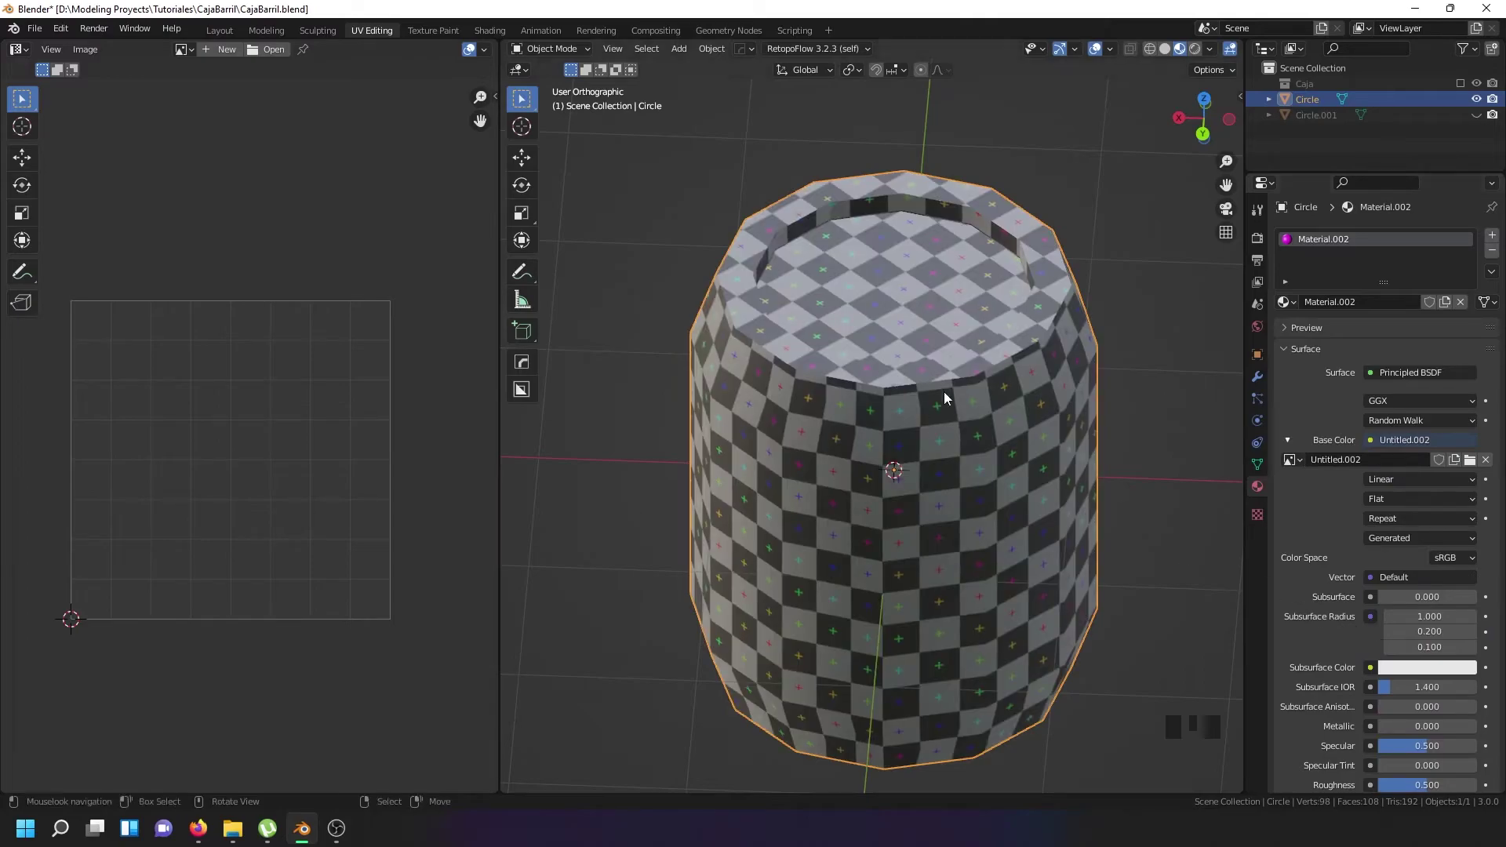
scroll("down", 3)
scroll("up", 3)
left_click_drag(962, 406, 862, 425)
scroll("up", 3)
left_click_drag(891, 384, 889, 476)
scroll("up", 3)
right_click(803, 471)
left_click_drag(844, 461, 885, 441)
scroll("down", 3)
left_click_drag(901, 375, 696, 344)
Orbit around the checkered barrel, toggling edit mode, to check the texture for distortion.
key("Tab")
left_click_drag(899, 374, 1135, 330)
key("Tab")
scroll("up", 3)
left_click_drag(932, 281, 1031, 437)
scroll("down", 3)
left_click_drag(1033, 389, 999, 368)
scroll("up", 3)
left_click_drag(1003, 473, 788, 256)
scroll("down", 3)
scroll("up", 3)
scroll("down", 3)
key("Tab")
left_click_drag(954, 368, 957, 324)
key("Tab")
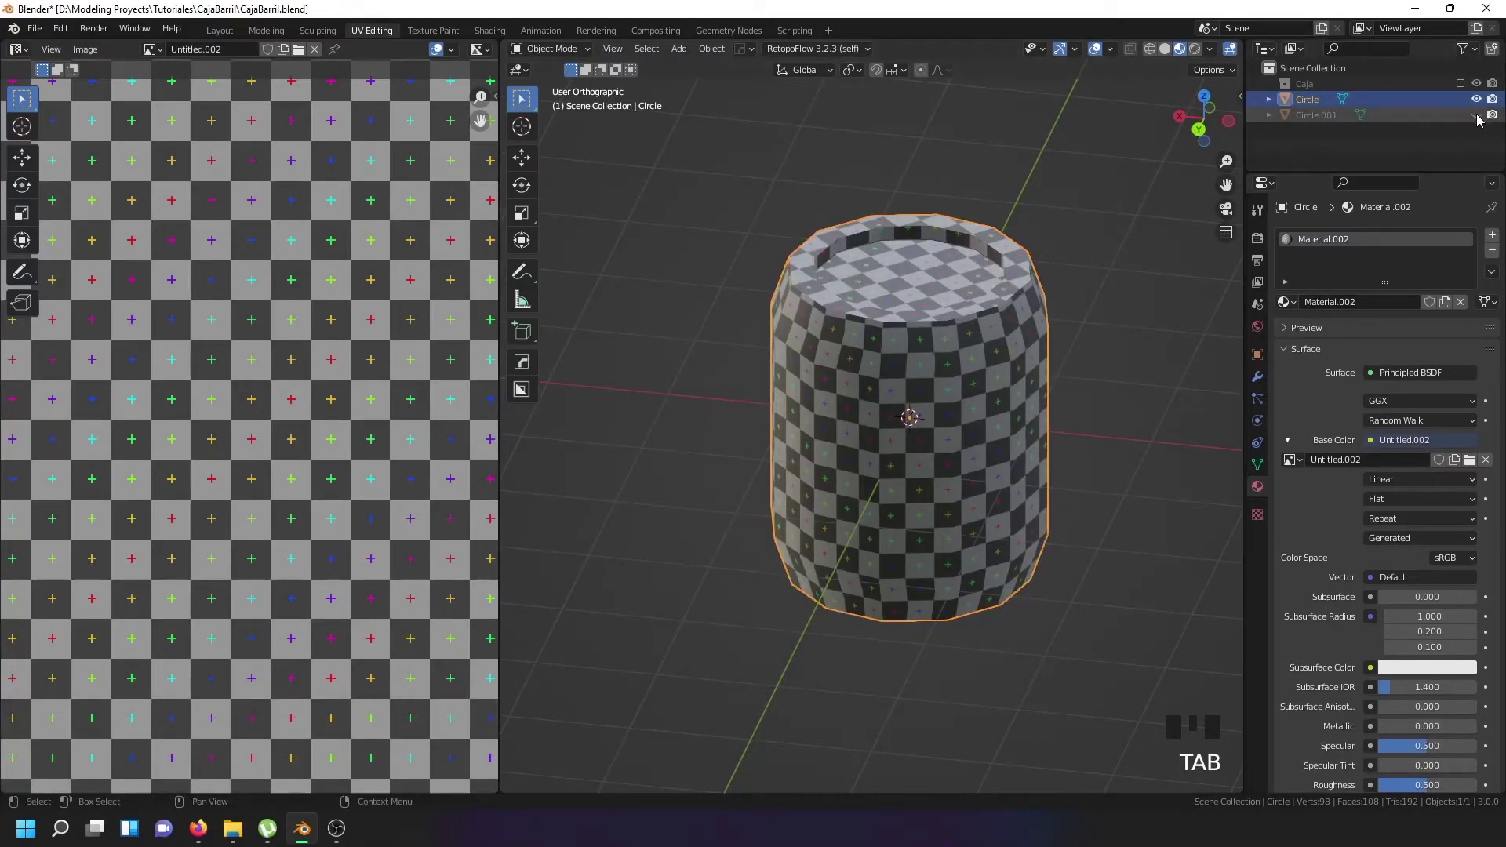
Unhide the high-poly barrel Circle.001 in the Outliner and select it.
left_click(1484, 121)
right_click(961, 377)
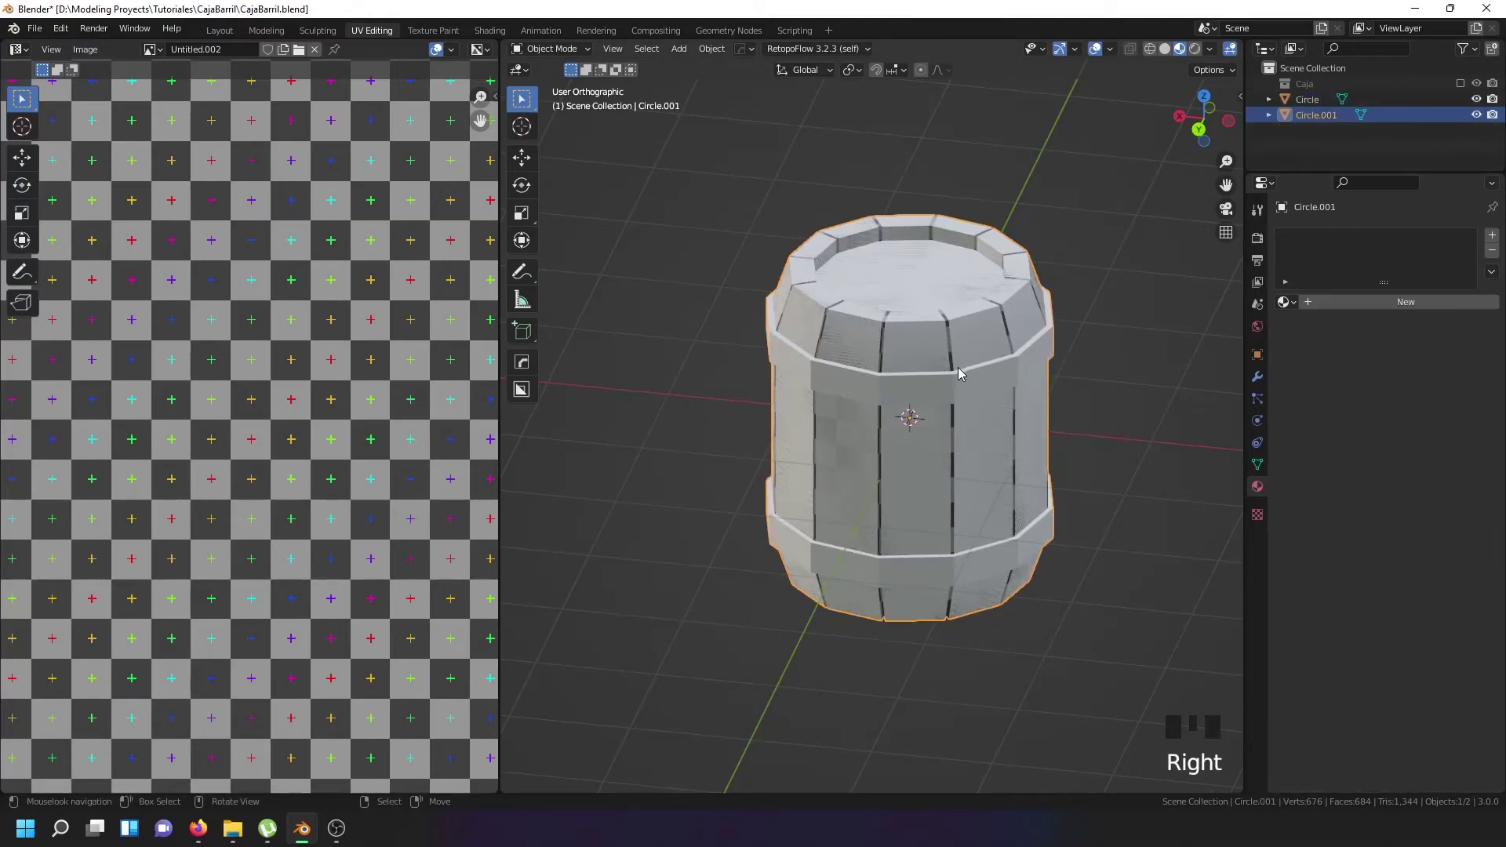
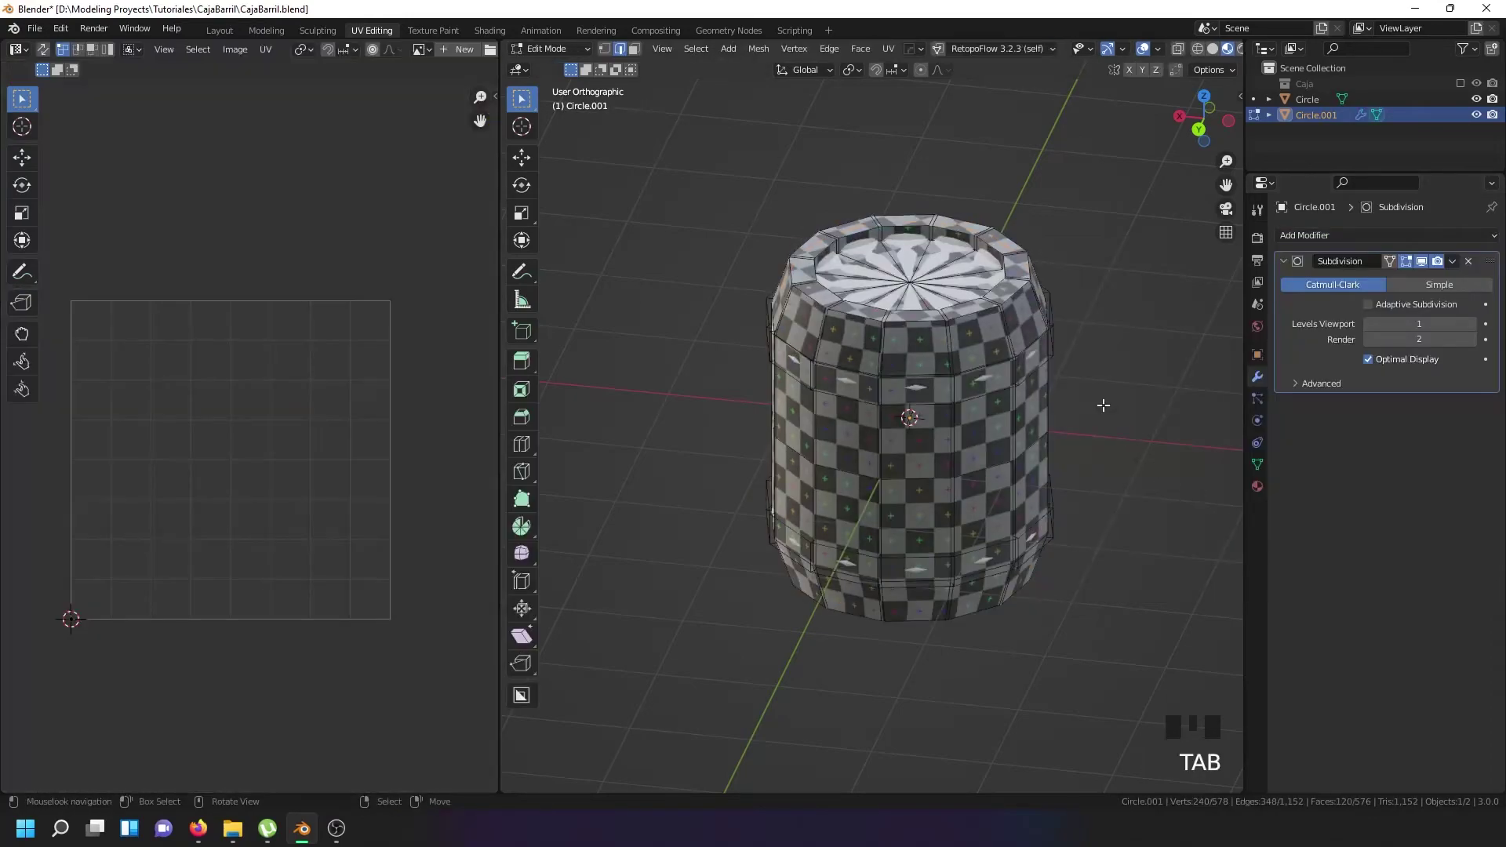
Crease every edge of the high-poly barrel to 1.0 in Edit Mode, then reselect it in object mode.
key("a")
key("a")
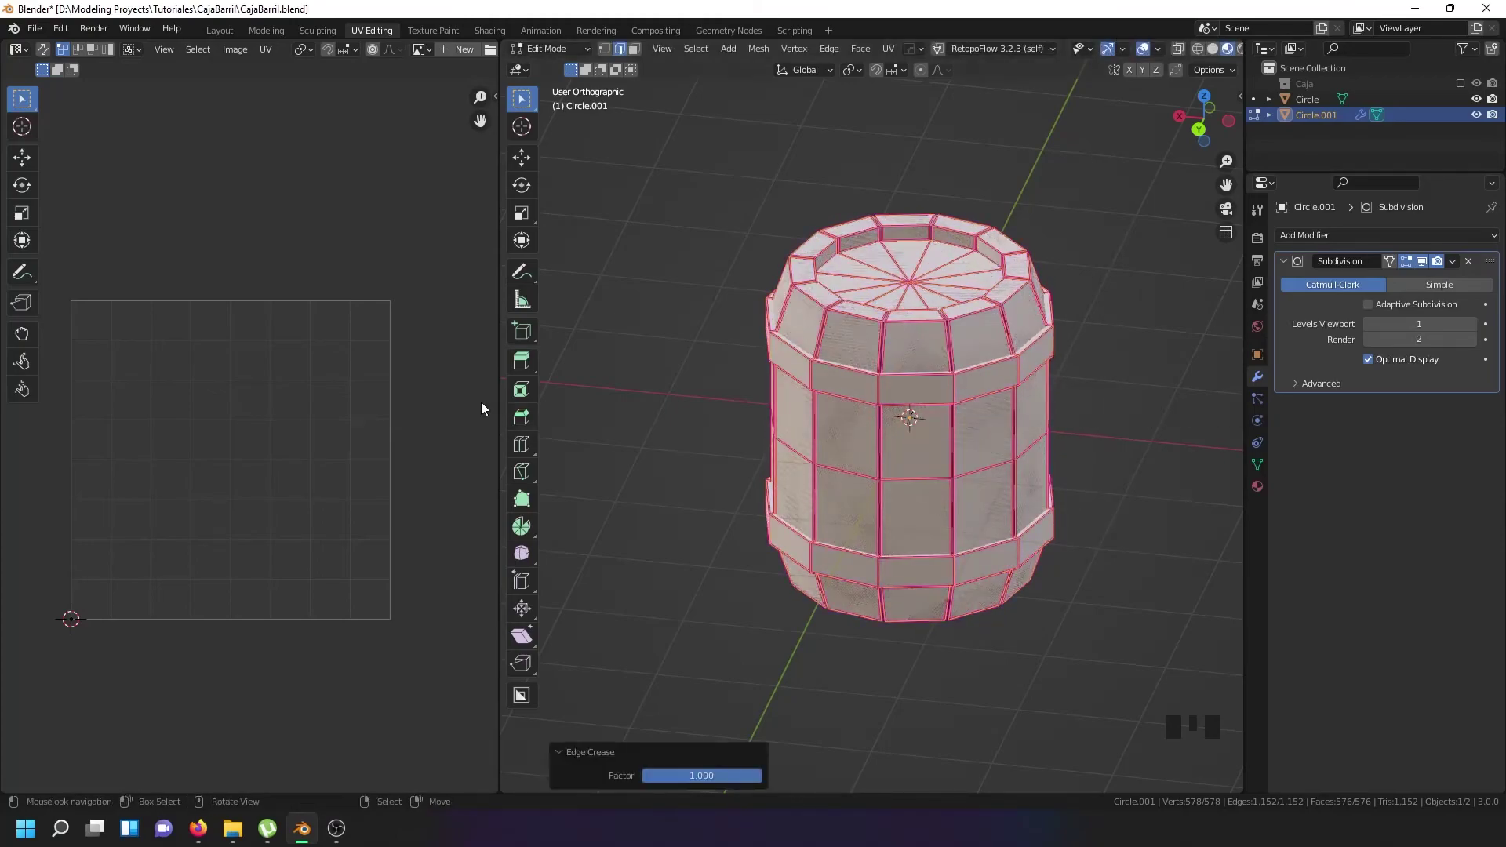
key("Tab")
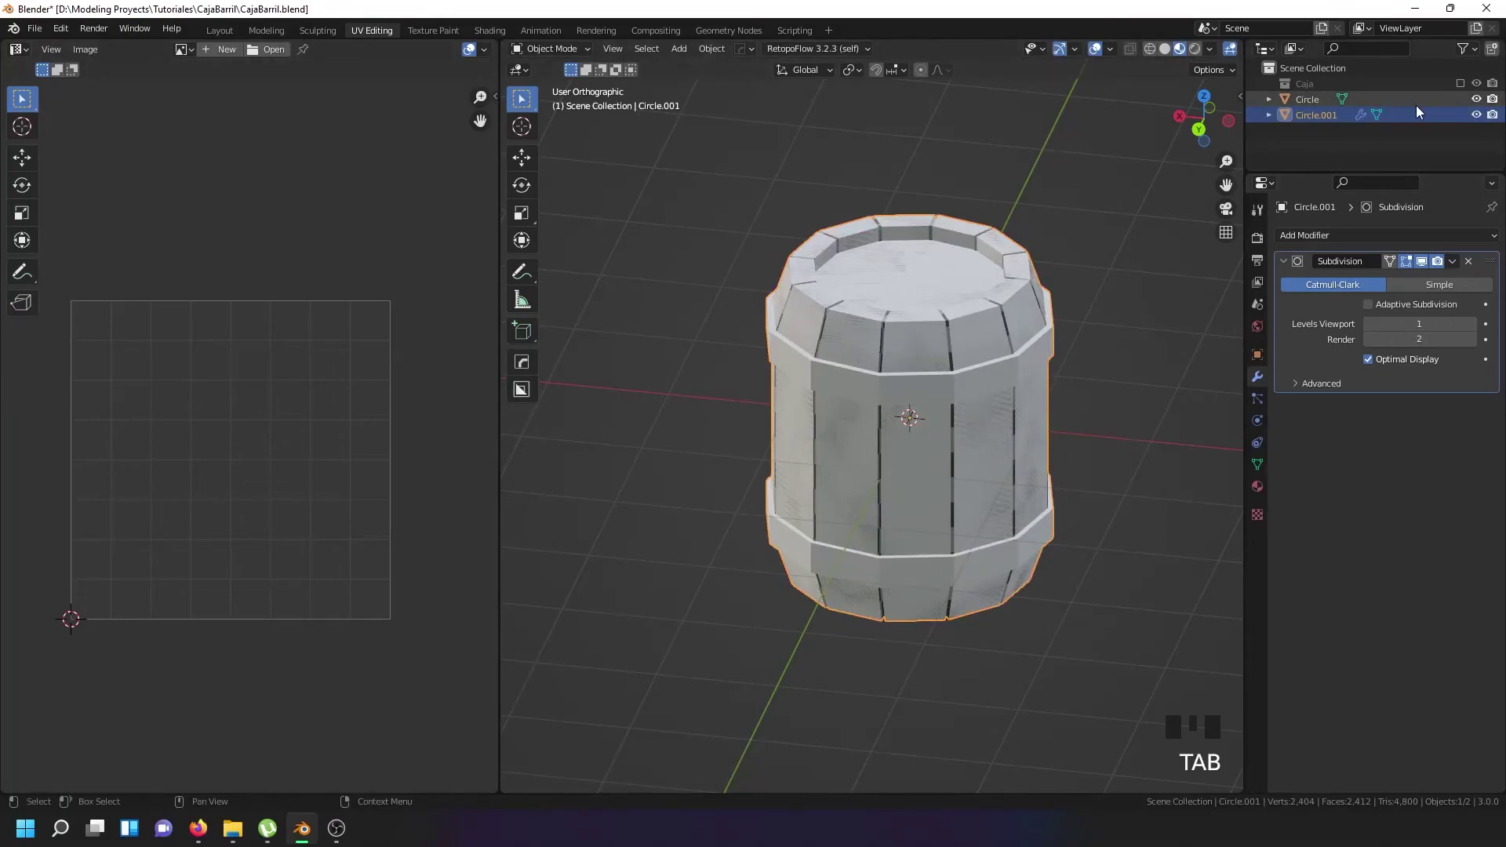
right_click(893, 286)
right_click(862, 334)
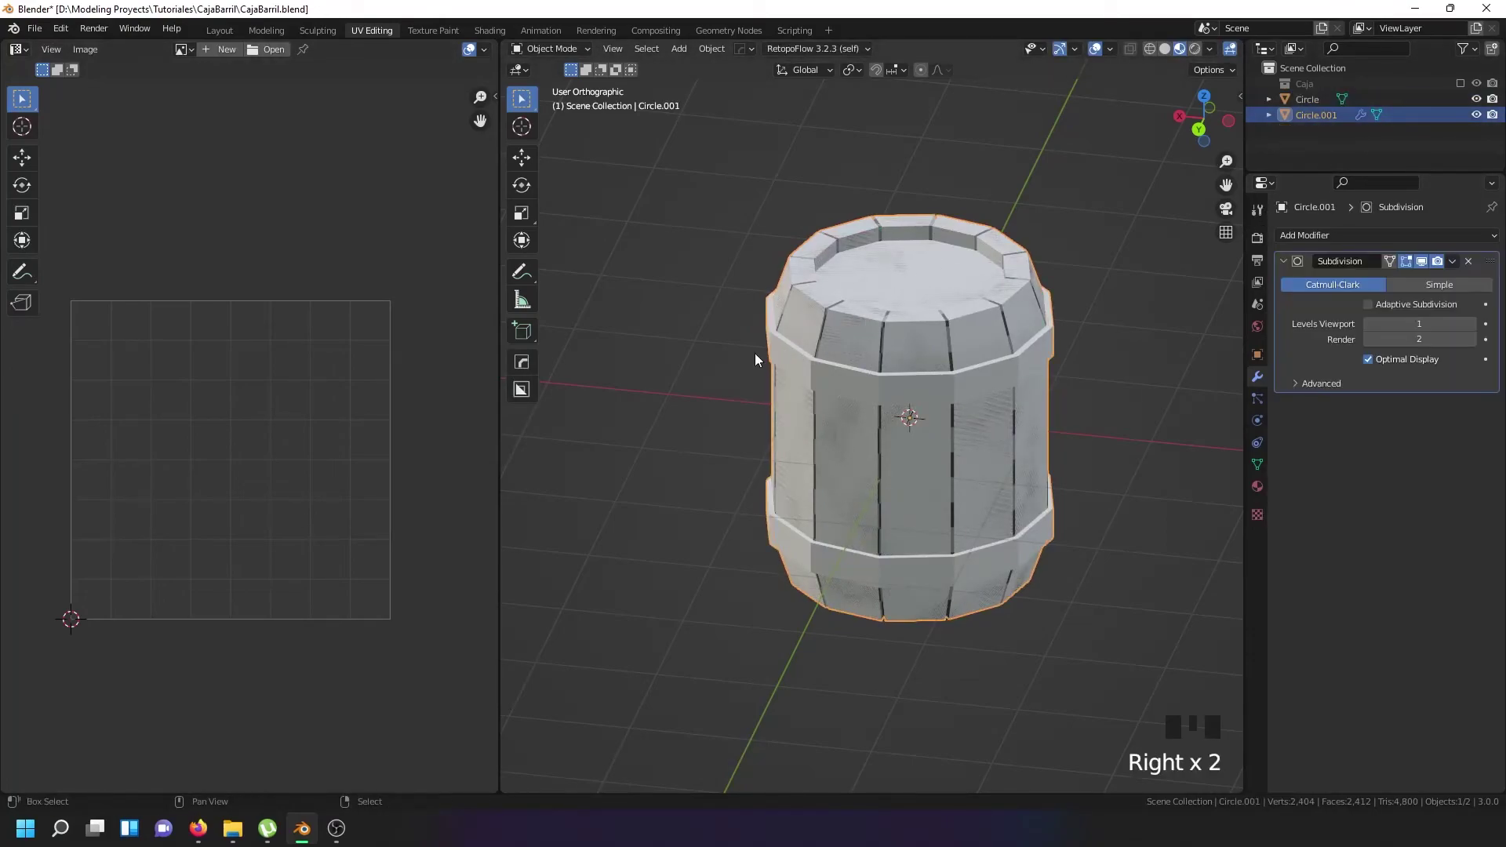
Add the low-poly barrel as active, bake the normal map Selected to Active, and view the result.
right_click(799, 343)
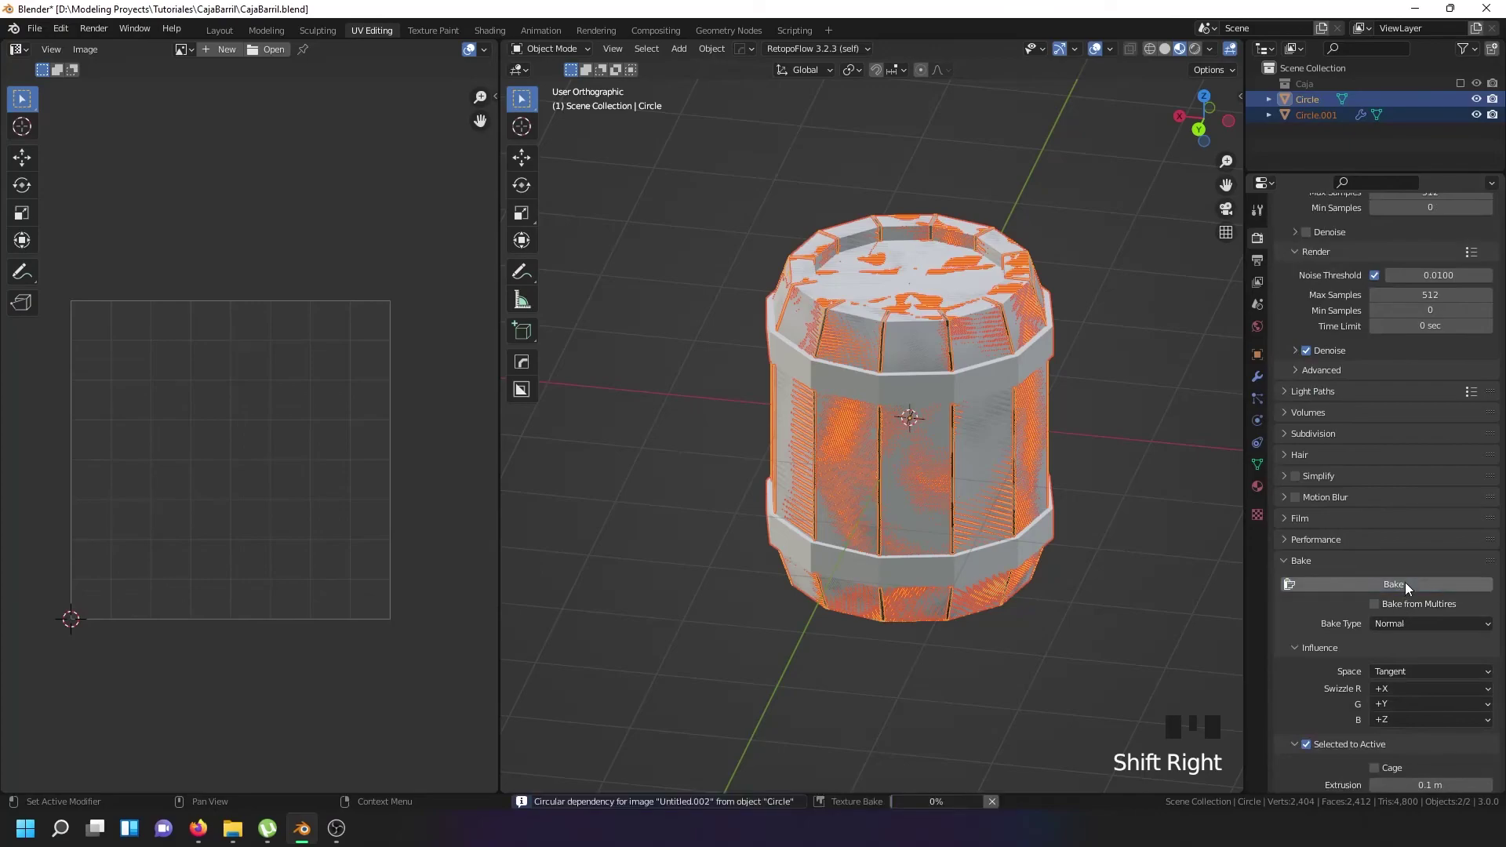
left_click(1409, 589)
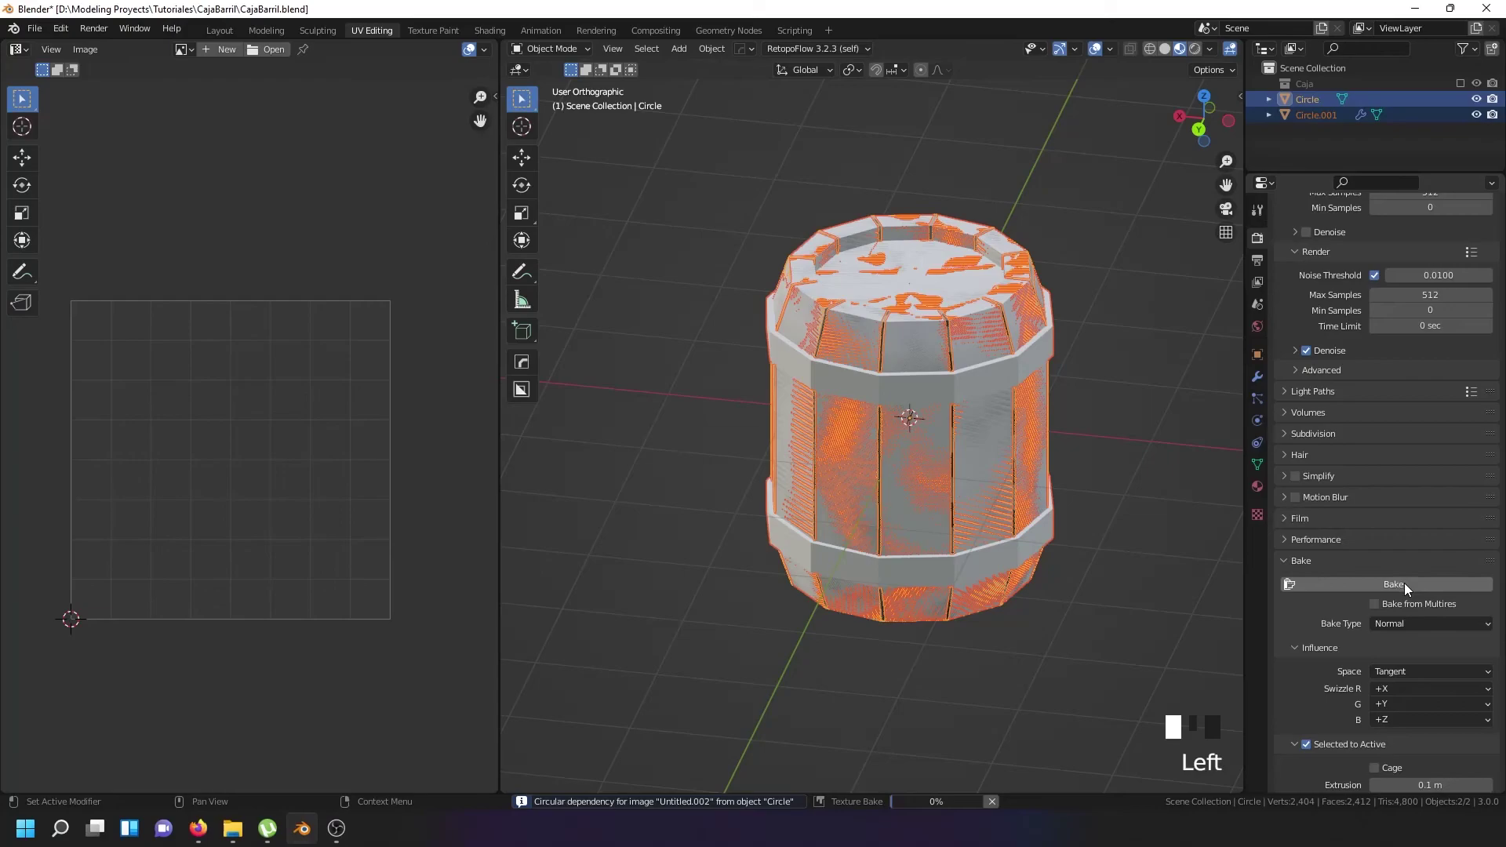
key("Tab")
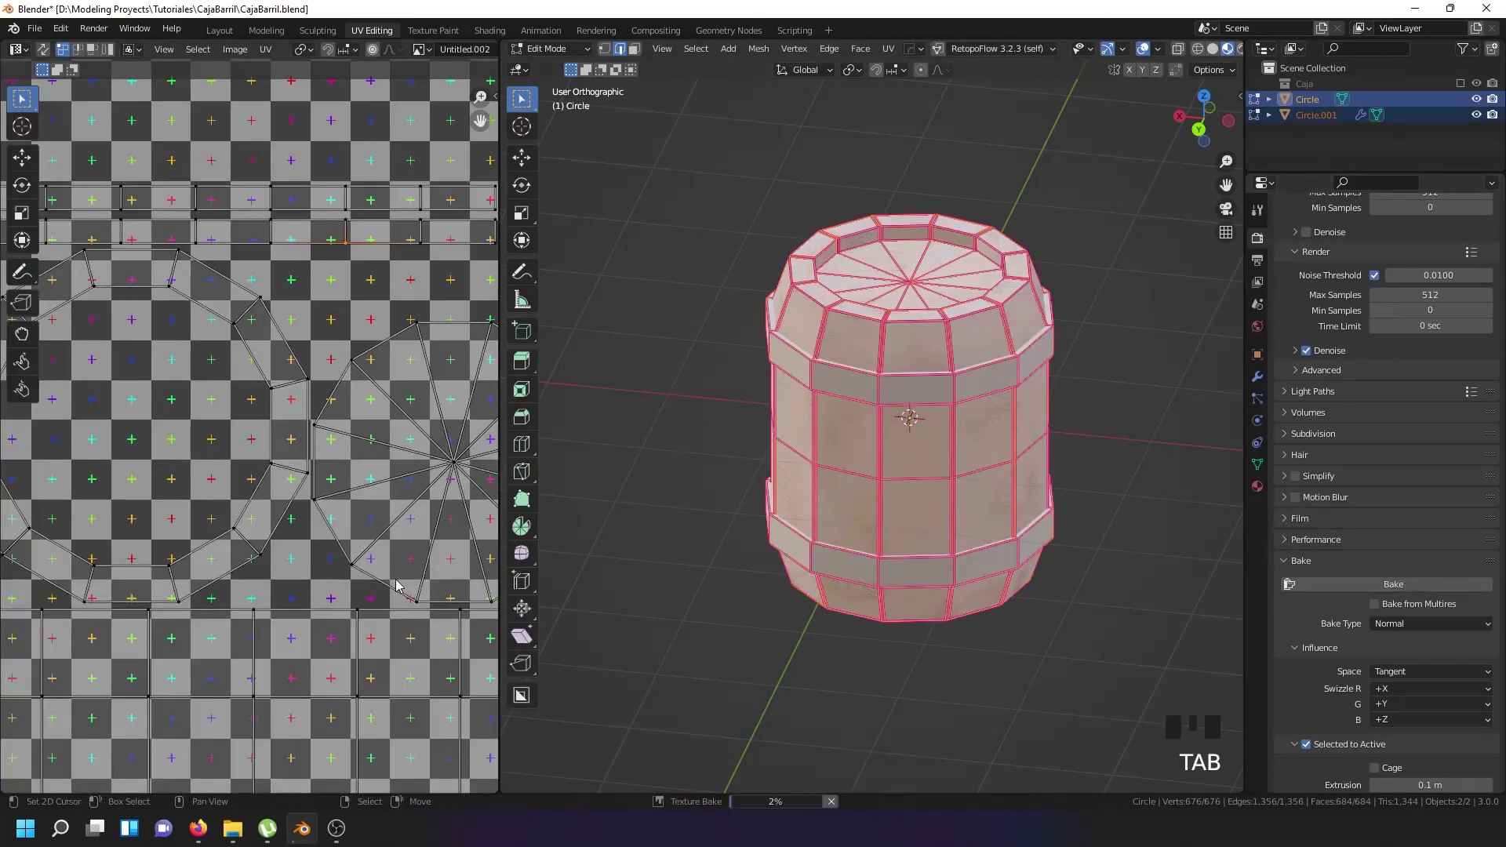
scroll("up", 3)
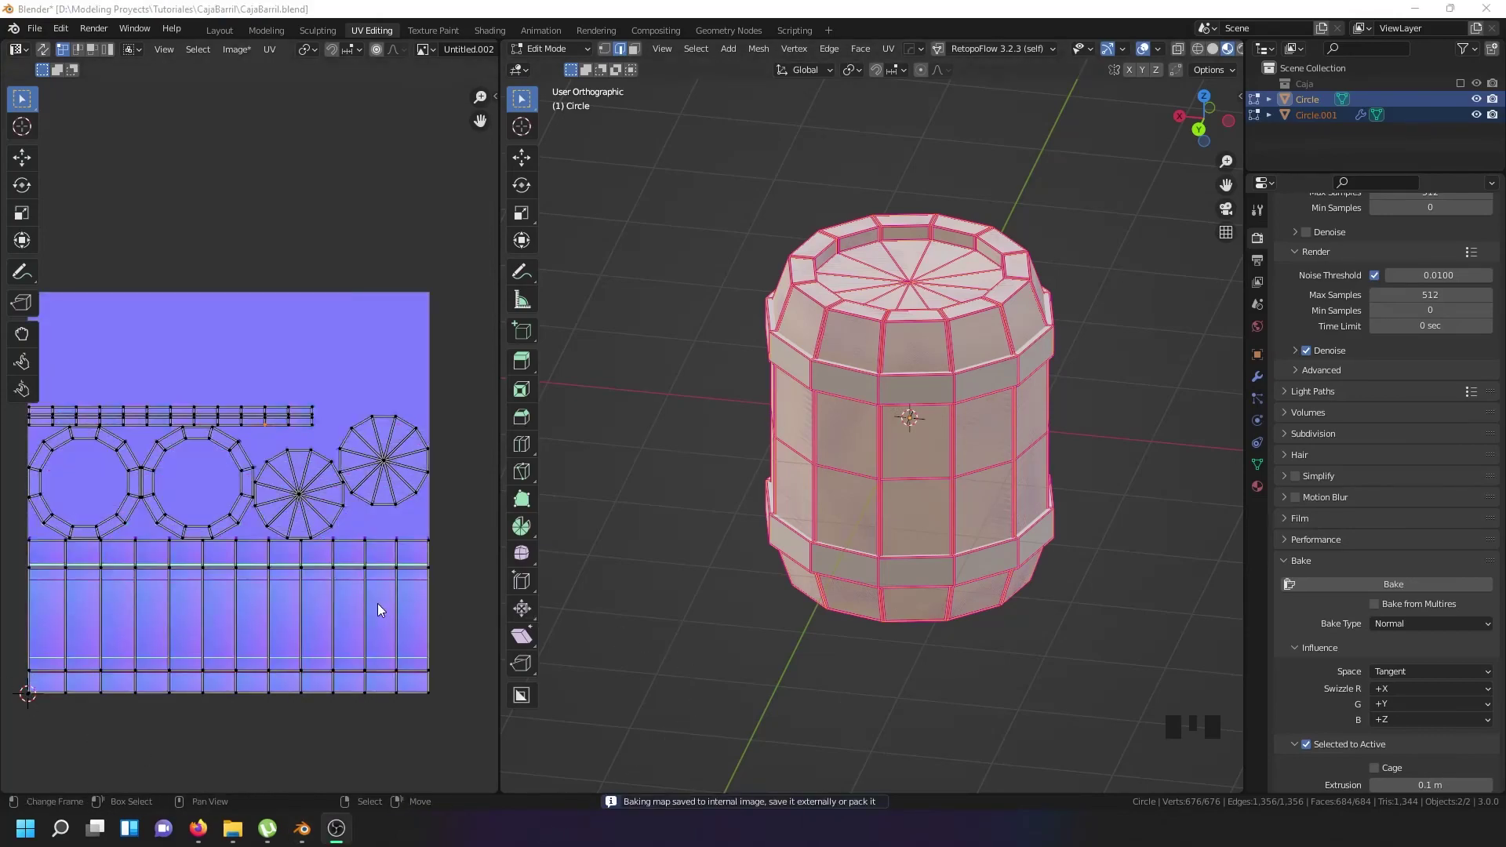
Return to object mode, select the high-poly barrel Circle.001 and hide it.
right_click(399, 577)
key("Tab")
right_click(915, 444)
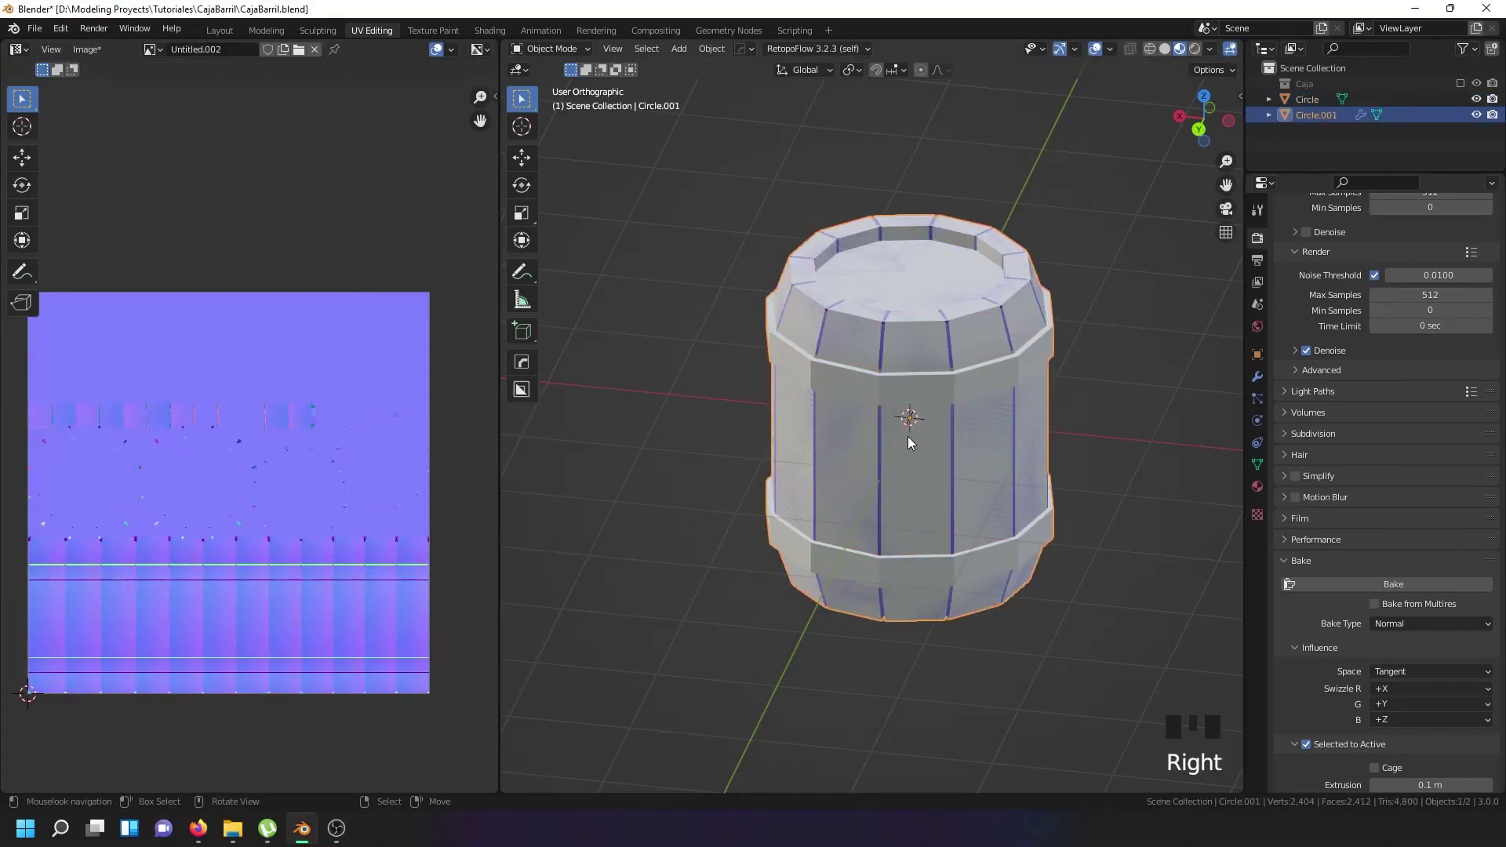
key("h")
Select the low-poly barrel and orbit around it to inspect the baked normal map.
left_click_drag(925, 417, 902, 358)
scroll("up", 3)
right_click(961, 331)
left_click_drag(963, 378, 845, 487)
scroll("up", 3)
scroll("down", 3)
left_click_drag(864, 538, 831, 398)
scroll("up", 3)
left_click_drag(738, 484, 721, 426)
scroll("down", 3)
scroll("down", 3)
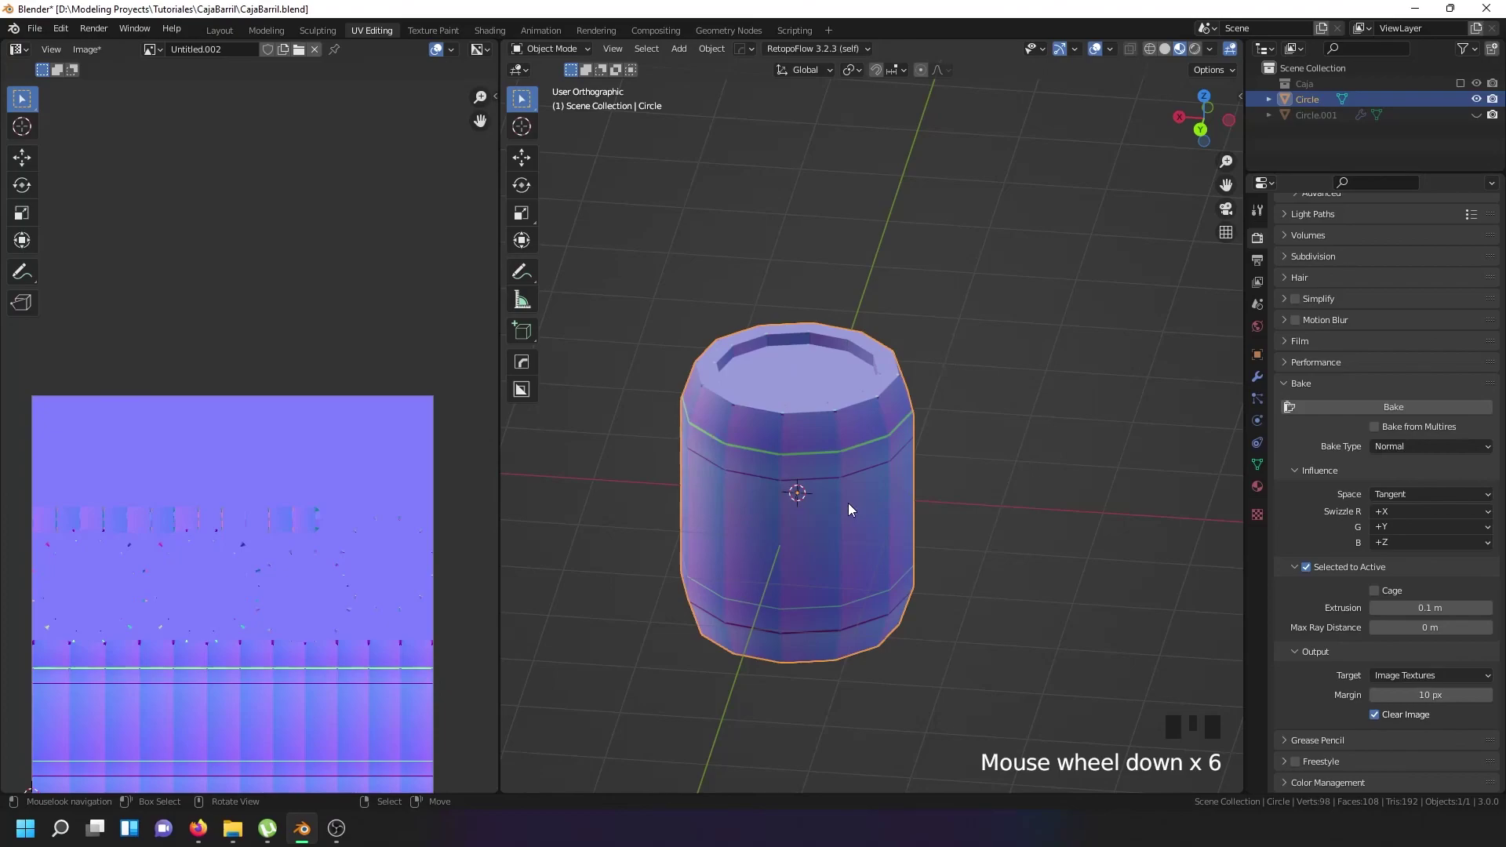
key("Tab")
key("Tab")
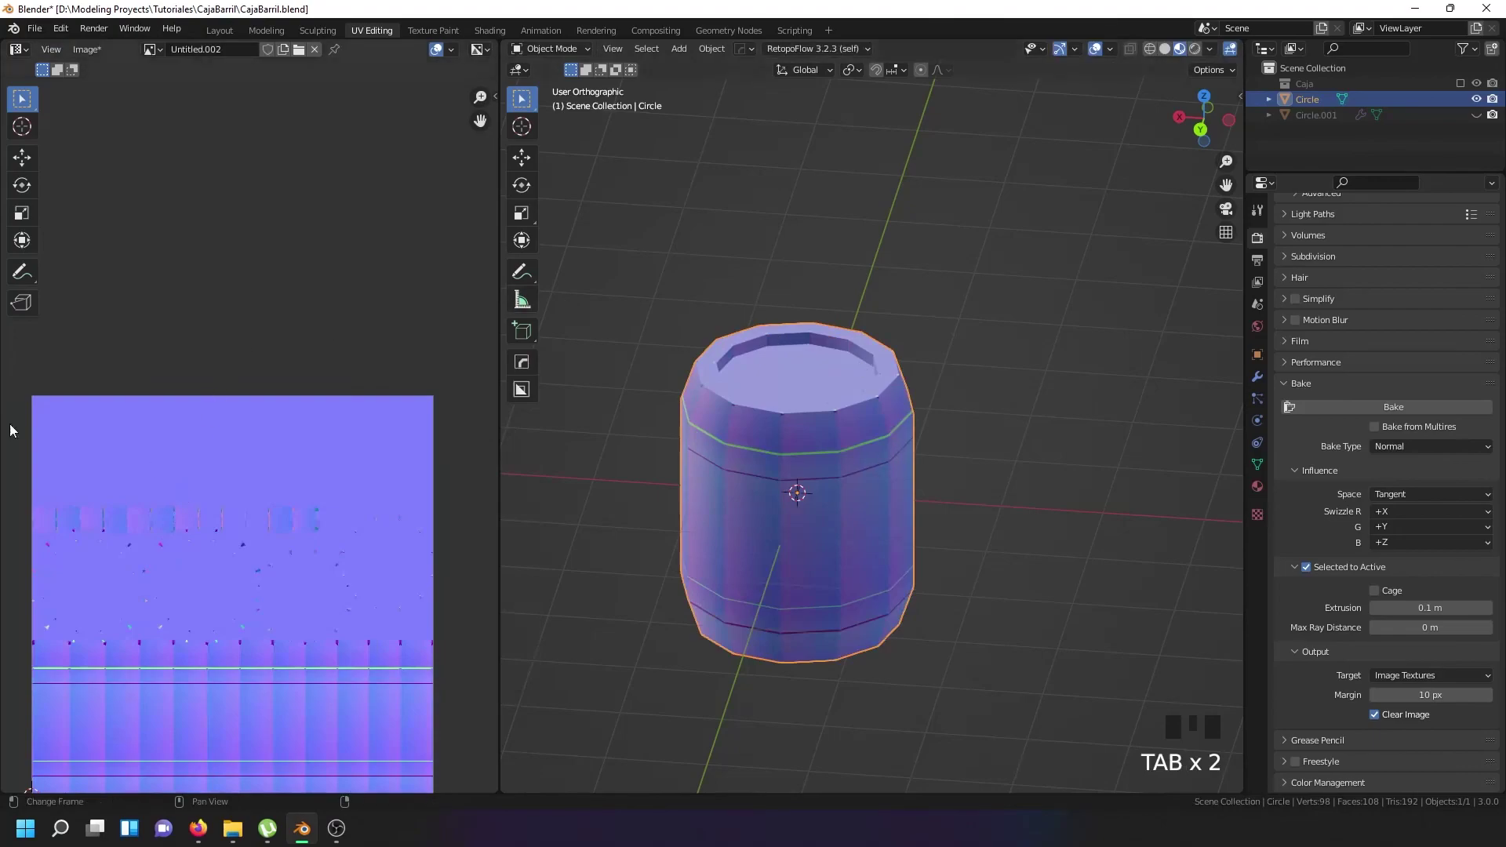